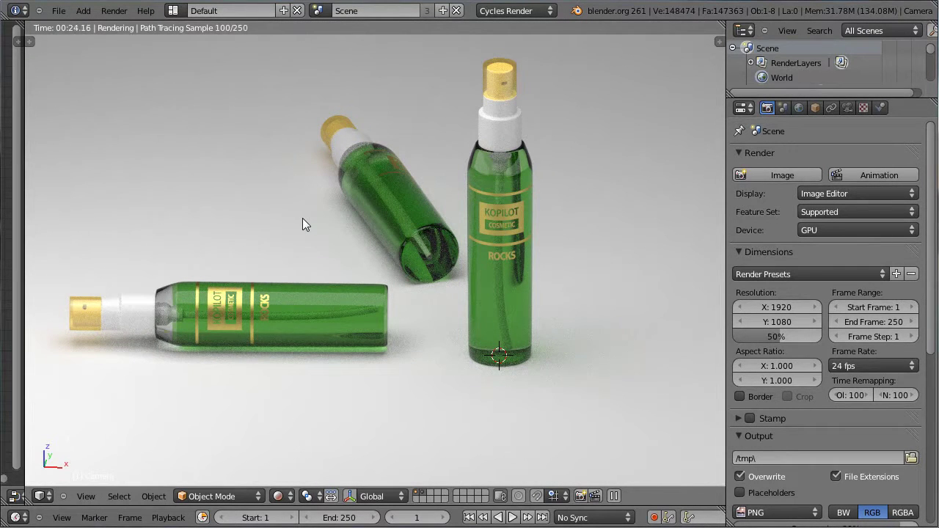
Look through the camera and switch the area to the Node Editor and back.
{"action": "key", "text": "KP_0"}
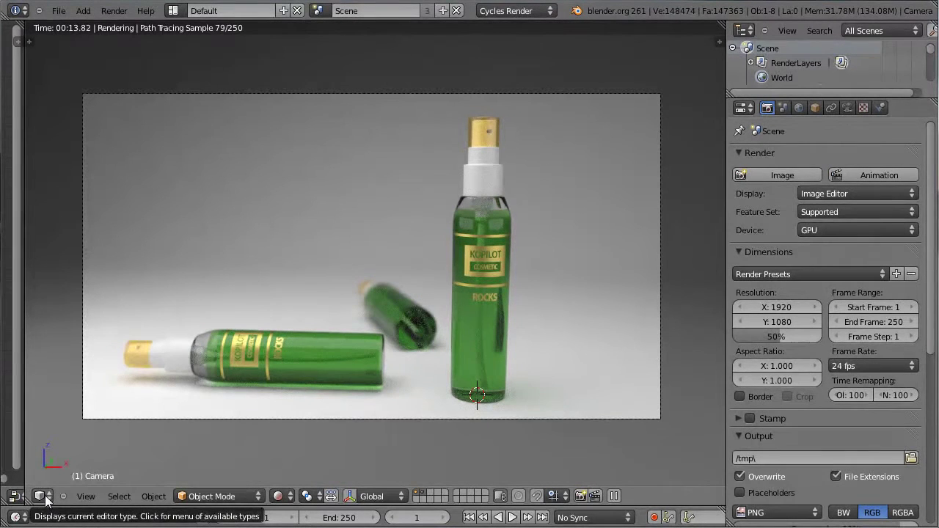
{"action": "left_click", "coordinate": [47, 502]}
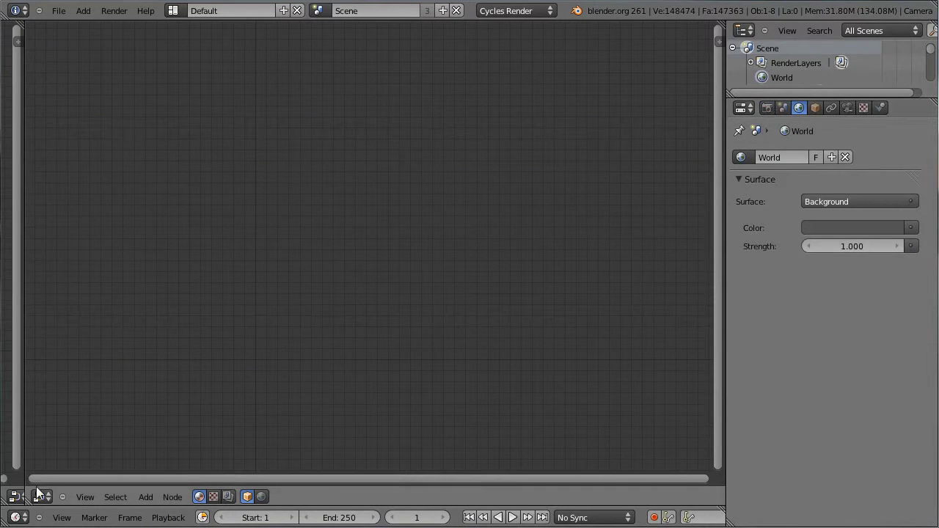
{"action": "left_click", "coordinate": [331, 381]}
{"action": "right_click", "coordinate": [484, 250]}
Show the Cylinder's Pack_body material settings beside the rendered preview.
{"action": "left_click", "coordinate": [887, 136]}
{"action": "left_click", "coordinate": [883, 116]}
{"action": "left_click", "coordinate": [885, 116]}
{"action": "left_click", "coordinate": [783, 172]}
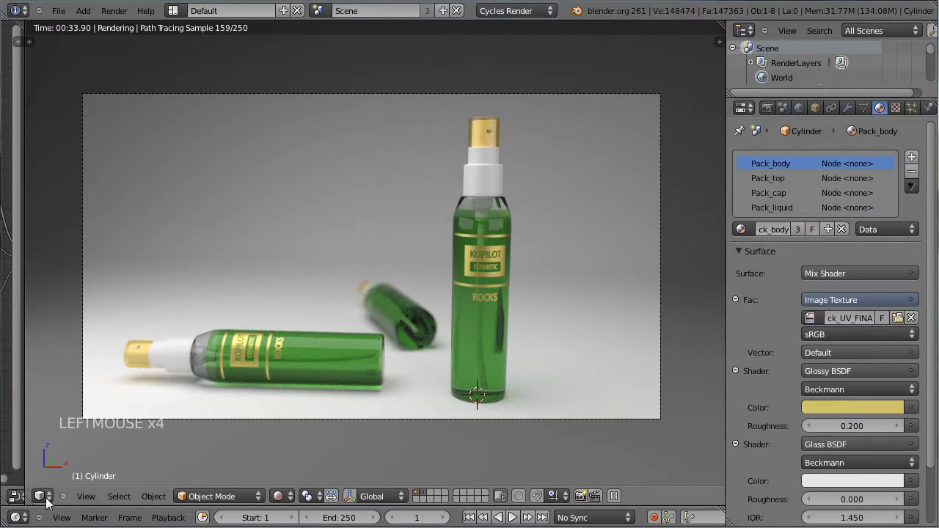
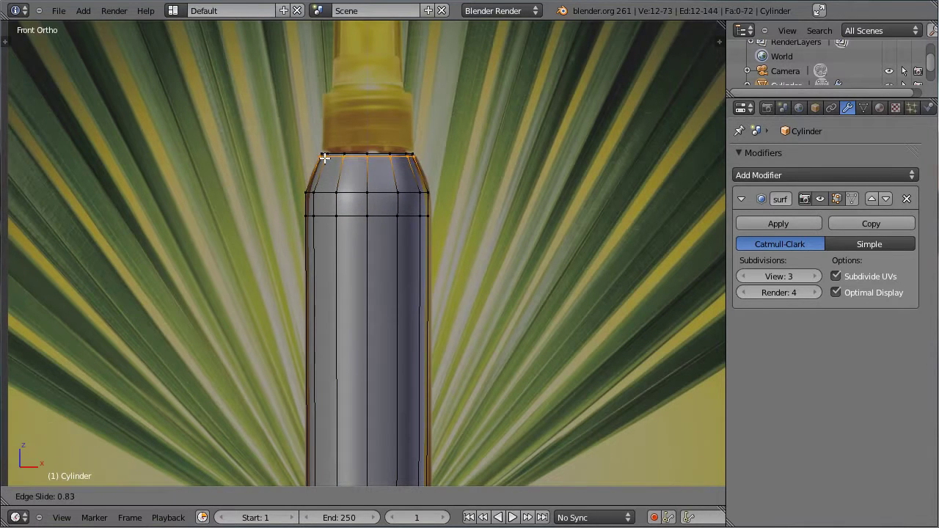
Select the ring around the bottle opening in front view and extrude it into a narrower neck.
{"action": "left_click", "coordinate": [355, 146]}
{"action": "middle_click", "coordinate": [344, 110]}
{"action": "middle_click", "coordinate": [369, 107]}
{"action": "right_click", "coordinate": [371, 233]}
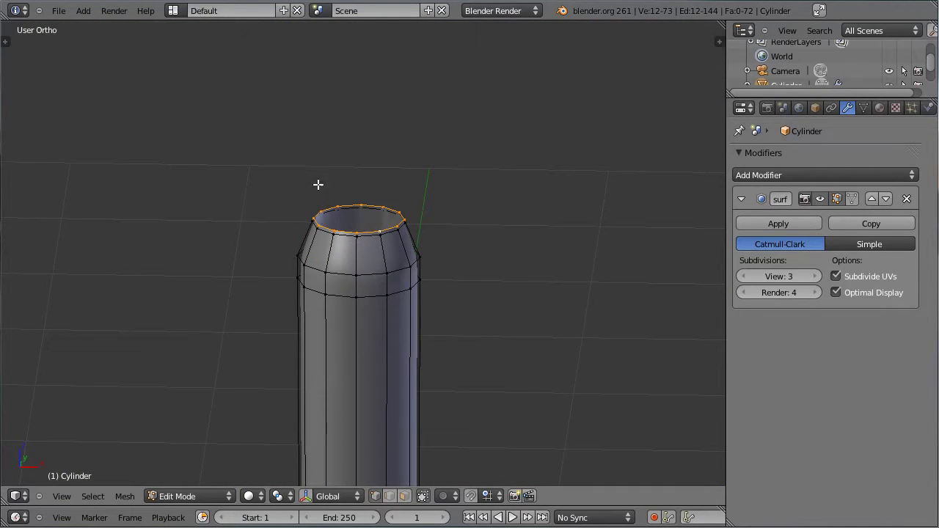
{"action": "key", "text": "KP_1"}
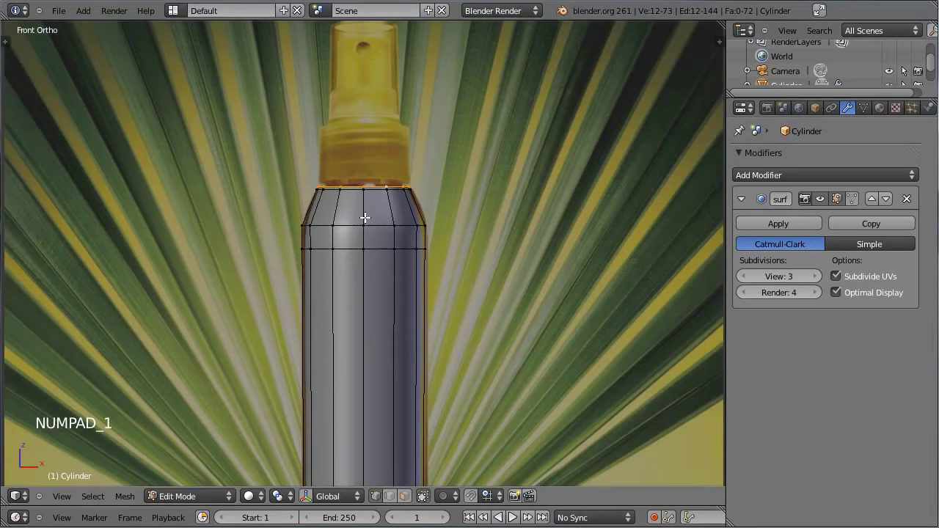
{"action": "key", "text": "e"}
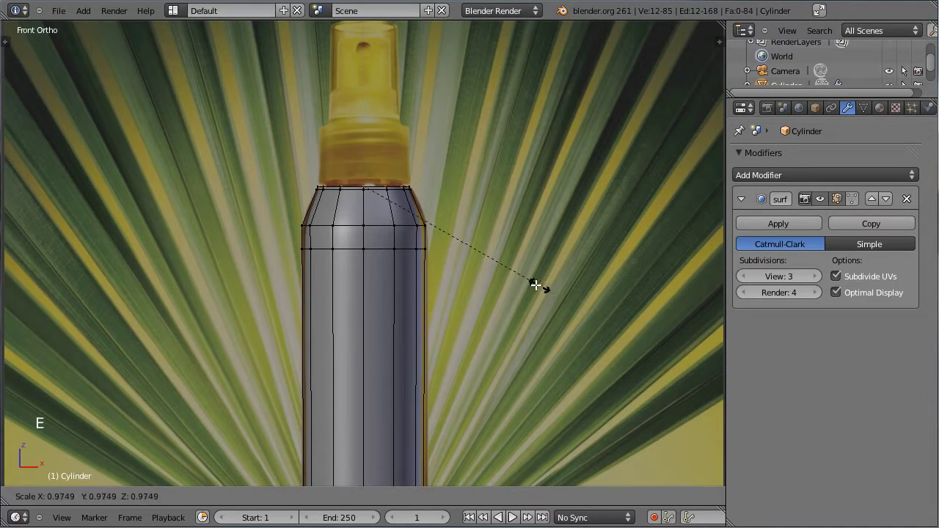
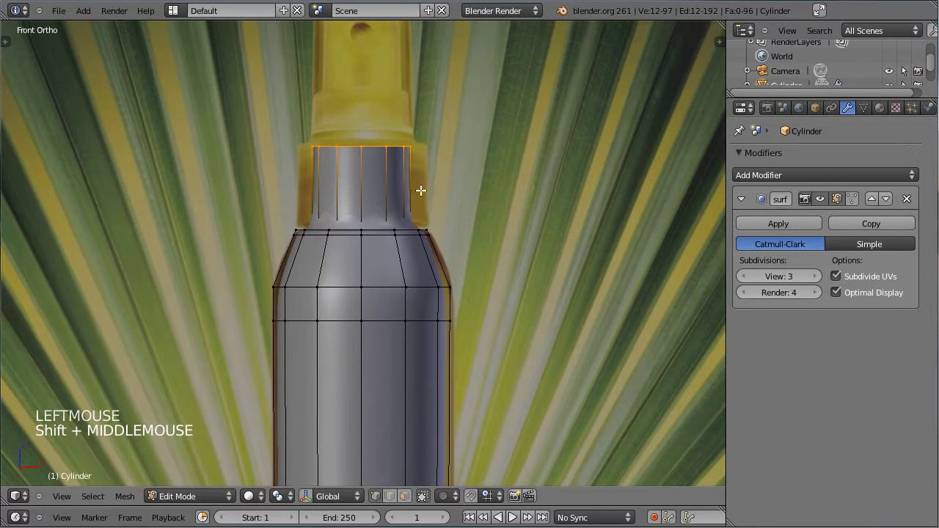
Cut several loops across the neck and squash them closer together for the thread ridges.
{"action": "key", "text": "ctrl+r"}
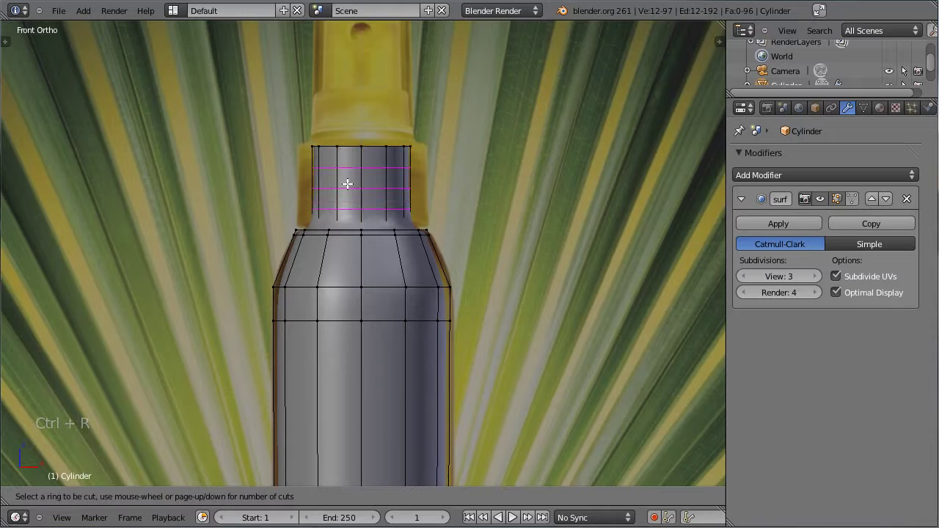
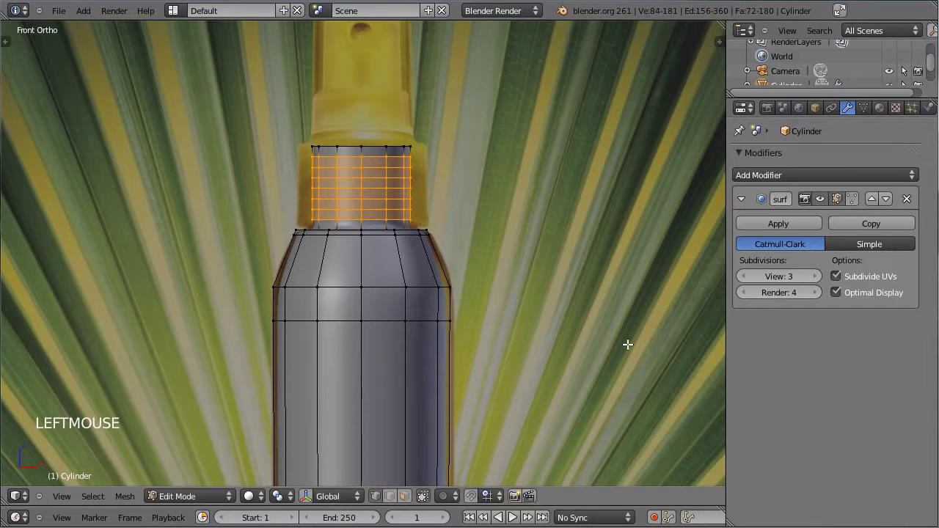
{"action": "key", "text": "s"}
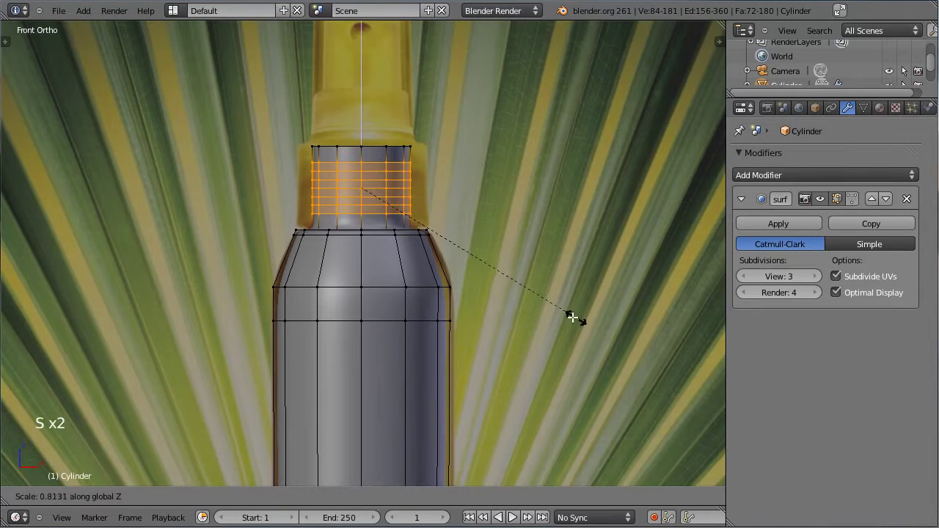
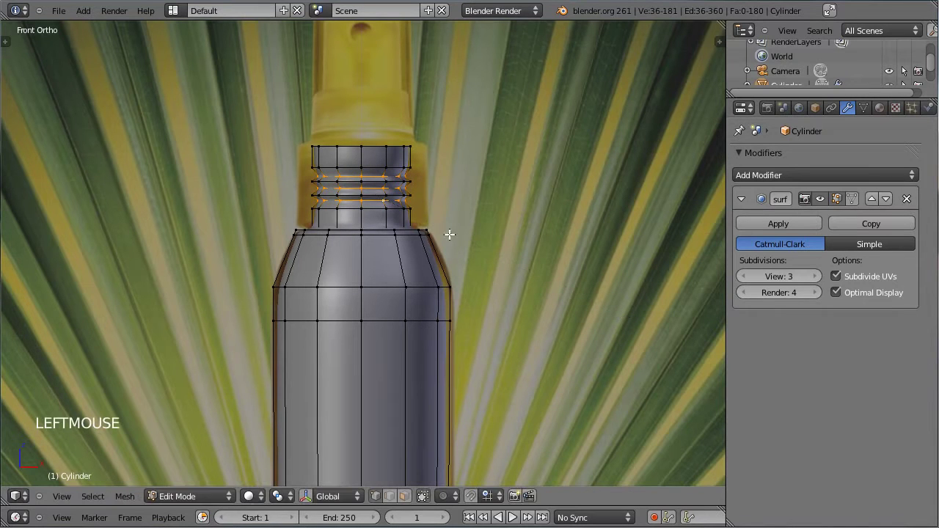
Zoom in on the neck and add loop cuts near its base toward the shoulder.
{"action": "key", "text": "Tab"}
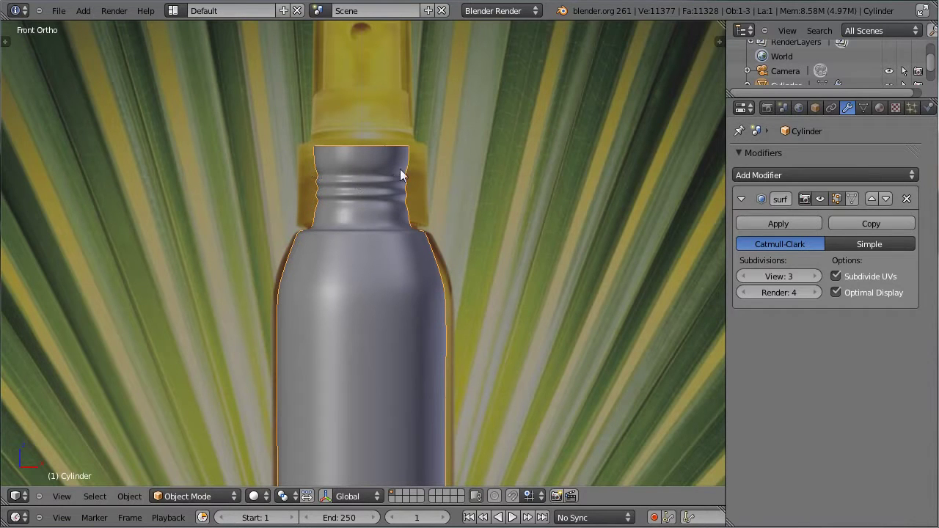
{"action": "scroll", "scroll_direction": "up", "scroll_amount": 3}
{"action": "scroll", "scroll_direction": "up", "scroll_amount": 3}
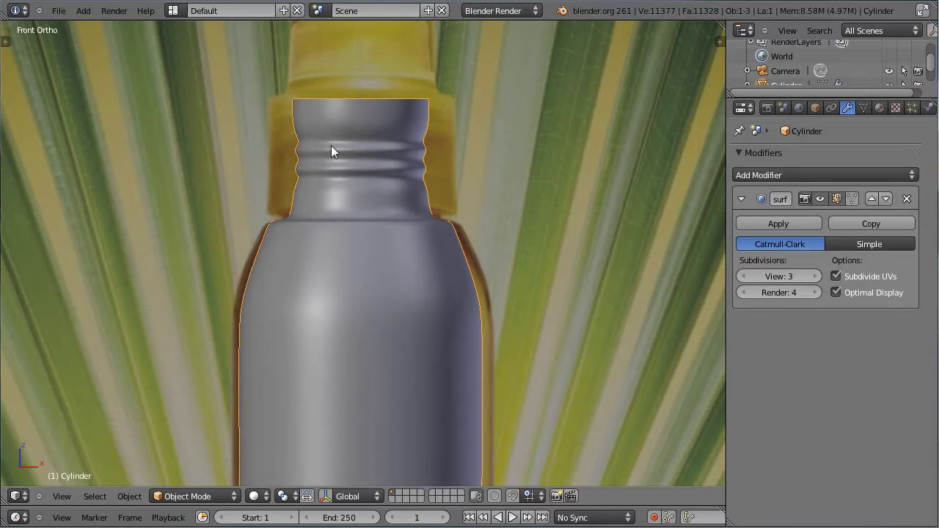
{"action": "key", "text": "Tab"}
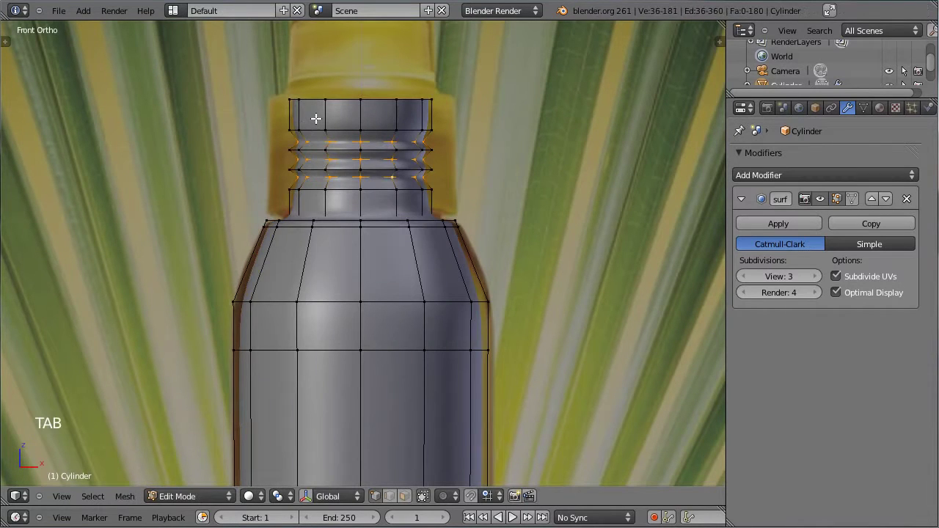
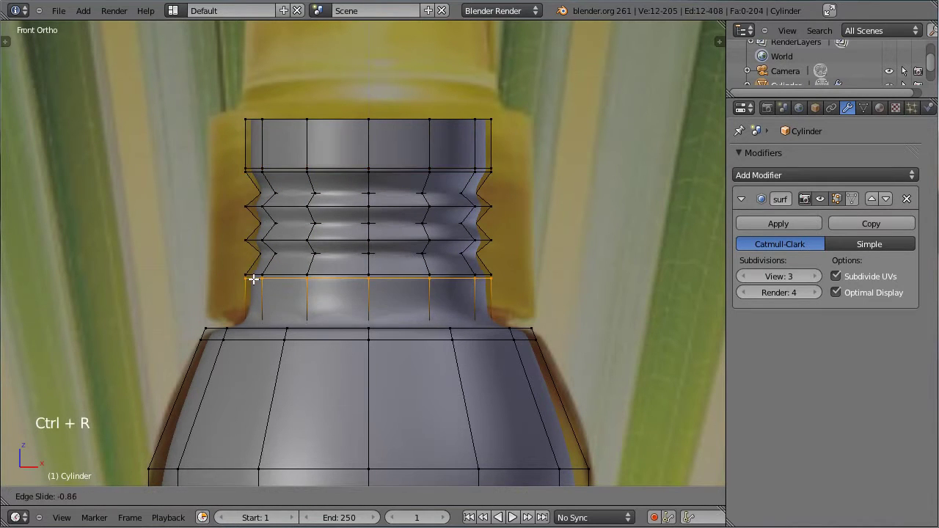
{"action": "left_click", "coordinate": [256, 305]}
{"action": "key", "text": "ctrl+r"}
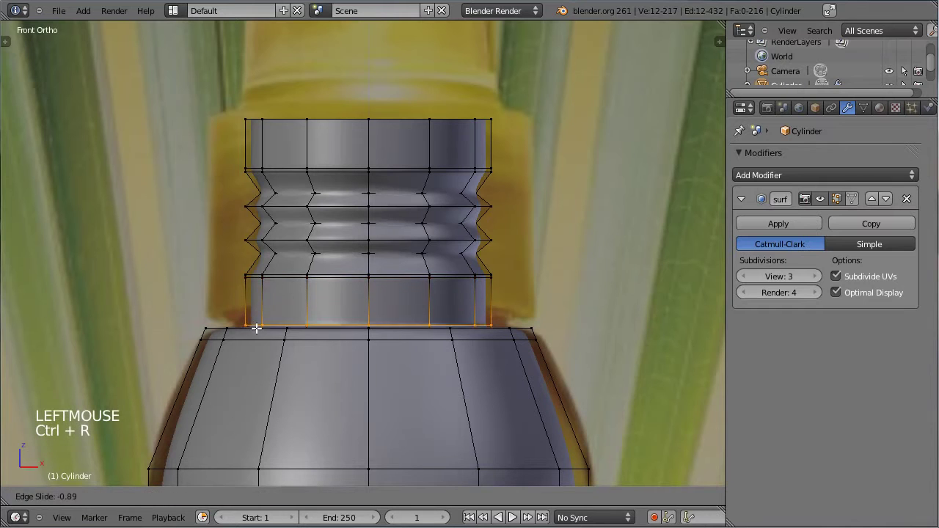
{"action": "left_click", "coordinate": [260, 329]}
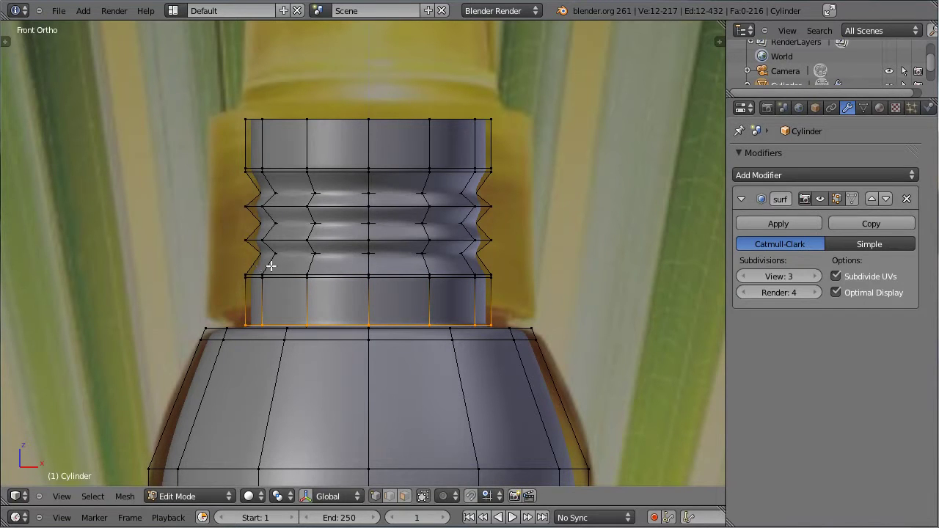
{"action": "key", "text": "Tab"}
{"action": "scroll", "scroll_direction": "down", "scroll_amount": 3}
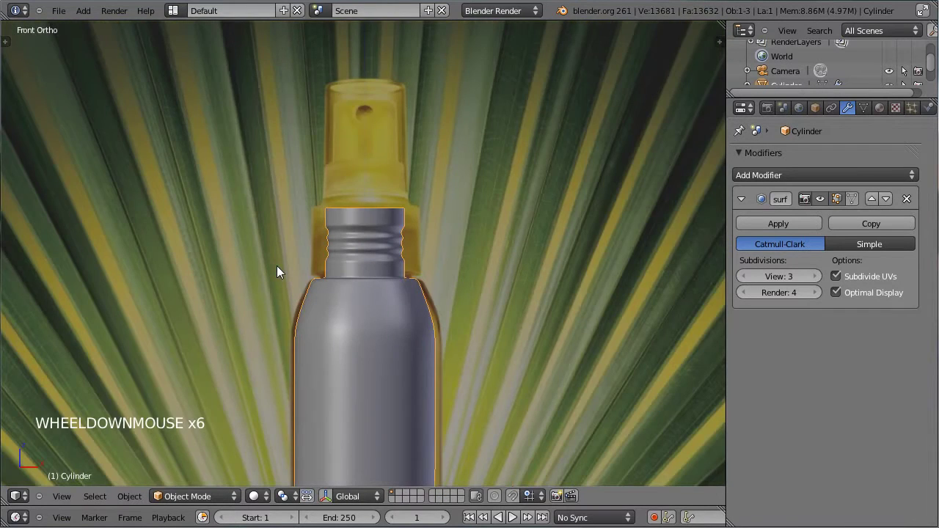
{"action": "middle_click", "coordinate": [417, 347]}
{"action": "scroll", "scroll_direction": "down", "scroll_amount": 3}
{"action": "middle_click", "coordinate": [374, 244]}
{"action": "scroll", "scroll_direction": "up", "scroll_amount": 3}
{"action": "middle_click", "coordinate": [362, 88]}
{"action": "scroll", "scroll_direction": "up", "scroll_amount": 3}
{"action": "middle_click", "coordinate": [362, 194]}
{"action": "scroll", "scroll_direction": "up", "scroll_amount": 3}
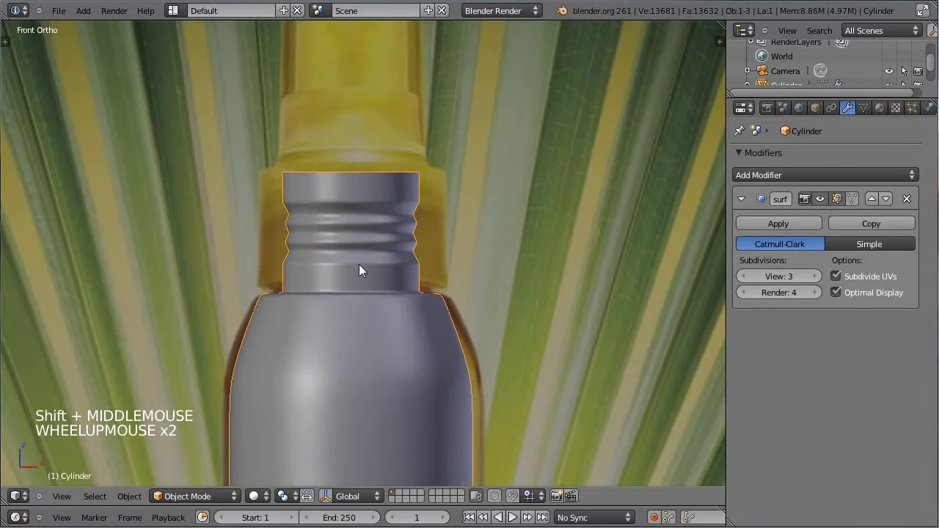
{"action": "scroll", "scroll_direction": "down", "scroll_amount": 3}
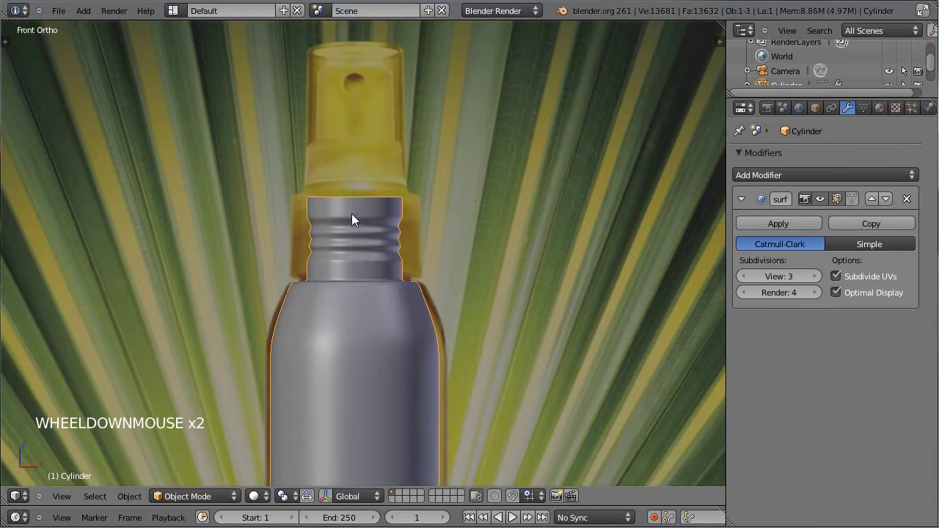
{"action": "scroll", "scroll_direction": "down", "scroll_amount": 3}
{"action": "scroll", "scroll_direction": "up", "scroll_amount": 3}
{"action": "scroll", "scroll_direction": "down", "scroll_amount": 3}
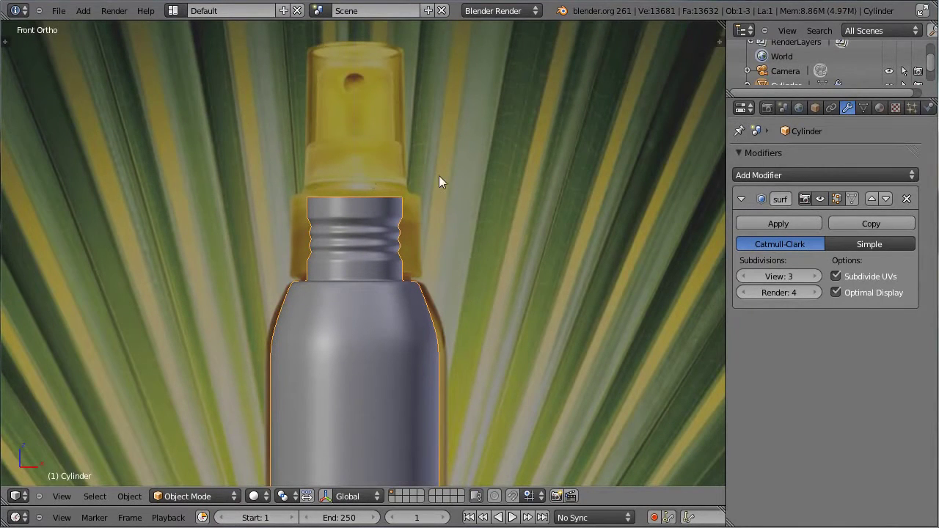
{"action": "scroll", "scroll_direction": "up", "scroll_amount": 3}
{"action": "key", "text": "Tab"}
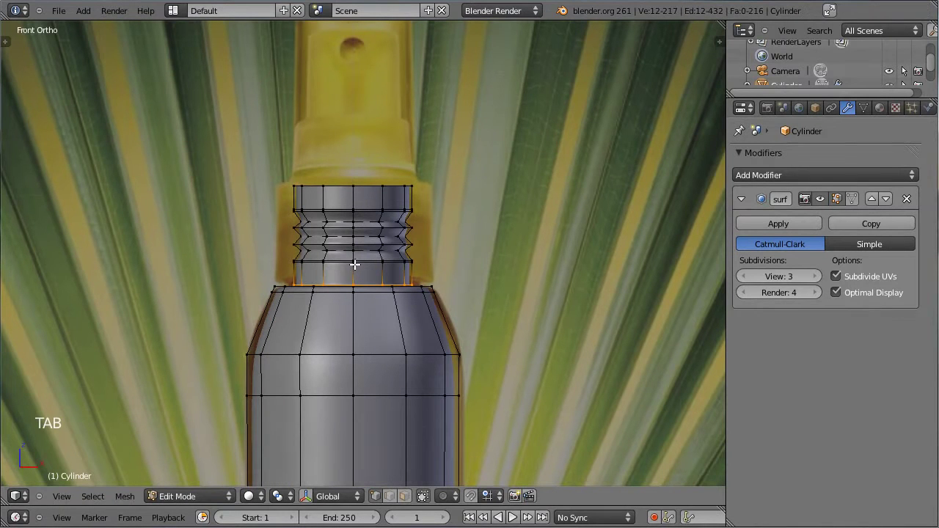
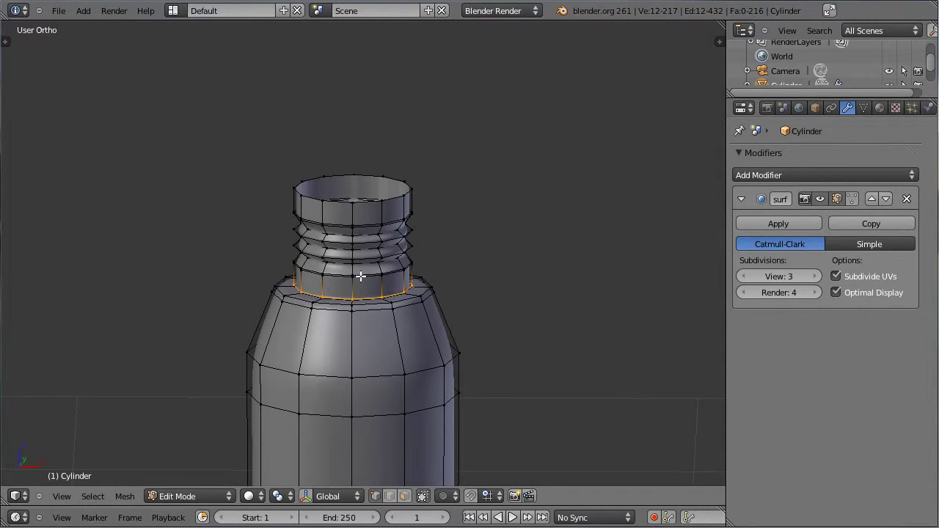
Duplicate the vertex ring at the neck base and raise the copy along Z.
{"action": "key", "text": "KP_1"}
{"action": "key", "text": "shift+d"}
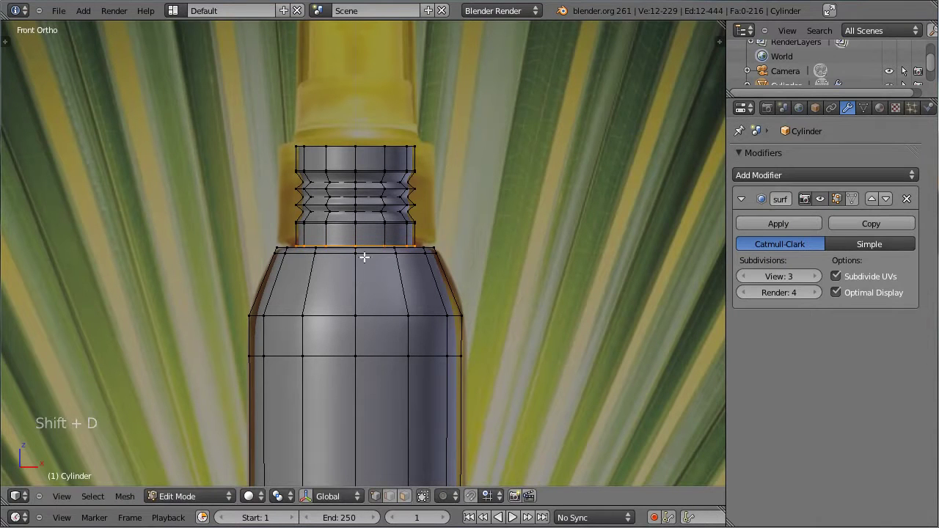
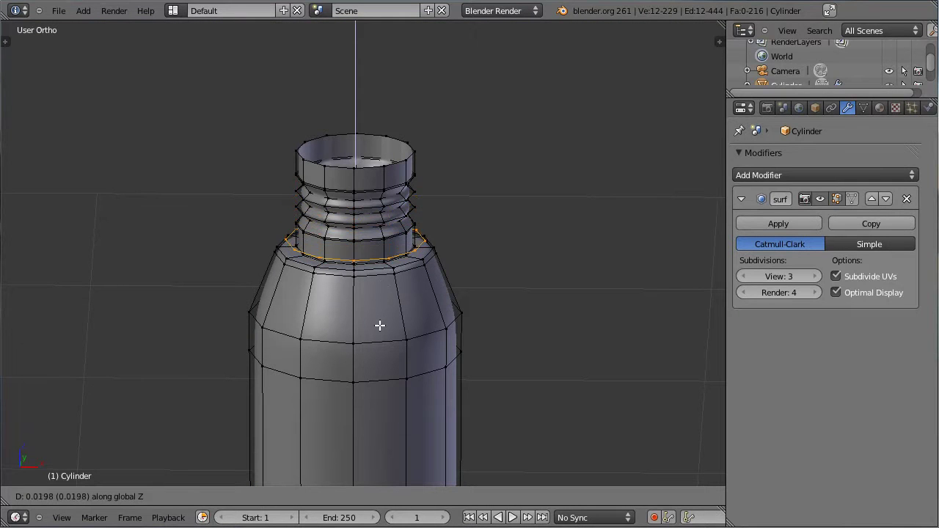
Confirm the raised ring and extrude it upward into a sleeve over the threads.
{"action": "left_click", "coordinate": [380, 333]}
{"action": "middle_click", "coordinate": [373, 336]}
{"action": "key", "text": "KP_1"}
{"action": "middle_click", "coordinate": [358, 274]}
{"action": "key", "text": "e"}
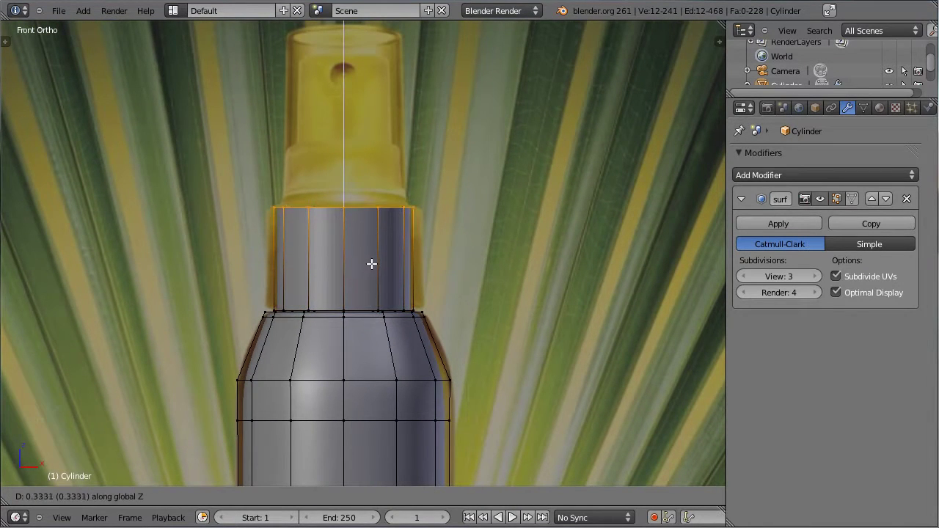
{"action": "left_click", "coordinate": [374, 261]}
Constrain to Z and shrink the top ring to match the reference cap tier.
{"action": "key", "text": "z"}
{"action": "scroll", "scroll_direction": "up", "scroll_amount": 3}
{"action": "scroll", "scroll_direction": "down", "scroll_amount": 3}
{"action": "middle_click", "coordinate": [333, 256]}
{"action": "key", "text": "e"}
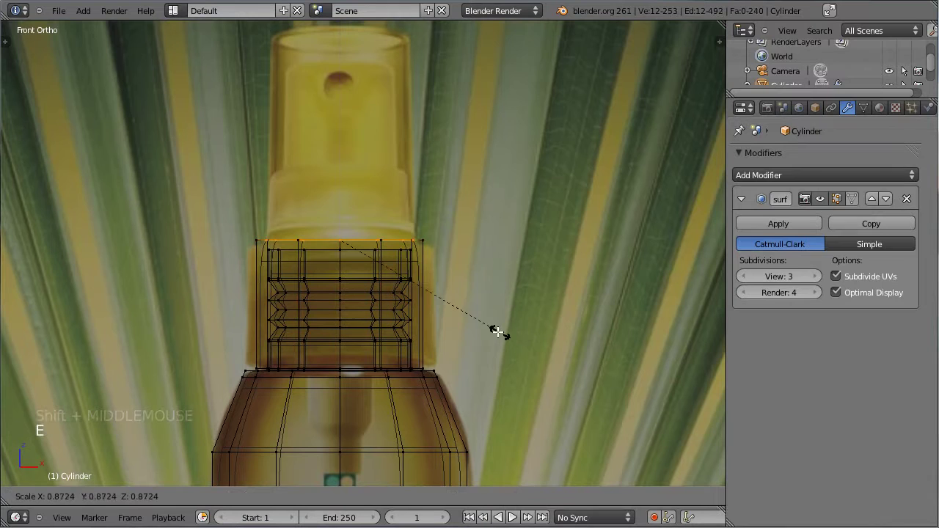
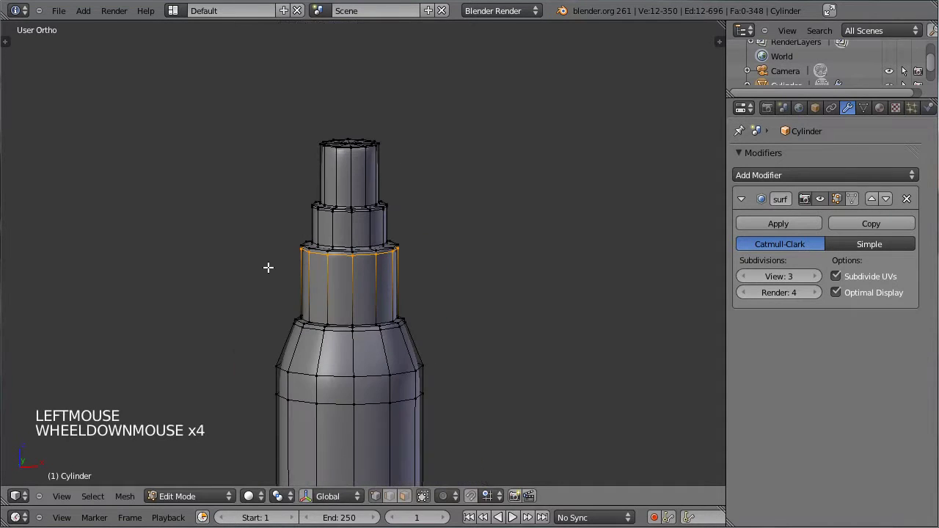
Select the whole connected cap mesh from one edge, apply Smooth shading, then deselect.
{"action": "key", "text": "t"}
{"action": "scroll", "scroll_direction": "up", "scroll_amount": 3}
{"action": "scroll", "scroll_direction": "down", "scroll_amount": 3}
{"action": "scroll", "scroll_direction": "up", "scroll_amount": 3}
{"action": "scroll", "scroll_direction": "down", "scroll_amount": 3}
{"action": "scroll", "scroll_direction": "down", "scroll_amount": 3}
{"action": "right_click", "coordinate": [412, 260]}
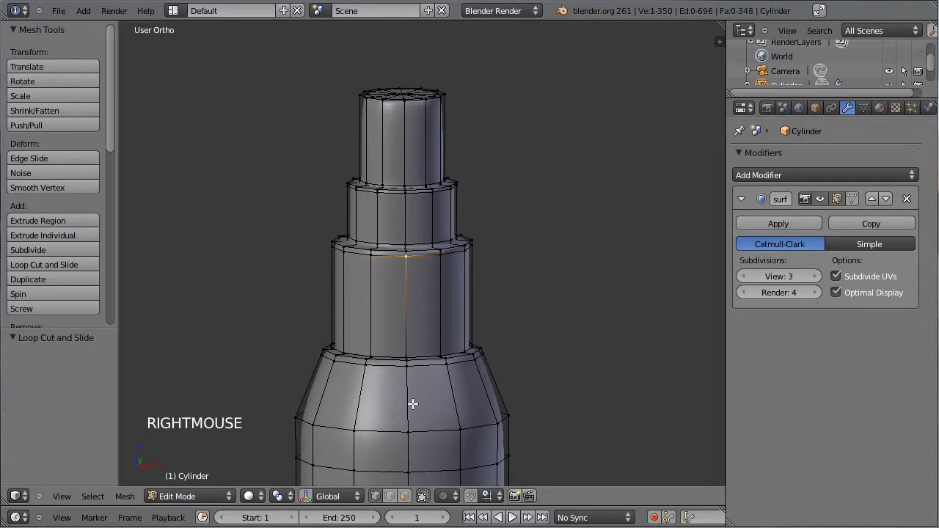
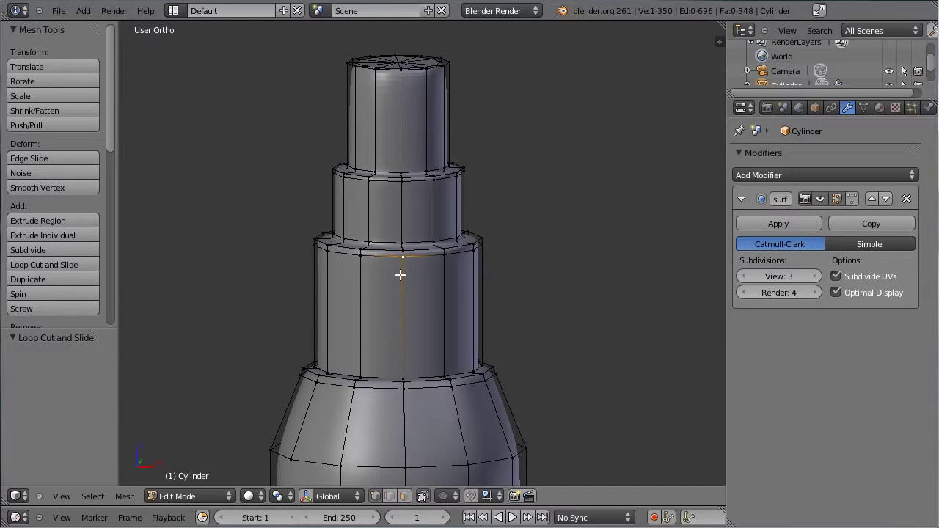
{"action": "key", "text": "ctrl+l"}
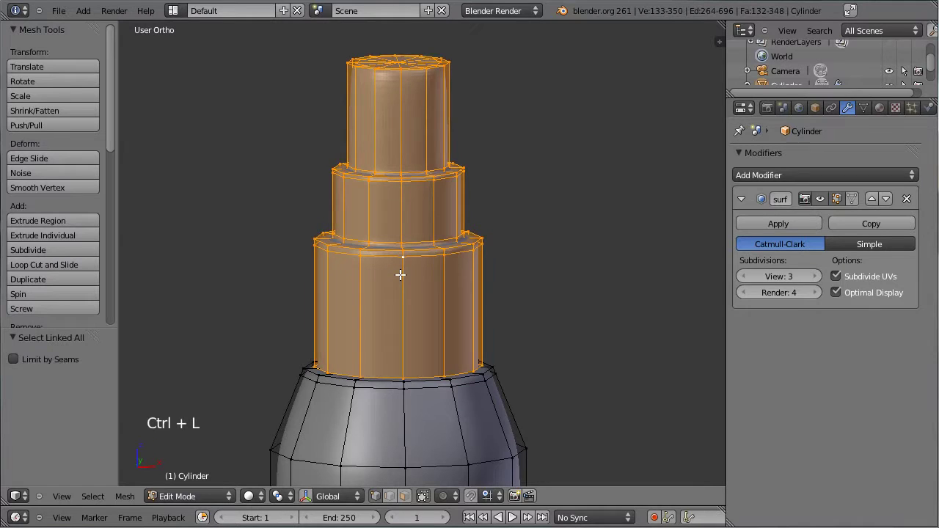
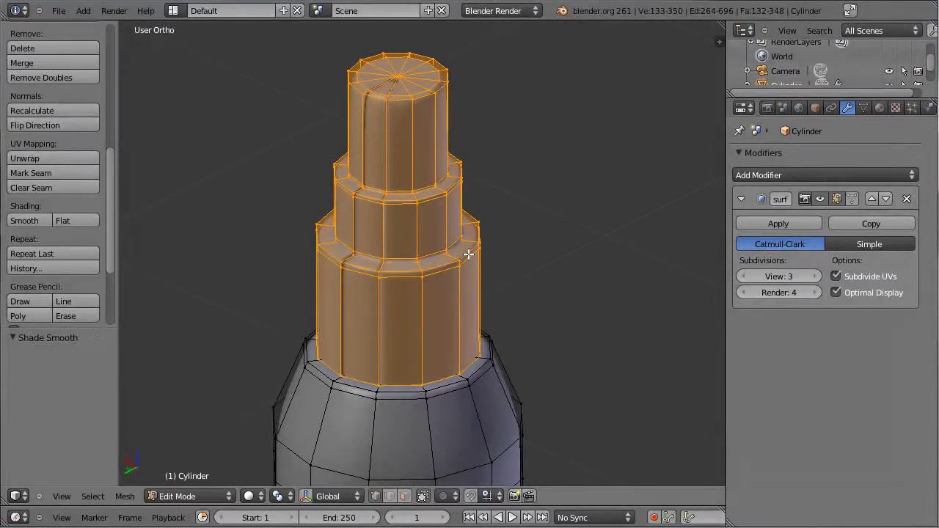
{"action": "key", "text": "a"}
{"action": "middle_click", "coordinate": [285, 194]}
Preview the smoothed surface, select the whole mesh and display longer face normals.
{"action": "key", "text": "Tab"}
{"action": "middle_click", "coordinate": [346, 288]}
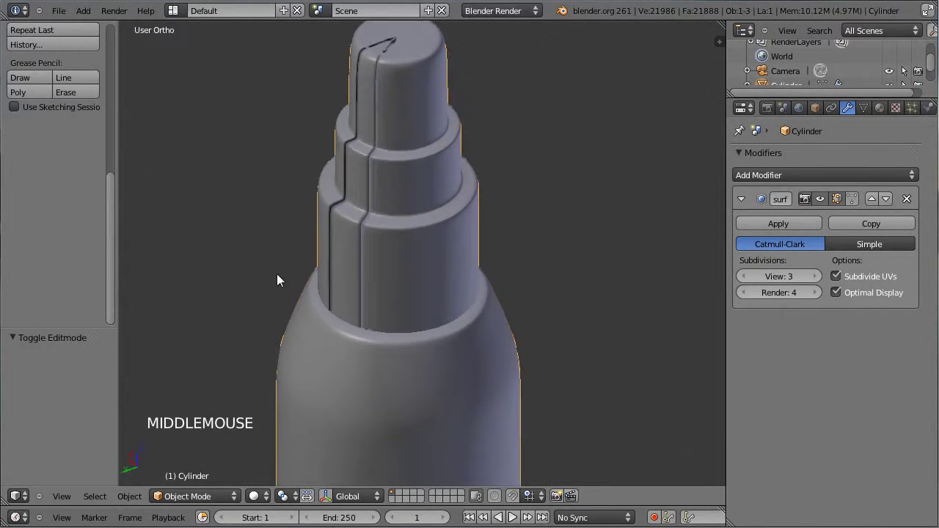
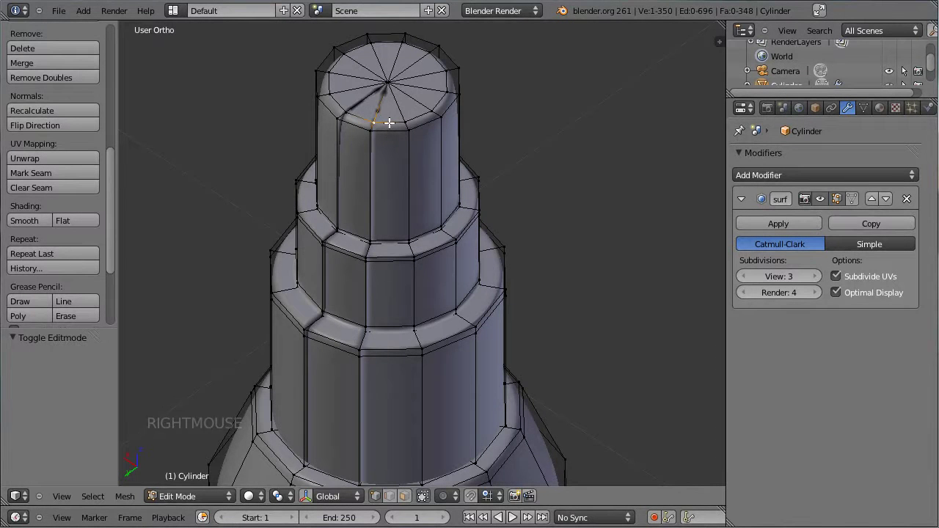
{"action": "key", "text": "ctrl+l"}
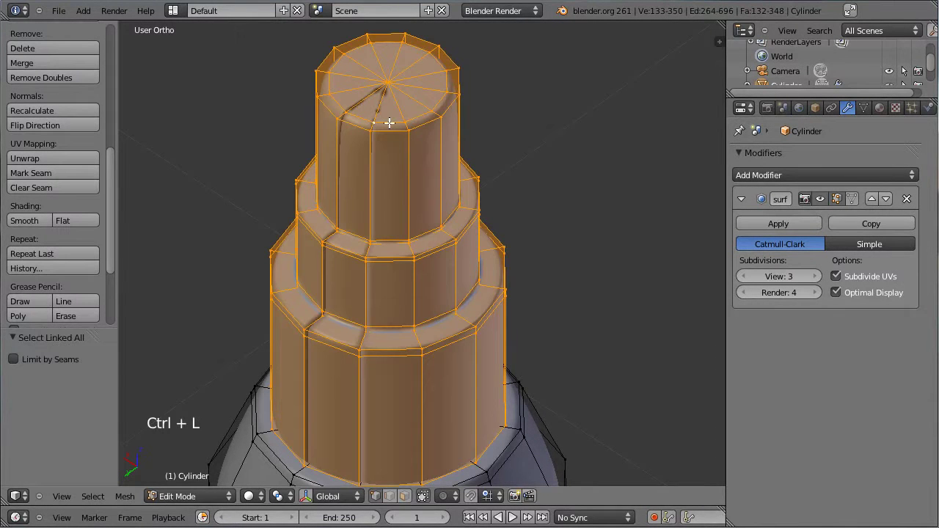
{"action": "key", "text": "n"}
{"action": "scroll", "scroll_direction": "down", "scroll_amount": 3}
{"action": "left_click", "coordinate": [613, 143]}
{"action": "scroll", "scroll_direction": "up", "scroll_amount": 3}
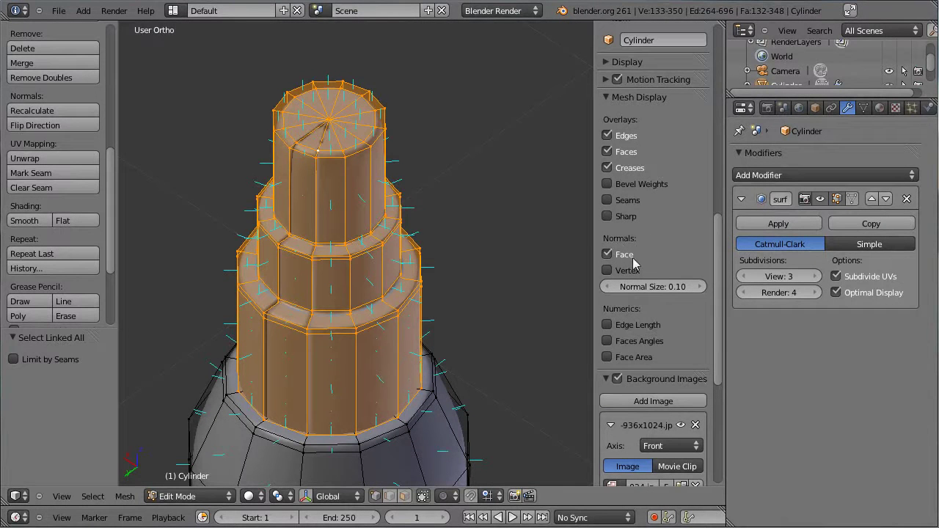
{"action": "left_click", "coordinate": [650, 291]}
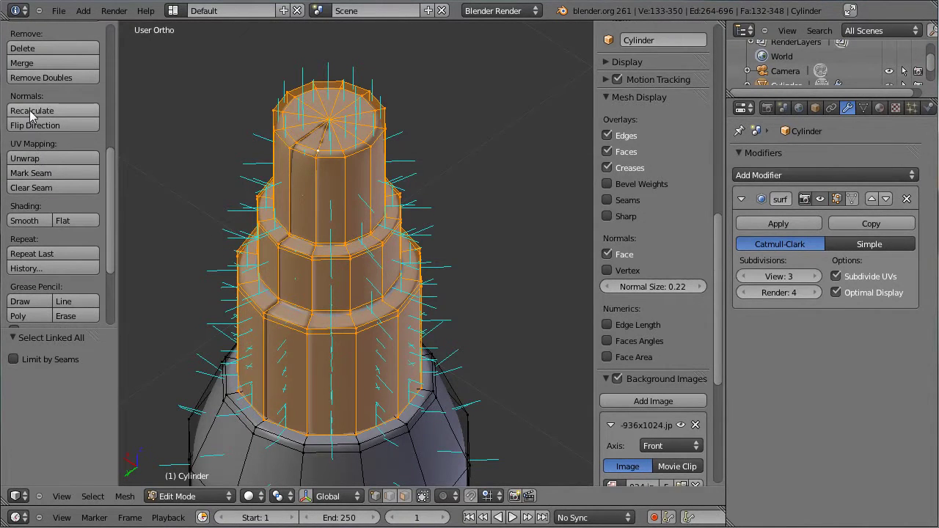
Recalculate the normals to point consistently outward and hide the normal lines.
{"action": "left_click", "coordinate": [34, 115]}
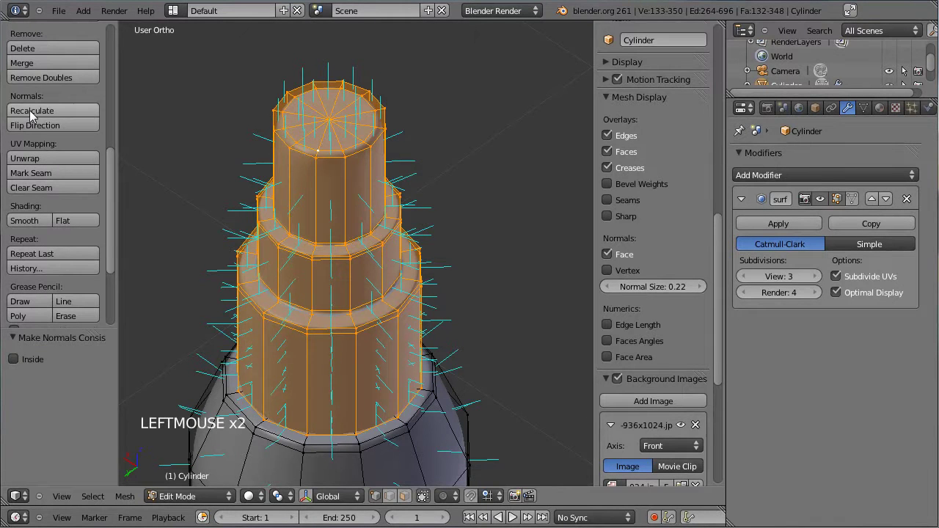
{"action": "left_click", "coordinate": [613, 258]}
In front view, cut horizontal edge loops near the top of the cylinder body.
{"action": "key", "text": "Tab"}
{"action": "middle_click", "coordinate": [403, 294]}
{"action": "key", "text": "KP_1"}
{"action": "middle_click", "coordinate": [316, 132]}
{"action": "scroll", "scroll_direction": "up", "scroll_amount": 3}
{"action": "key", "text": "Tab"}
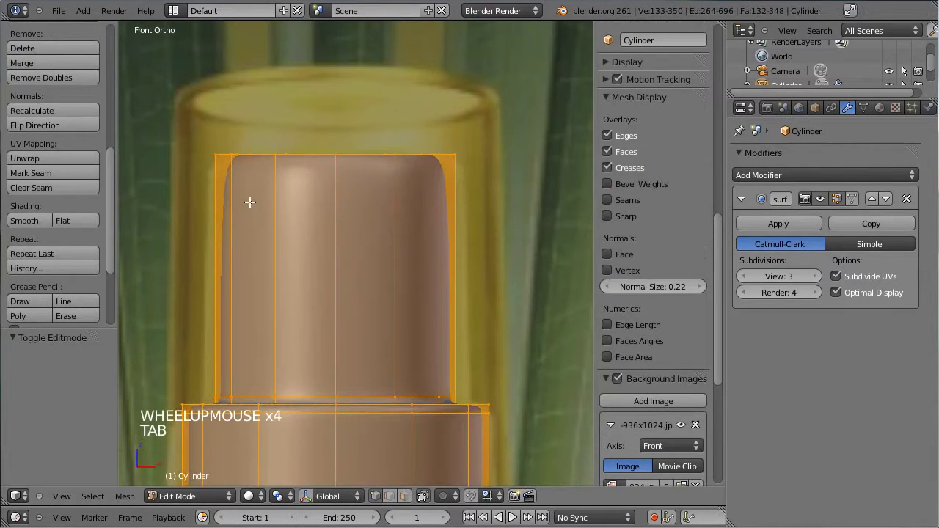
{"action": "key", "text": "ctrl+r"}
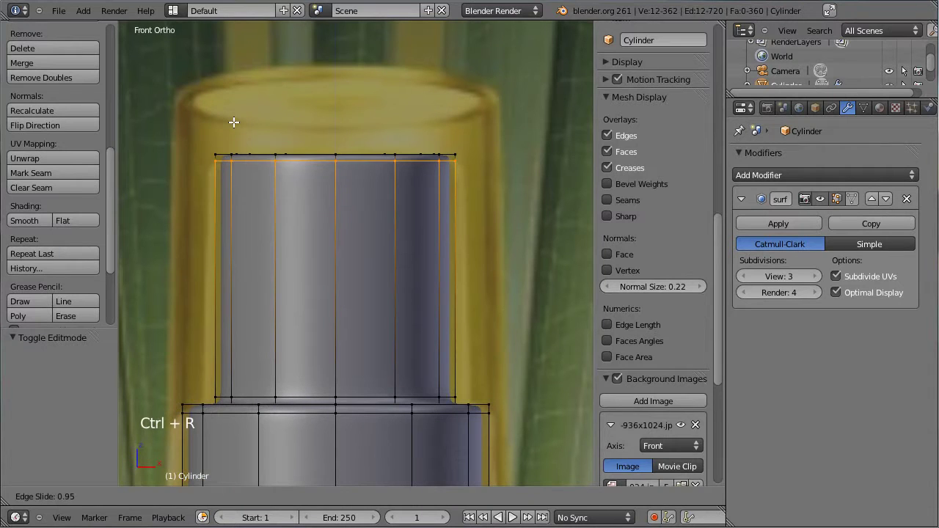
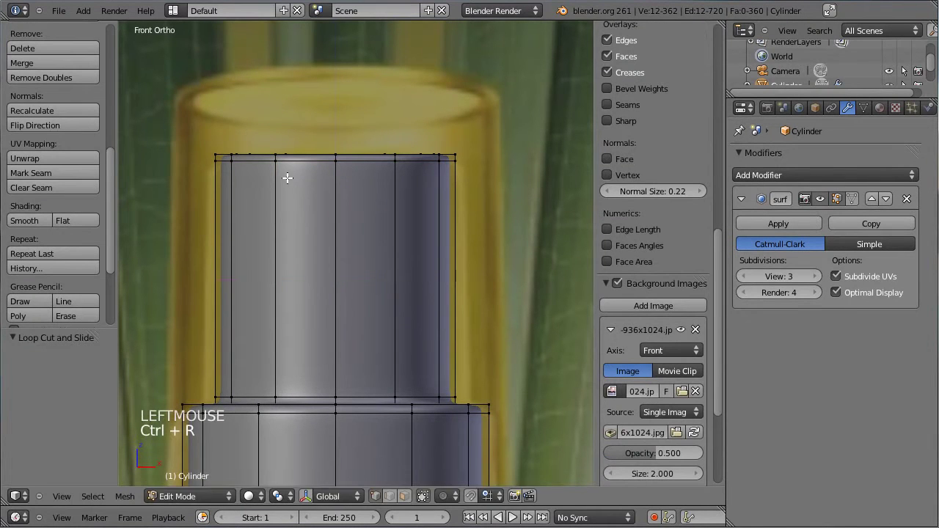
{"action": "scroll", "scroll_direction": "down", "scroll_amount": 3}
{"action": "key", "text": "Tab"}
{"action": "scroll", "scroll_direction": "down", "scroll_amount": 3}
{"action": "scroll", "scroll_direction": "up", "scroll_amount": 3}
{"action": "middle_click", "coordinate": [361, 282]}
{"action": "scroll", "scroll_direction": "up", "scroll_amount": 3}
{"action": "key", "text": "Tab"}
{"action": "key", "text": "ctrl+r"}
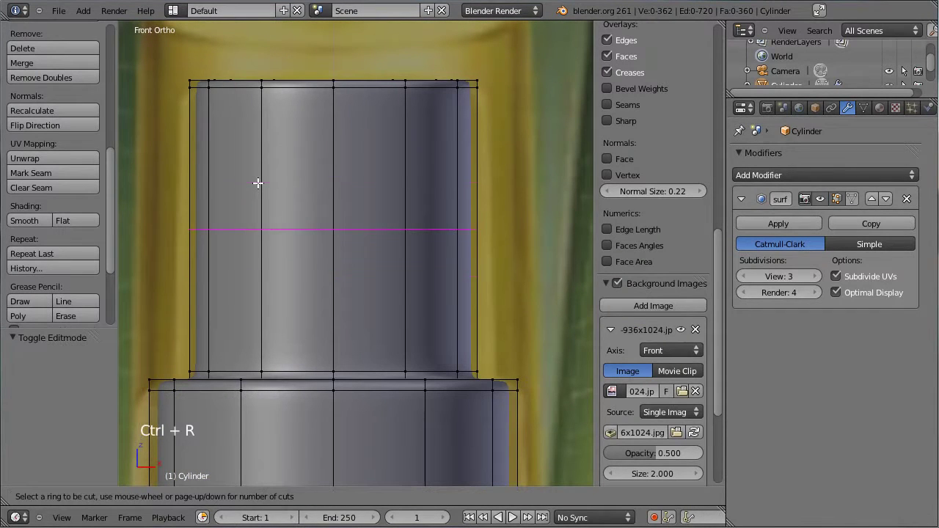
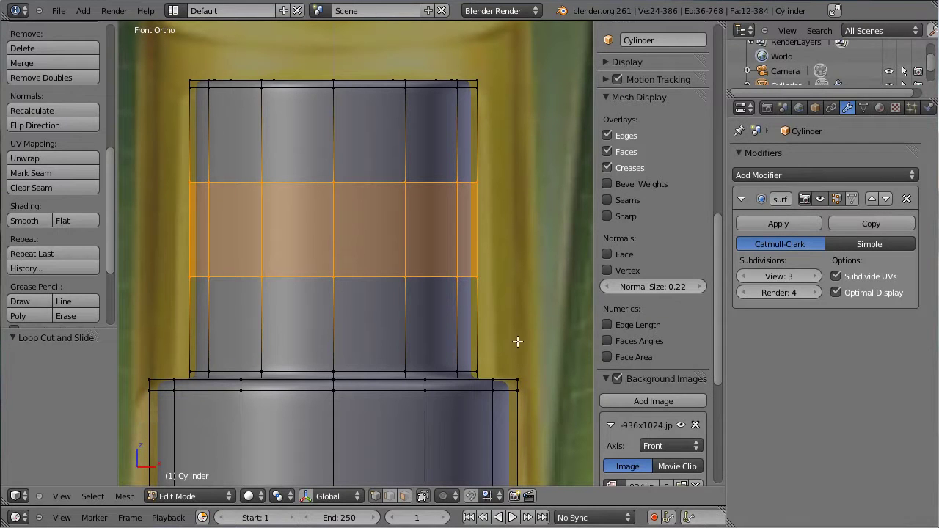
Add a vertical loop through the band and slide the horizontal loops closer to it.
{"action": "key", "text": "ctrl+r"}
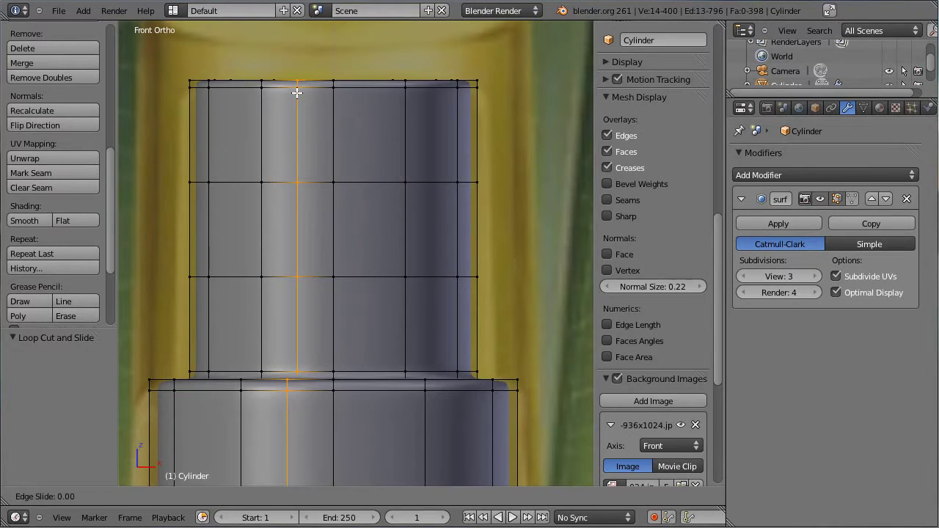
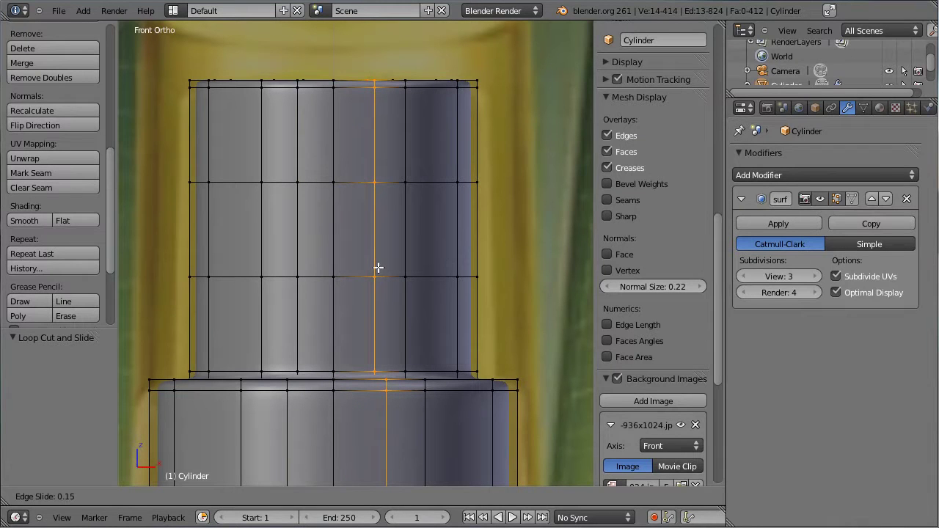
{"action": "left_click", "coordinate": [374, 270]}
{"action": "right_click", "coordinate": [360, 278]}
{"action": "key", "text": "g"}
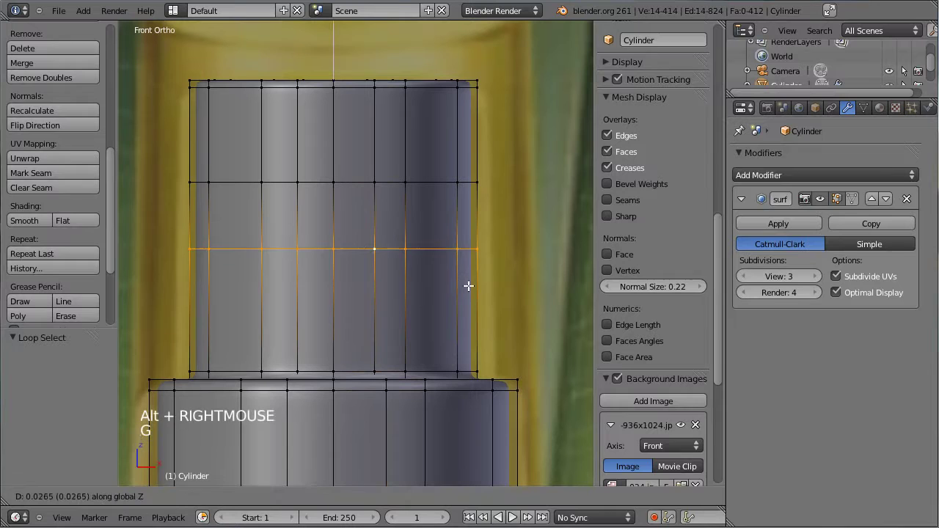
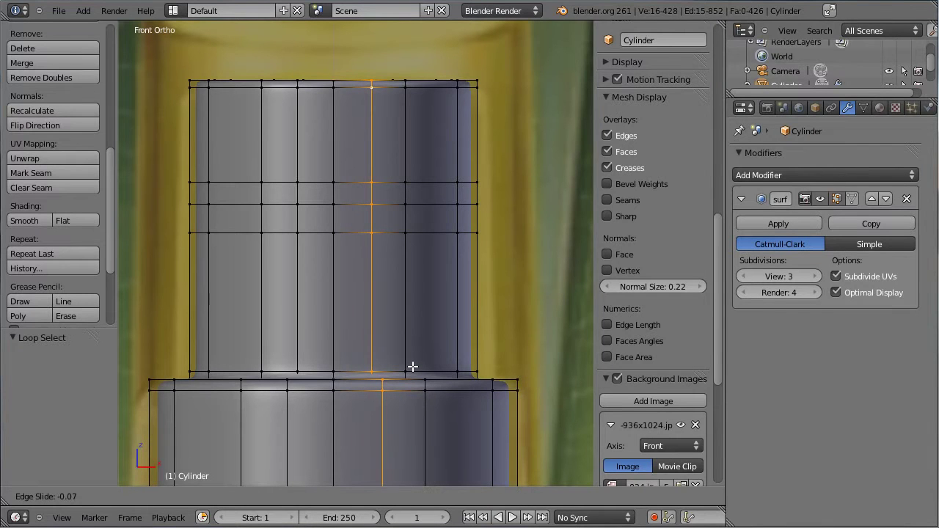
{"action": "left_click", "coordinate": [346, 233]}
{"action": "right_click", "coordinate": [346, 233]}
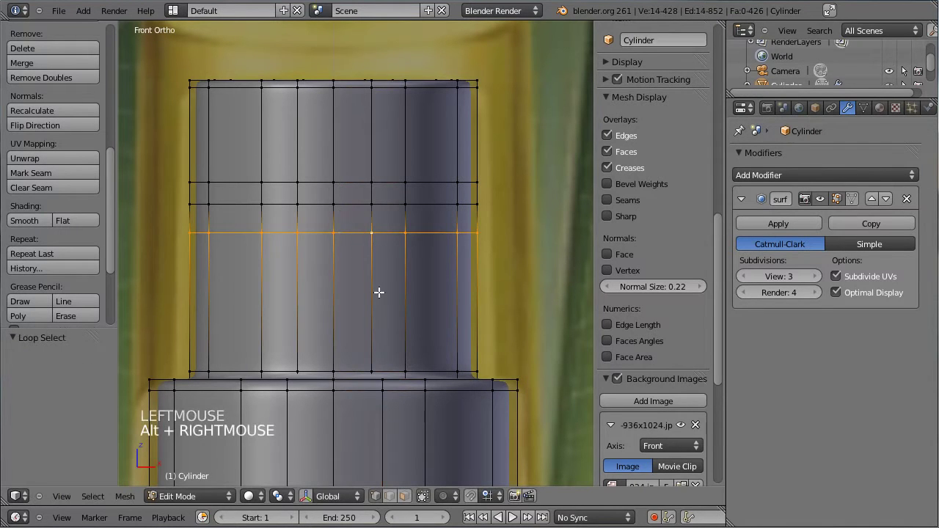
{"action": "key", "text": "g"}
{"action": "left_click", "coordinate": [382, 290]}
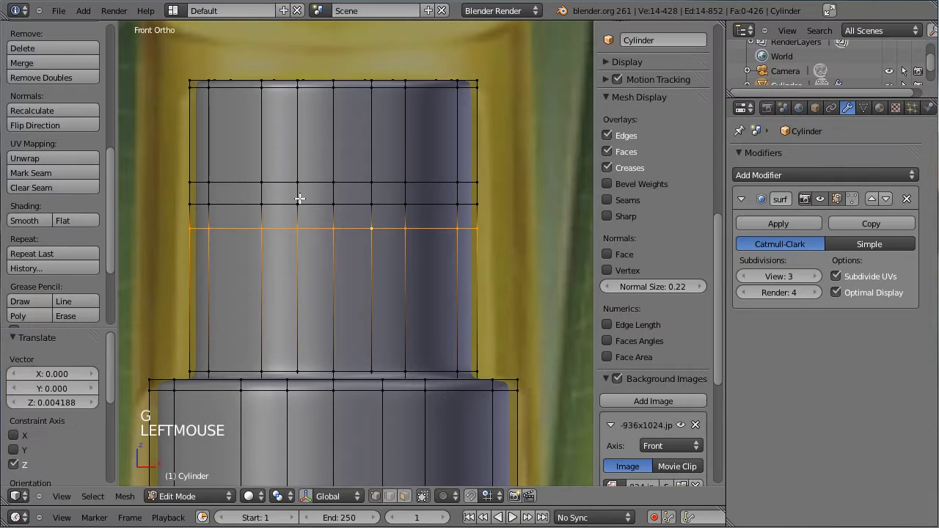
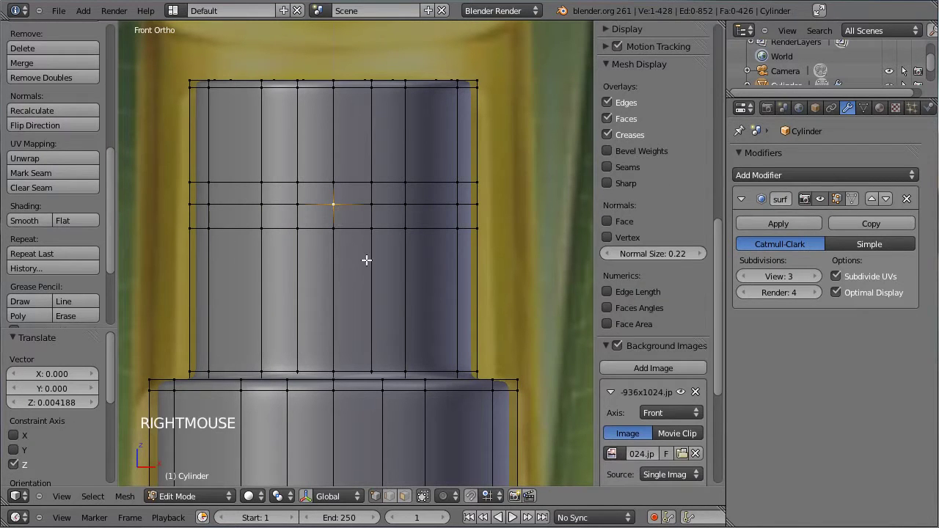
Delete the small face to open a hole and inspect the opening.
{"action": "key", "text": "x"}
{"action": "middle_click", "coordinate": [370, 240]}
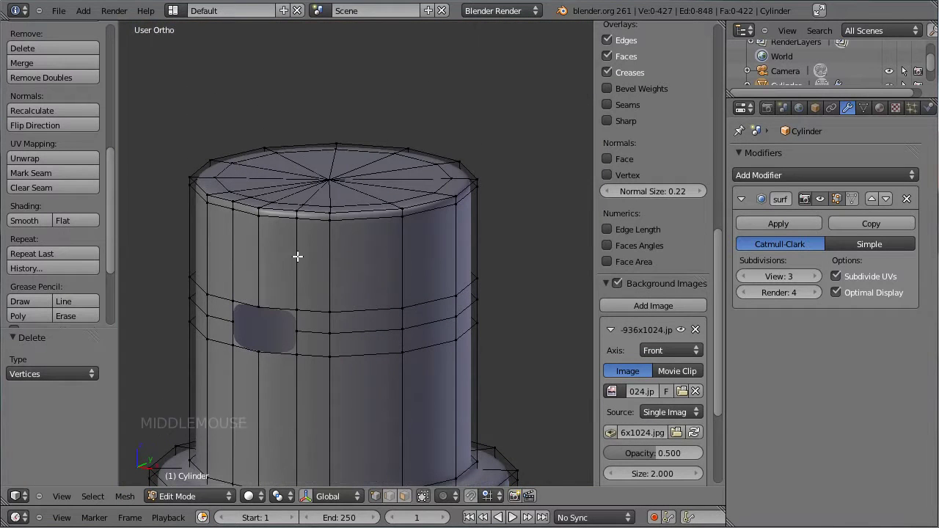
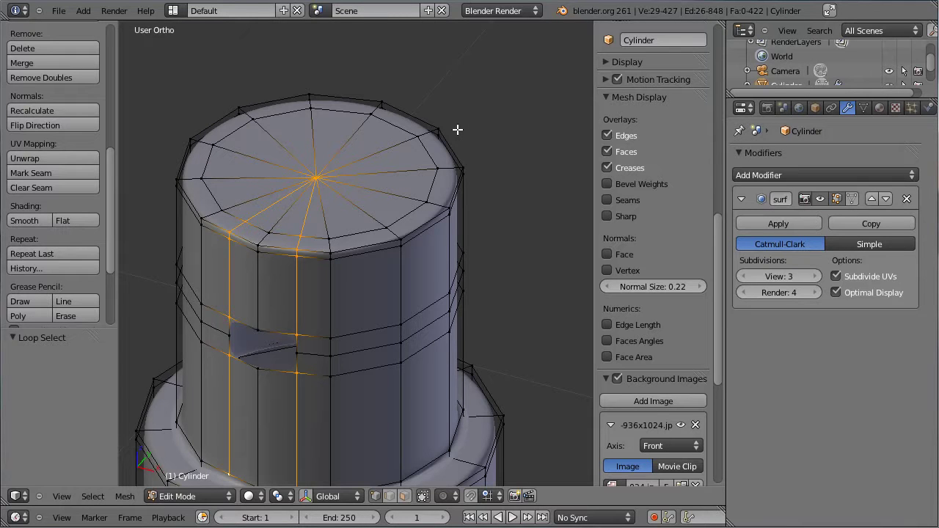
{"action": "key", "text": "a"}
{"action": "scroll", "scroll_direction": "down", "scroll_amount": 3}
{"action": "middle_click", "coordinate": [336, 317]}
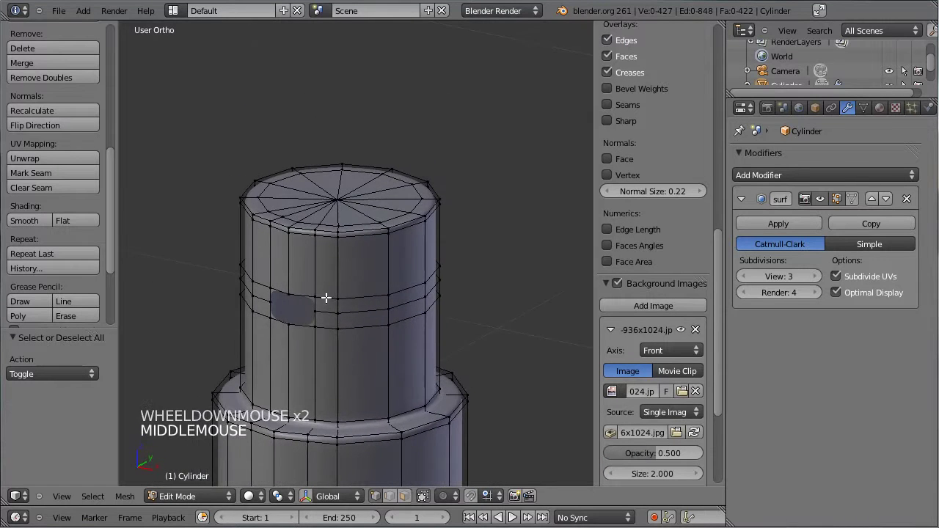
{"action": "scroll", "scroll_direction": "up", "scroll_amount": 3}
{"action": "middle_click", "coordinate": [286, 238]}
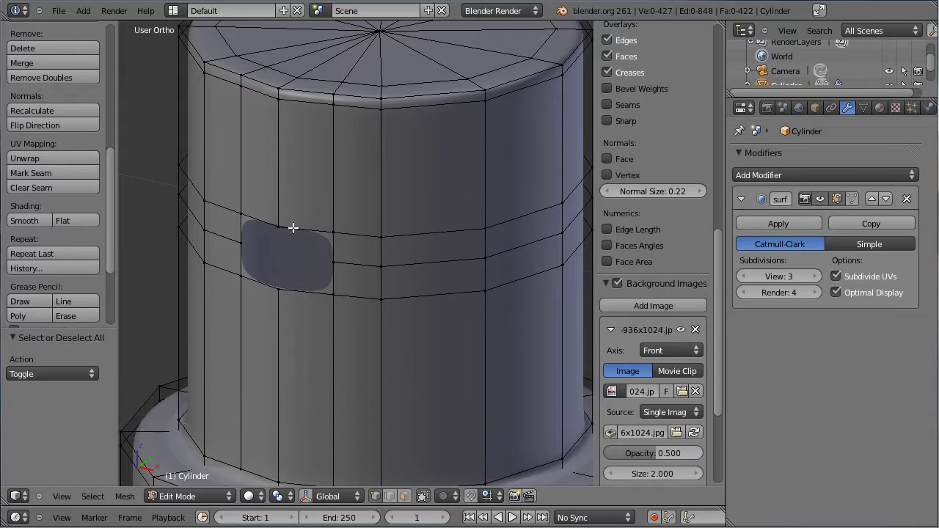
Shrink the rounded face, extrude it inward in steps and scale the inner recess face smaller.
{"action": "right_click", "coordinate": [296, 229]}
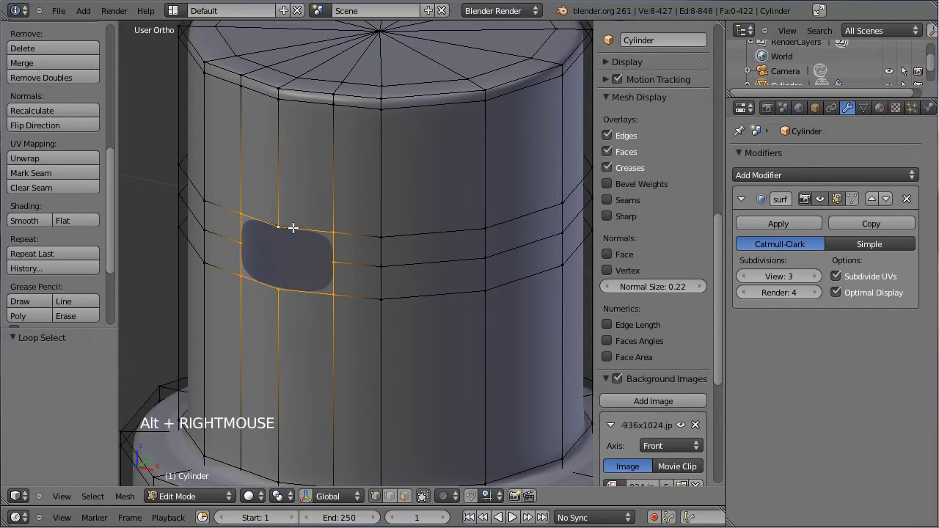
{"action": "middle_click", "coordinate": [185, 286]}
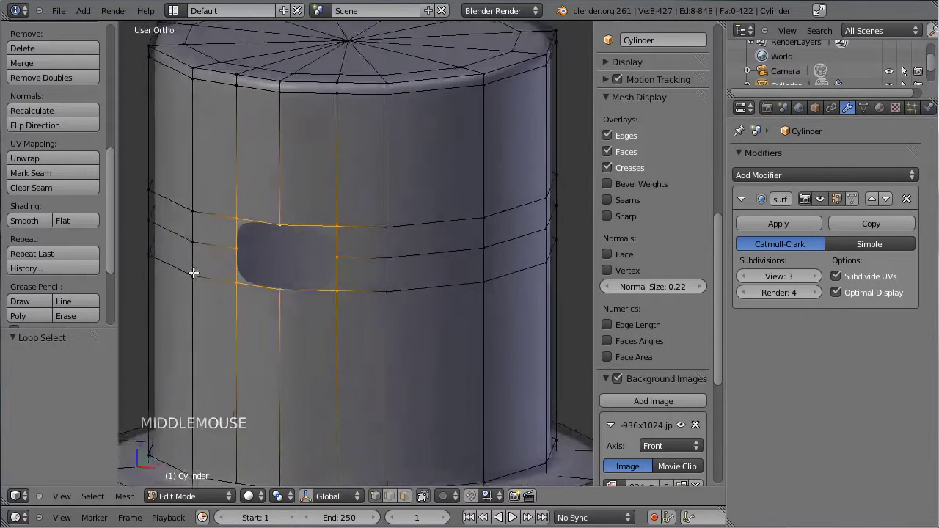
{"action": "key", "text": "e"}
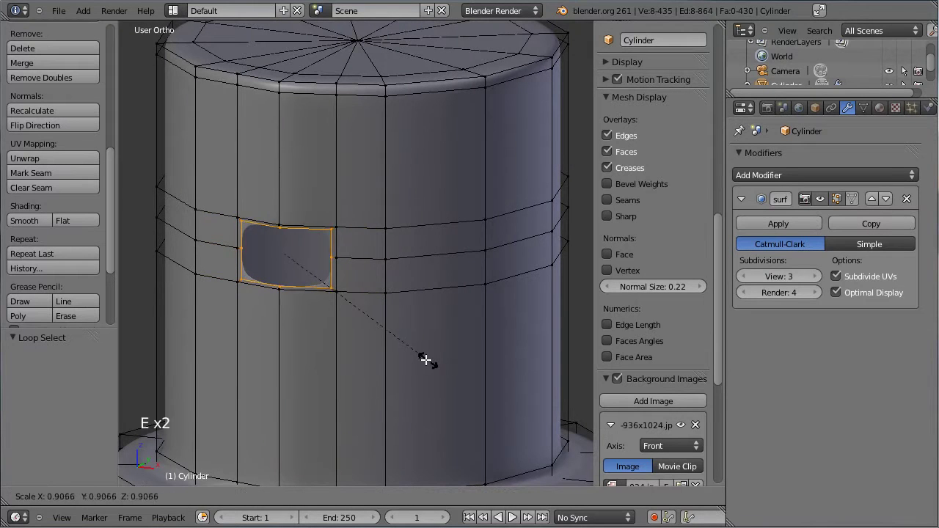
{"action": "left_click", "coordinate": [429, 361]}
{"action": "key", "text": "e"}
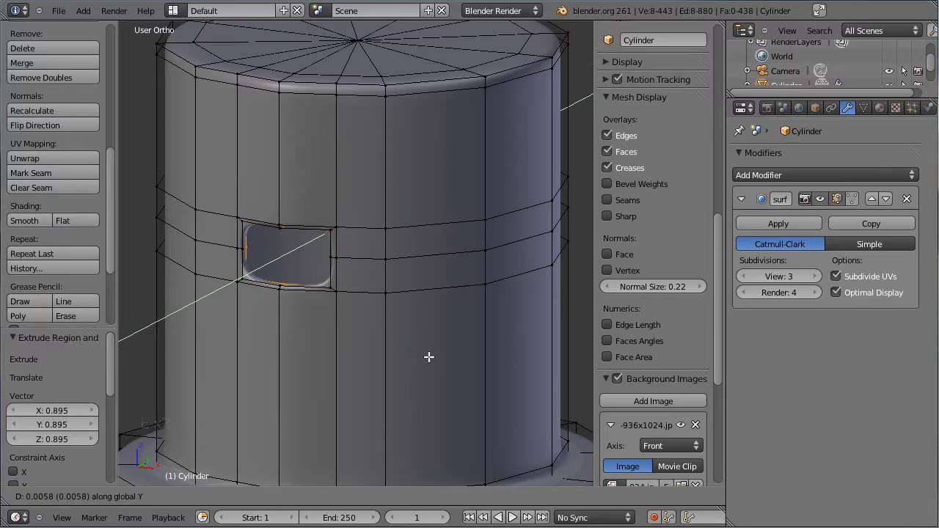
{"action": "left_click", "coordinate": [431, 358]}
{"action": "key", "text": "e"}
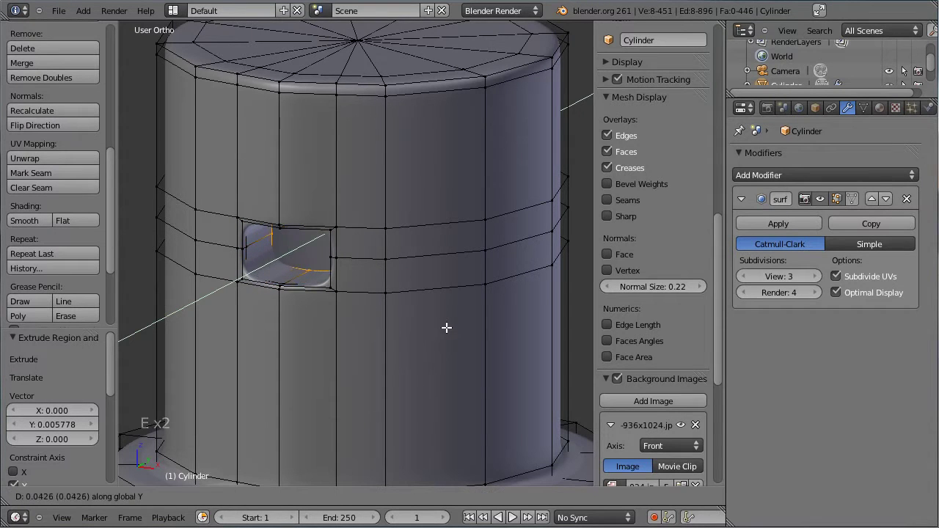
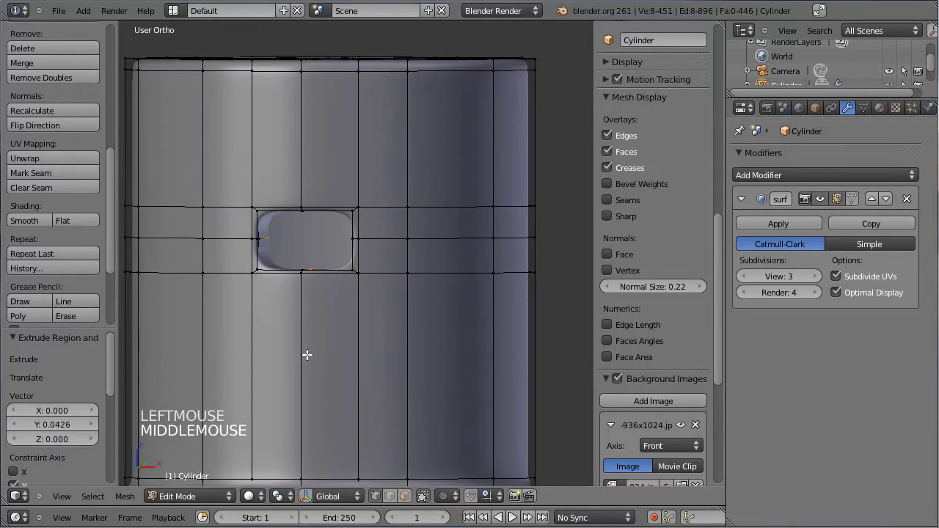
{"action": "key", "text": "e"}
{"action": "key", "text": "e"}
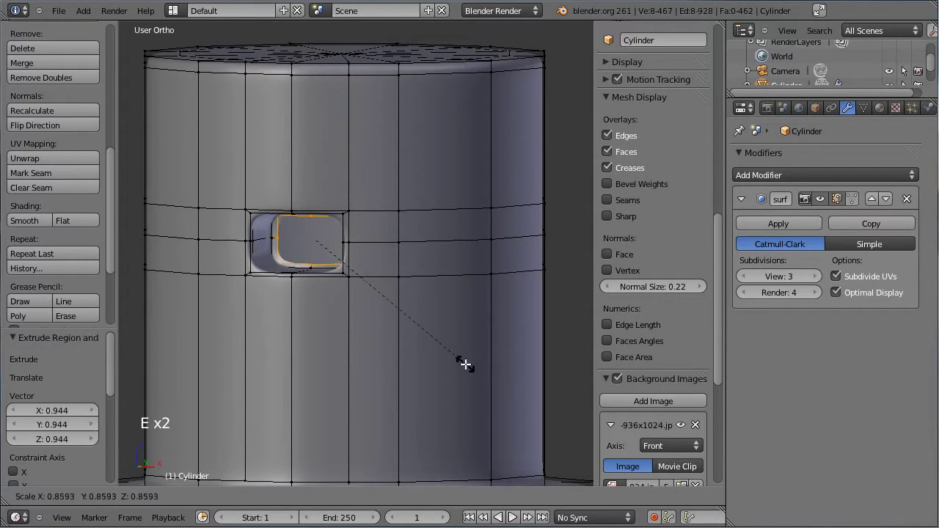
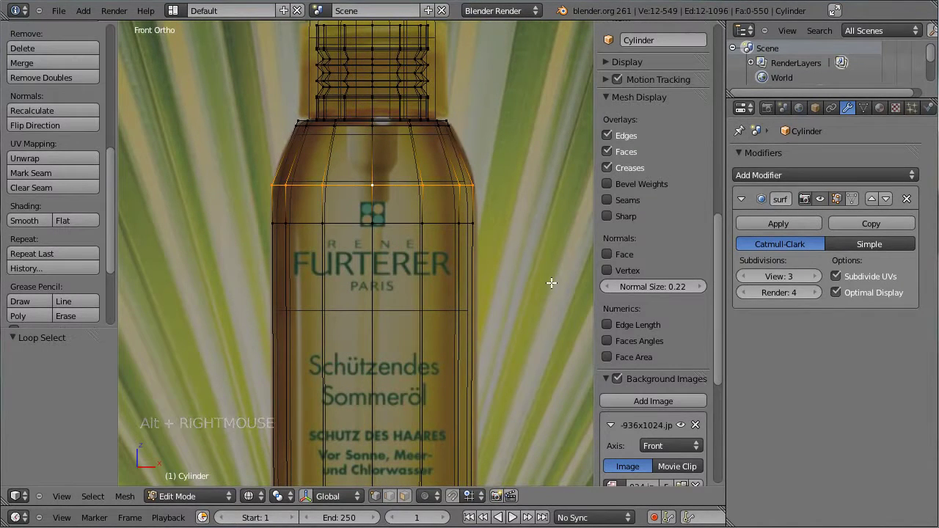
Shrink a neck edge loop to a small ring, duplicate it and hide the rest of the mesh.
{"action": "key", "text": "shift+d"}
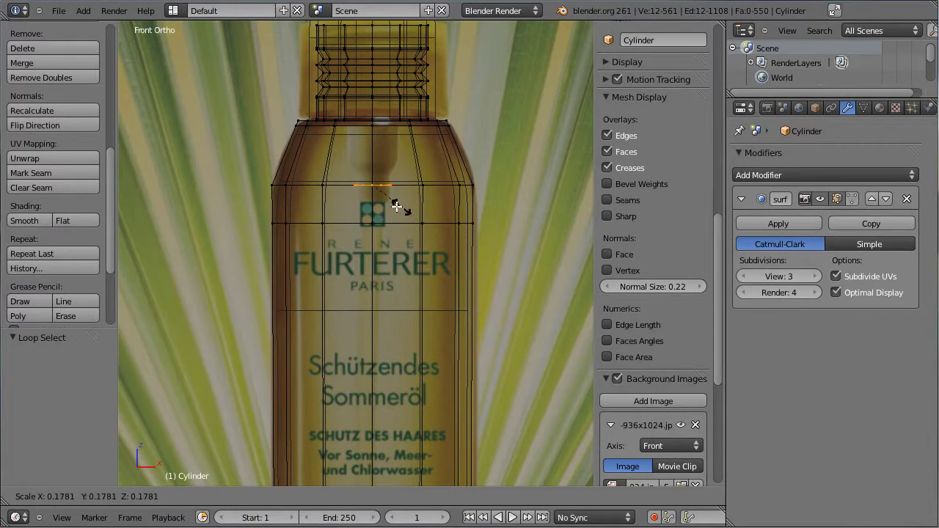
{"action": "left_click", "coordinate": [426, 192]}
{"action": "right_click", "coordinate": [430, 189]}
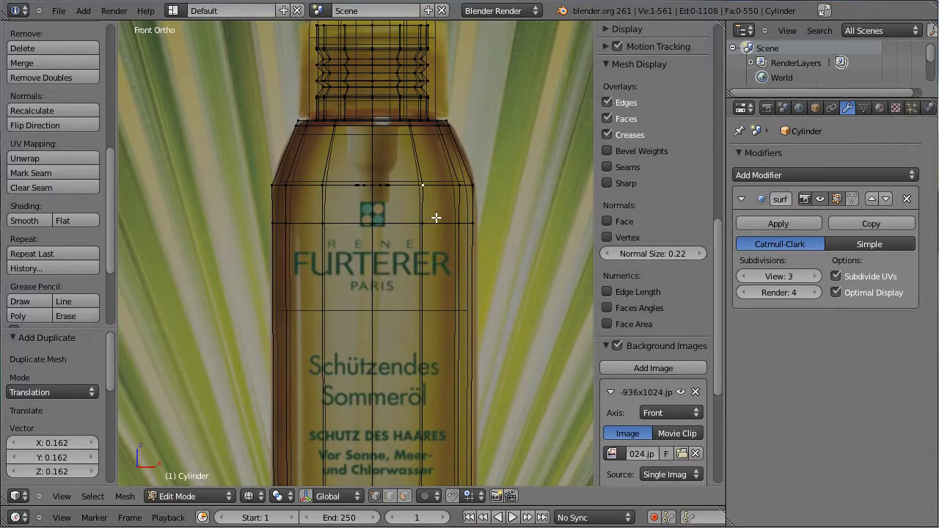
{"action": "key", "text": "ctrl+l"}
{"action": "key", "text": "h"}
{"action": "scroll", "scroll_direction": "up", "scroll_amount": 3}
{"action": "scroll", "scroll_direction": "up", "scroll_amount": 3}
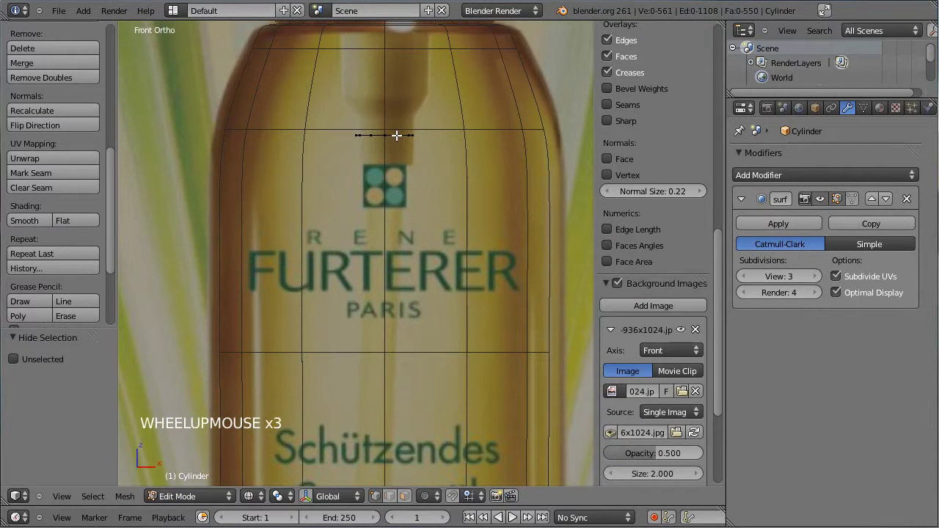
{"action": "right_click", "coordinate": [400, 137]}
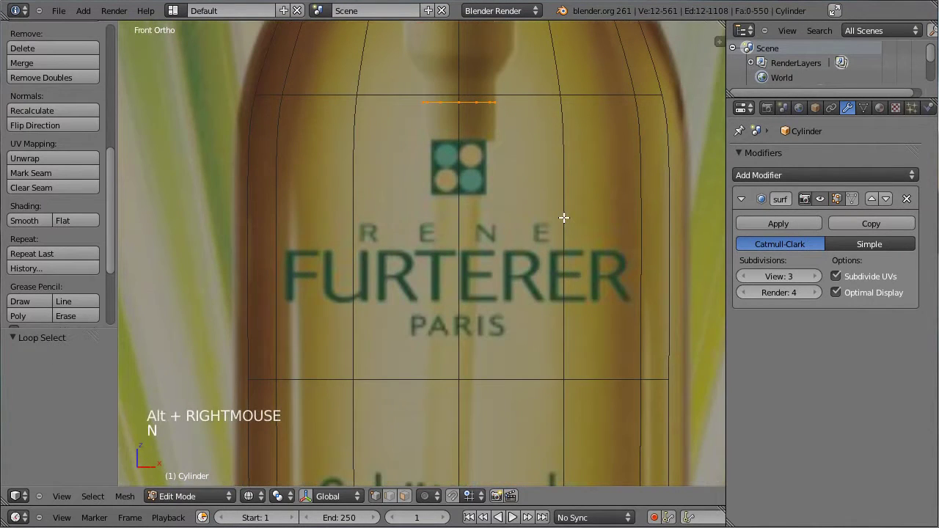
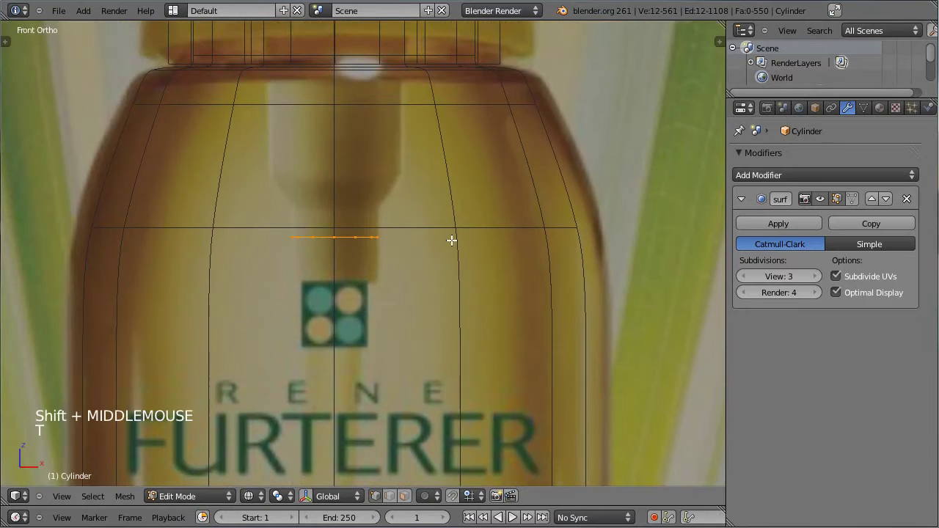
Extrude the ring down along Z through the neck and body into a dip tube, adding a loop cut.
{"action": "key", "text": "g"}
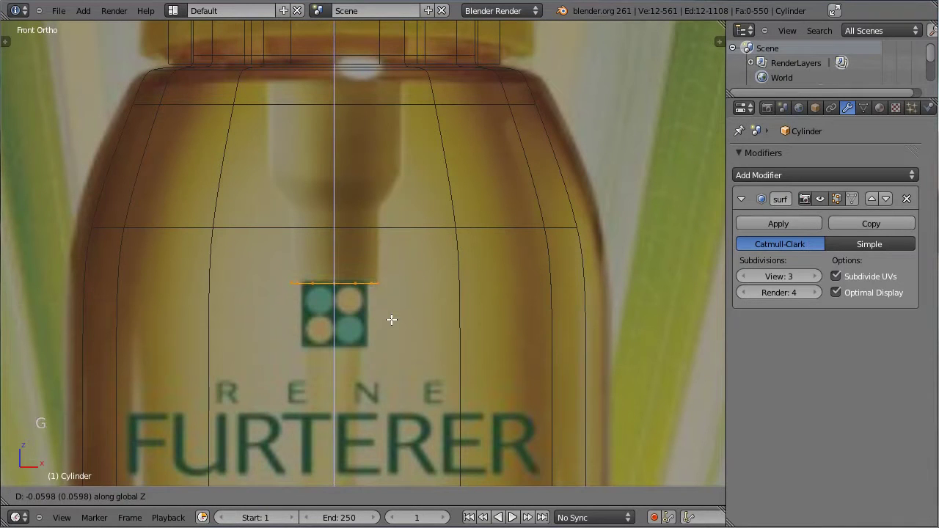
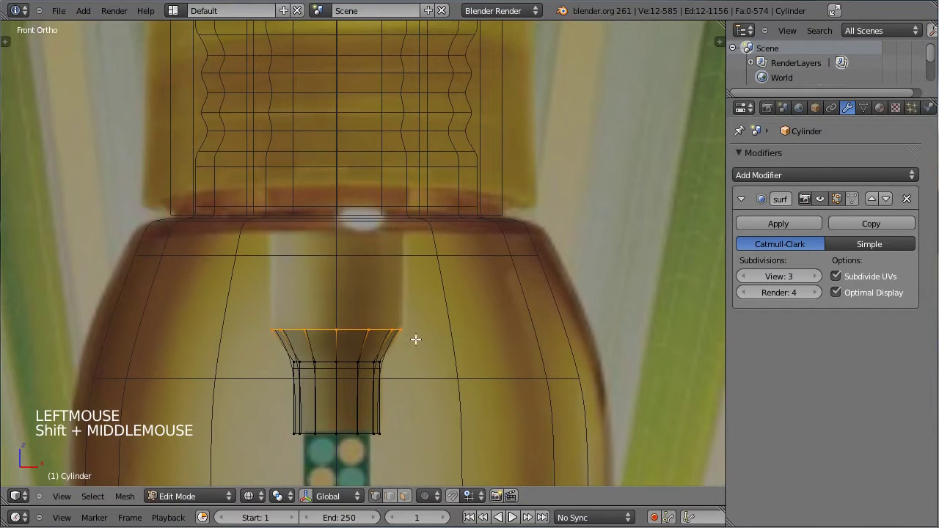
{"action": "key", "text": "e"}
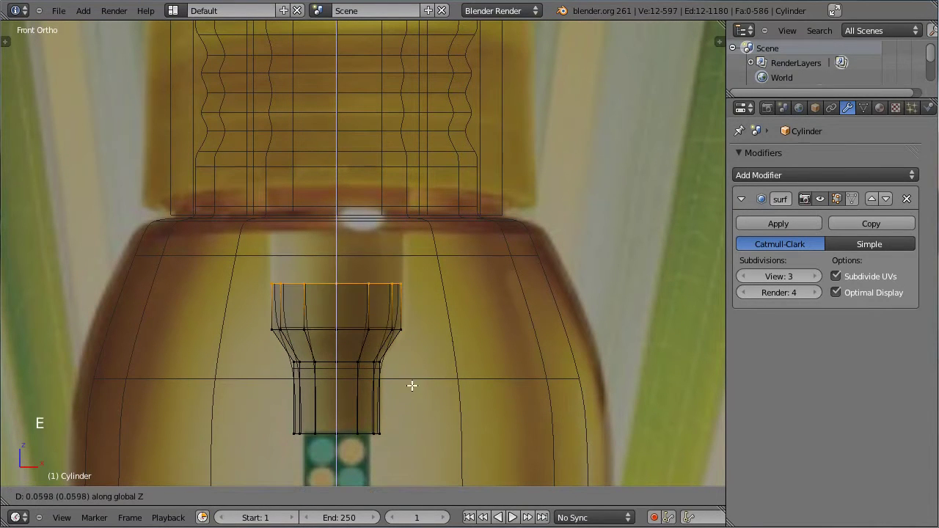
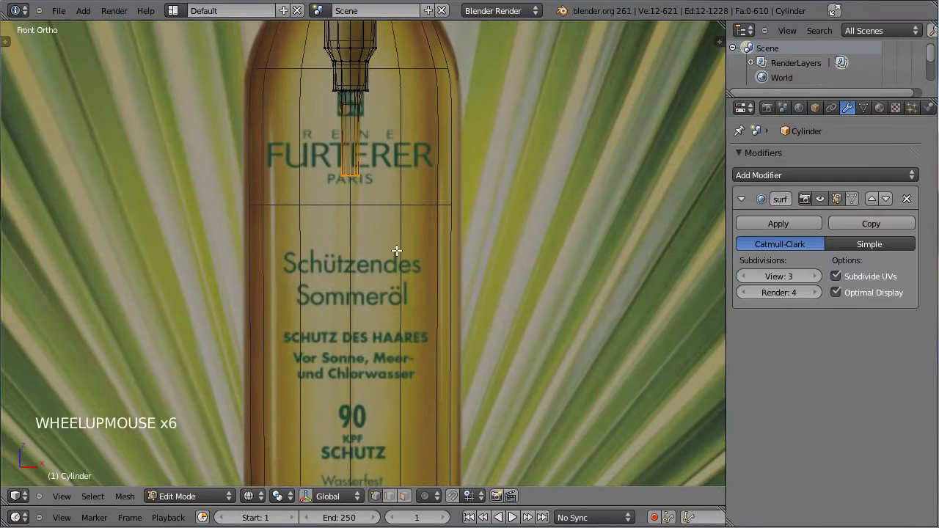
{"action": "key", "text": "g"}
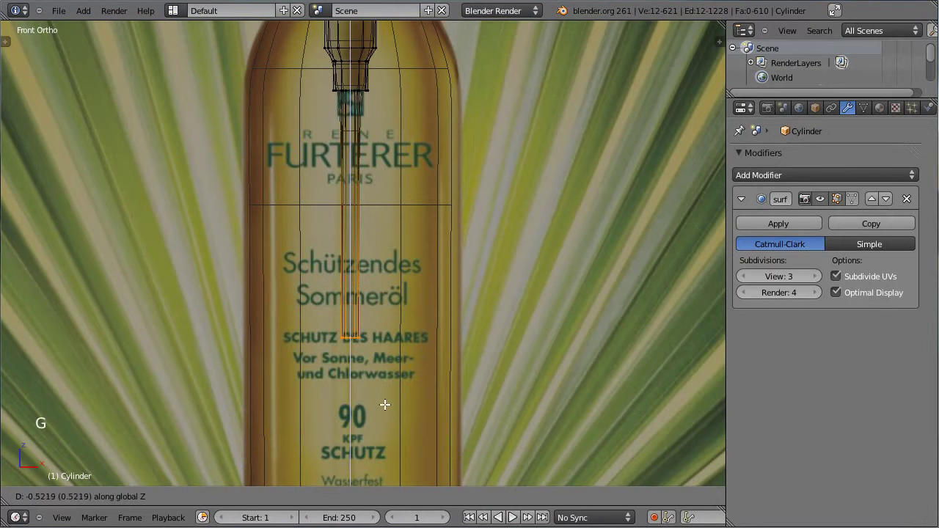
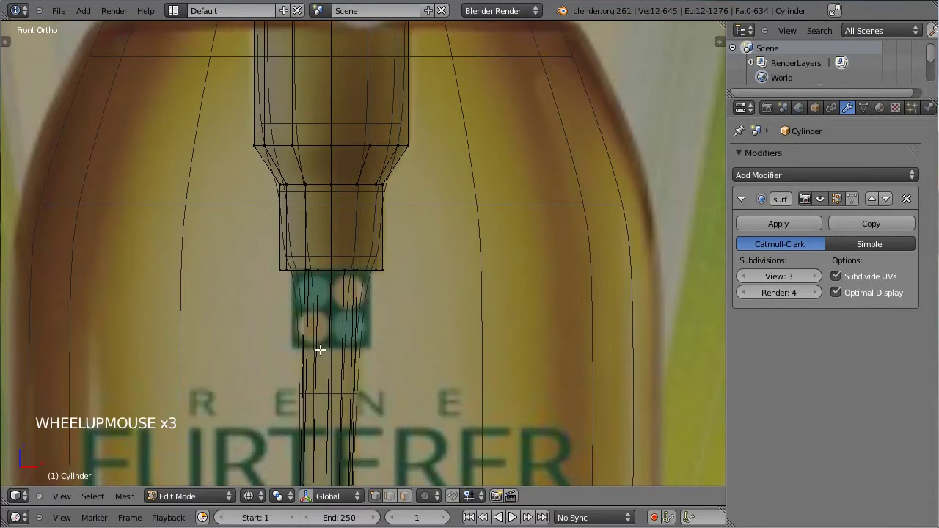
{"action": "key", "text": "ctrl+r"}
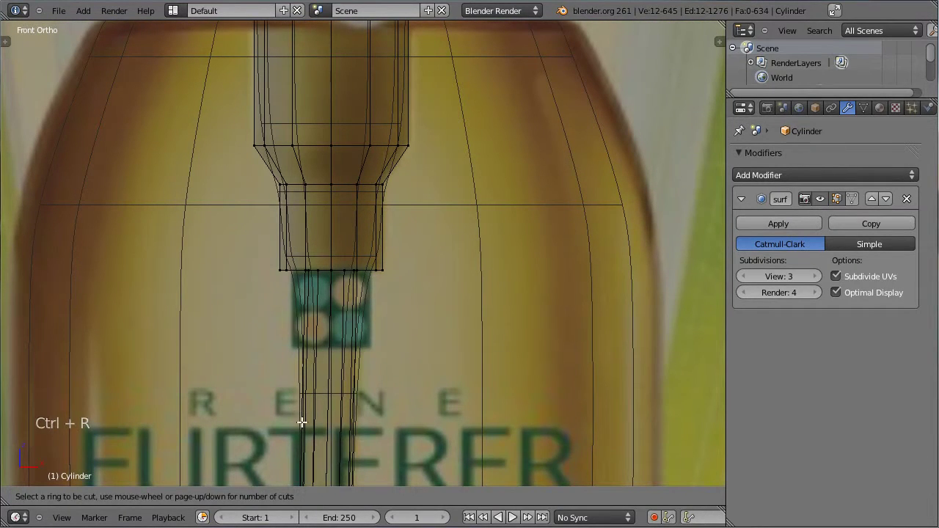
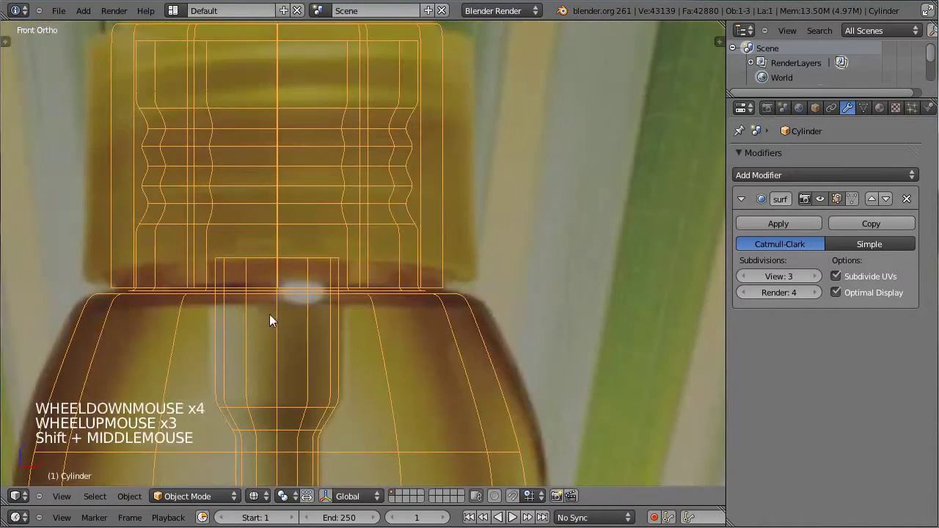
Narrow the tube's top loop and extrude a slim stem upward along Z into the spray cap.
{"action": "scroll", "scroll_direction": "down", "scroll_amount": 3}
{"action": "scroll", "scroll_direction": "up", "scroll_amount": 3}
{"action": "scroll", "scroll_direction": "up", "scroll_amount": 3}
{"action": "key", "text": "Tab"}
{"action": "right_click", "coordinate": [295, 259]}
{"action": "key", "text": "e"}
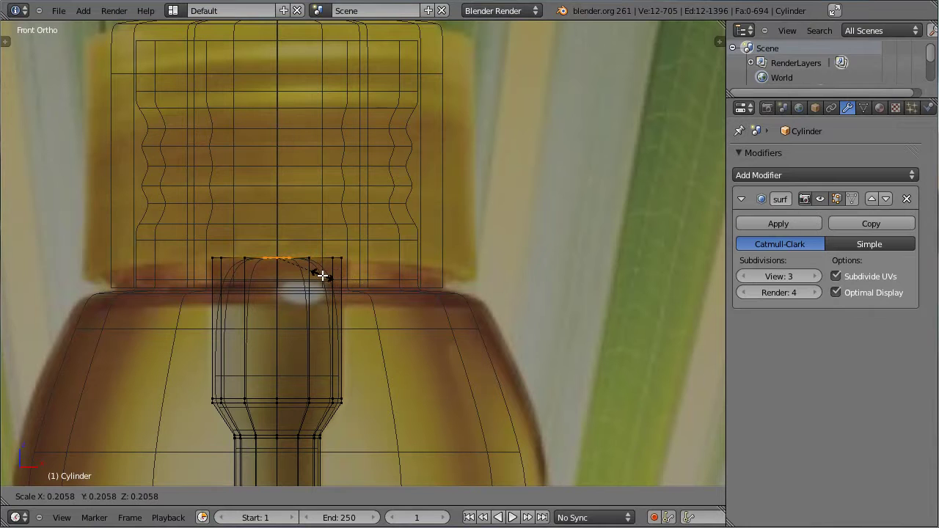
{"action": "left_click", "coordinate": [325, 276]}
{"action": "key", "text": "e"}
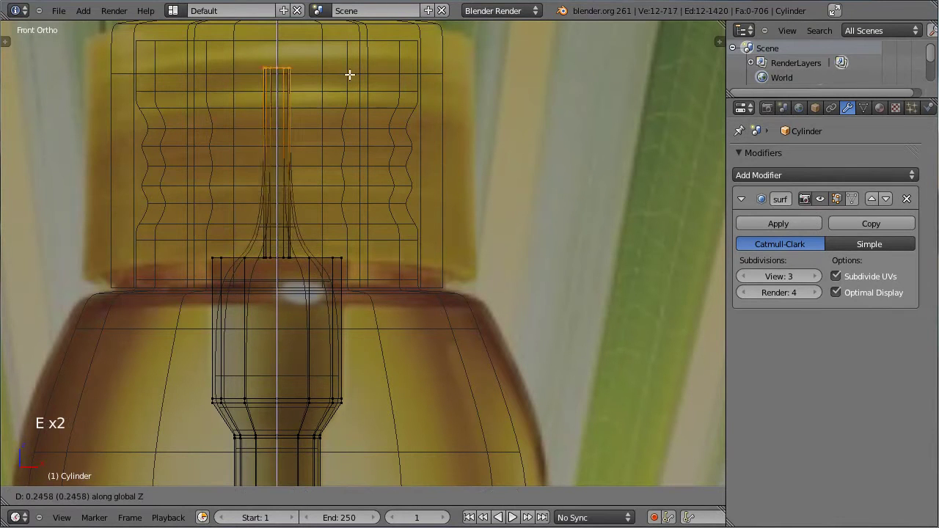
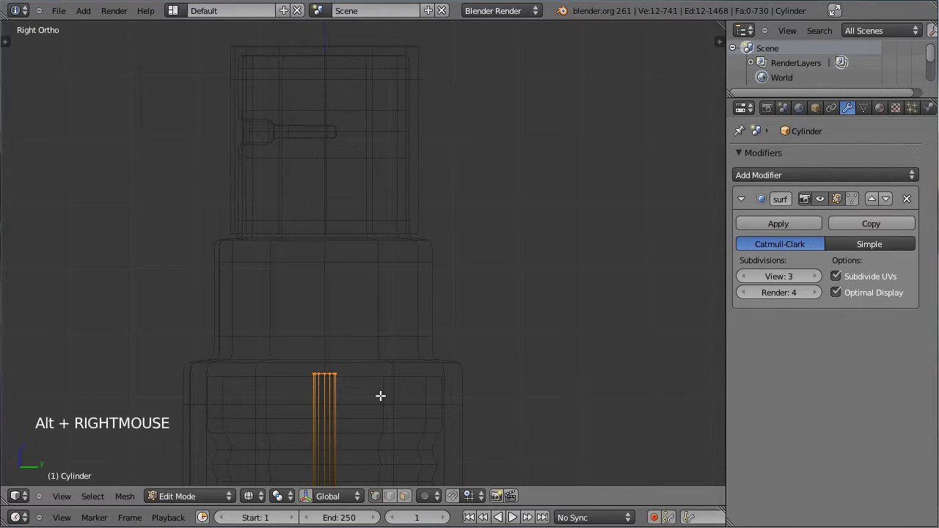
Extrude several tube sections upward and rotate them so the top bends toward the nozzle.
{"action": "key", "text": "e"}
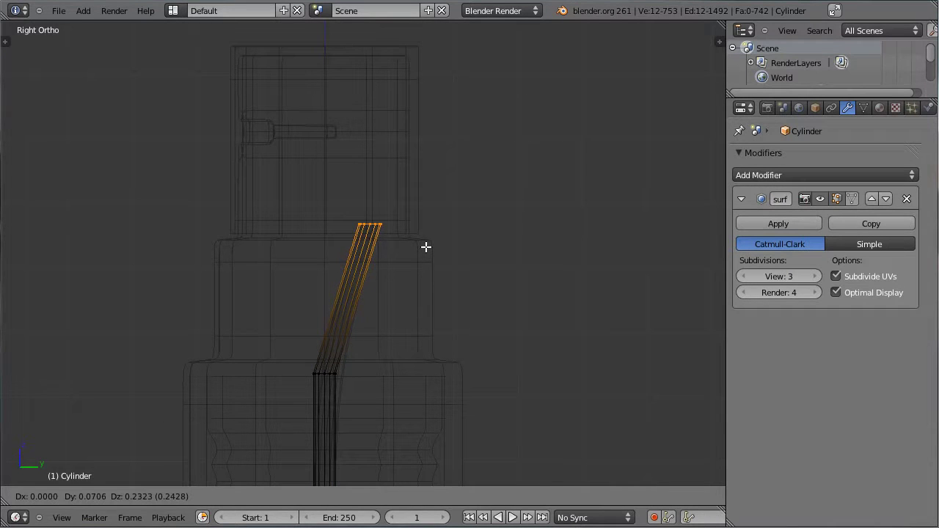
{"action": "left_click", "coordinate": [419, 299]}
{"action": "key", "text": "e"}
{"action": "left_click", "coordinate": [433, 212]}
{"action": "key", "text": "r"}
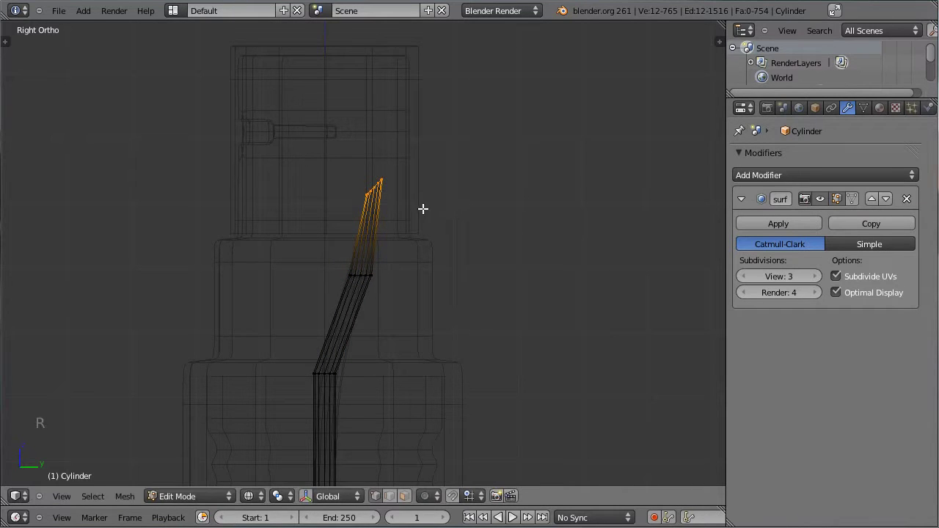
{"action": "key", "text": "e"}
{"action": "left_click", "coordinate": [361, 194]}
{"action": "key", "text": "r"}
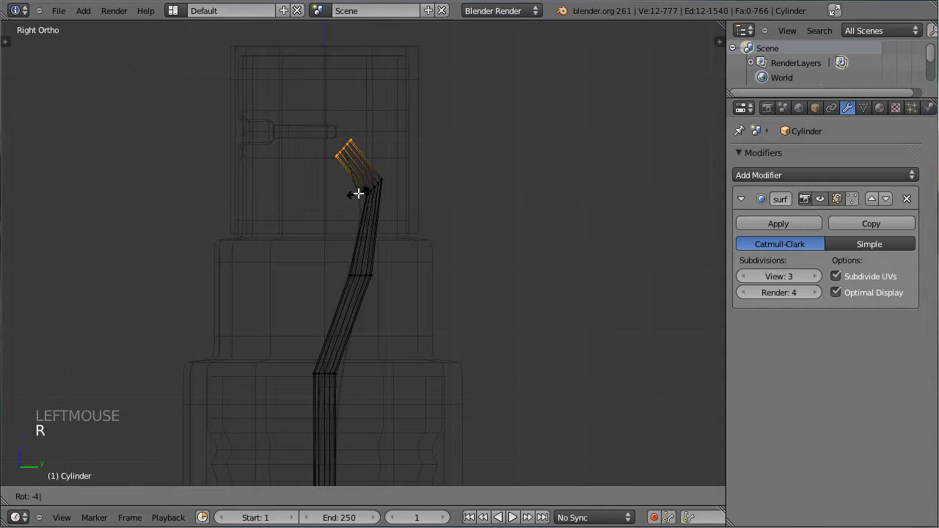
Shrink the tube tip and extend the profile into the nozzle channel inside the cap.
{"action": "scroll", "scroll_direction": "up", "scroll_amount": 3}
{"action": "middle_click", "coordinate": [325, 154]}
{"action": "key", "text": "s"}
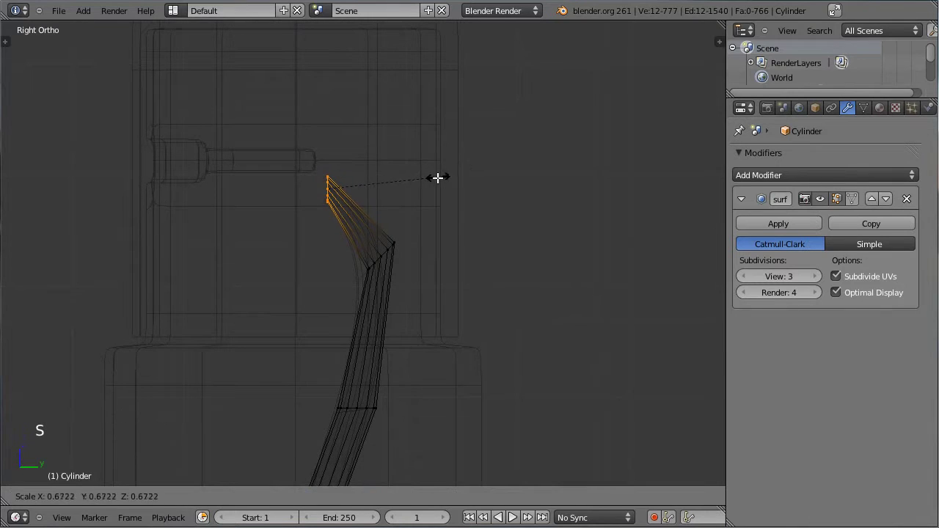
{"action": "left_click", "coordinate": [440, 179]}
{"action": "key", "text": "g"}
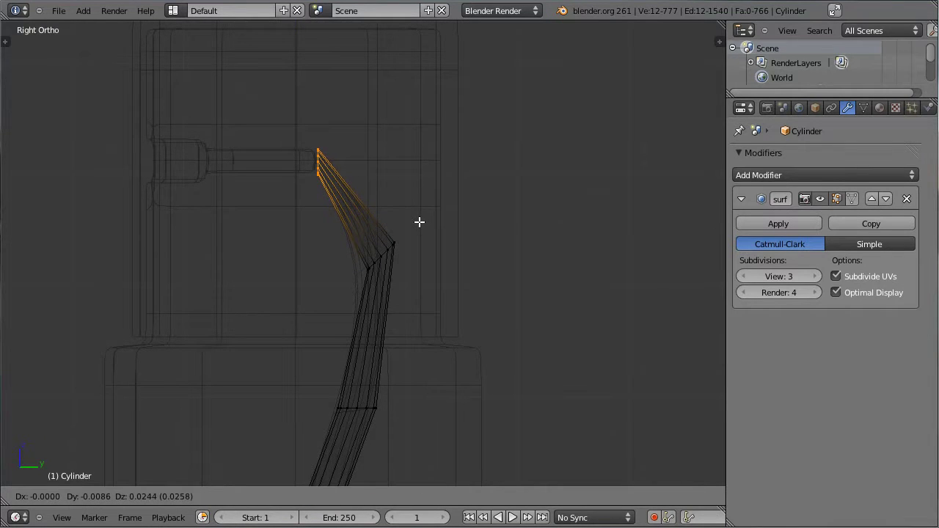
{"action": "left_click", "coordinate": [421, 223]}
Check the smoothed bottle top in Object Mode, then return to editing the profile.
{"action": "scroll", "scroll_direction": "down", "scroll_amount": 3}
{"action": "key", "text": "Tab"}
{"action": "scroll", "scroll_direction": "down", "scroll_amount": 3}
{"action": "scroll", "scroll_direction": "up", "scroll_amount": 3}
{"action": "key", "text": "z"}
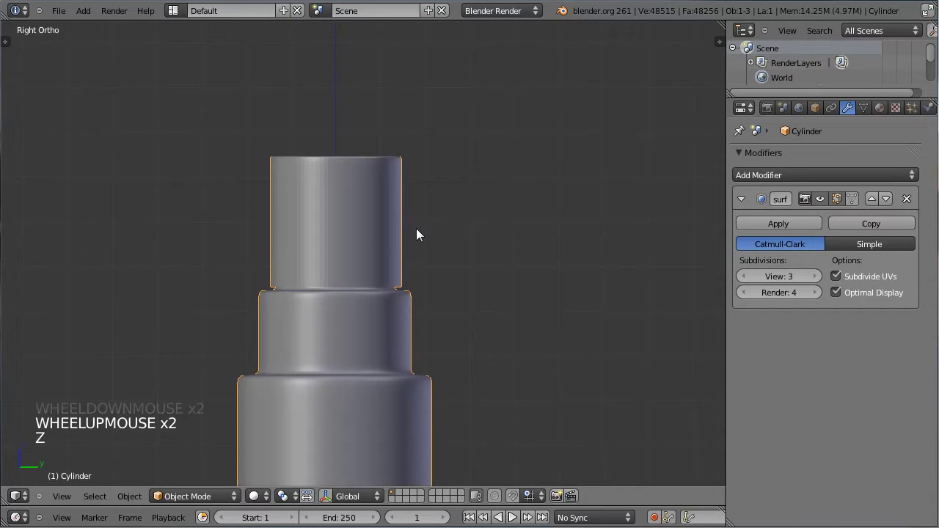
{"action": "key", "text": "Tab"}
{"action": "scroll", "scroll_direction": "down", "scroll_amount": 3}
{"action": "key", "text": "Tab"}
{"action": "key", "text": "Tab"}
Unhide the mesh and compare the bottle with the reference image in front view.
{"action": "key", "text": "a"}
{"action": "middle_click", "coordinate": [236, 271]}
{"action": "scroll", "scroll_direction": "down", "scroll_amount": 3}
{"action": "middle_click", "coordinate": [379, 338]}
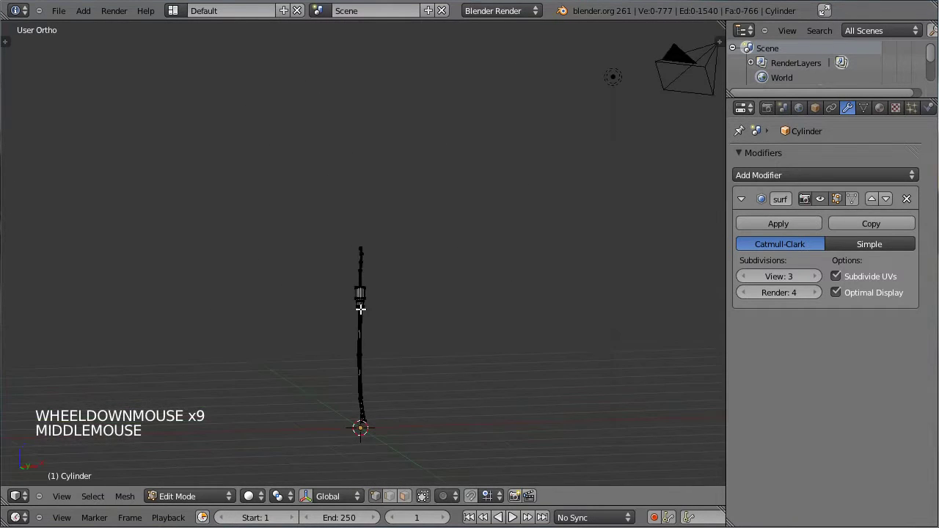
{"action": "key", "text": "KP_1"}
{"action": "scroll", "scroll_direction": "up", "scroll_amount": 3}
{"action": "scroll", "scroll_direction": "up", "scroll_amount": 3}
{"action": "key", "text": "alt+h"}
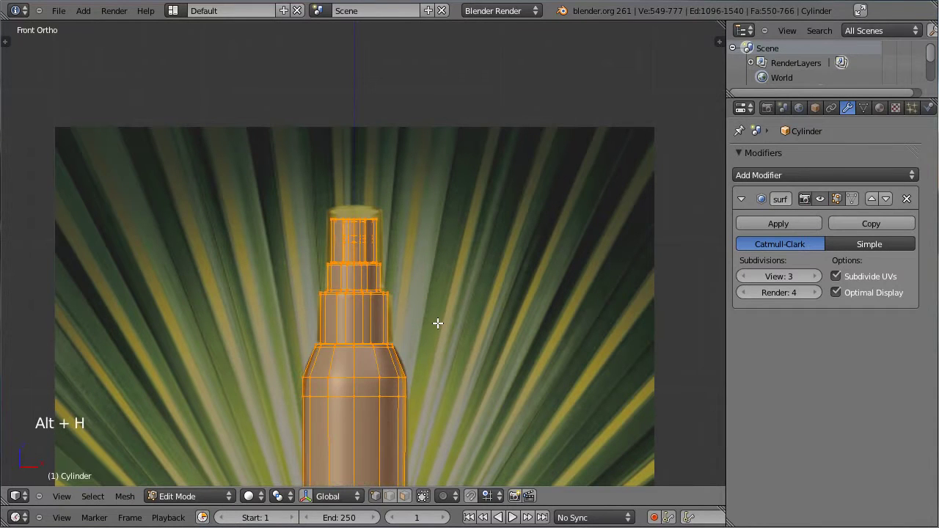
{"action": "key", "text": "Tab"}
{"action": "scroll", "scroll_direction": "down", "scroll_amount": 3}
{"action": "middle_click", "coordinate": [419, 379]}
{"action": "scroll", "scroll_direction": "up", "scroll_amount": 3}
{"action": "scroll", "scroll_direction": "down", "scroll_amount": 3}
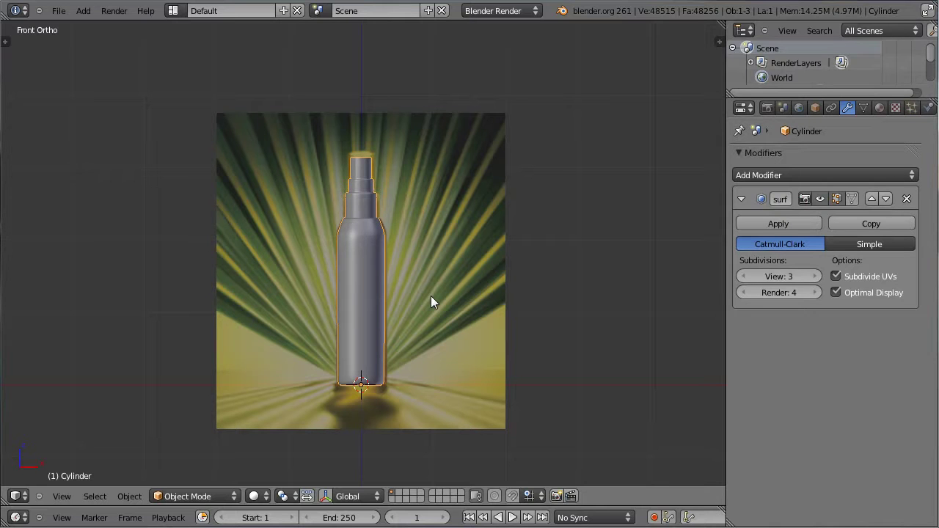
{"action": "scroll", "scroll_direction": "down", "scroll_amount": 3}
{"action": "scroll", "scroll_direction": "down", "scroll_amount": 3}
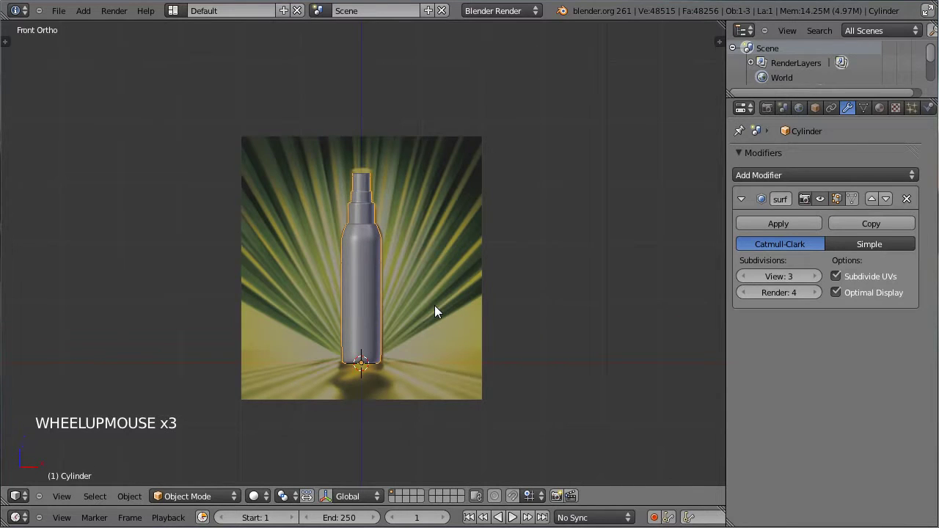
{"action": "scroll", "scroll_direction": "up", "scroll_amount": 3}
Turn off Background Images in the N panel and switch to the camera view.
{"action": "key", "text": "n"}
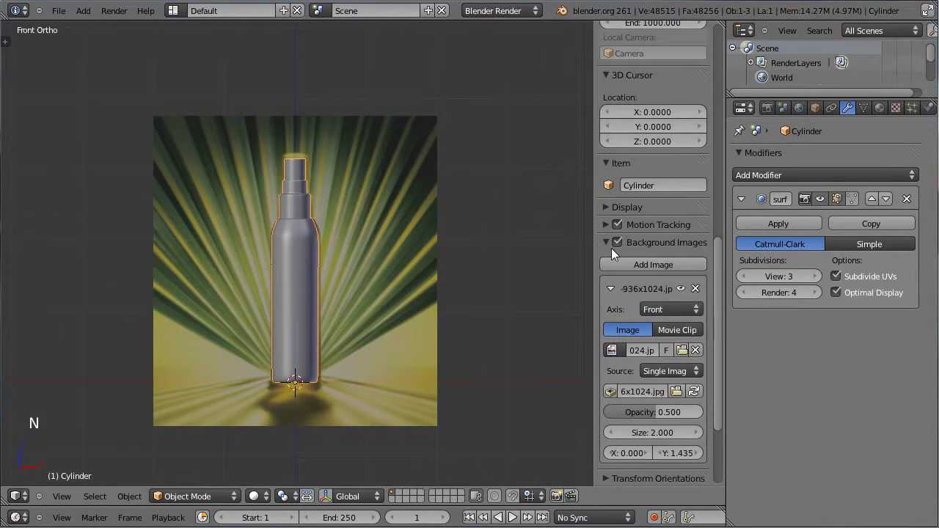
{"action": "left_click", "coordinate": [621, 247]}
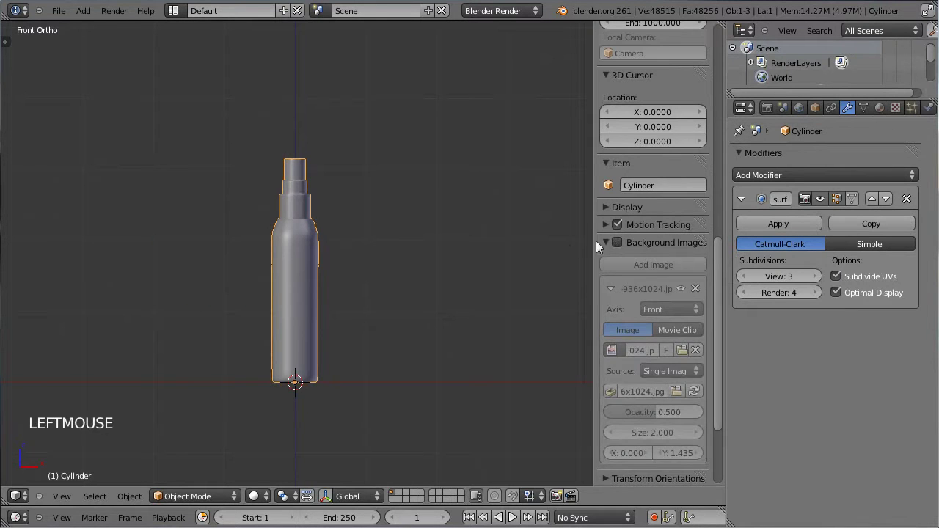
{"action": "left_click", "coordinate": [608, 245]}
{"action": "key", "text": "n"}
{"action": "scroll", "scroll_direction": "down", "scroll_amount": 3}
{"action": "scroll", "scroll_direction": "down", "scroll_amount": 3}
{"action": "scroll", "scroll_direction": "up", "scroll_amount": 3}
{"action": "scroll", "scroll_direction": "up", "scroll_amount": 3}
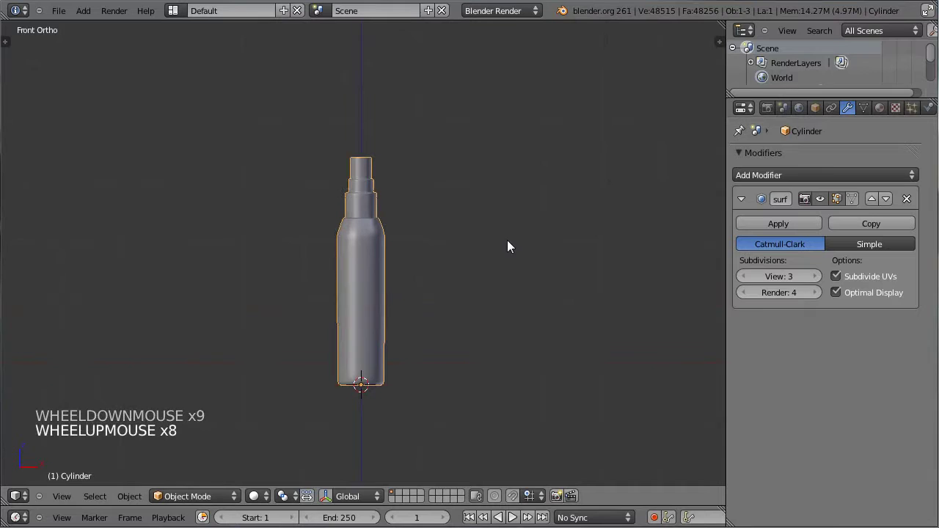
{"action": "middle_click", "coordinate": [466, 266]}
{"action": "key", "text": "KP_1"}
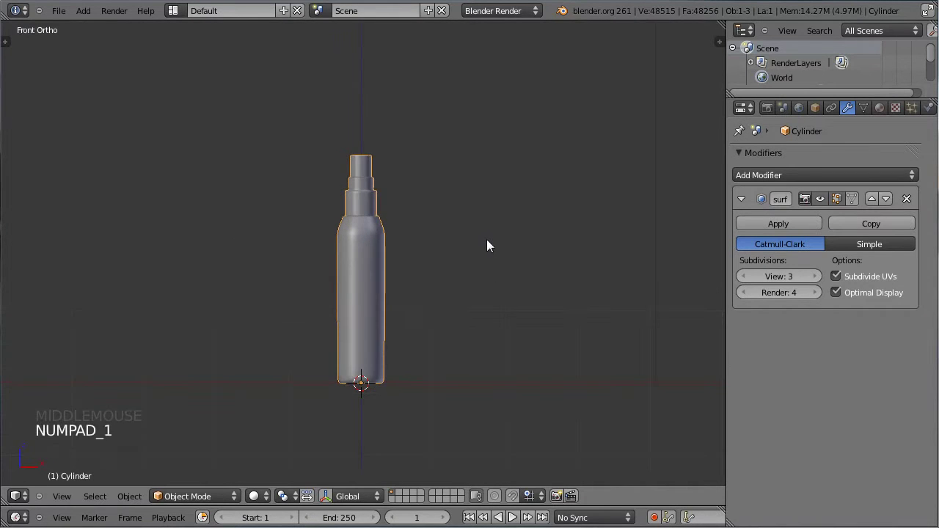
{"action": "key", "text": "ctrl+alt+KP_0"}
Move the camera back along Z, raise it and tilt it on X to frame the bottle.
{"action": "right_click", "coordinate": [418, 361]}
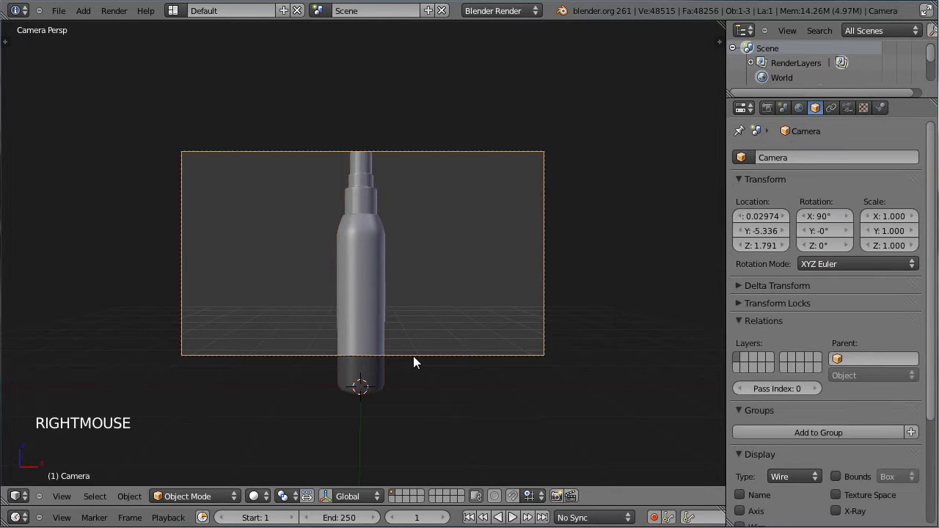
{"action": "key", "text": "g"}
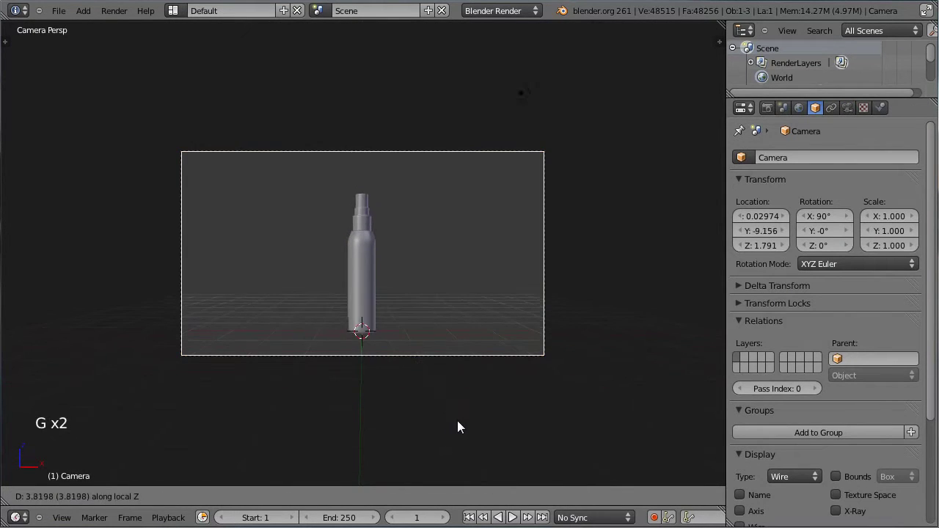
{"action": "left_click", "coordinate": [457, 417]}
{"action": "key", "text": "g"}
{"action": "left_click", "coordinate": [514, 404]}
{"action": "key", "text": "r"}
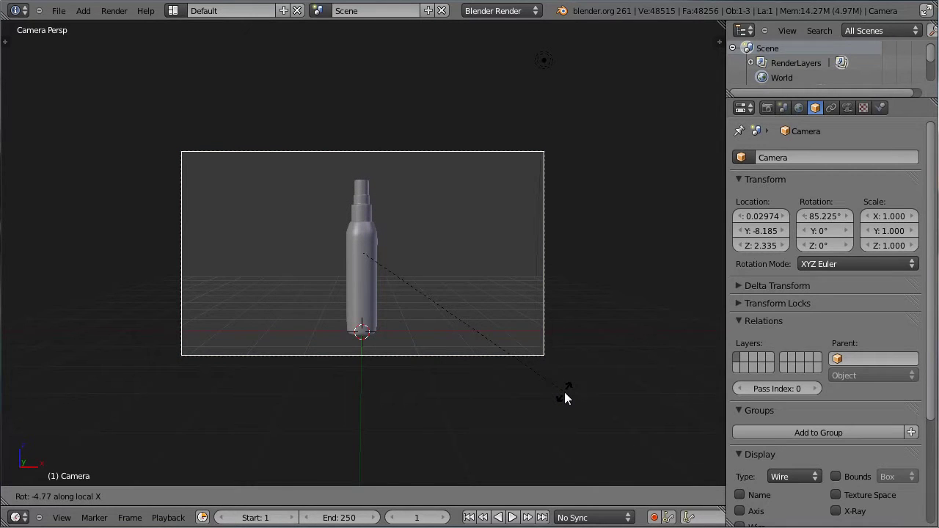
{"action": "left_click", "coordinate": [568, 397]}
Orbit out of the camera view to see it beside the bottle and save the file.
{"action": "middle_click", "coordinate": [555, 273]}
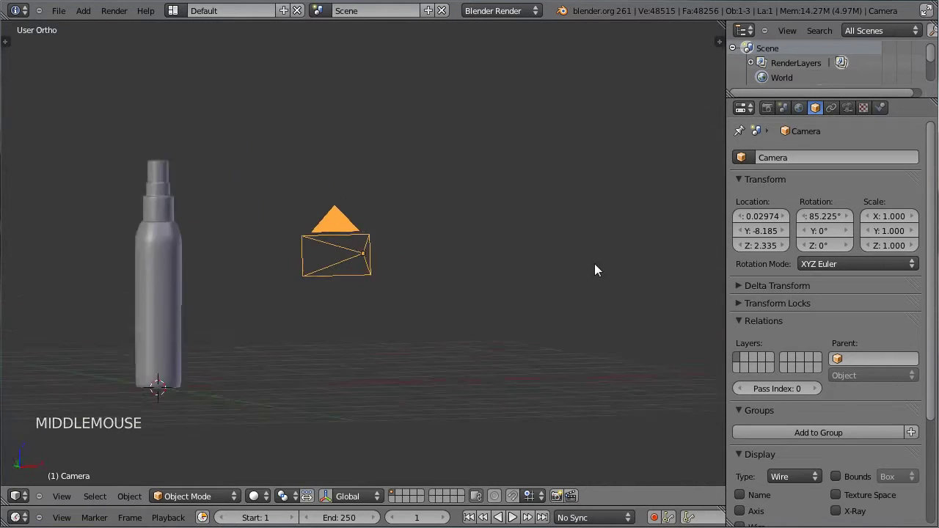
{"action": "key", "text": "ctrl+s"}
{"action": "scroll", "scroll_direction": "down", "scroll_amount": 3}
{"action": "scroll", "scroll_direction": "up", "scroll_amount": 3}
{"action": "scroll", "scroll_direction": "down", "scroll_amount": 3}
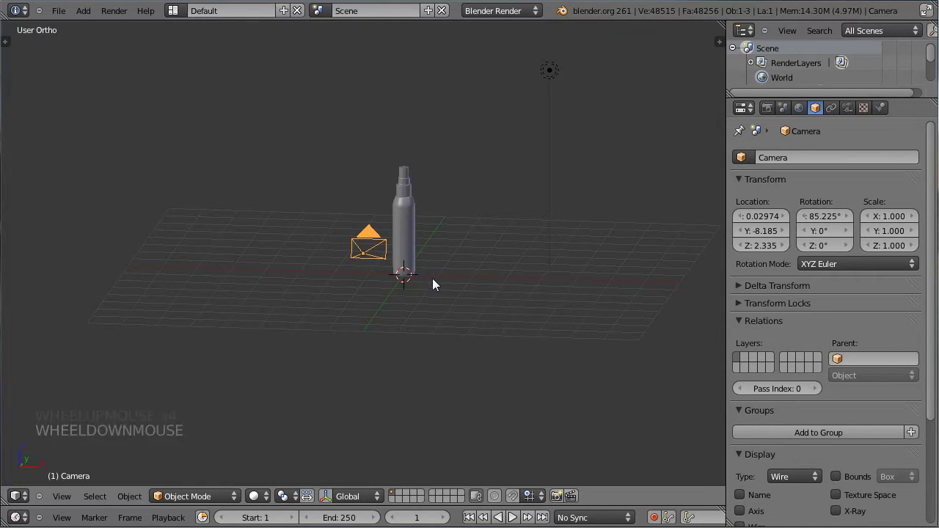
Add a mesh plane at the bottle's base, scale it into a large floor and view it from the right.
{"action": "key", "text": "shift+a"}
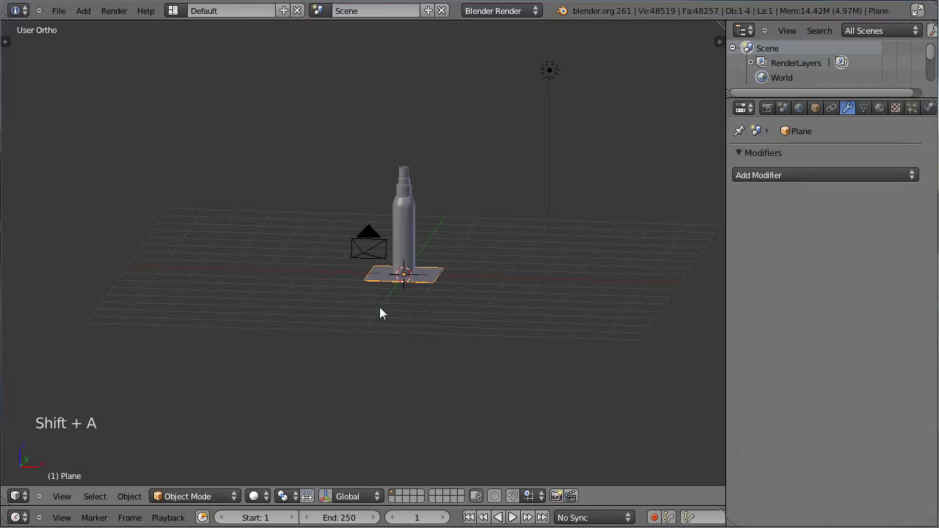
{"action": "key", "text": "s"}
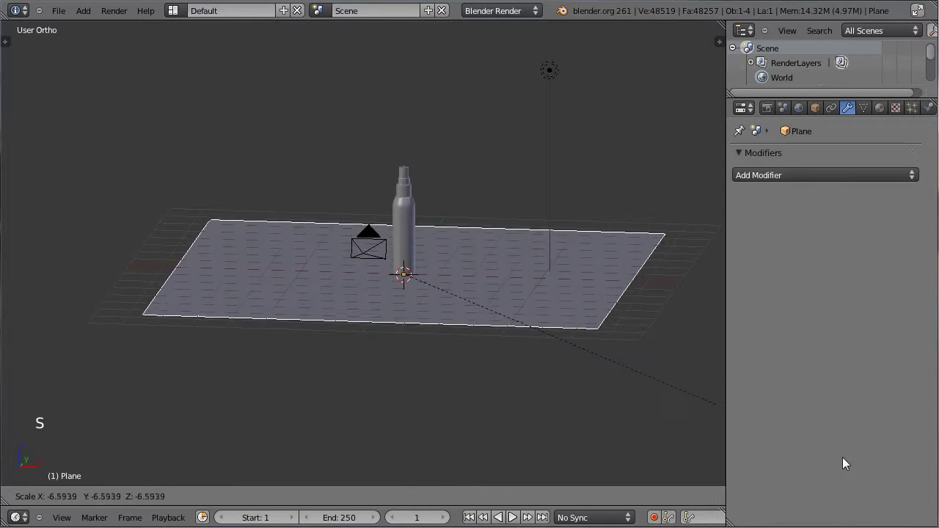
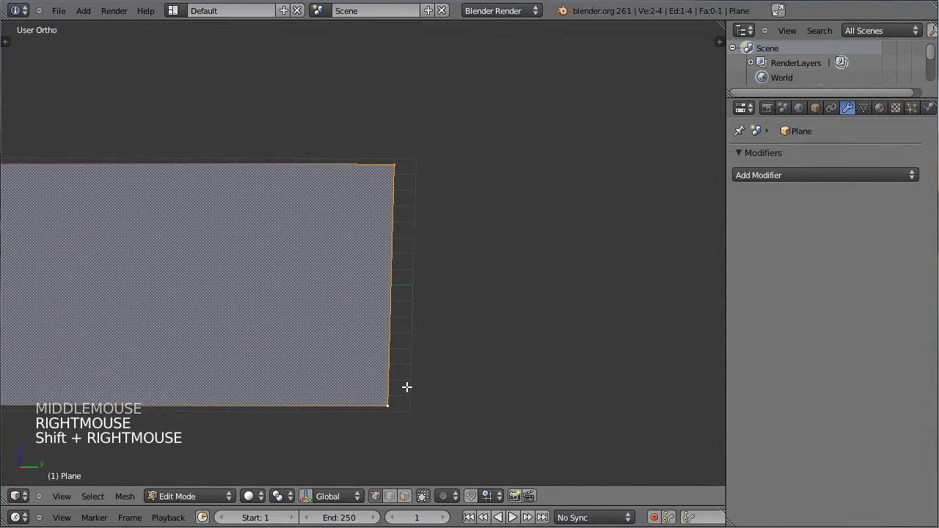
{"action": "key", "text": "KP_3"}
{"action": "scroll", "scroll_direction": "down", "scroll_amount": 3}
Extrude the floor's back edge upward in several segments curving into a backdrop sweep.
{"action": "middle_click", "coordinate": [399, 337]}
{"action": "key", "text": "e"}
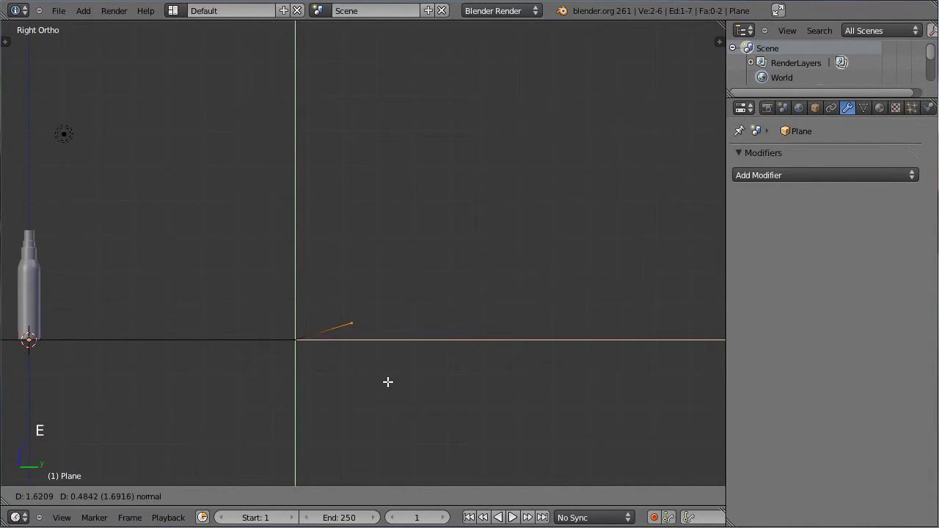
{"action": "left_click", "coordinate": [390, 383]}
{"action": "key", "text": "e"}
{"action": "left_click", "coordinate": [494, 320]}
{"action": "key", "text": "e"}
{"action": "left_click", "coordinate": [572, 182]}
{"action": "left_click", "coordinate": [613, 80]}
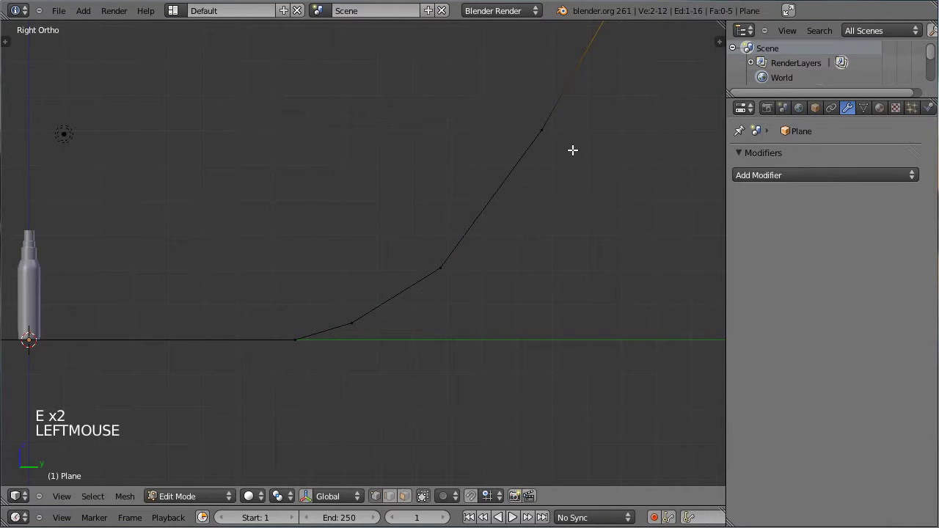
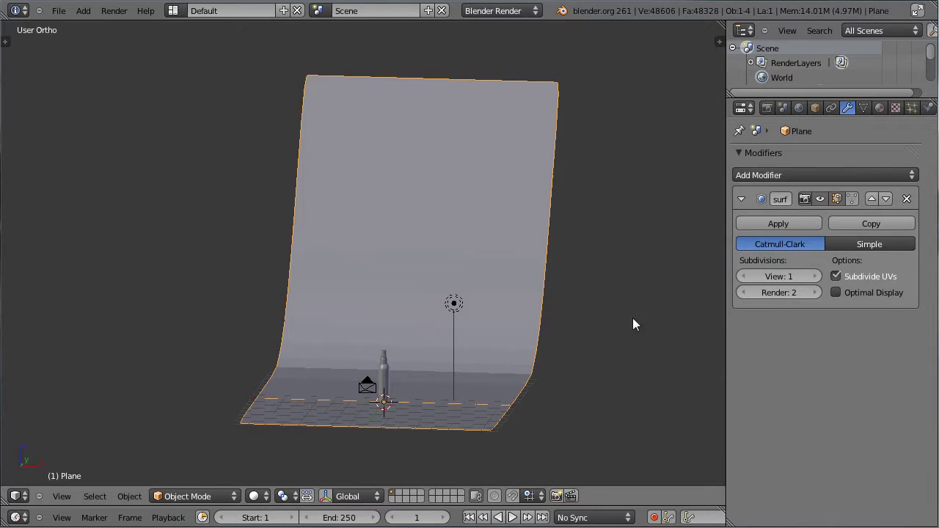
Set the backdrop's Subdivision Surface to View 3, Render 4 with Optimal Display on.
{"action": "middle_click", "coordinate": [556, 337]}
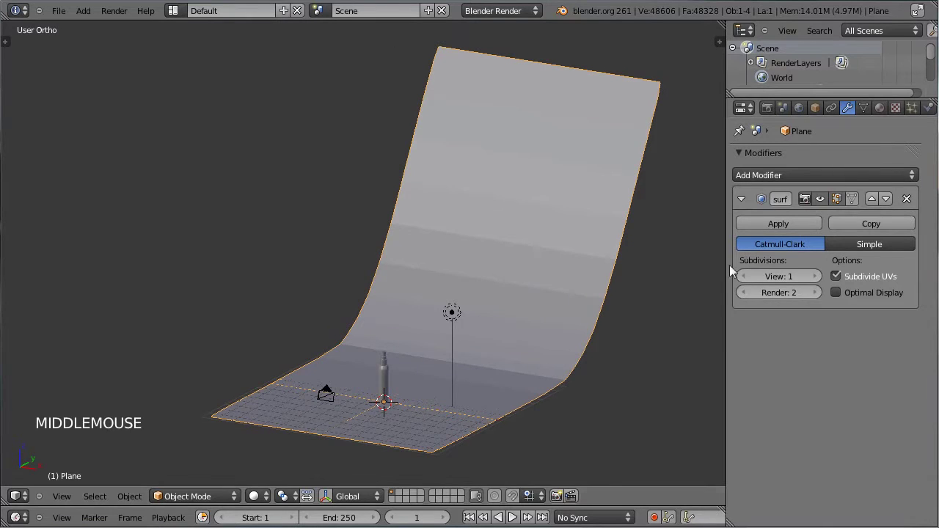
{"action": "left_click", "coordinate": [822, 281]}
{"action": "left_click", "coordinate": [822, 278]}
{"action": "double_click", "coordinate": [823, 297]}
{"action": "left_click", "coordinate": [838, 309]}
In camera view widen the backdrop's upper loops along X so it fills the frame, then save.
{"action": "key", "text": "t"}
{"action": "scroll", "scroll_direction": "up", "scroll_amount": 3}
{"action": "left_click", "coordinate": [38, 124]}
{"action": "key", "text": "t"}
{"action": "key", "text": "KP_0"}
{"action": "key", "text": "Tab"}
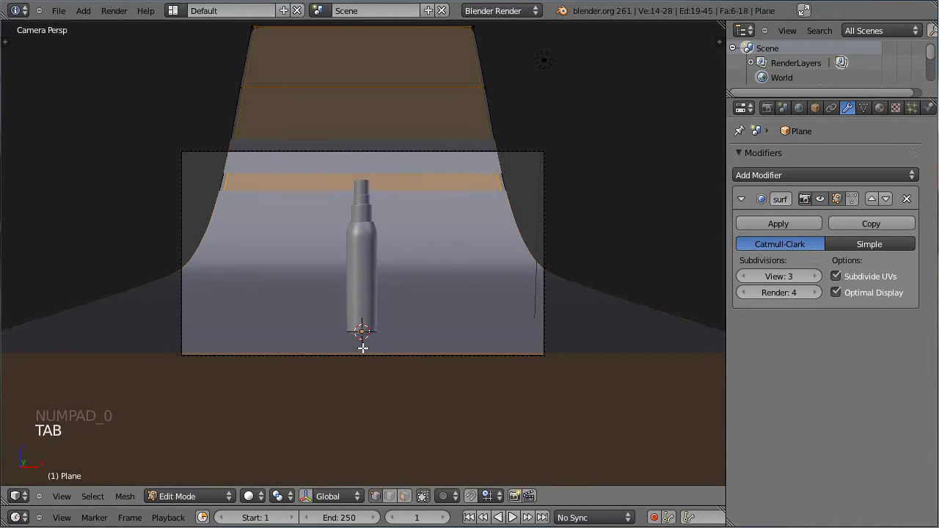
{"action": "key", "text": "a"}
{"action": "key", "text": "a"}
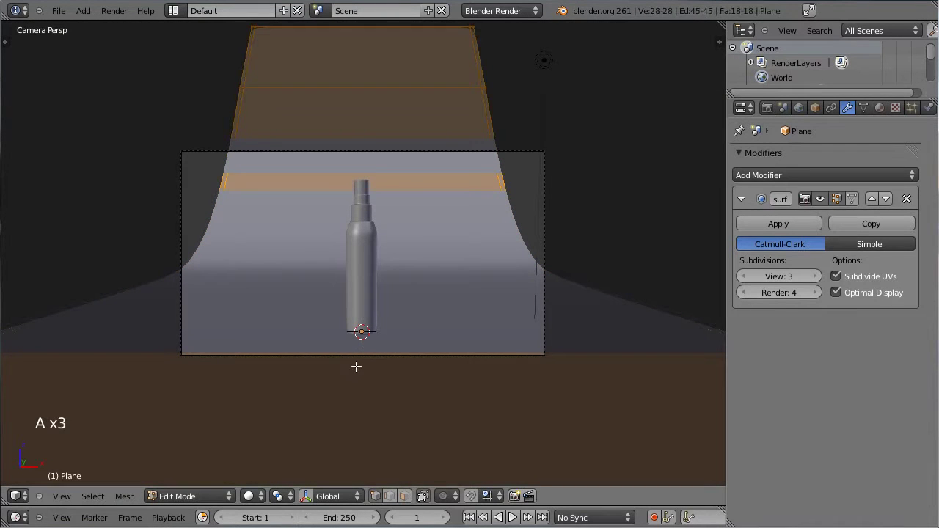
{"action": "key", "text": "s"}
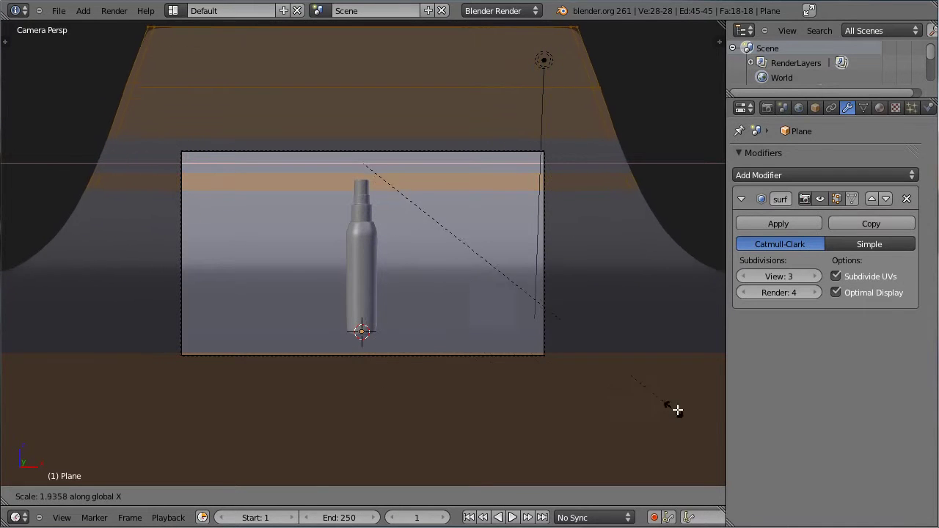
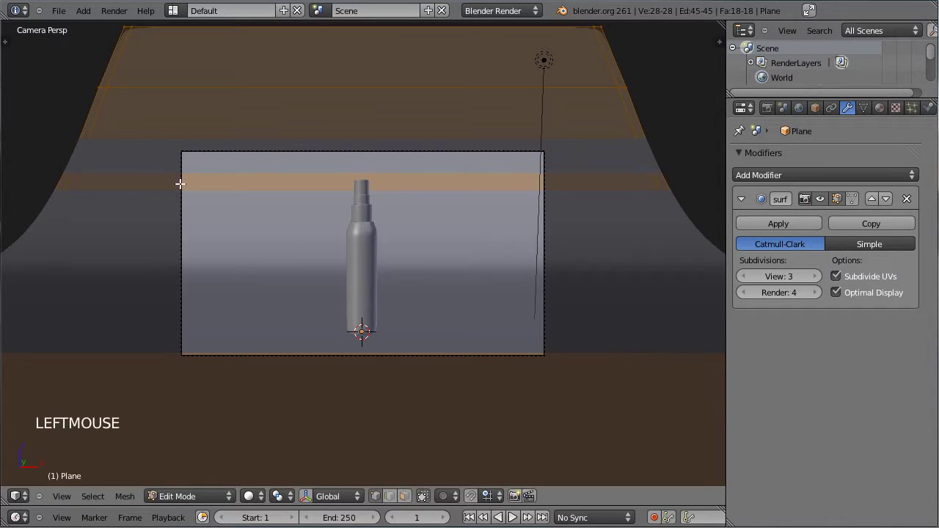
{"action": "key", "text": "Tab"}
{"action": "key", "text": "ctrl+s"}
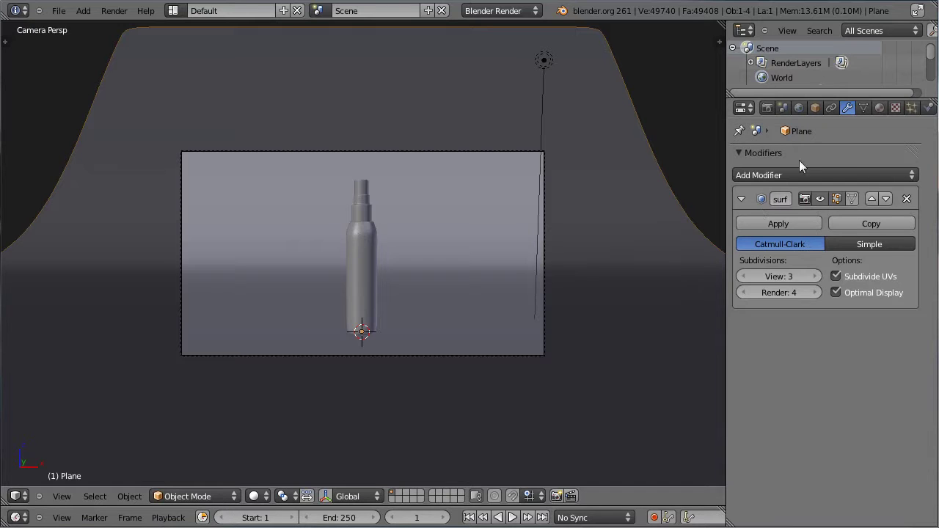
{"action": "left_click", "coordinate": [772, 117]}
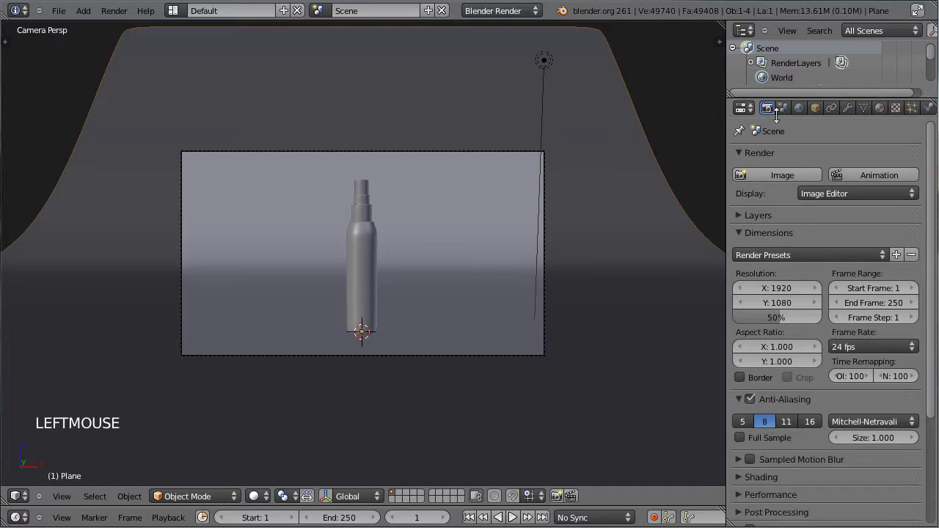
{"action": "left_click", "coordinate": [496, 15]}
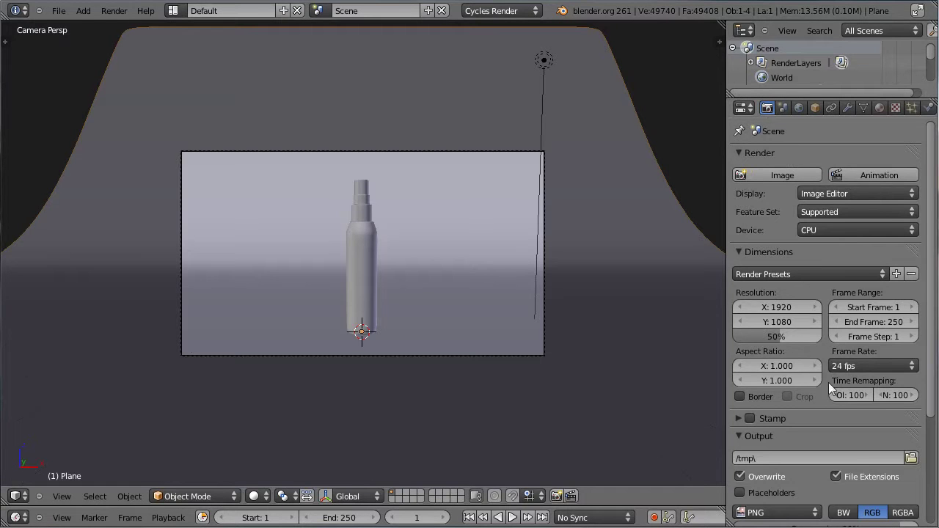
{"action": "scroll", "scroll_direction": "down", "scroll_amount": 3}
{"action": "scroll", "scroll_direction": "up", "scroll_amount": 3}
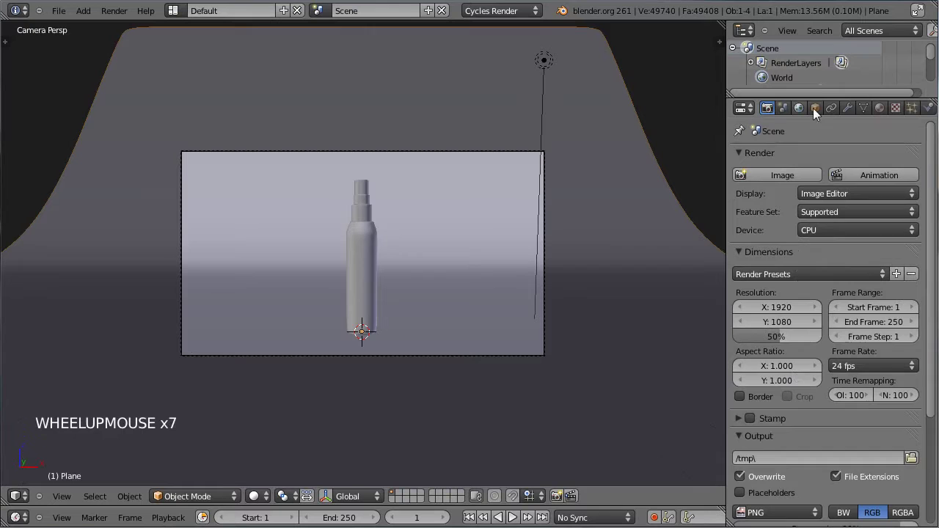
{"action": "left_click", "coordinate": [886, 114]}
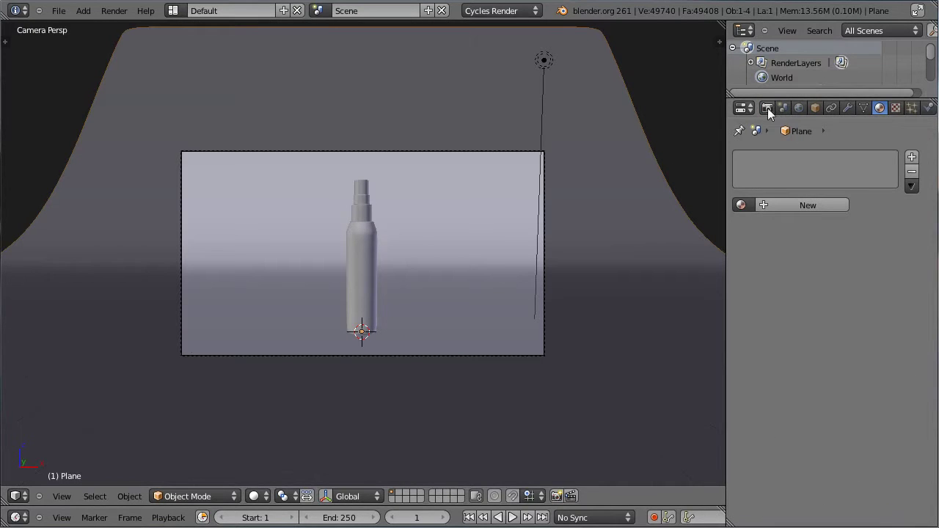
{"action": "left_click", "coordinate": [772, 113]}
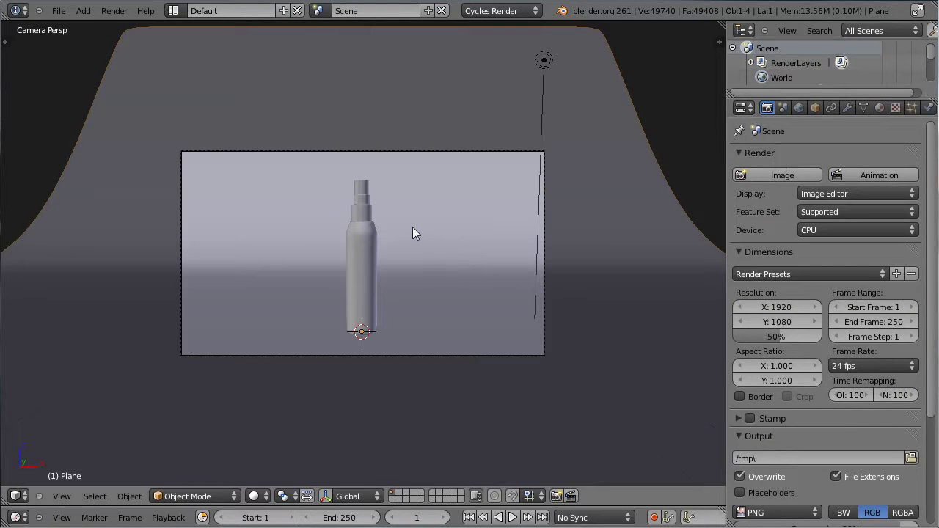
{"action": "scroll", "scroll_direction": "up", "scroll_amount": 3}
{"action": "scroll", "scroll_direction": "down", "scroll_amount": 3}
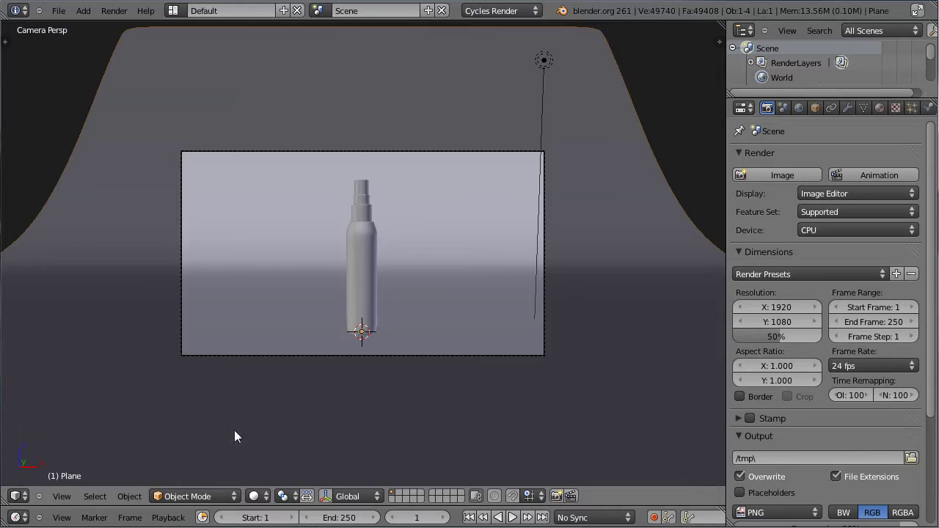
Switch viewport shading to Rendered and orbit around the bottle in the live Cycles preview.
{"action": "left_click", "coordinate": [259, 498]}
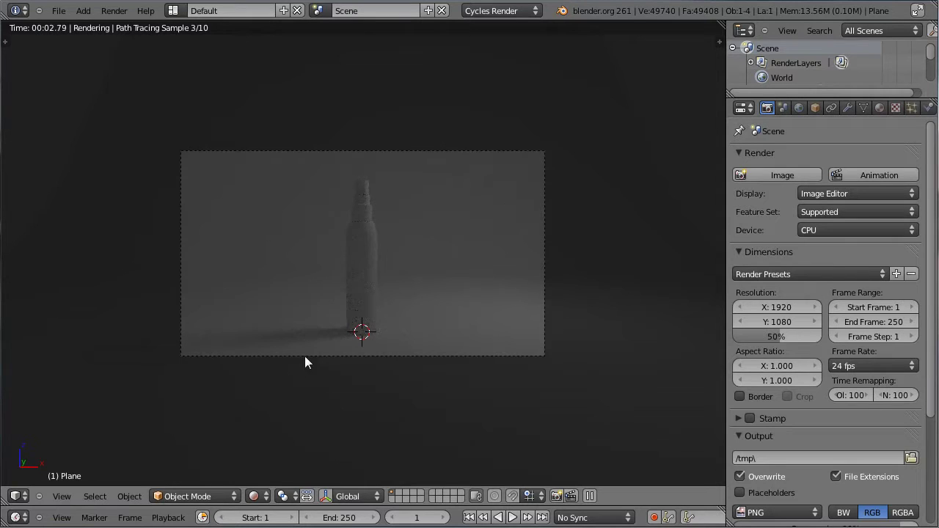
{"action": "scroll", "scroll_direction": "up", "scroll_amount": 3}
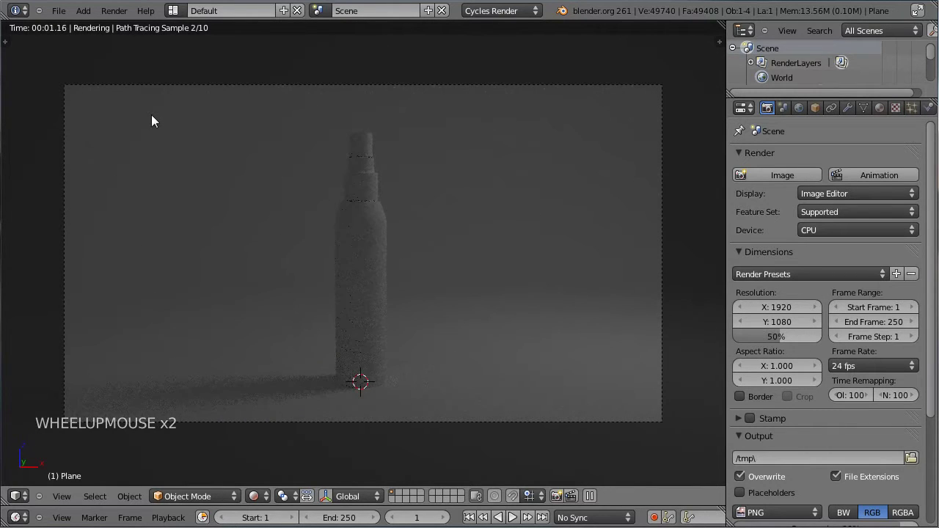
{"action": "middle_click", "coordinate": [430, 191]}
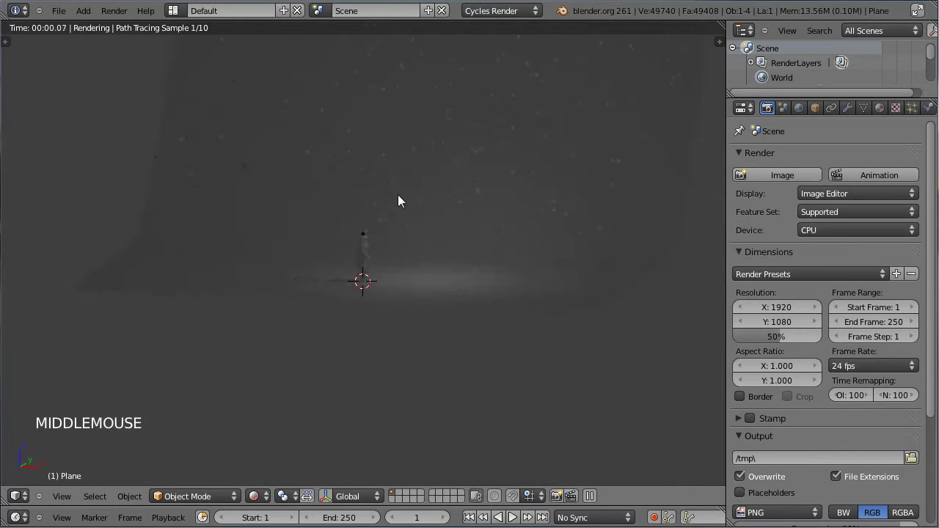
{"action": "scroll", "scroll_direction": "up", "scroll_amount": 3}
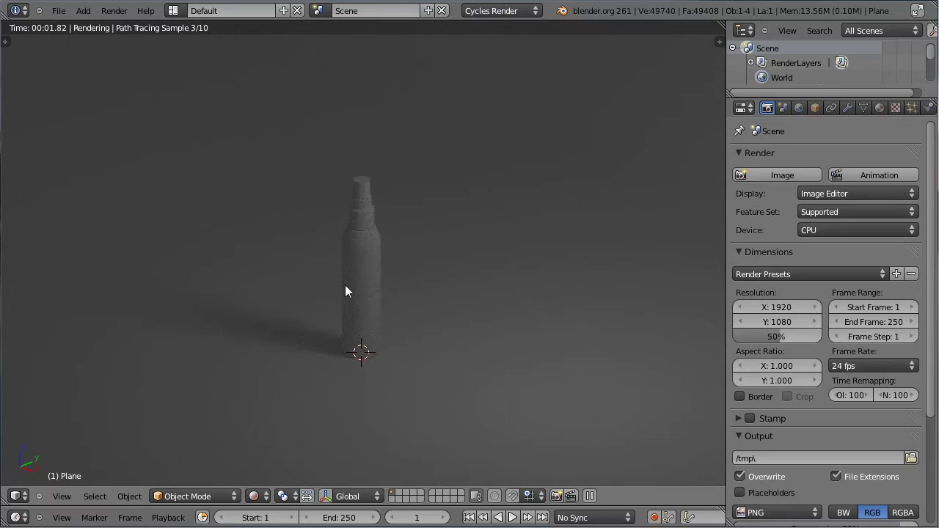
{"action": "scroll", "scroll_direction": "up", "scroll_amount": 3}
{"action": "scroll", "scroll_direction": "up", "scroll_amount": 3}
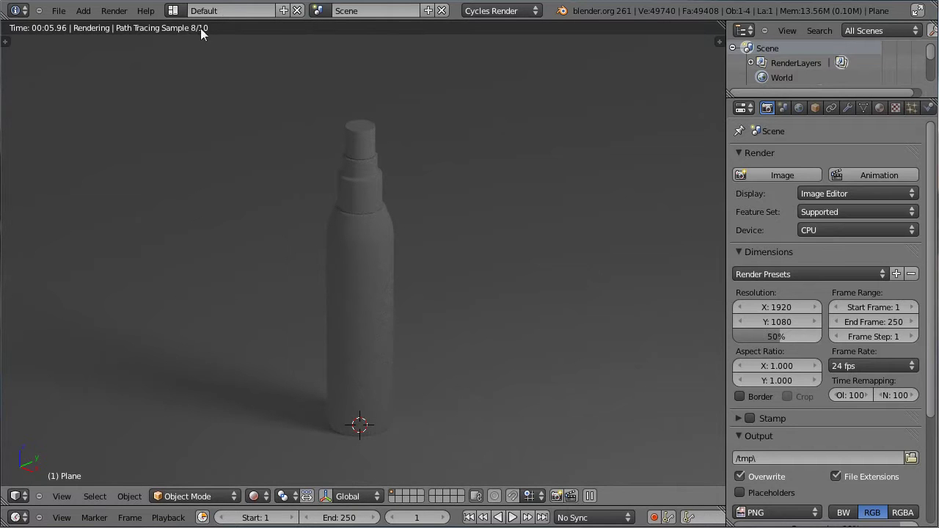
{"action": "middle_click", "coordinate": [214, 292]}
{"action": "scroll", "scroll_direction": "down", "scroll_amount": 3}
{"action": "middle_click", "coordinate": [264, 274]}
{"action": "middle_click", "coordinate": [459, 280]}
{"action": "middle_click", "coordinate": [441, 290]}
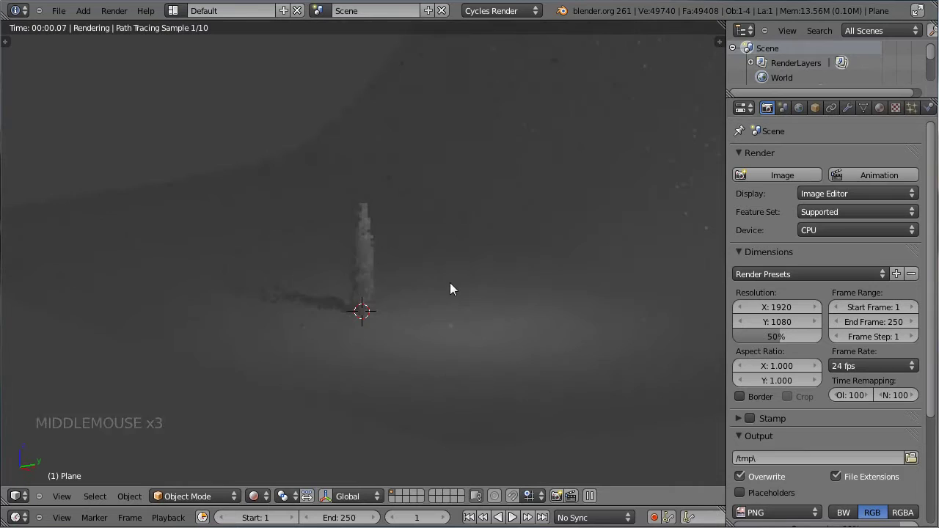
{"action": "middle_click", "coordinate": [302, 291]}
{"action": "scroll", "scroll_direction": "up", "scroll_amount": 3}
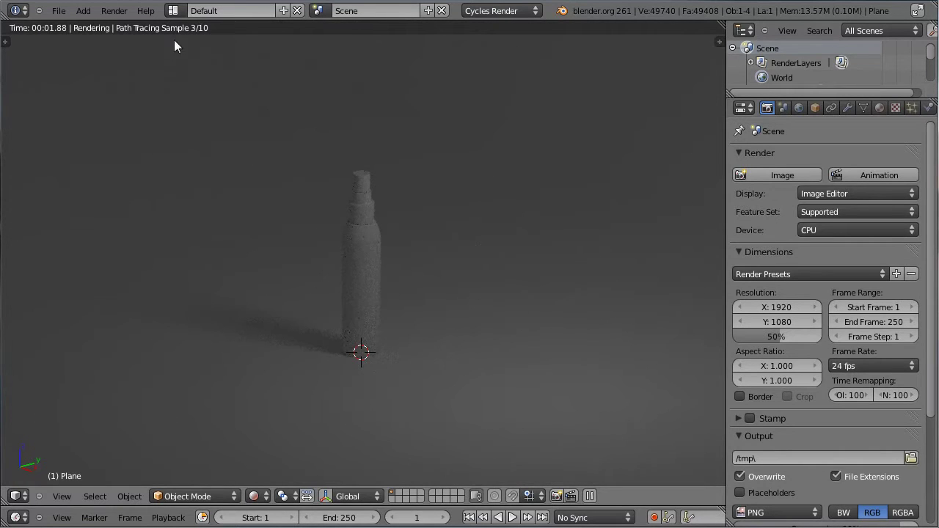
{"action": "scroll", "scroll_direction": "down", "scroll_amount": 3}
Set Cycles preview samples to 100 and the render device to GPU.
{"action": "left_click", "coordinate": [742, 408]}
{"action": "scroll", "scroll_direction": "down", "scroll_amount": 3}
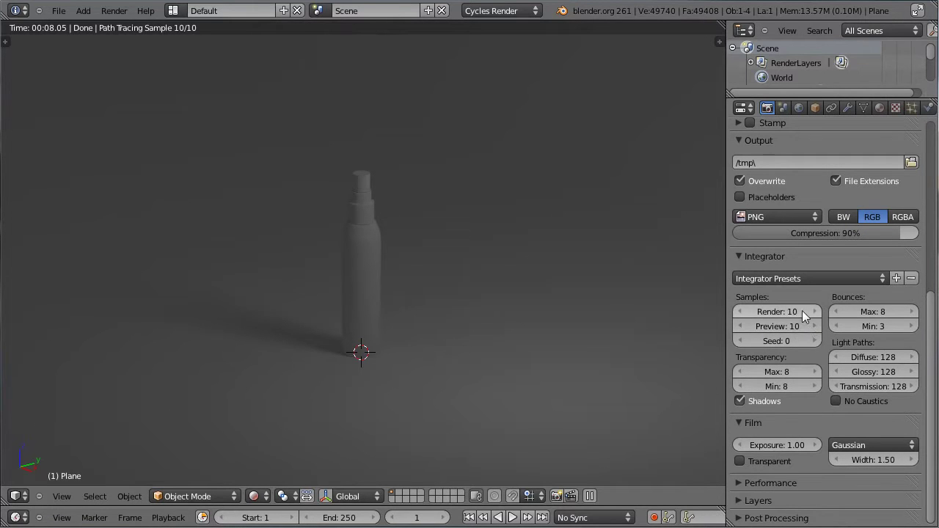
{"action": "left_click", "coordinate": [779, 330]}
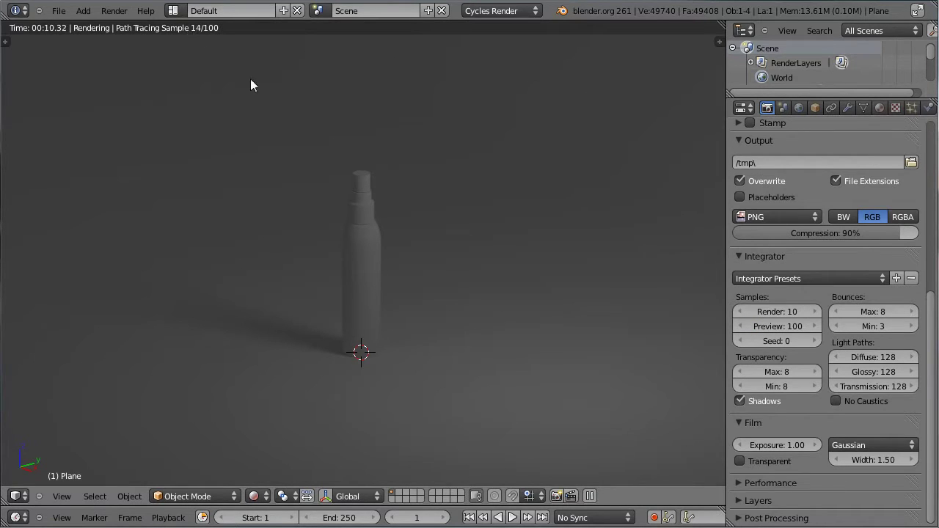
{"action": "scroll", "scroll_direction": "up", "scroll_amount": 3}
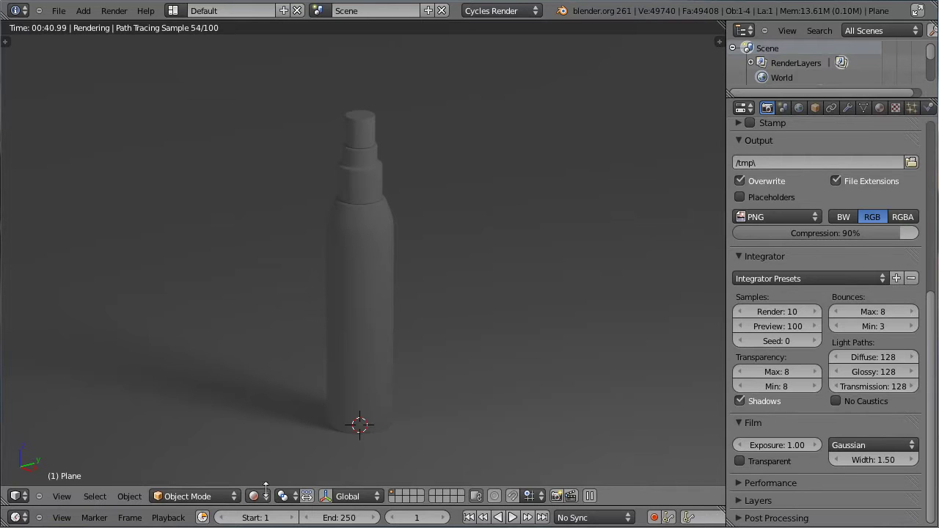
{"action": "left_click", "coordinate": [267, 498]}
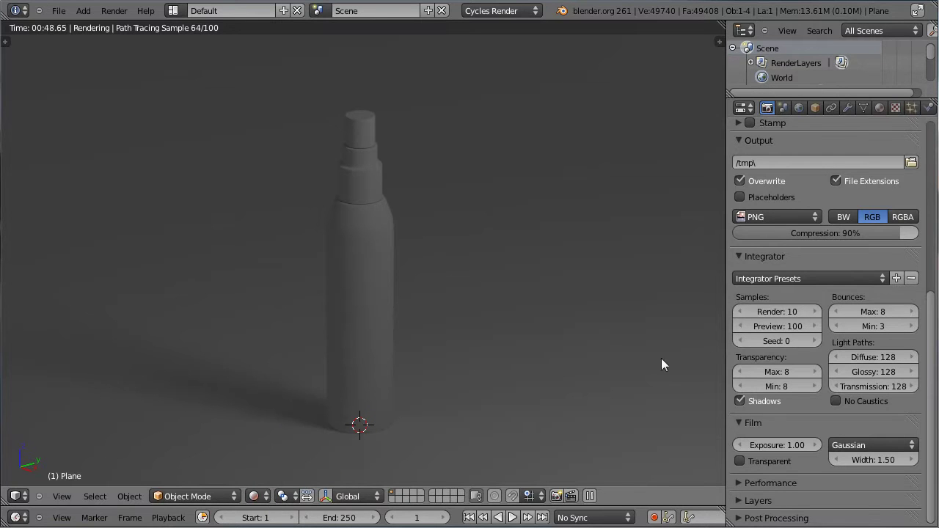
{"action": "scroll", "scroll_direction": "up", "scroll_amount": 3}
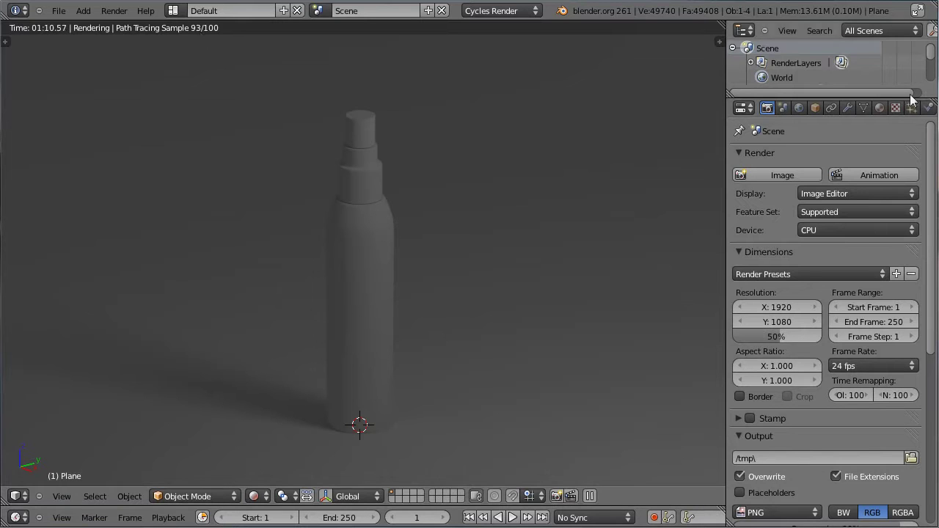
Set Cycles to render on the GPU and inspect the live preview of the bottle from several angles.
{"action": "left_click", "coordinate": [866, 235]}
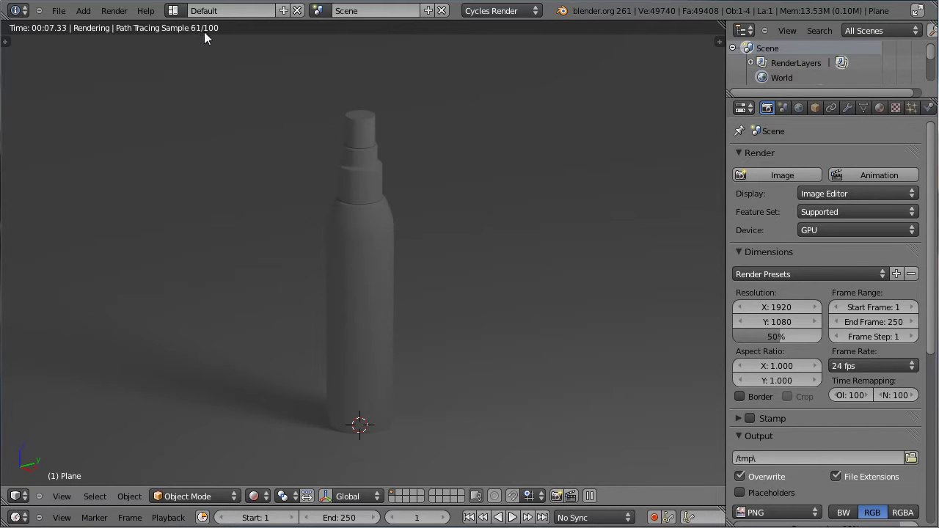
{"action": "middle_click", "coordinate": [294, 143]}
{"action": "middle_click", "coordinate": [427, 198]}
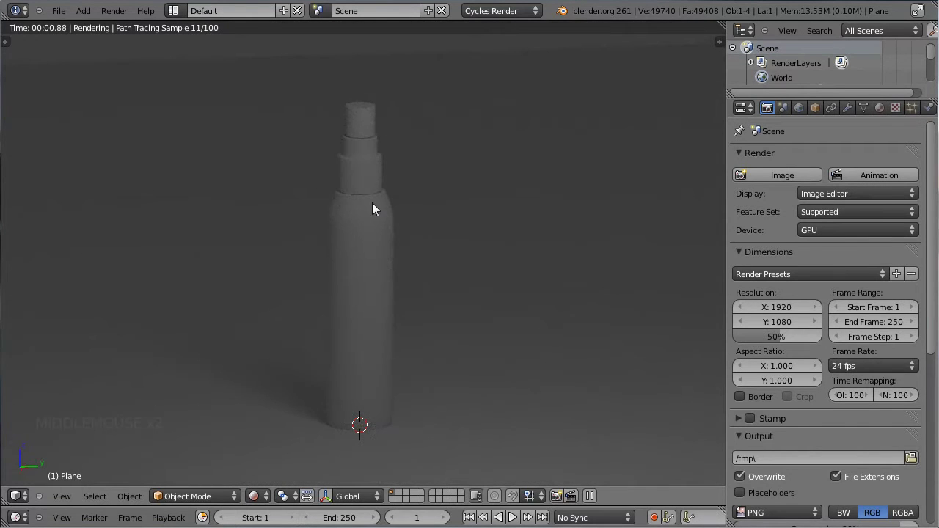
{"action": "scroll", "scroll_direction": "up", "scroll_amount": 3}
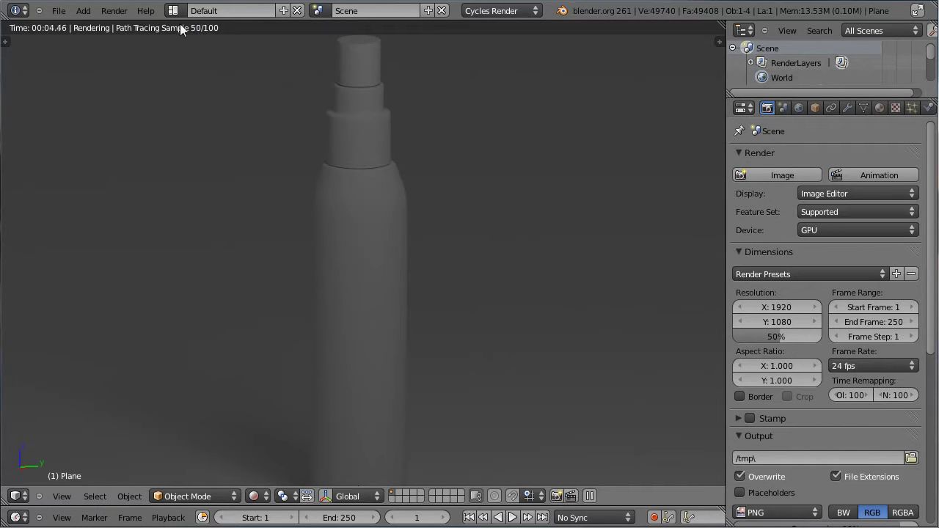
{"action": "scroll", "scroll_direction": "down", "scroll_amount": 3}
{"action": "middle_click", "coordinate": [222, 210]}
{"action": "scroll", "scroll_direction": "down", "scroll_amount": 3}
{"action": "scroll", "scroll_direction": "down", "scroll_amount": 3}
{"action": "scroll", "scroll_direction": "up", "scroll_amount": 3}
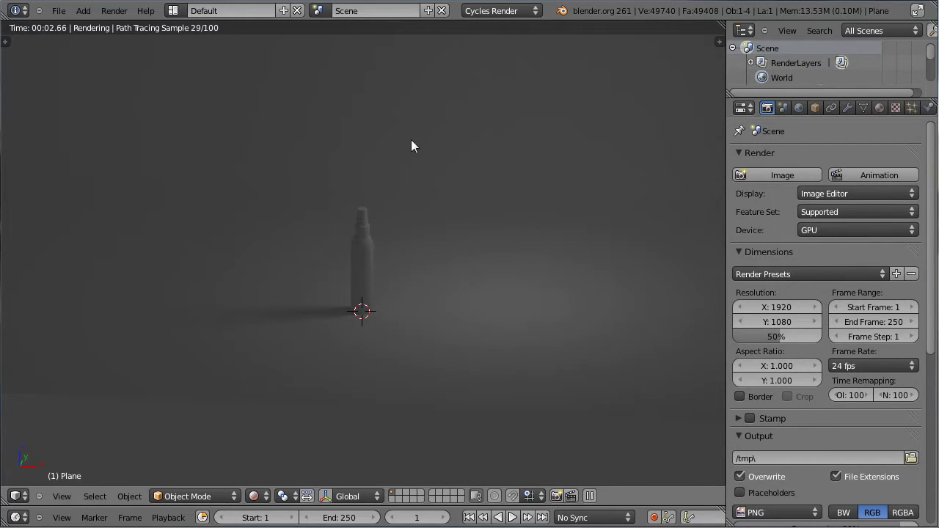
{"action": "middle_click", "coordinate": [186, 290]}
Return the viewport shading from Rendered to Solid.
{"action": "left_click", "coordinate": [261, 504]}
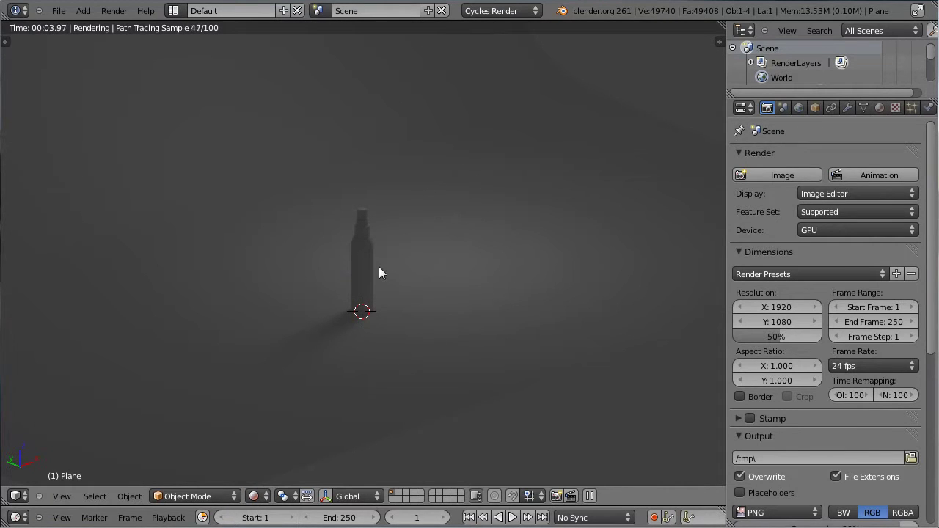
{"action": "left_click", "coordinate": [270, 502]}
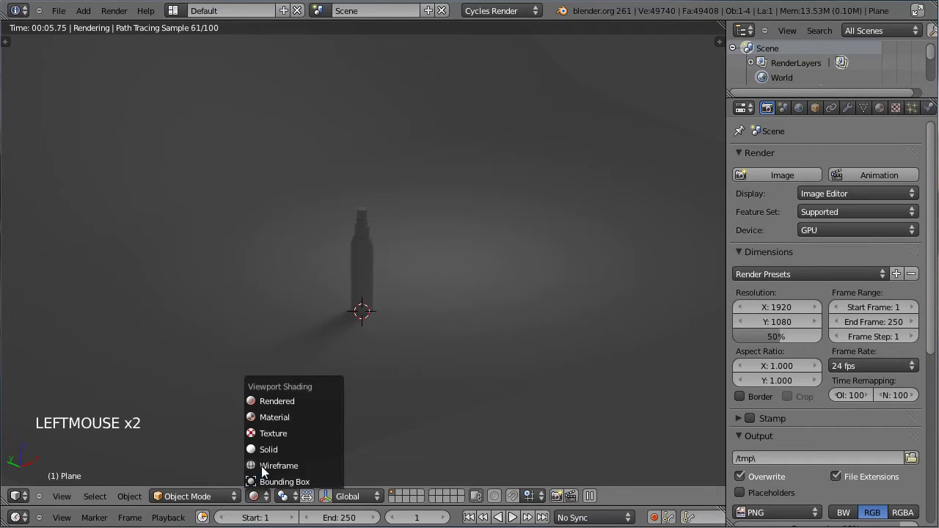
Select the lamp above the bottle and change it to a Spot type in its lamp settings.
{"action": "right_click", "coordinate": [439, 82]}
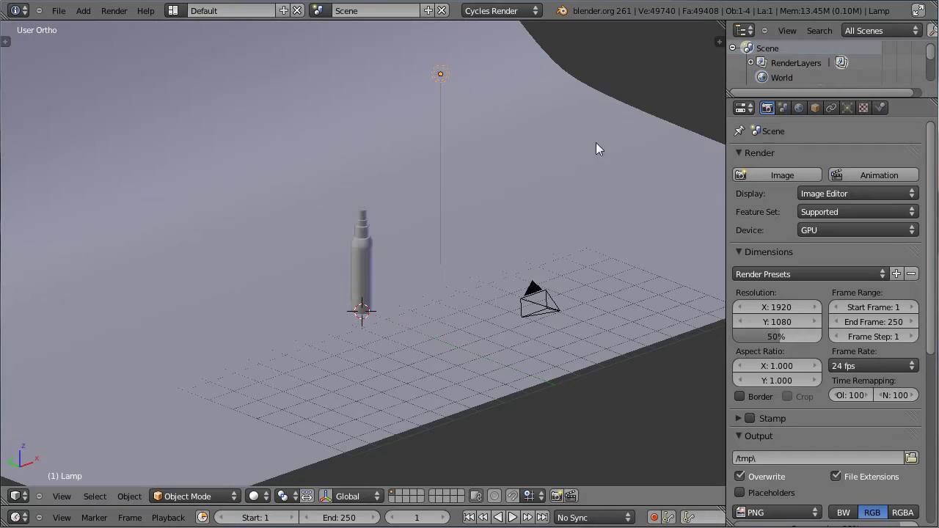
{"action": "left_click", "coordinate": [851, 113]}
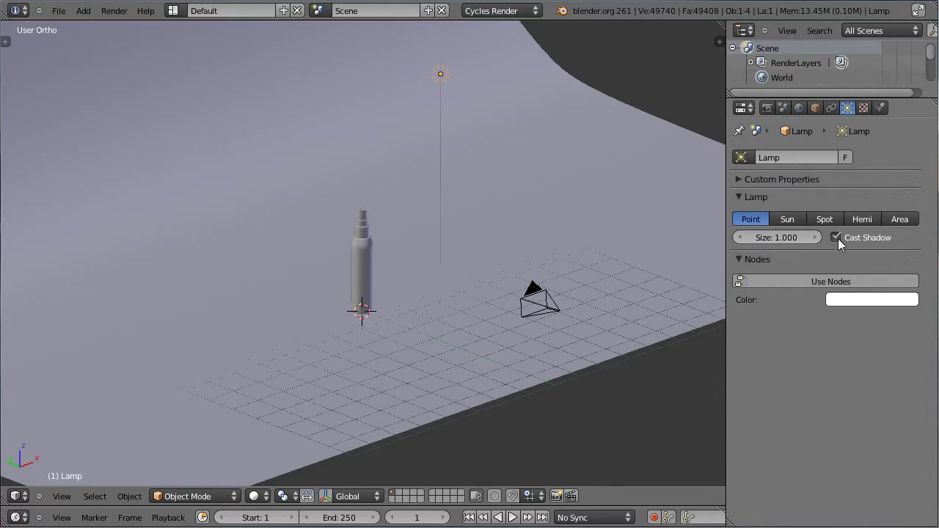
{"action": "left_click", "coordinate": [842, 240]}
{"action": "left_click", "coordinate": [841, 239]}
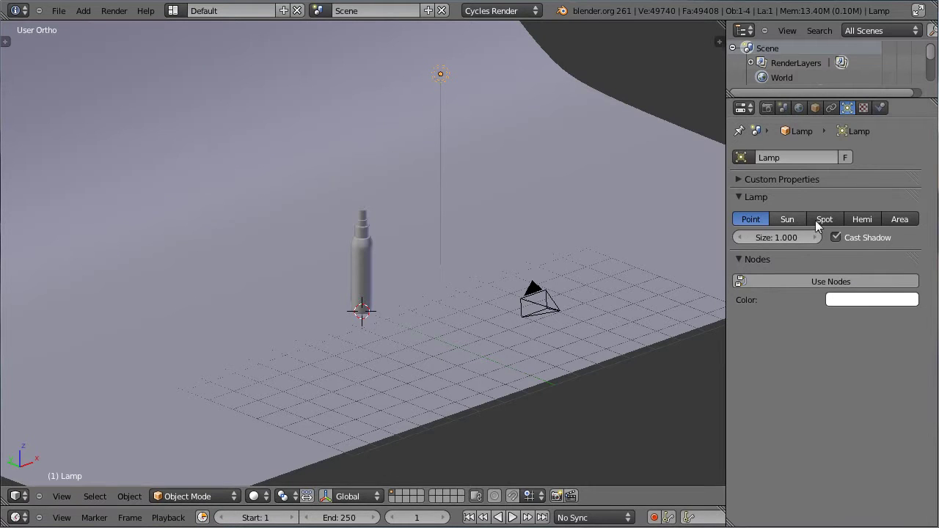
{"action": "left_click", "coordinate": [830, 224]}
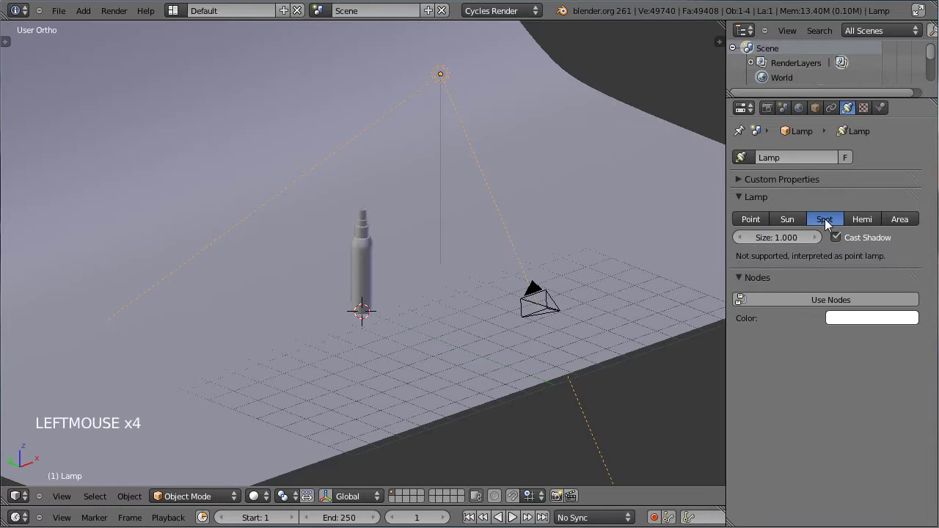
{"action": "left_click", "coordinate": [747, 262]}
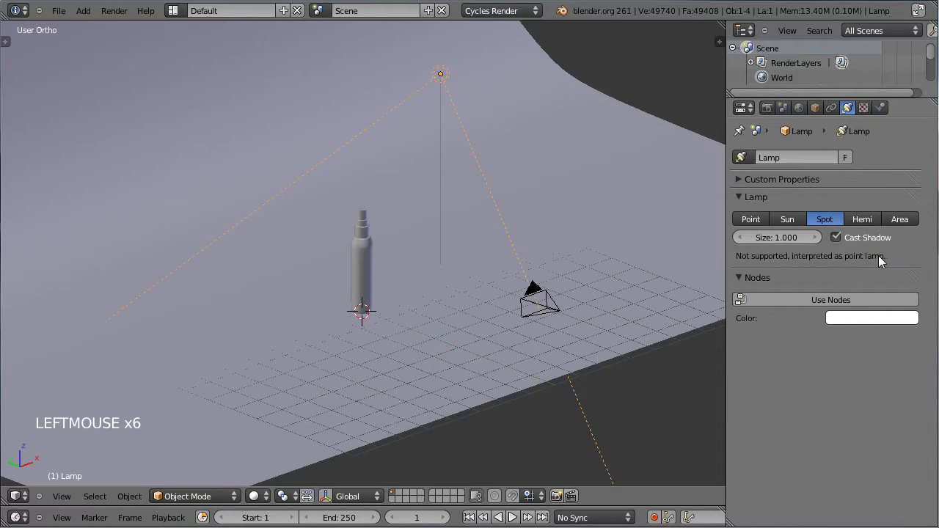
{"action": "left_click", "coordinate": [884, 261]}
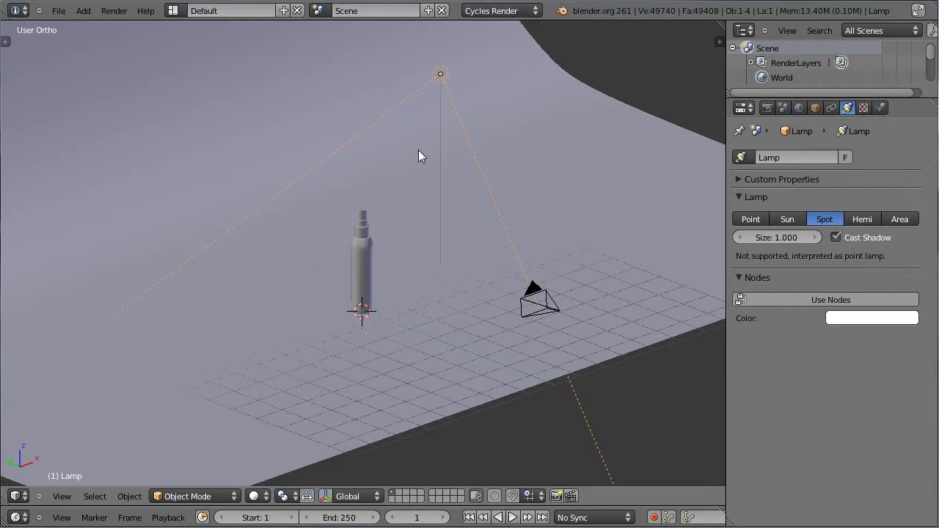
Reselect the spot lamp in the viewport ready for removal.
{"action": "right_click", "coordinate": [448, 75]}
{"action": "right_click", "coordinate": [448, 79]}
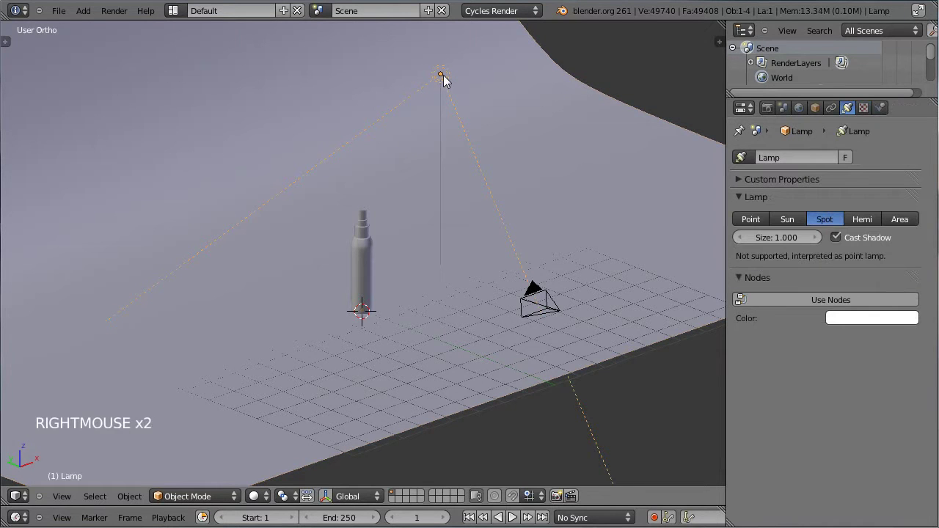
Delete the spot lamp and add a new mesh plane to the scene.
{"action": "key", "text": "Delete"}
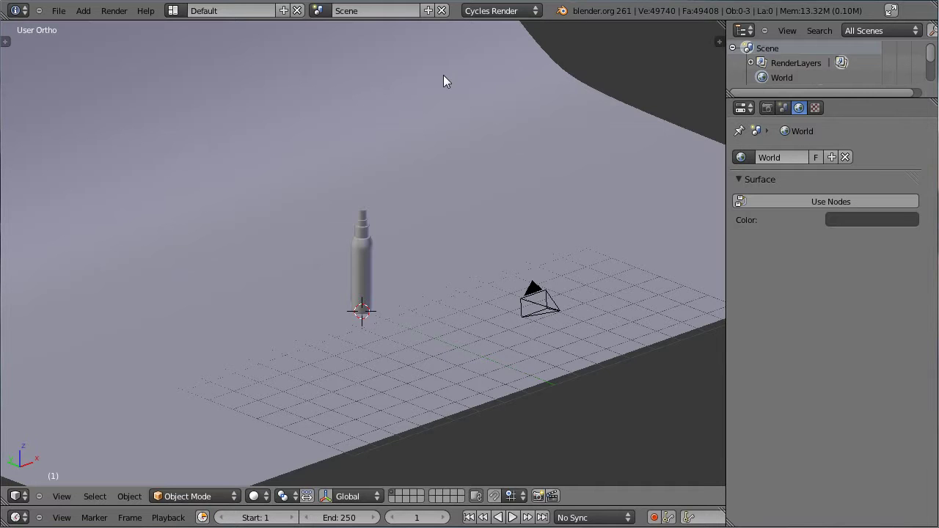
{"action": "middle_click", "coordinate": [499, 194]}
{"action": "key", "text": "shift+a"}
{"action": "key", "text": "g"}
{"action": "left_click", "coordinate": [435, 299]}
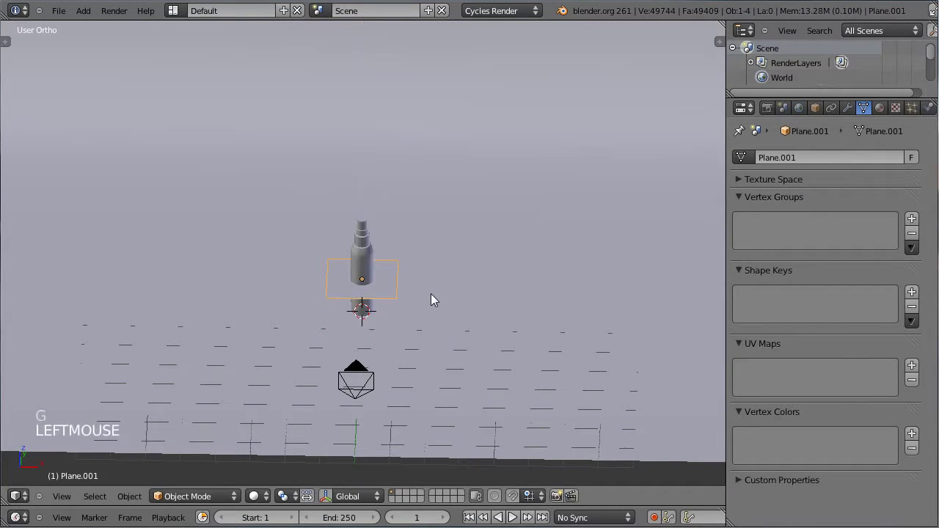
Rotate the plane 90° on X to stand upright and slide it along X to the bottle's left.
{"action": "key", "text": "r"}
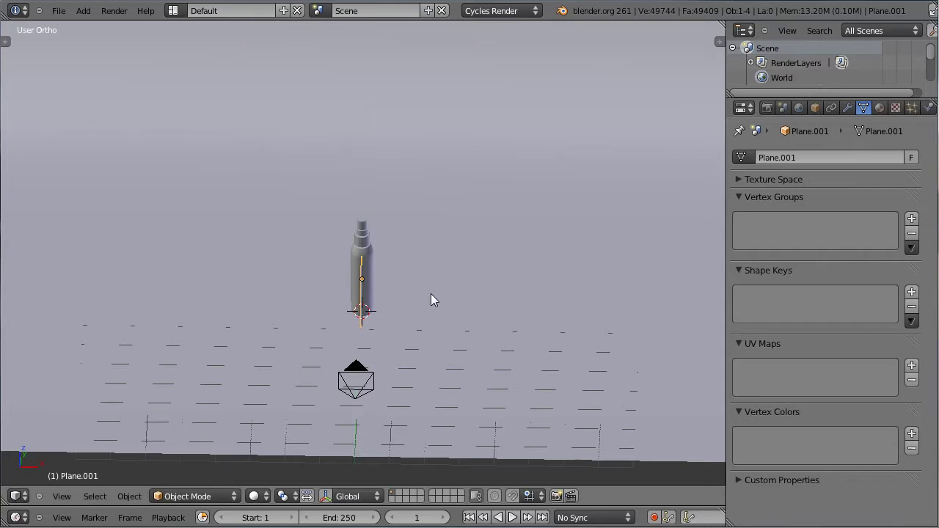
{"action": "key", "text": "g"}
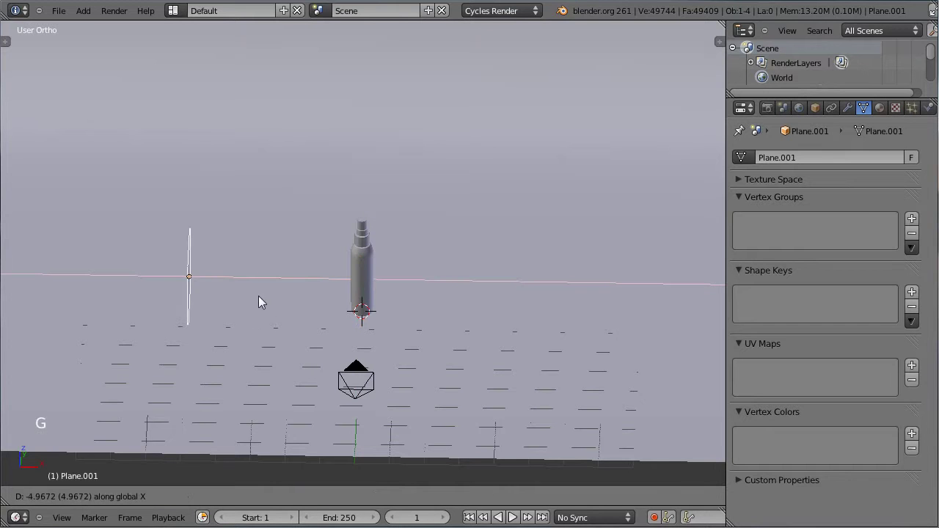
{"action": "left_click", "coordinate": [280, 313]}
{"action": "middle_click", "coordinate": [271, 320]}
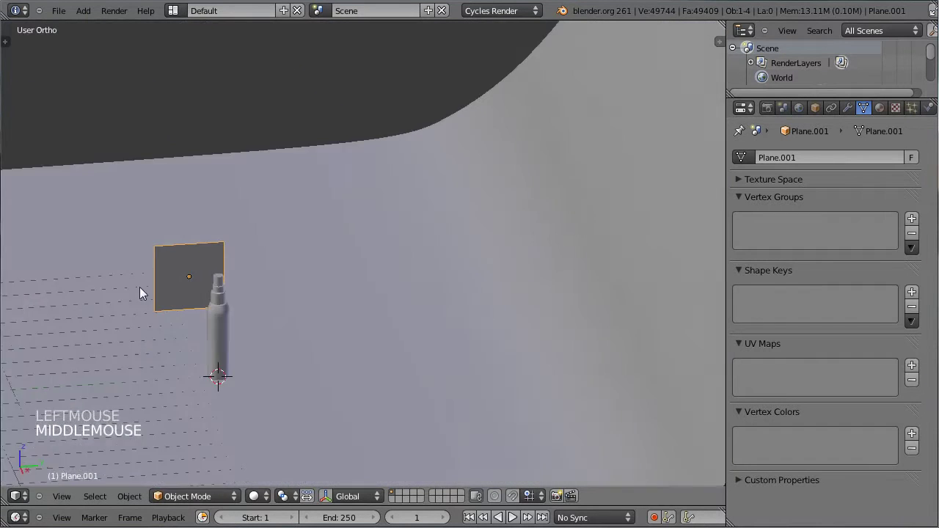
{"action": "middle_click", "coordinate": [218, 249]}
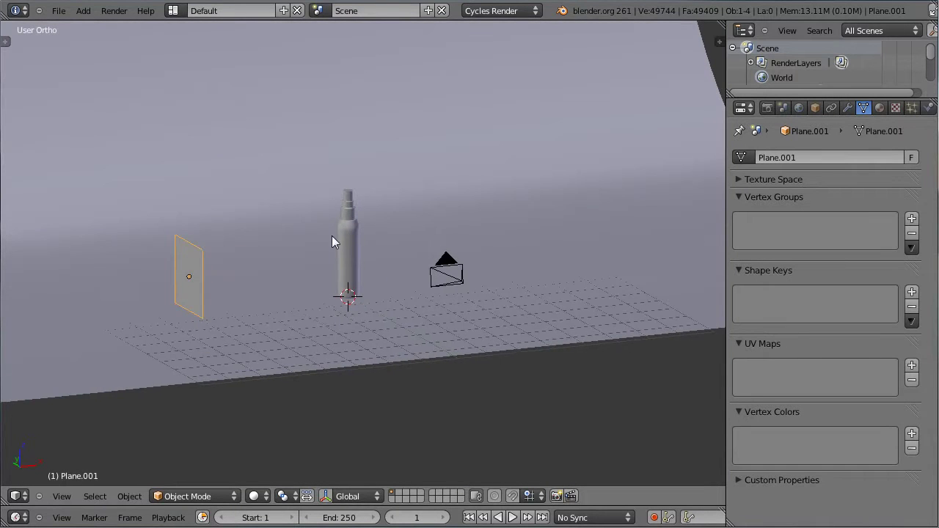
{"action": "middle_click", "coordinate": [303, 248]}
{"action": "middle_click", "coordinate": [317, 250]}
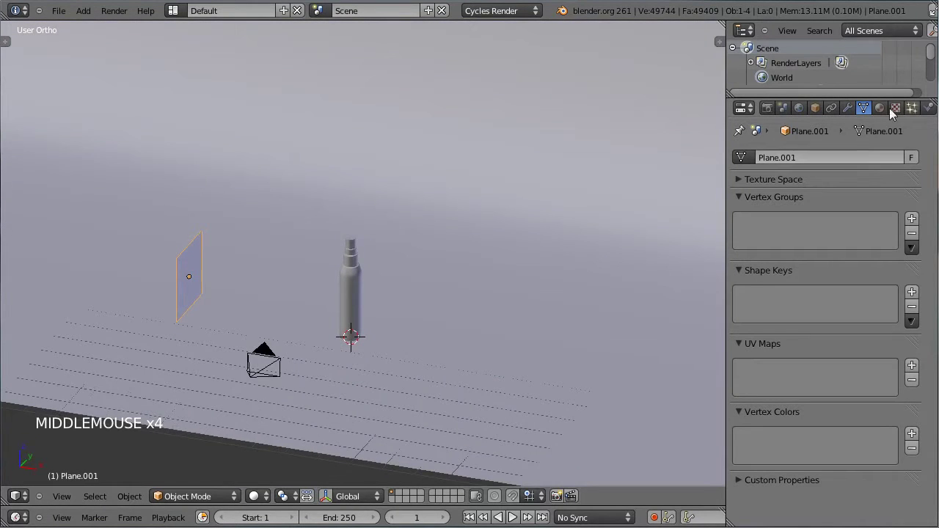
Create a new material Lamp_left on the plane with an Emission surface at strength 1.0.
{"action": "left_click", "coordinate": [882, 116]}
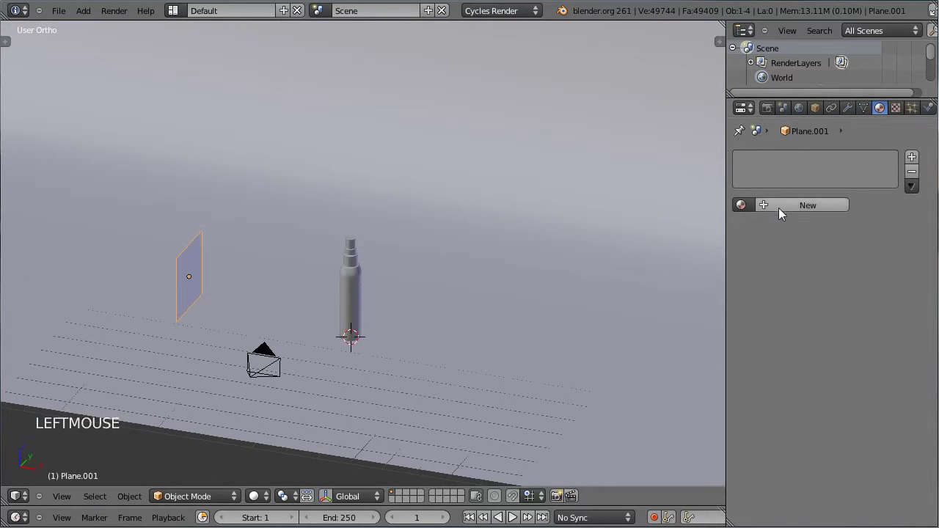
{"action": "left_click", "coordinate": [784, 213]}
{"action": "left_click", "coordinate": [800, 200]}
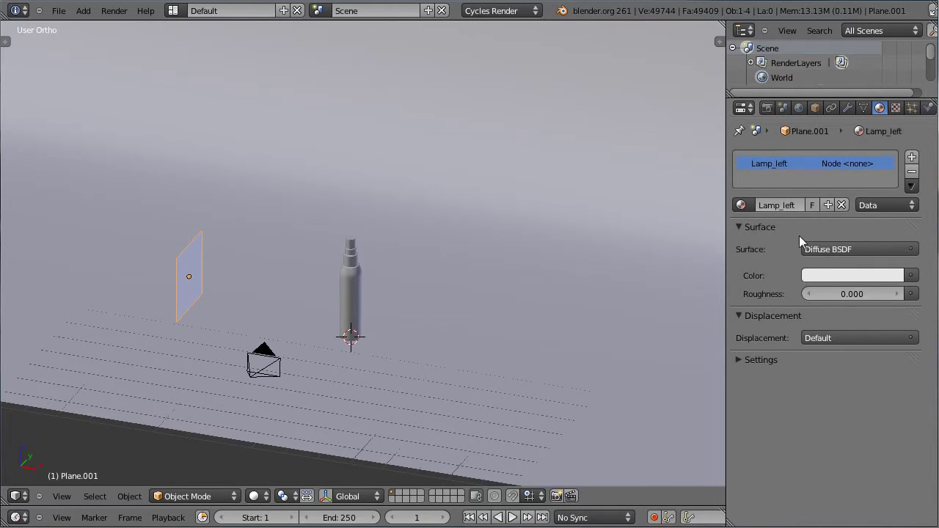
{"action": "left_click", "coordinate": [854, 251]}
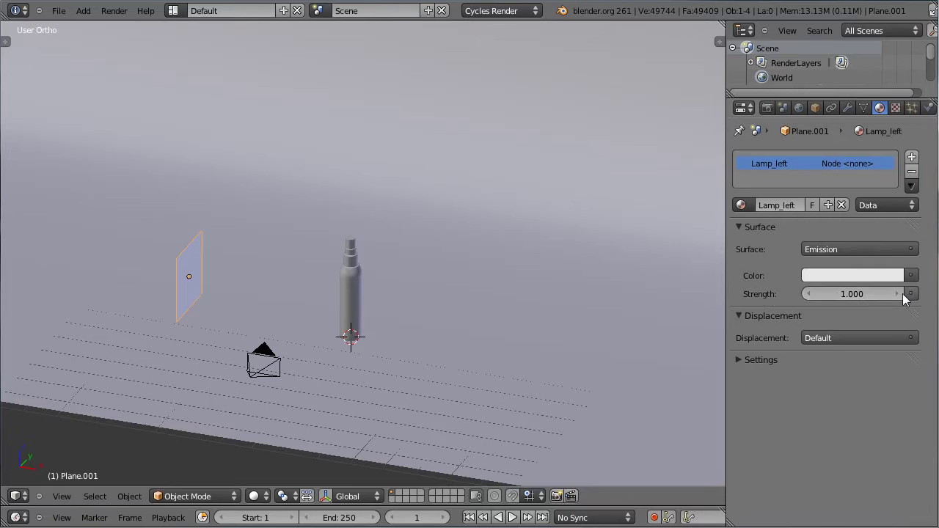
In the rendered viewport, raise the Lamp_left emission strength to 10.
{"action": "left_click", "coordinate": [264, 498]}
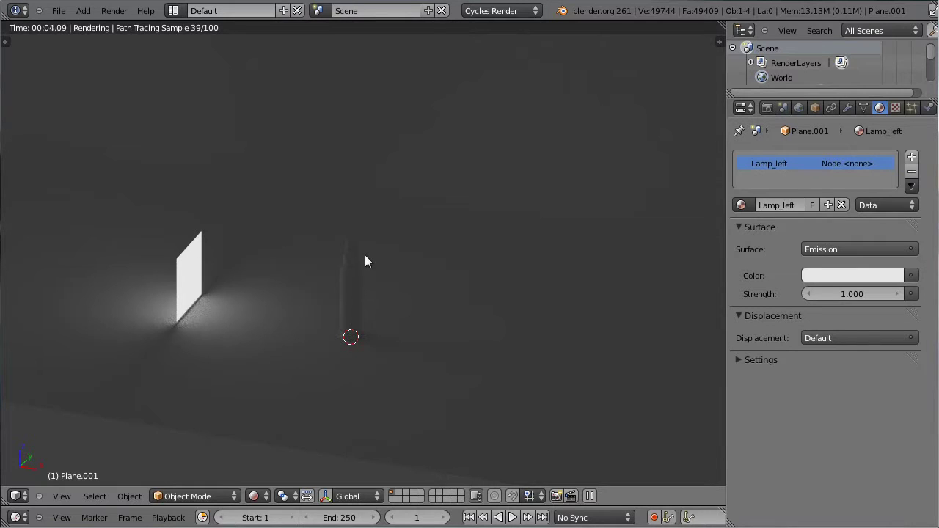
{"action": "scroll", "scroll_direction": "up", "scroll_amount": 3}
{"action": "middle_click", "coordinate": [453, 278]}
{"action": "left_click", "coordinate": [887, 331]}
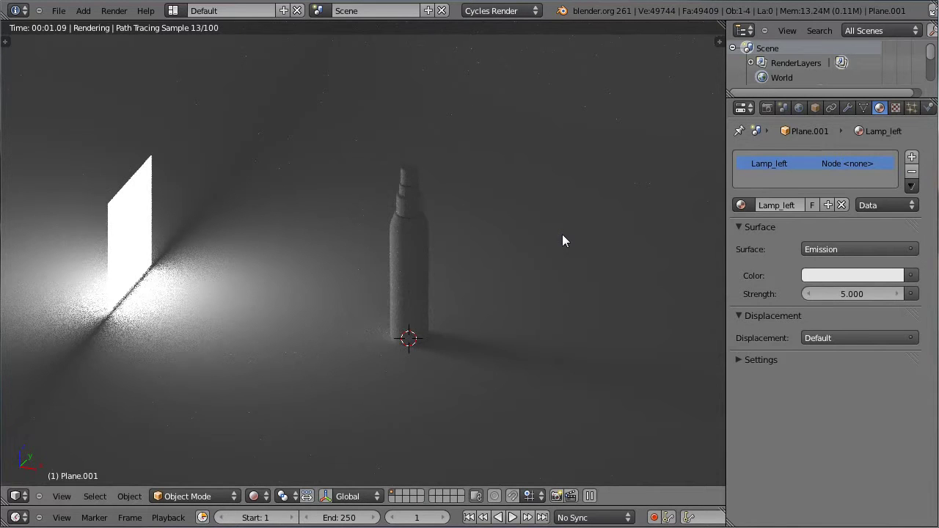
{"action": "left_click", "coordinate": [568, 239]}
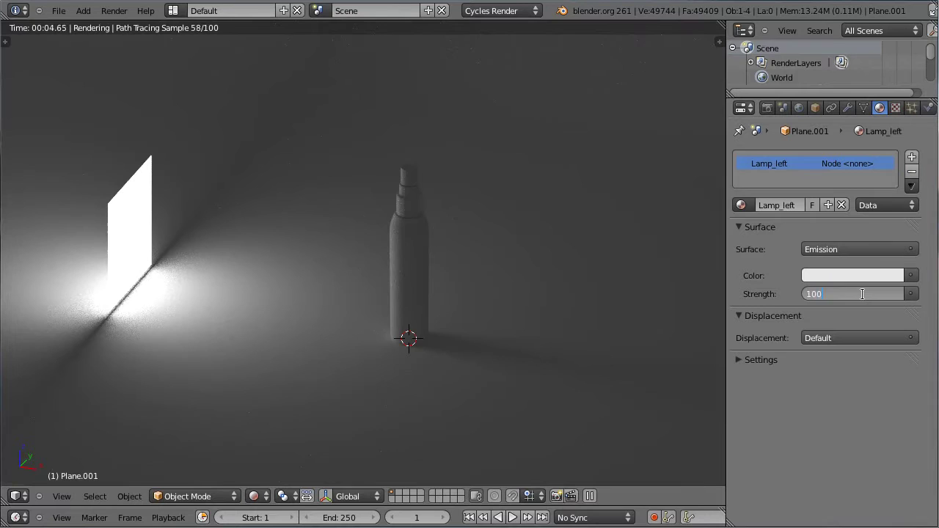
{"action": "key", "text": "KP_0"}
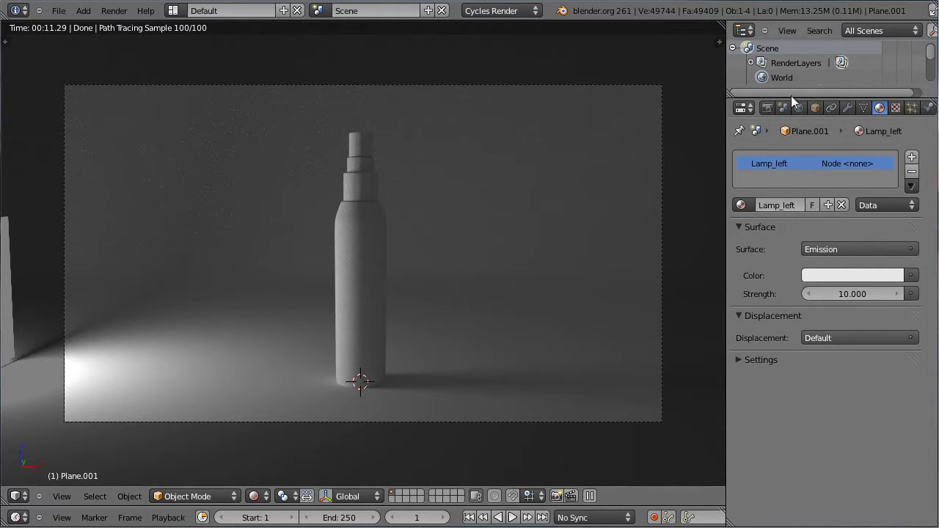
Set the Cycles integrator preview samples to 250 in the render settings.
{"action": "left_click", "coordinate": [779, 111]}
{"action": "scroll", "scroll_direction": "down", "scroll_amount": 3}
{"action": "scroll", "scroll_direction": "down", "scroll_amount": 3}
{"action": "left_click", "coordinate": [802, 419]}
{"action": "left_click", "coordinate": [783, 420]}
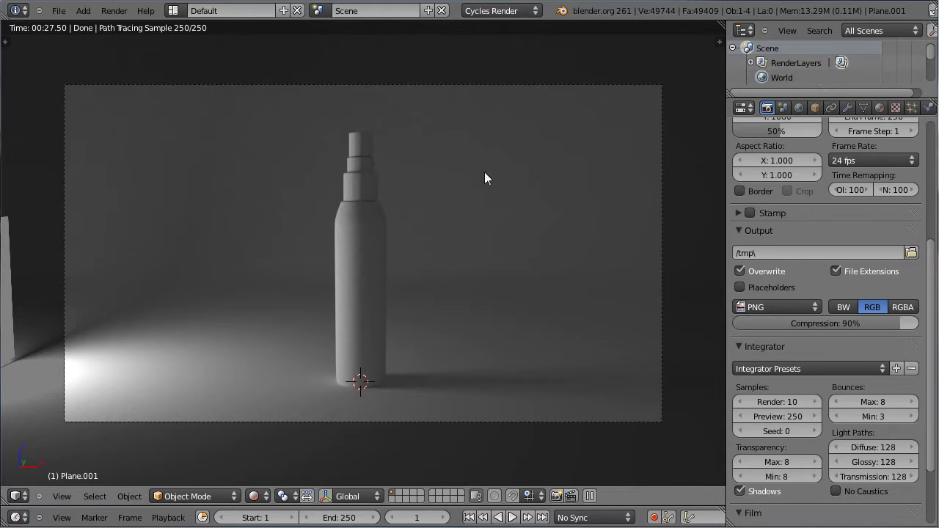
Back in solid shading, scale the light plane along Y into a long panel.
{"action": "scroll", "scroll_direction": "up", "scroll_amount": 3}
{"action": "scroll", "scroll_direction": "up", "scroll_amount": 3}
{"action": "scroll", "scroll_direction": "up", "scroll_amount": 3}
{"action": "left_click", "coordinate": [266, 499]}
{"action": "scroll", "scroll_direction": "down", "scroll_amount": 3}
{"action": "middle_click", "coordinate": [375, 307]}
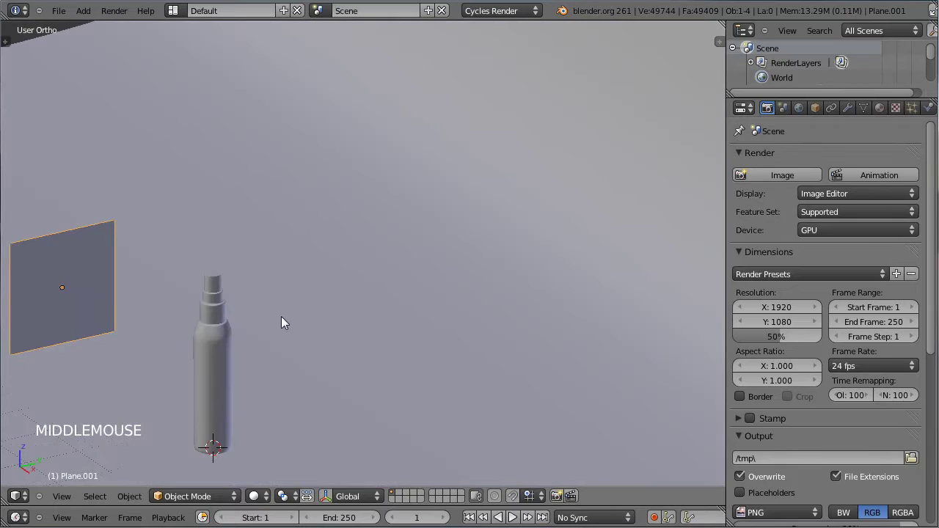
{"action": "middle_click", "coordinate": [344, 330]}
{"action": "scroll", "scroll_direction": "down", "scroll_amount": 3}
{"action": "key", "text": "s"}
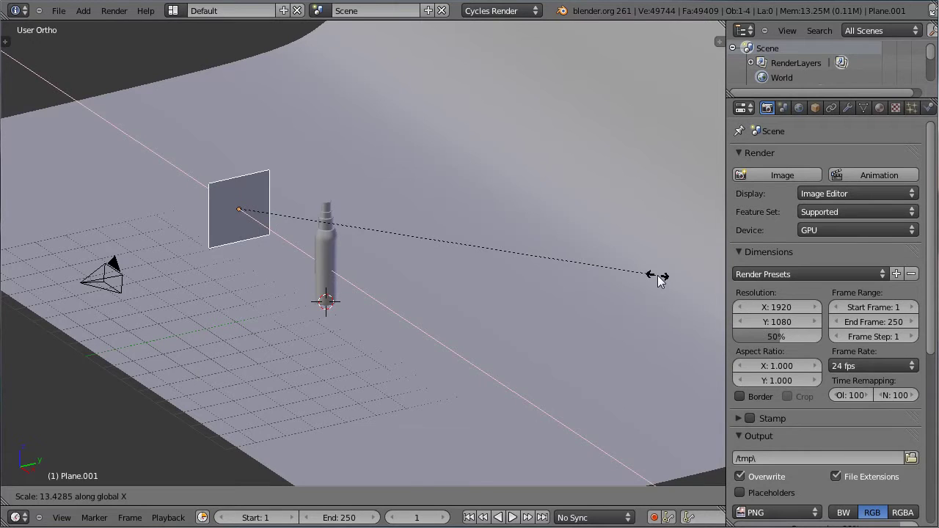
{"action": "key", "text": "s"}
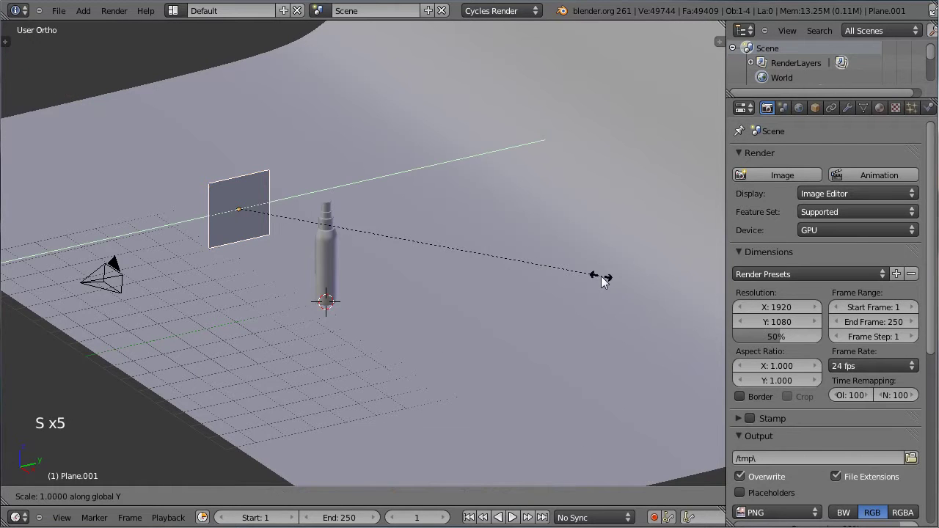
{"action": "left_click", "coordinate": [306, 272]}
{"action": "key", "text": "s"}
{"action": "left_click", "coordinate": [578, 320]}
From the front view, raise the panel along Z and tilt it slightly toward the bottle.
{"action": "middle_click", "coordinate": [185, 316]}
{"action": "key", "text": "KP_1"}
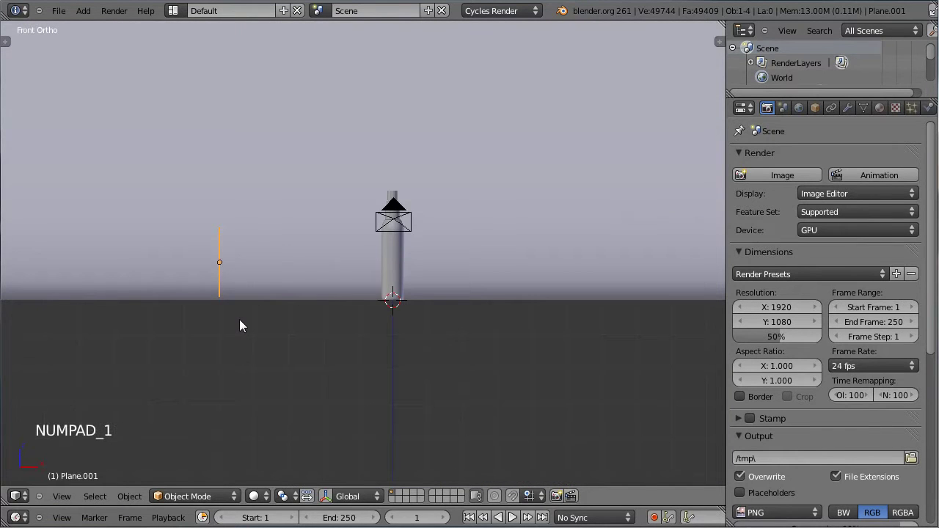
{"action": "key", "text": "g"}
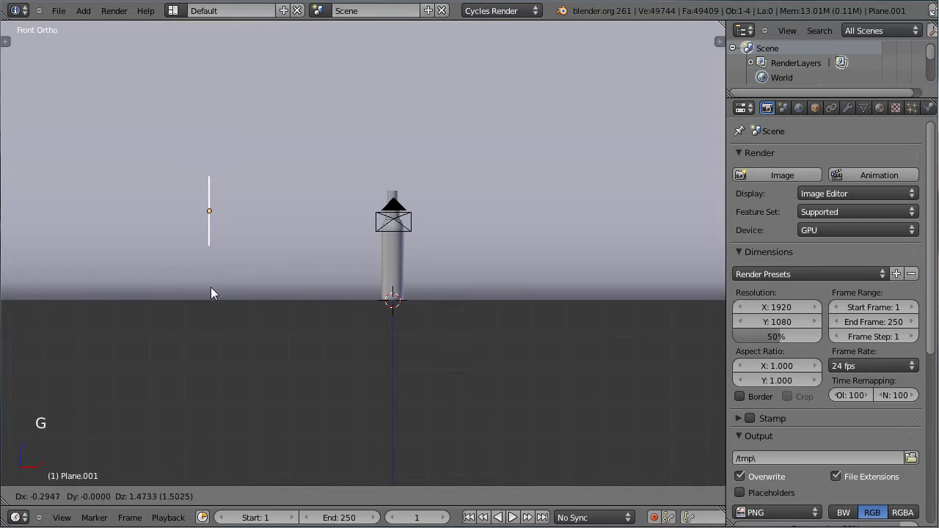
{"action": "left_click", "coordinate": [336, 305]}
{"action": "key", "text": "r"}
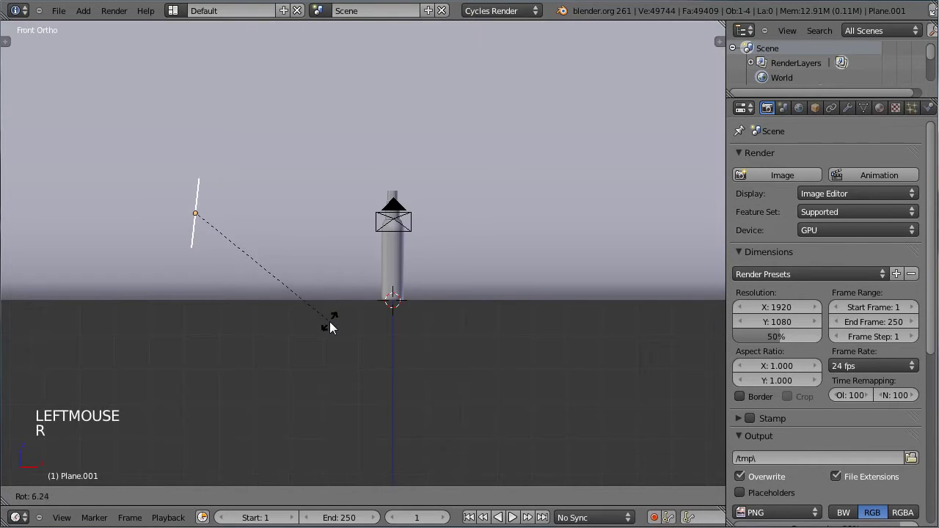
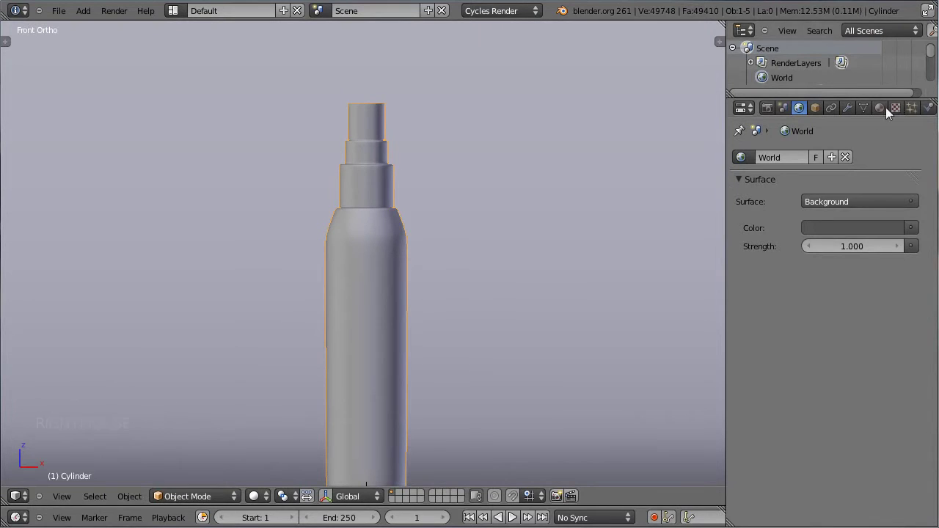
With the bottle selected, enter Edit Mode and deselect all its vertices.
{"action": "left_click", "coordinate": [887, 112]}
{"action": "key", "text": "Tab"}
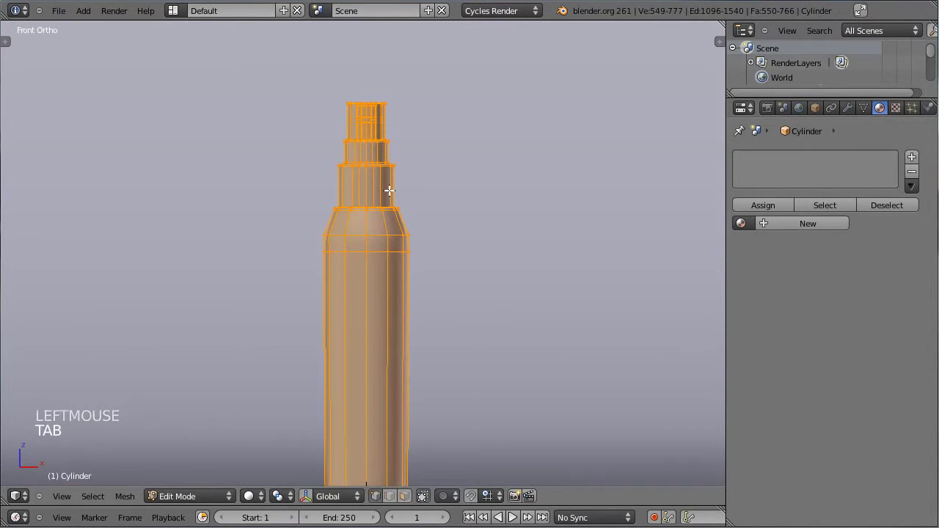
{"action": "key", "text": "a"}
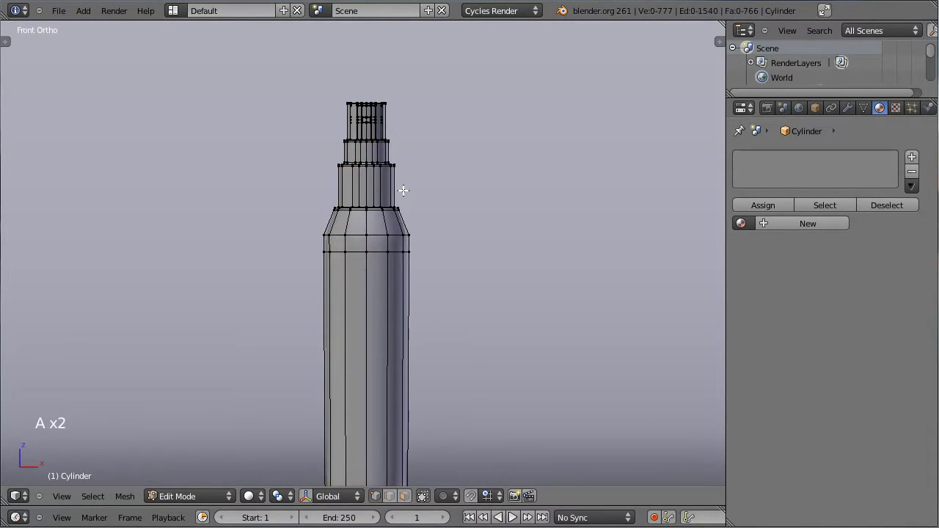
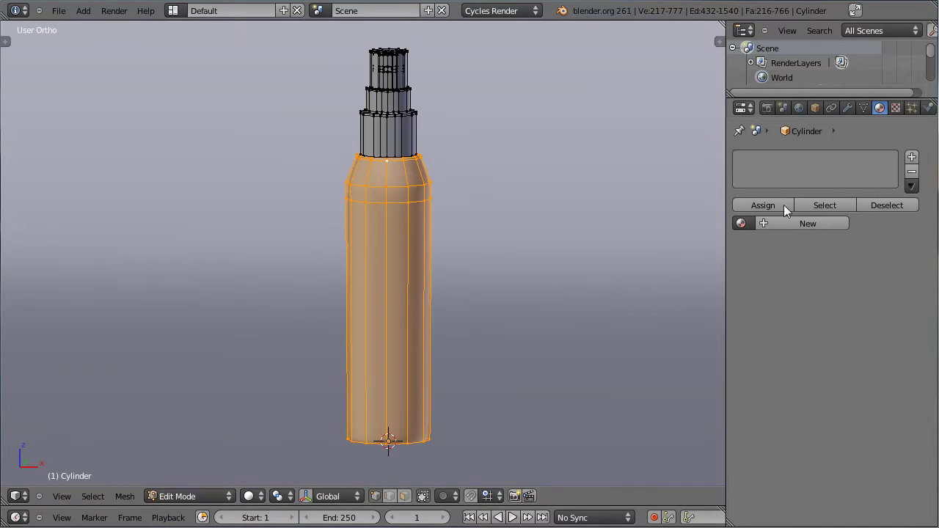
Create a new Diffuse BSDF material for the bottle body and name it Pack_body.
{"action": "left_click", "coordinate": [789, 230]}
{"action": "left_click", "coordinate": [802, 231]}
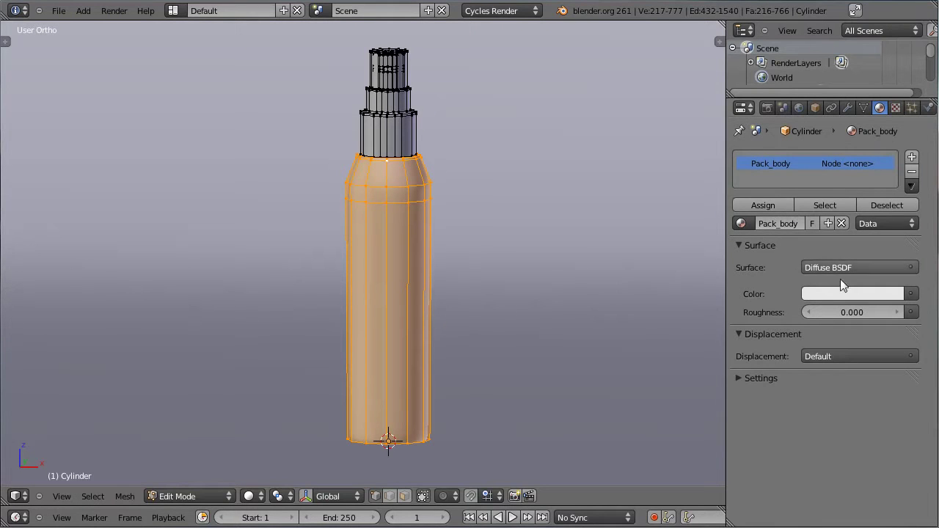
Switch Pack_body's surface to Glass BSDF (IOR 1.45) and assign it to the selected body faces.
{"action": "left_click", "coordinate": [860, 269]}
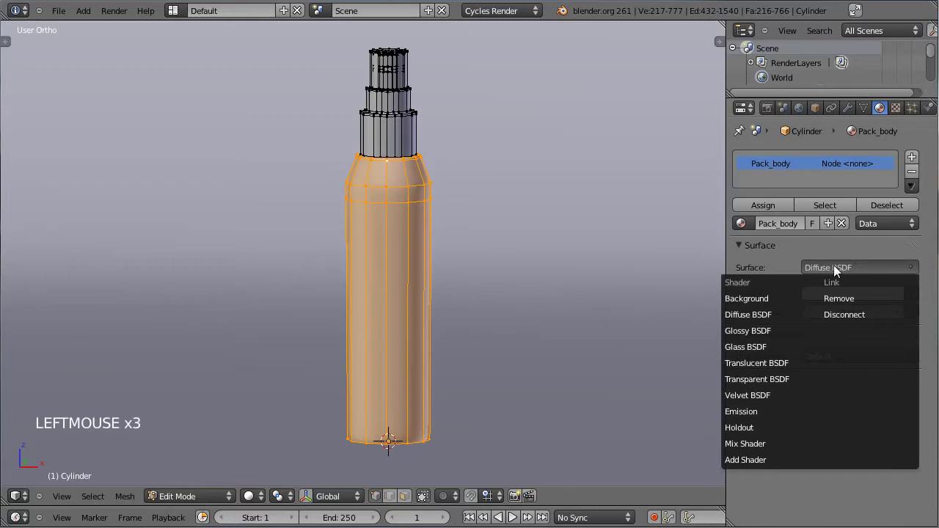
{"action": "left_click", "coordinate": [838, 272]}
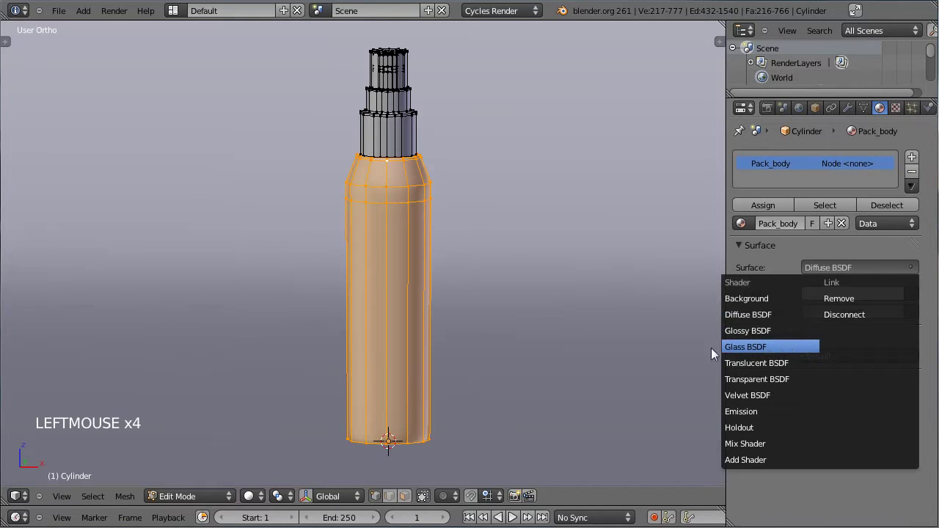
{"action": "left_click", "coordinate": [826, 272]}
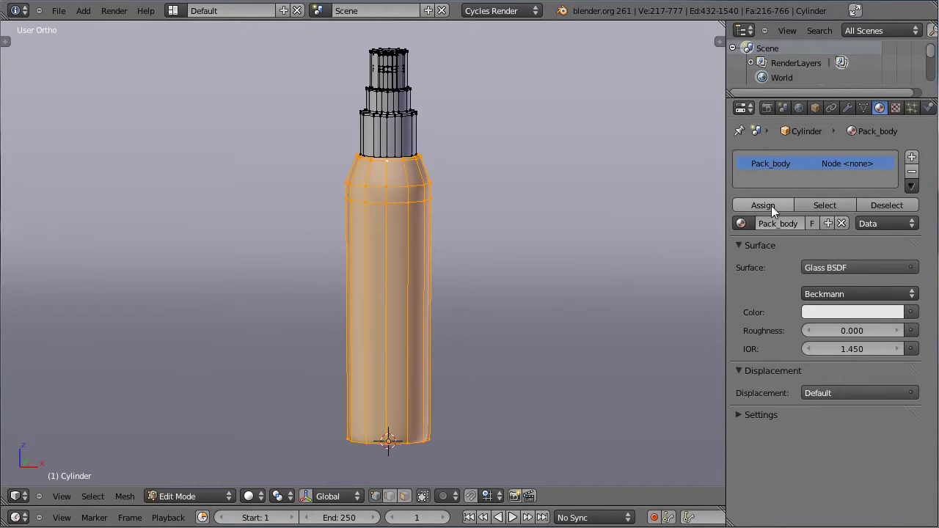
{"action": "left_click", "coordinate": [776, 210]}
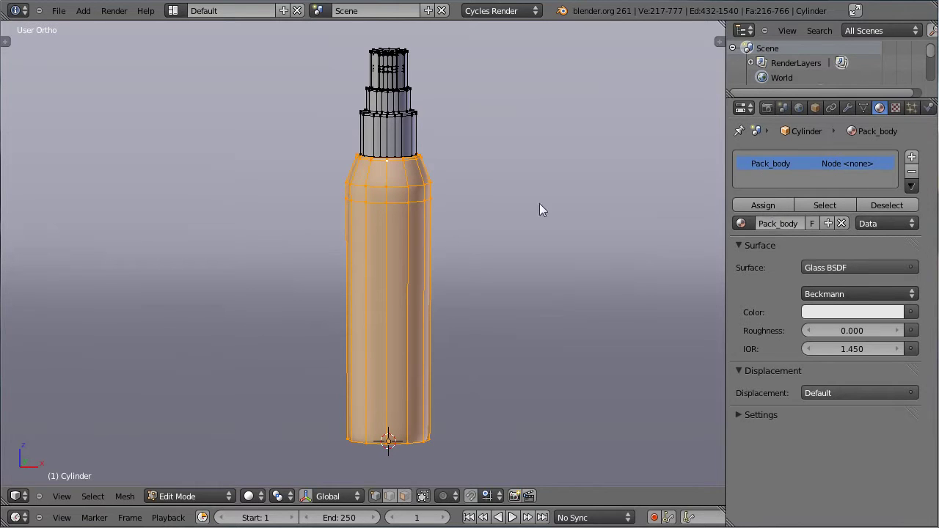
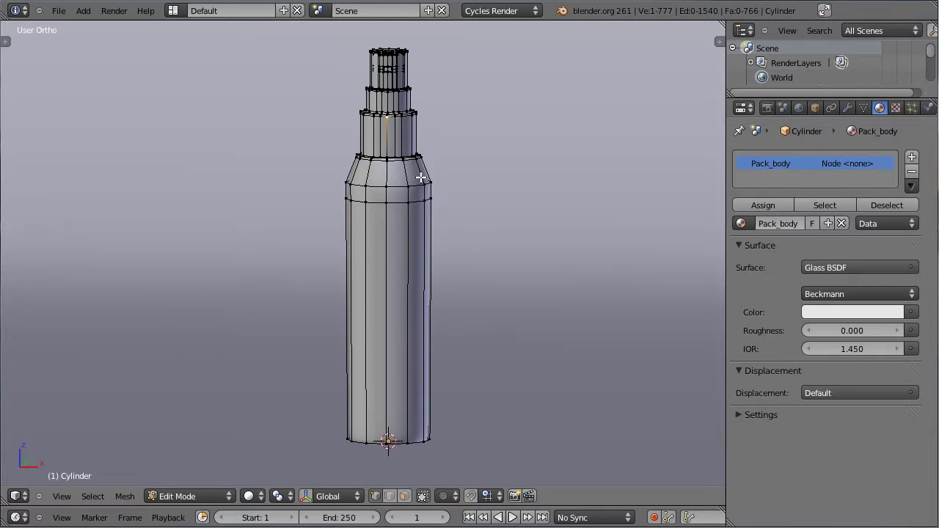
Add a second material slot with a new Diffuse BSDF material named Pack_top.
{"action": "key", "text": "ctrl+l"}
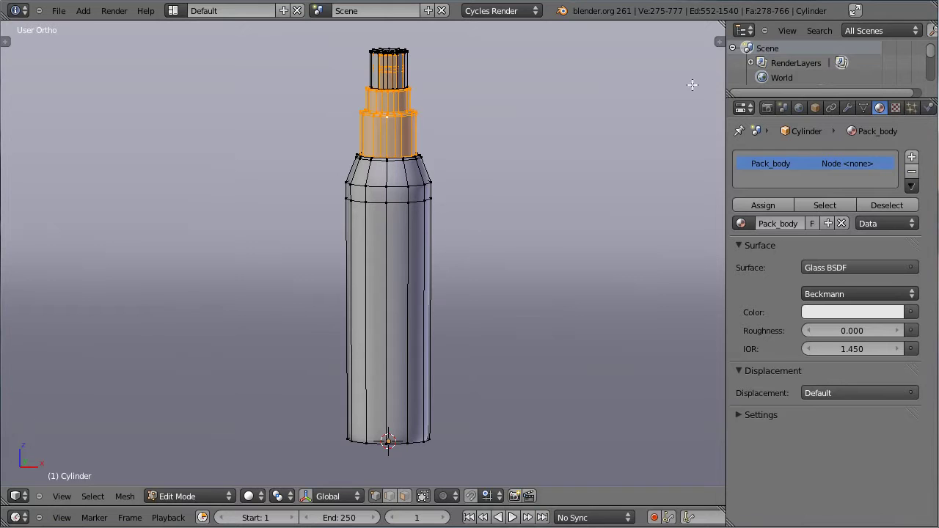
{"action": "left_click", "coordinate": [915, 159]}
{"action": "left_click", "coordinate": [734, 231]}
{"action": "left_click", "coordinate": [743, 226]}
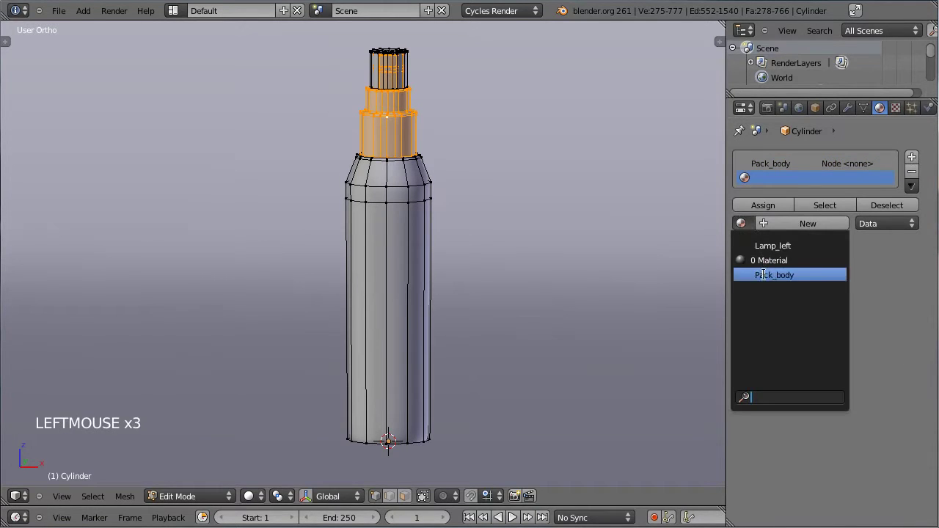
{"action": "left_click", "coordinate": [802, 241]}
{"action": "left_click", "coordinate": [805, 230]}
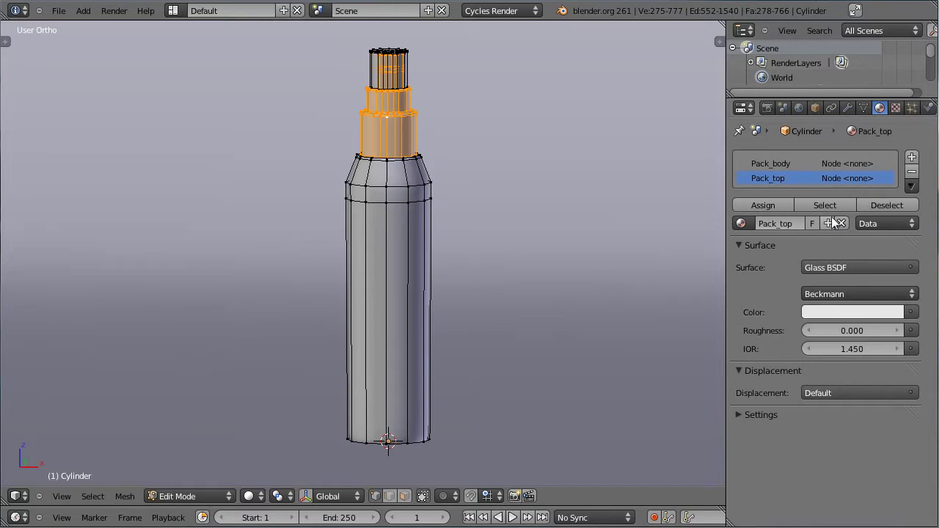
{"action": "left_click", "coordinate": [836, 275]}
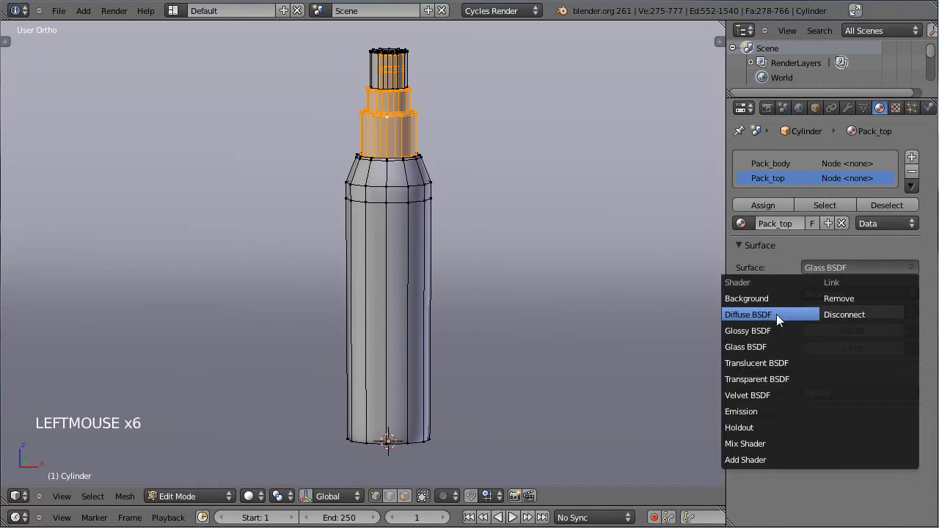
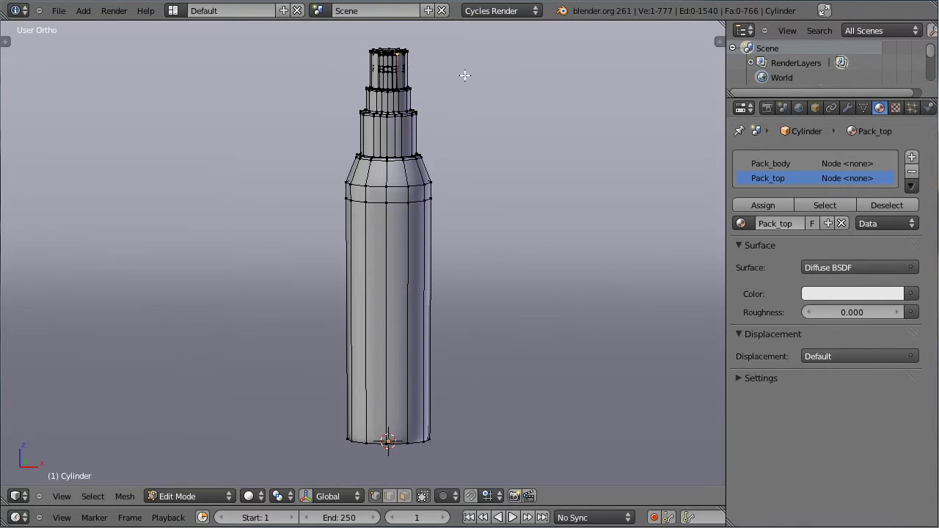
Select the neck rings with Ctrl+L and assign Pack_top to them.
{"action": "key", "text": "ctrl+l"}
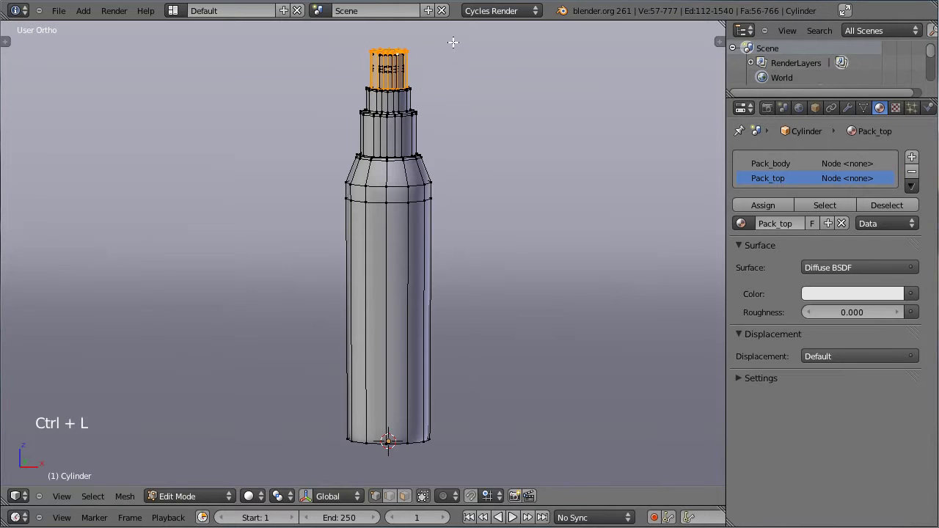
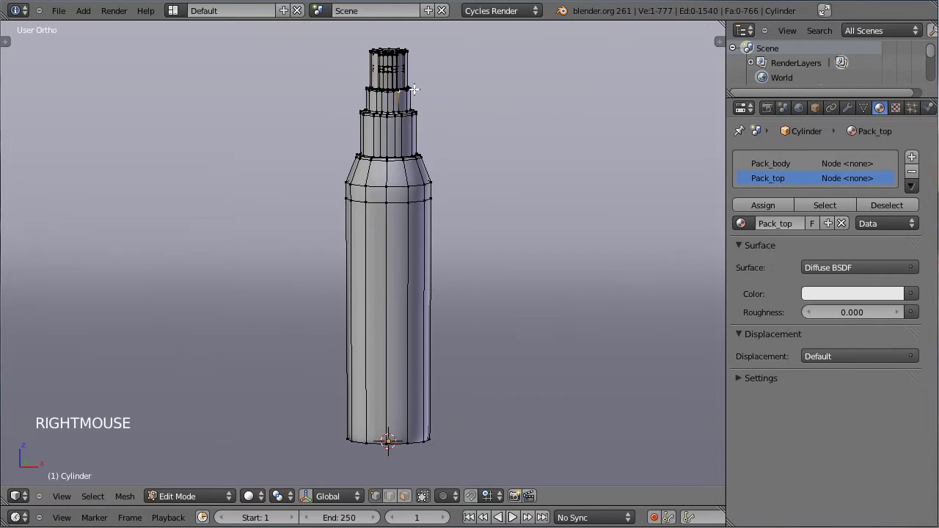
{"action": "key", "text": "ctrl+l"}
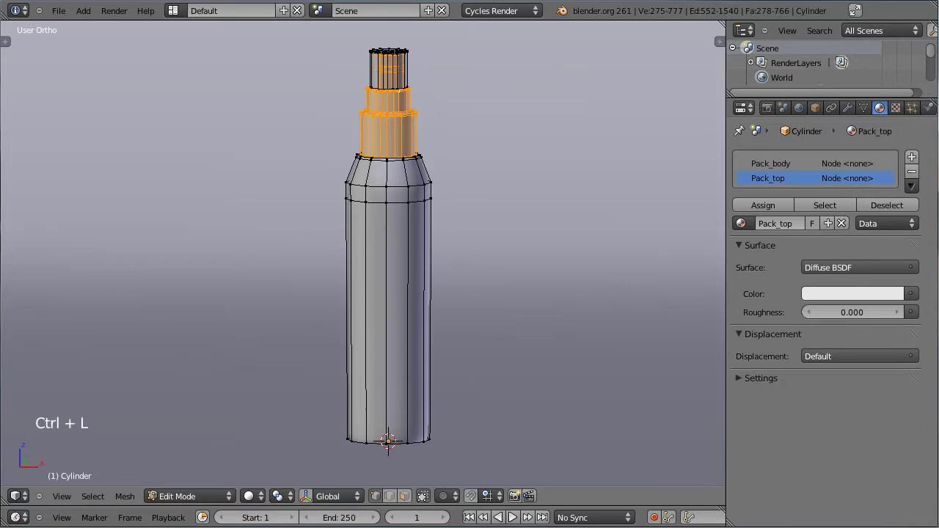
{"action": "left_click", "coordinate": [762, 210]}
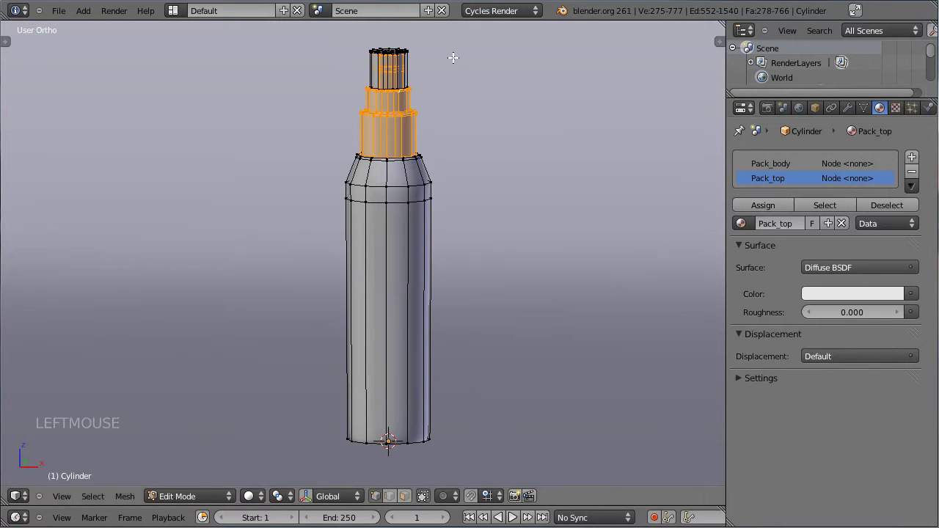
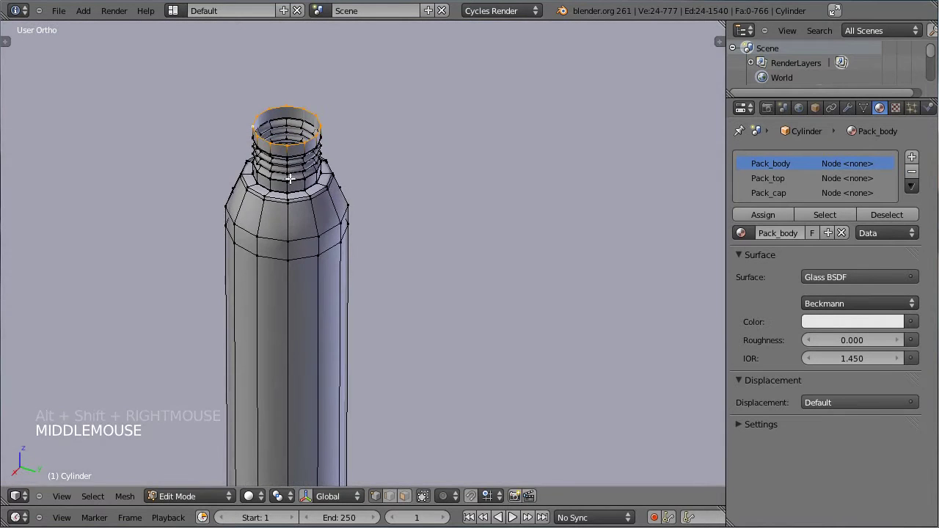
View the bottle model straight from above.
{"action": "key", "text": "KP_7"}
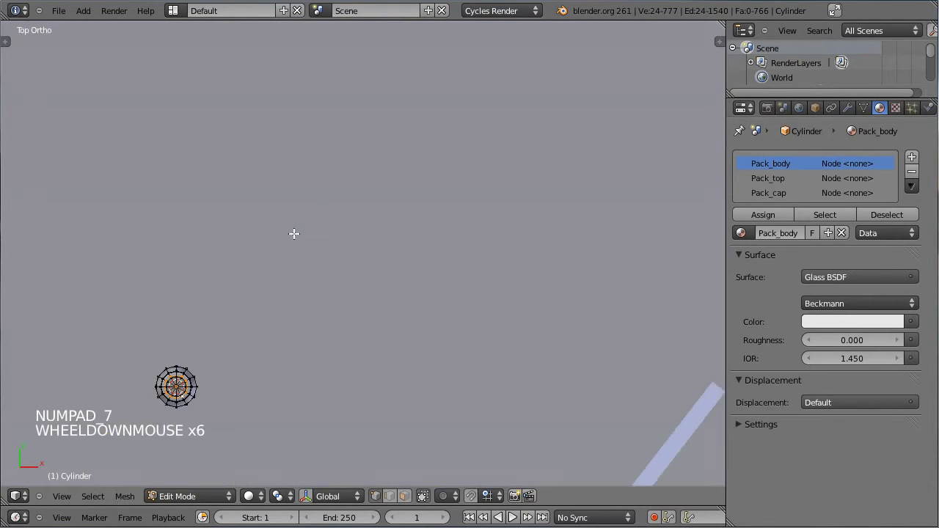
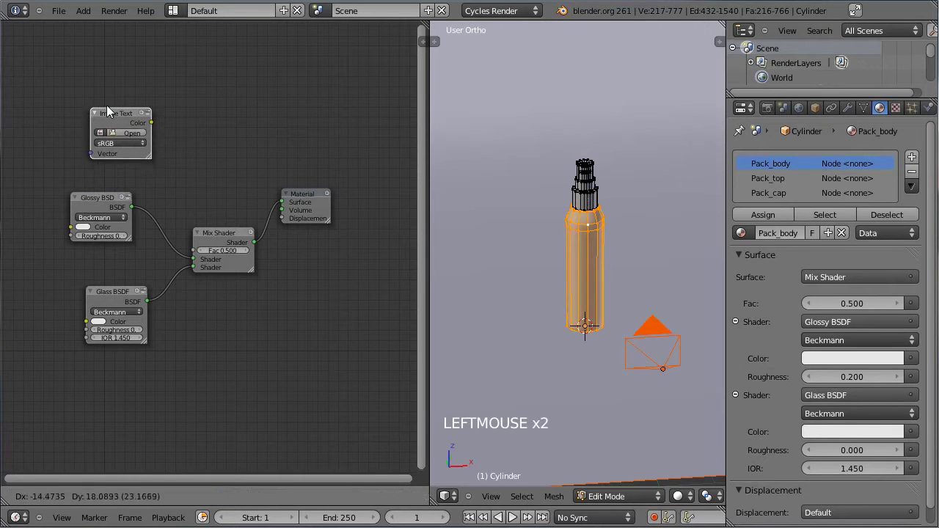
Load cosmetic_pack_UV_FINAL.jpg into the Image Texture and wire its Color into the Mix Shader Fac.
{"action": "left_click", "coordinate": [129, 138]}
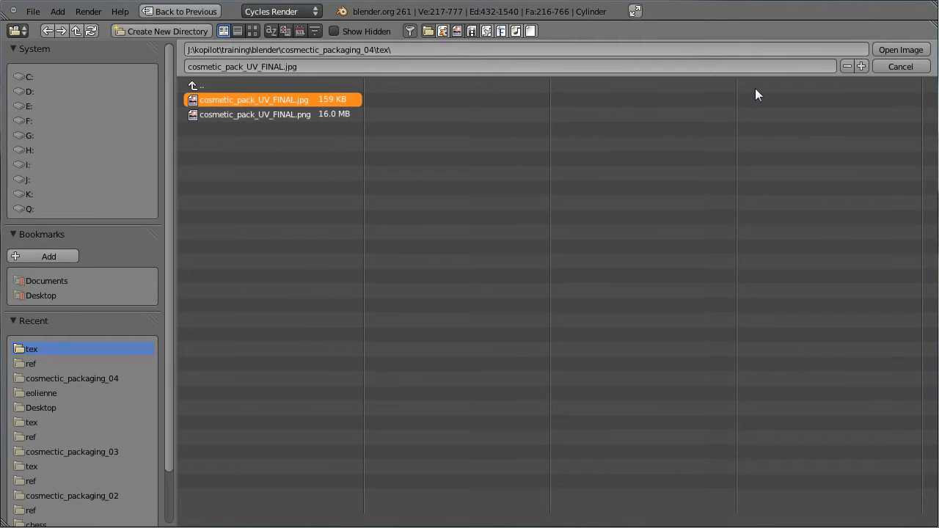
{"action": "left_click", "coordinate": [918, 53]}
{"action": "left_click", "coordinate": [117, 116]}
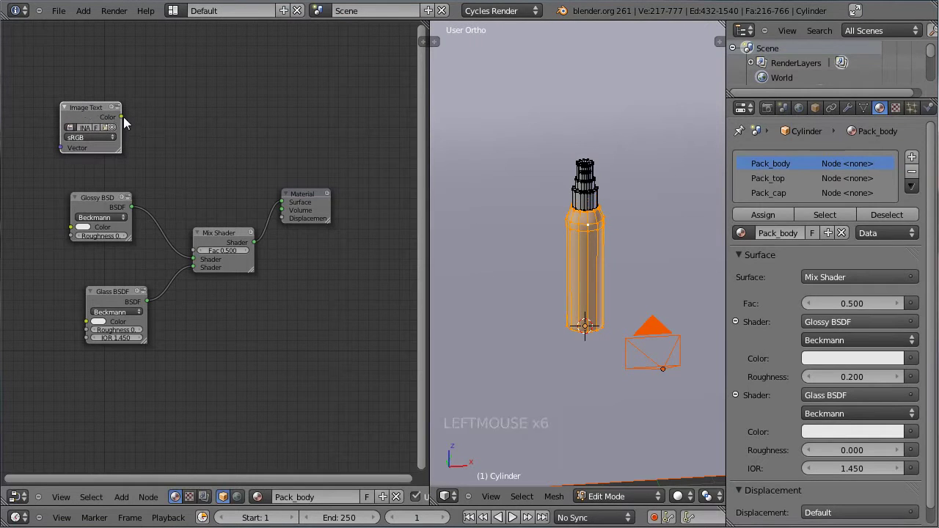
{"action": "left_click", "coordinate": [128, 122]}
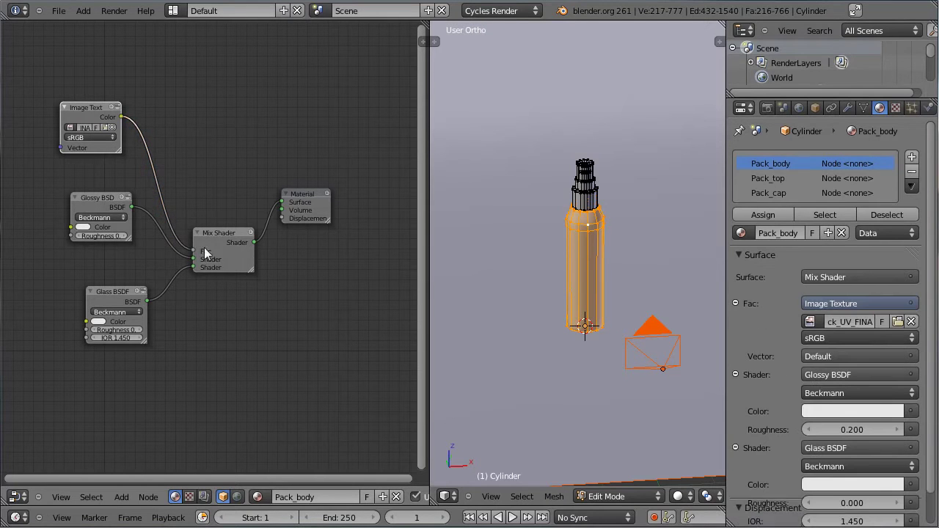
Rearrange the node tree, moving the Glossy shader node lower for a tidier layout.
{"action": "left_click", "coordinate": [103, 205]}
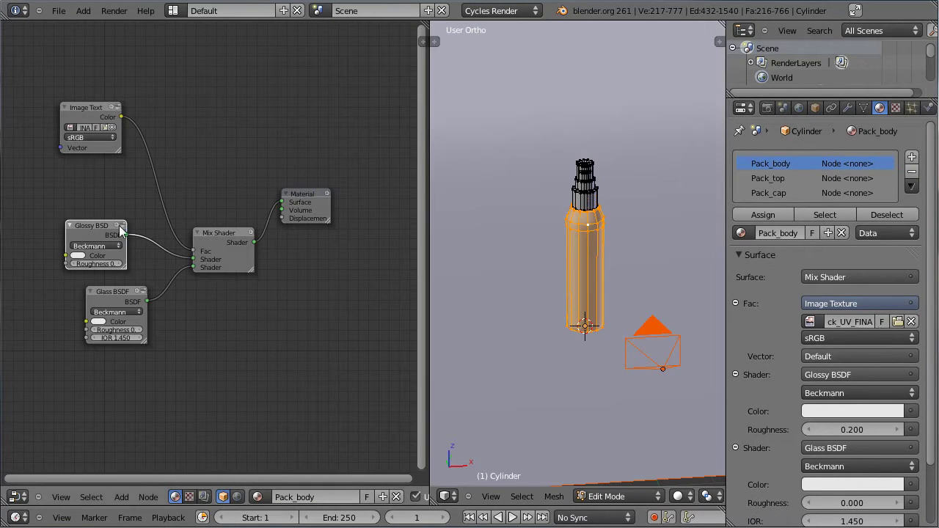
{"action": "left_click", "coordinate": [101, 230]}
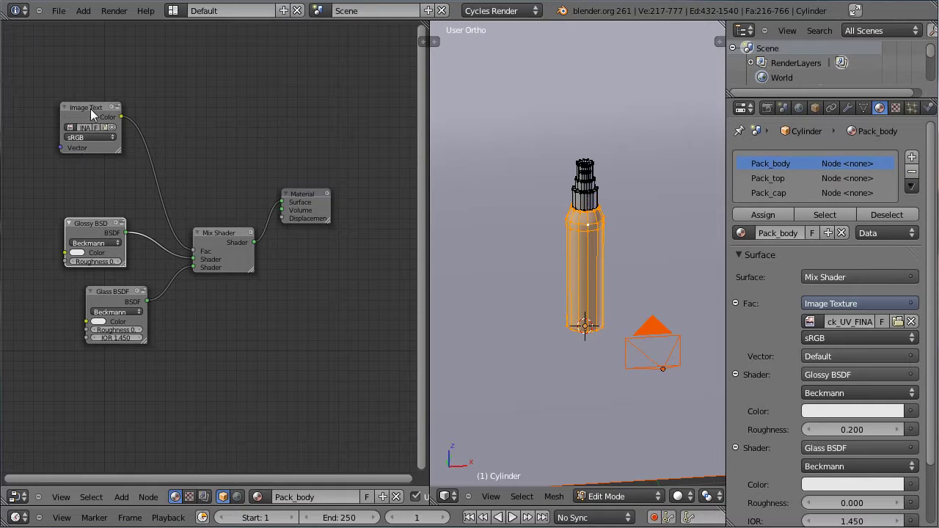
{"action": "left_click", "coordinate": [90, 122]}
{"action": "left_click", "coordinate": [88, 240]}
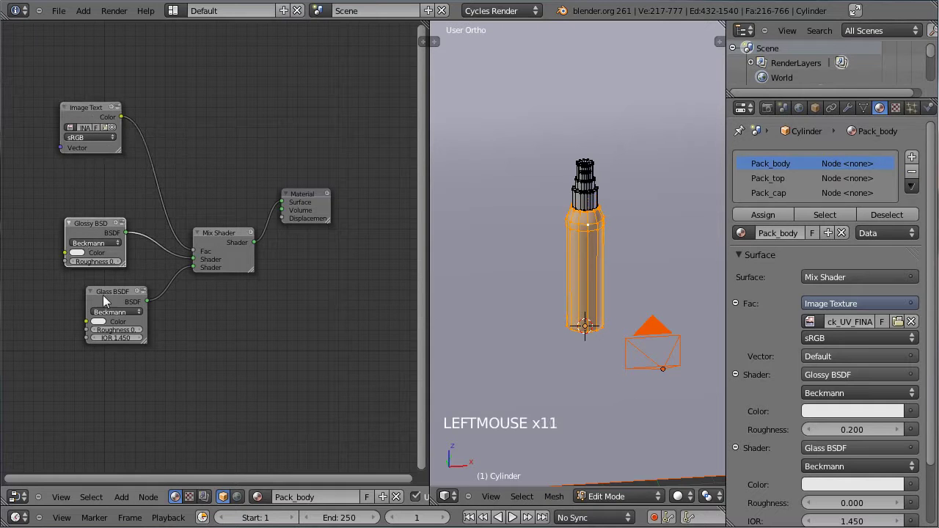
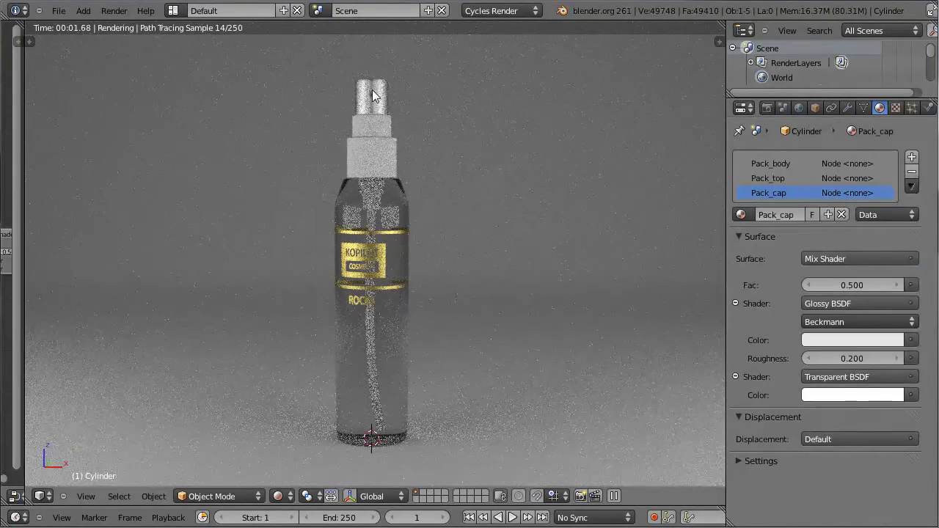
Zoom on the spray cap and settle Pack_cap's mix factor at 0.8 after trying values up to 1.0.
{"action": "scroll", "scroll_direction": "up", "scroll_amount": 3}
{"action": "scroll", "scroll_direction": "up", "scroll_amount": 3}
{"action": "middle_click", "coordinate": [368, 233]}
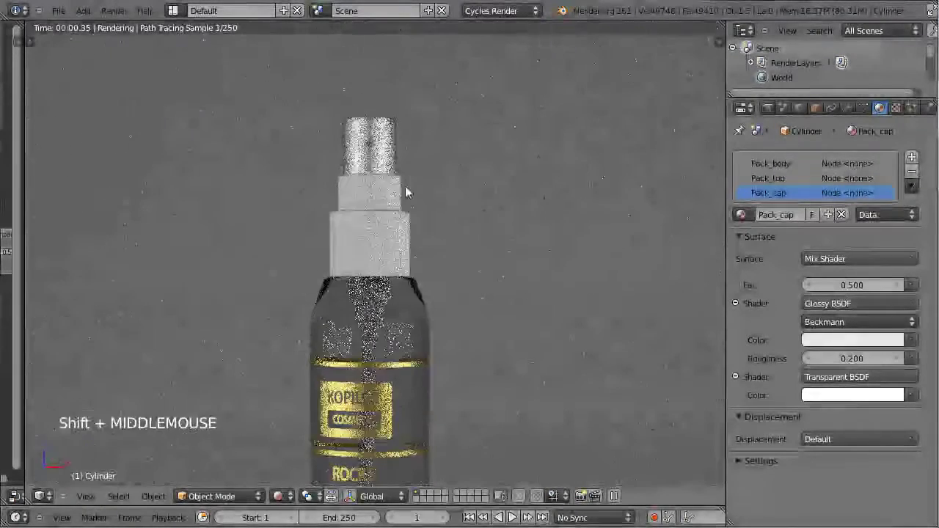
{"action": "scroll", "scroll_direction": "up", "scroll_amount": 3}
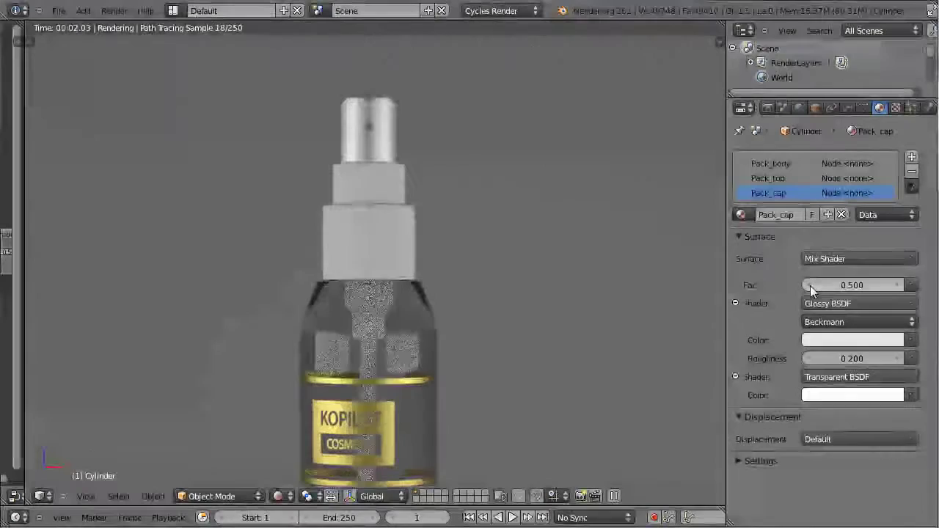
{"action": "left_click", "coordinate": [814, 290]}
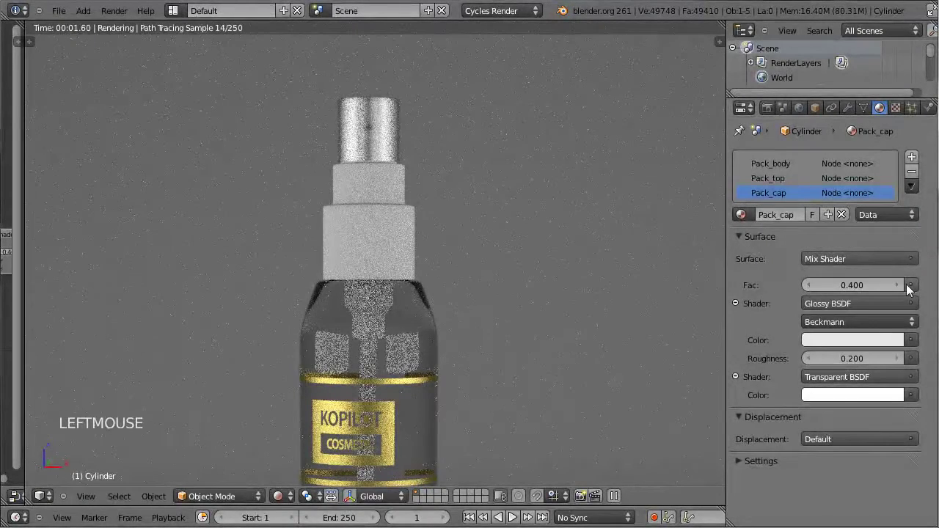
{"action": "left_click", "coordinate": [900, 290]}
{"action": "left_click", "coordinate": [900, 290]}
{"action": "left_click", "coordinate": [900, 290]}
{"action": "left_click", "coordinate": [900, 289]}
{"action": "left_click", "coordinate": [900, 290]}
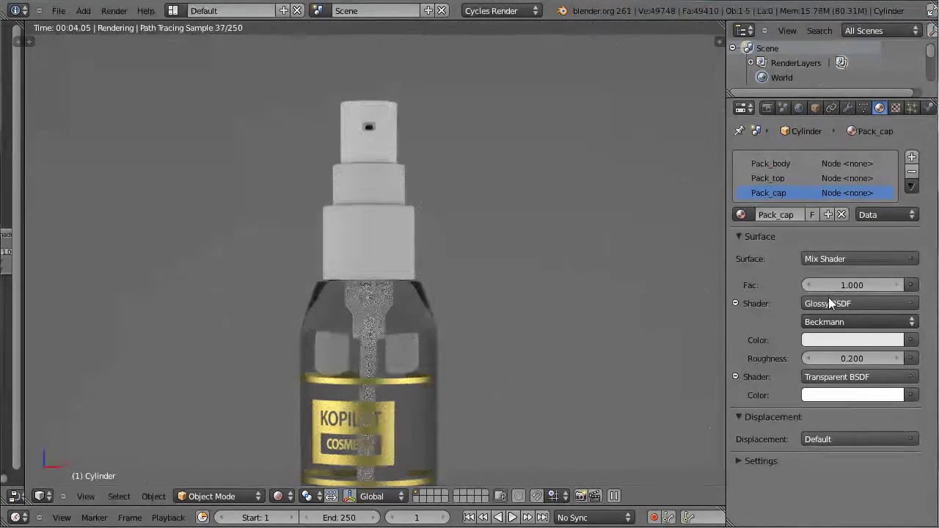
{"action": "left_click", "coordinate": [812, 290]}
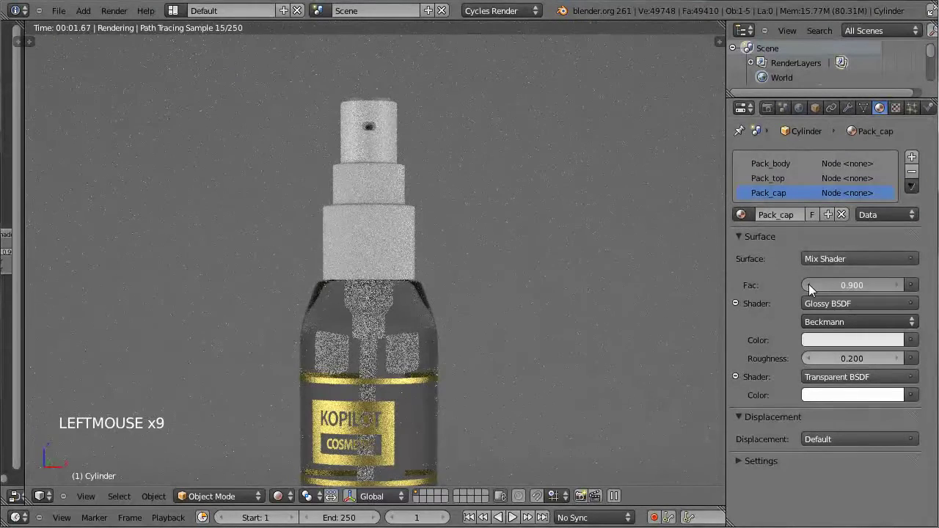
{"action": "left_click", "coordinate": [812, 290]}
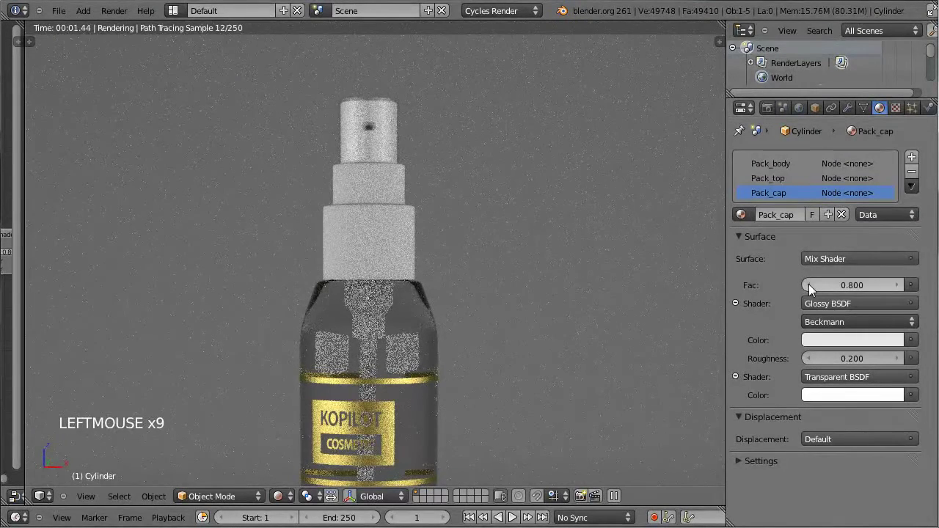
{"action": "scroll", "scroll_direction": "up", "scroll_amount": 3}
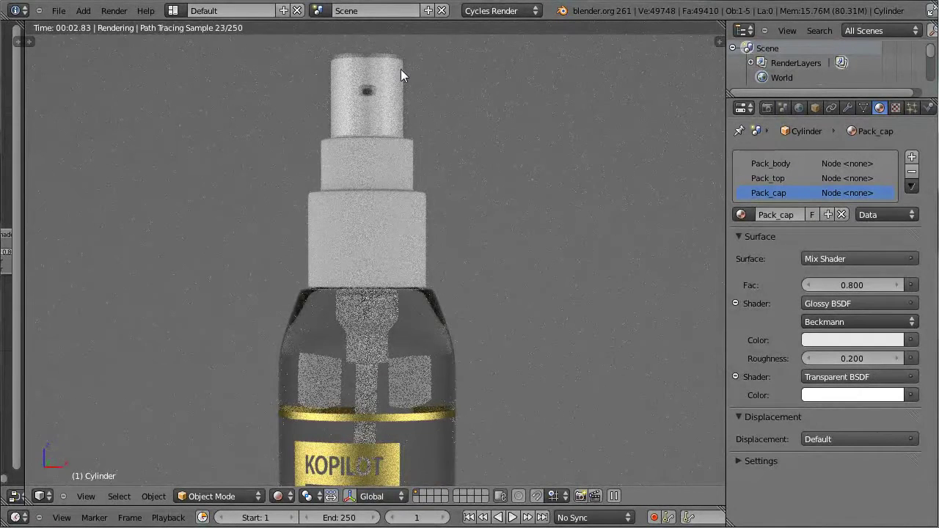
From the front view, select the nozzle tip and scale it slightly wider.
{"action": "key", "text": "z"}
{"action": "key", "text": "KP_1"}
{"action": "scroll", "scroll_direction": "up", "scroll_amount": 3}
{"action": "middle_click", "coordinate": [597, 132]}
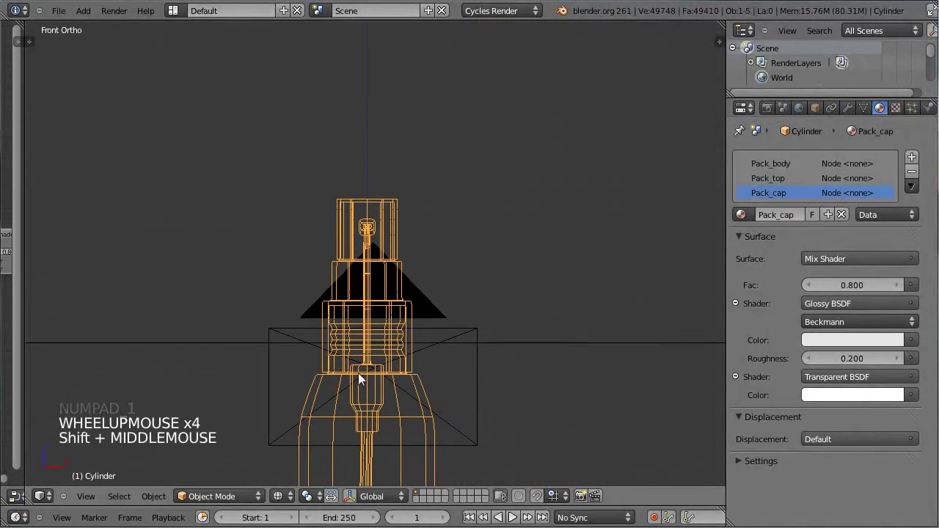
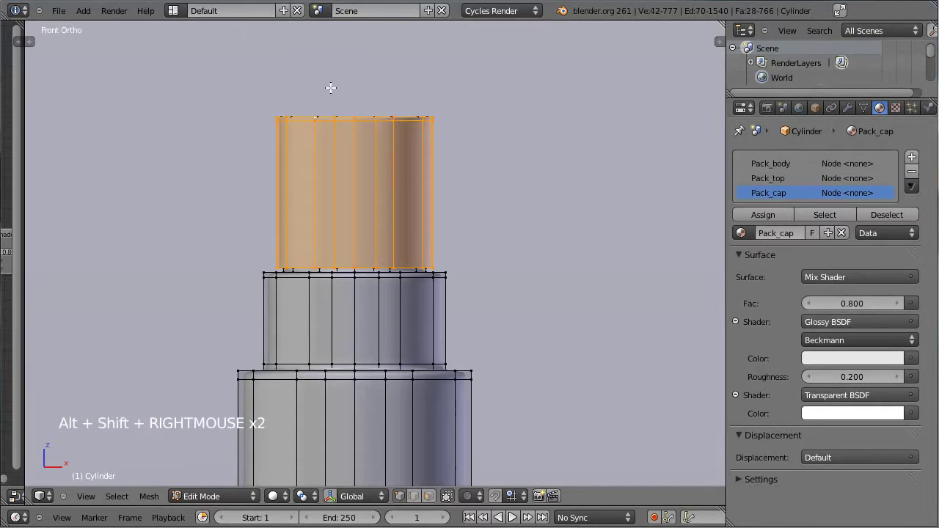
{"action": "key", "text": "ctrl+l"}
{"action": "key", "text": "s"}
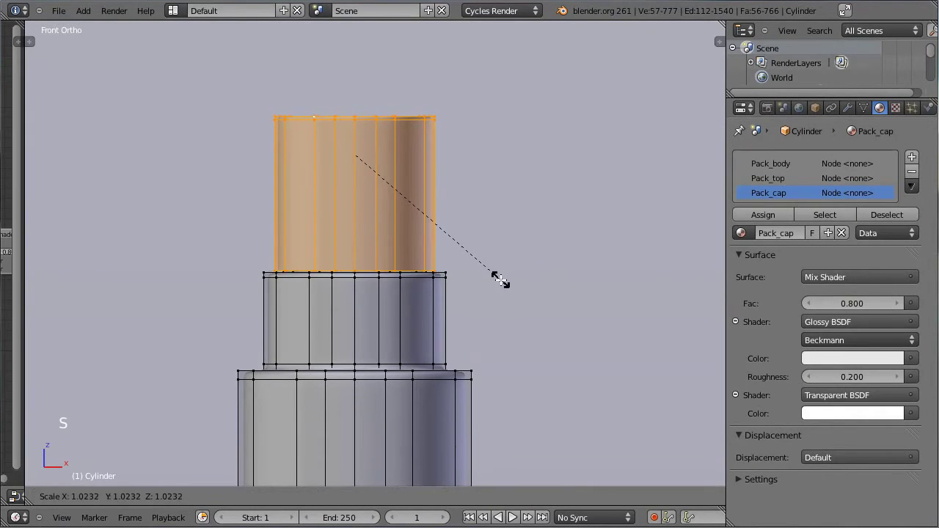
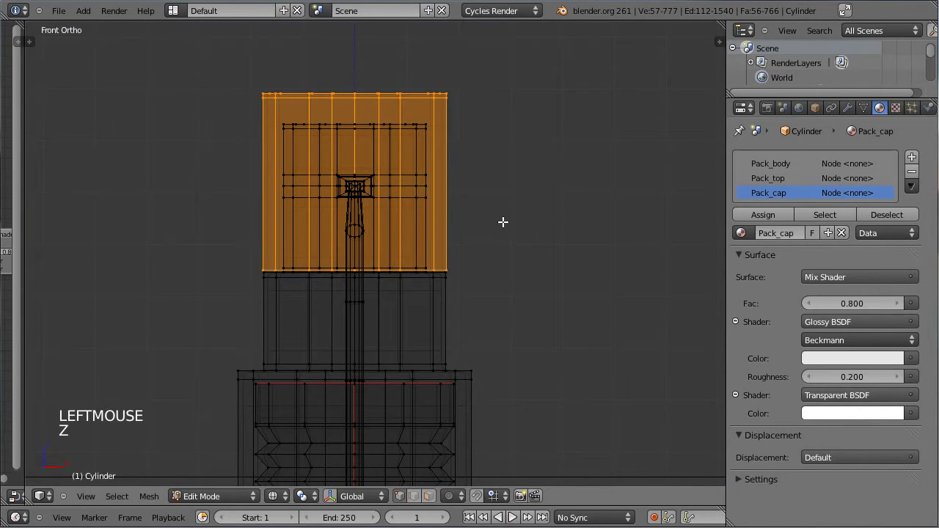
Move the tip's top edge ring slightly downward along the Z axis.
{"action": "key", "text": "a"}
{"action": "key", "text": "b"}
{"action": "key", "text": "g"}
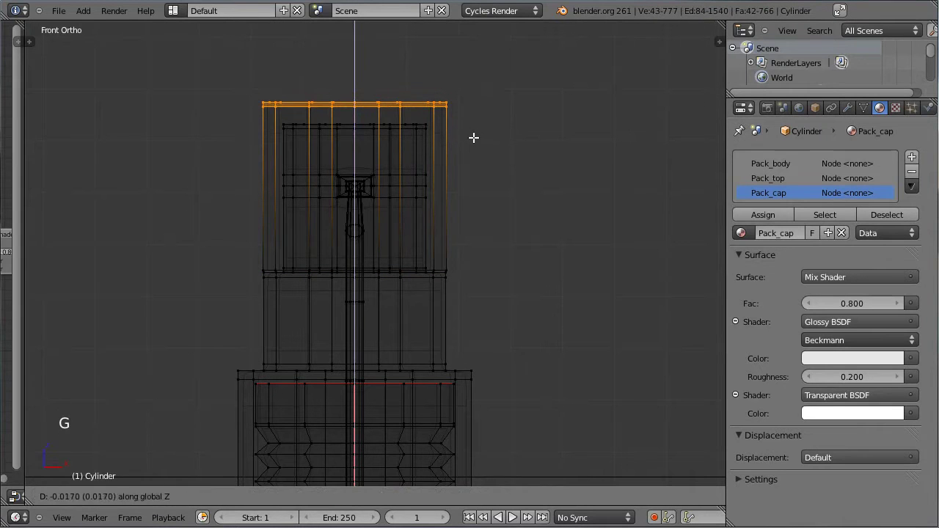
{"action": "left_click", "coordinate": [476, 144]}
Select the whole nozzle tip and give it smooth shading from the mesh tools.
{"action": "key", "text": "Tab"}
{"action": "key", "text": "z"}
{"action": "scroll", "scroll_direction": "down", "scroll_amount": 3}
{"action": "scroll", "scroll_direction": "up", "scroll_amount": 3}
{"action": "scroll", "scroll_direction": "up", "scroll_amount": 3}
{"action": "key", "text": "Tab"}
{"action": "key", "text": "ctrl+l"}
{"action": "key", "text": "t"}
{"action": "scroll", "scroll_direction": "up", "scroll_amount": 3}
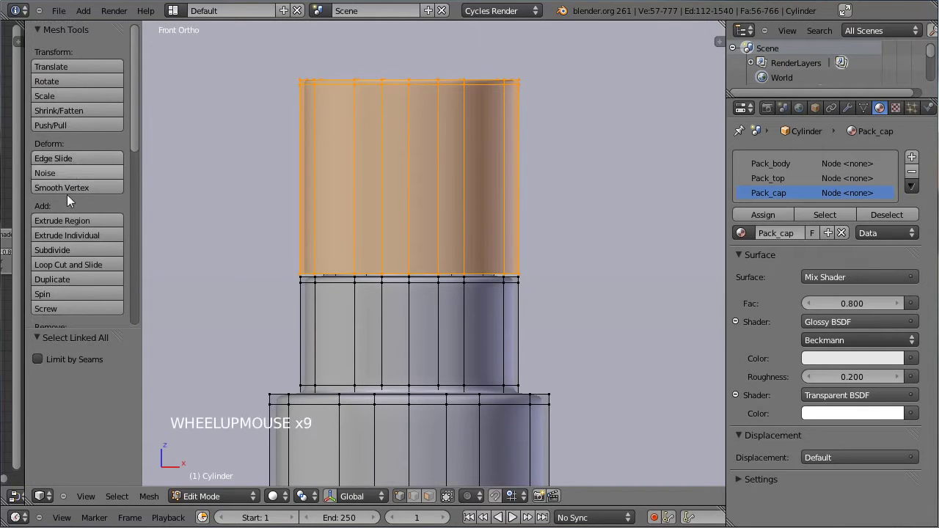
{"action": "scroll", "scroll_direction": "down", "scroll_amount": 3}
{"action": "scroll", "scroll_direction": "down", "scroll_amount": 3}
{"action": "left_click", "coordinate": [60, 221]}
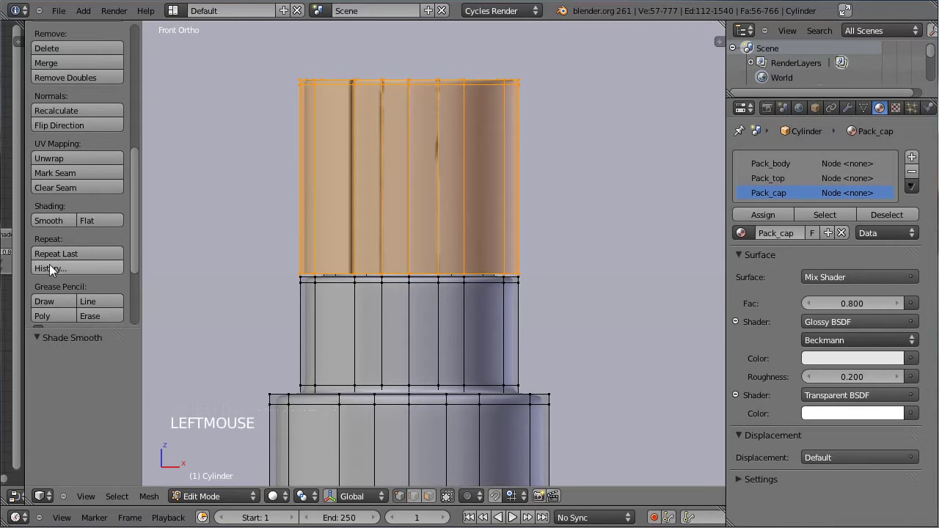
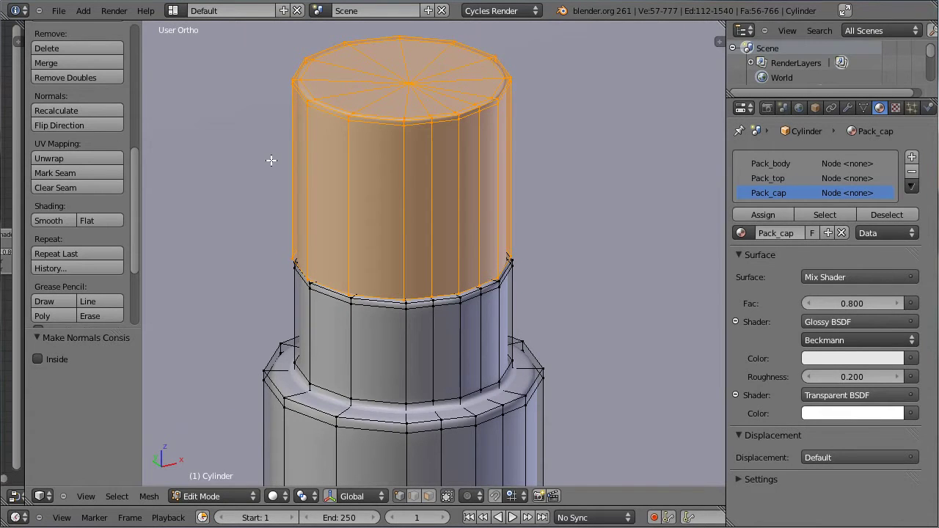
Recalculate the tip's normals to point outward and leave Edit Mode.
{"action": "key", "text": "z"}
{"action": "key", "text": "z"}
{"action": "scroll", "scroll_direction": "down", "scroll_amount": 3}
{"action": "left_click", "coordinate": [286, 500]}
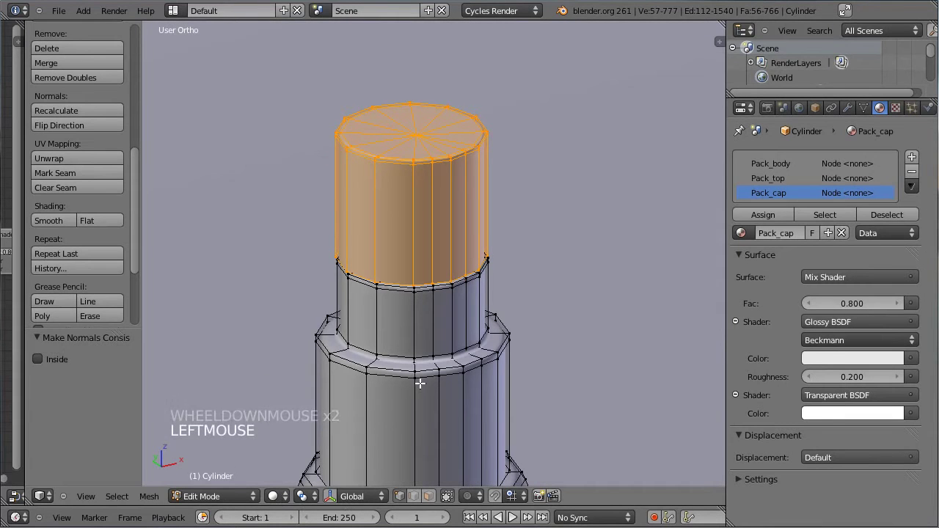
{"action": "key", "text": "Tab"}
{"action": "middle_click", "coordinate": [393, 359]}
{"action": "scroll", "scroll_direction": "down", "scroll_amount": 3}
{"action": "middle_click", "coordinate": [427, 364]}
In the live camera render, tint Pack_cap's Glossy and Transparent BSDF colours pale gold.
{"action": "left_click", "coordinate": [292, 491]}
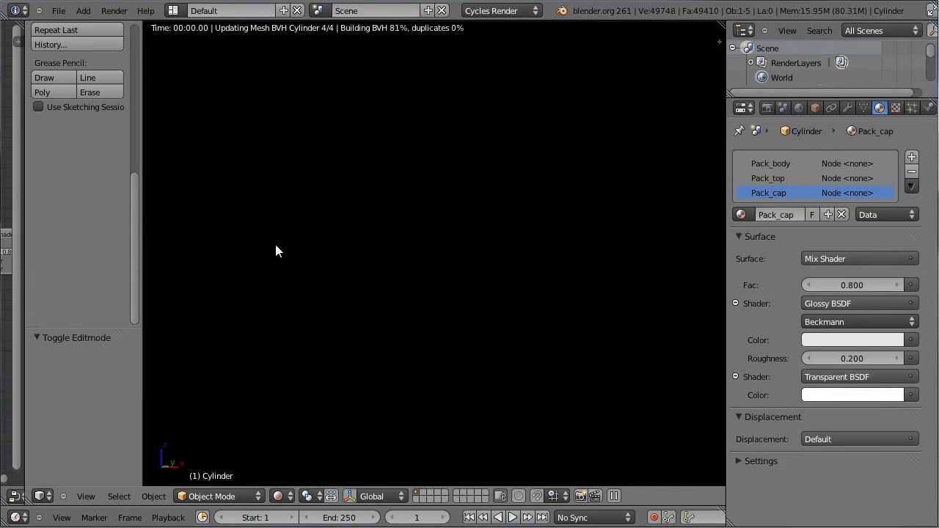
{"action": "middle_click", "coordinate": [290, 258]}
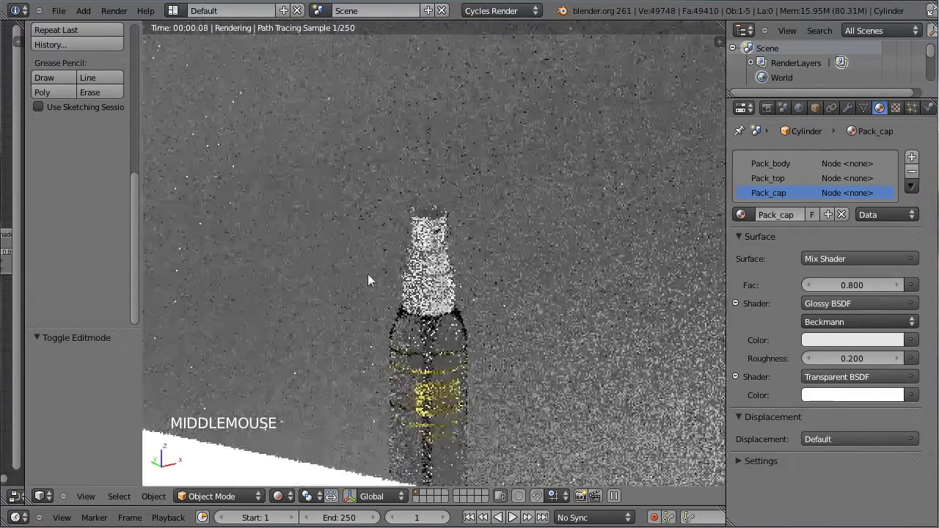
{"action": "scroll", "scroll_direction": "up", "scroll_amount": 3}
{"action": "middle_click", "coordinate": [490, 285]}
{"action": "scroll", "scroll_direction": "up", "scroll_amount": 3}
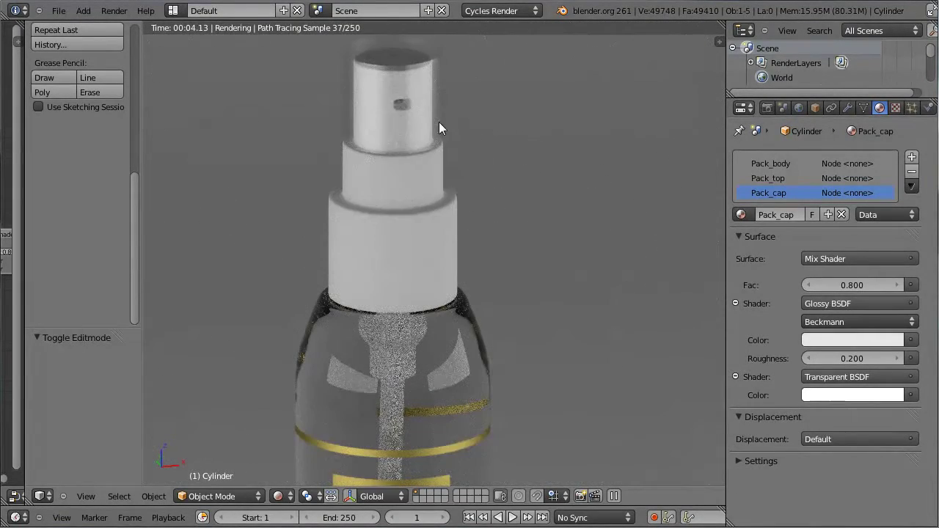
{"action": "key", "text": "KP_0"}
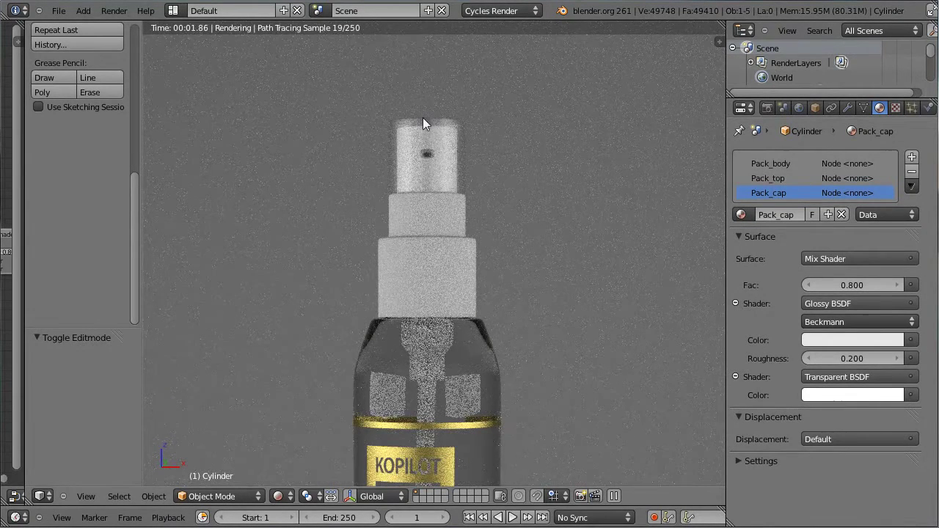
{"action": "left_click", "coordinate": [864, 348]}
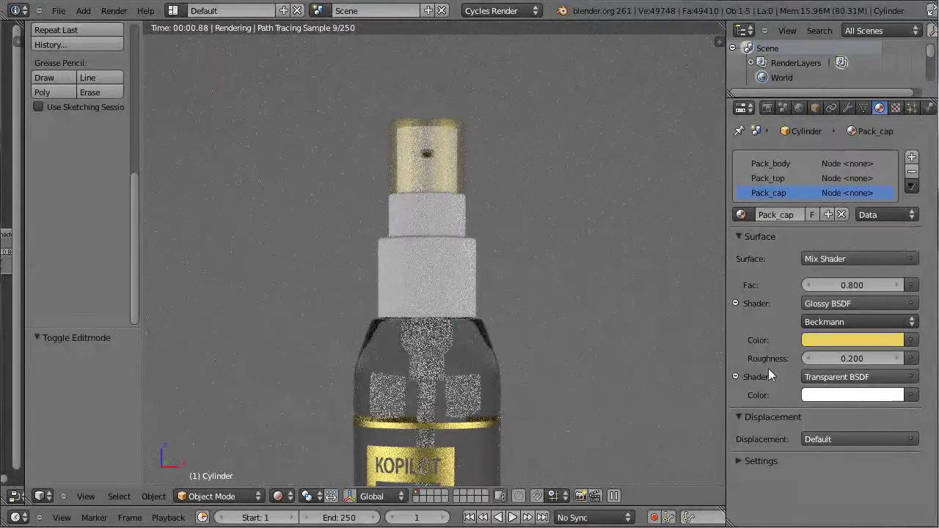
{"action": "left_click", "coordinate": [898, 198]}
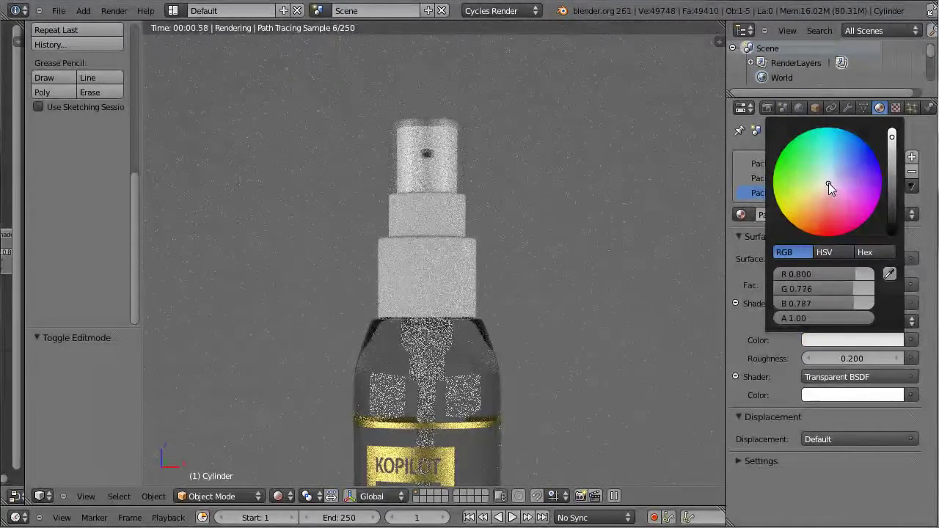
{"action": "left_click", "coordinate": [843, 304]}
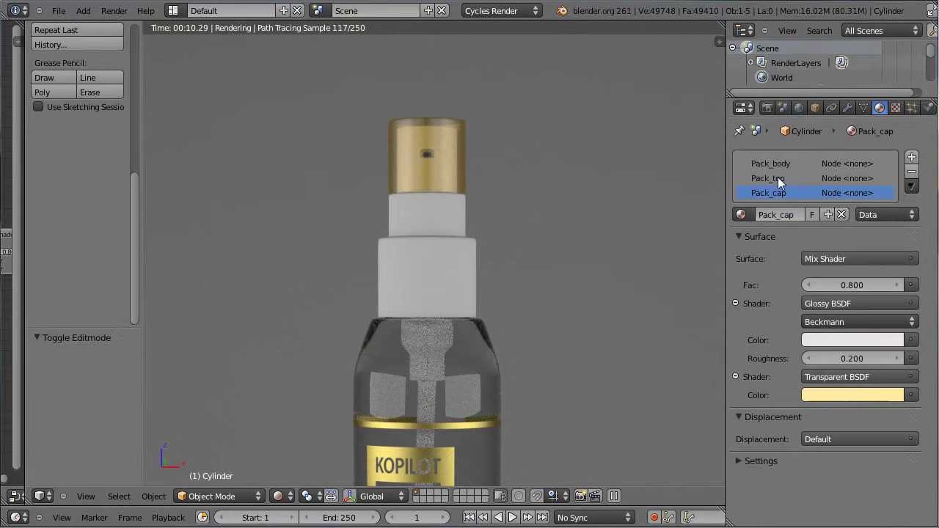
Make Pack_top a Glossy BSDF / Diffuse BSDF Mix Shader with factor 0.9.
{"action": "left_click", "coordinate": [790, 197]}
{"action": "left_click", "coordinate": [851, 268]}
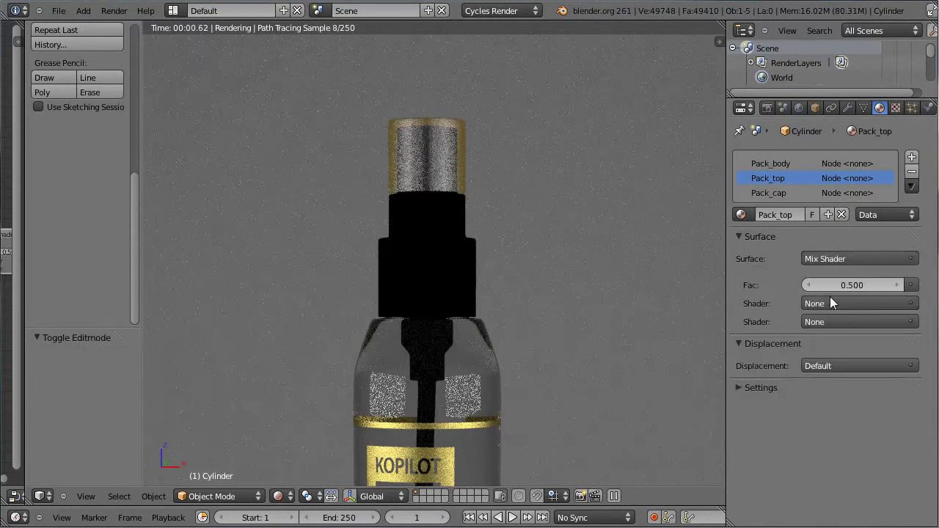
{"action": "left_click", "coordinate": [830, 314]}
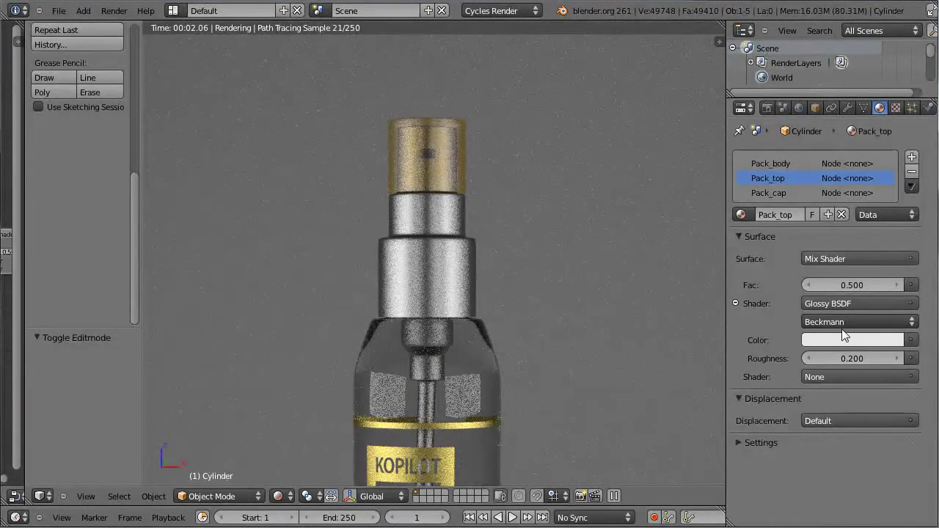
{"action": "left_click", "coordinate": [835, 318]}
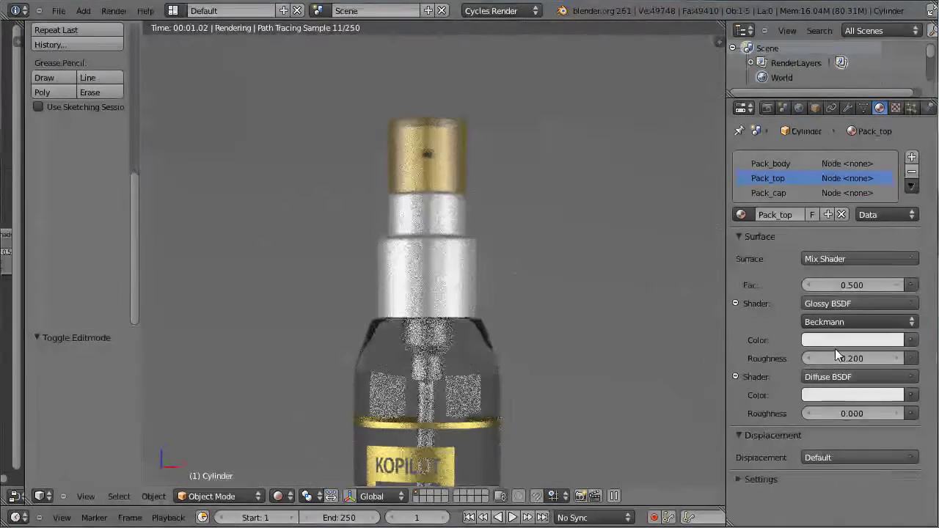
{"action": "left_click", "coordinate": [903, 288]}
{"action": "left_click", "coordinate": [902, 288]}
{"action": "left_click", "coordinate": [903, 287]}
{"action": "left_click", "coordinate": [902, 287]}
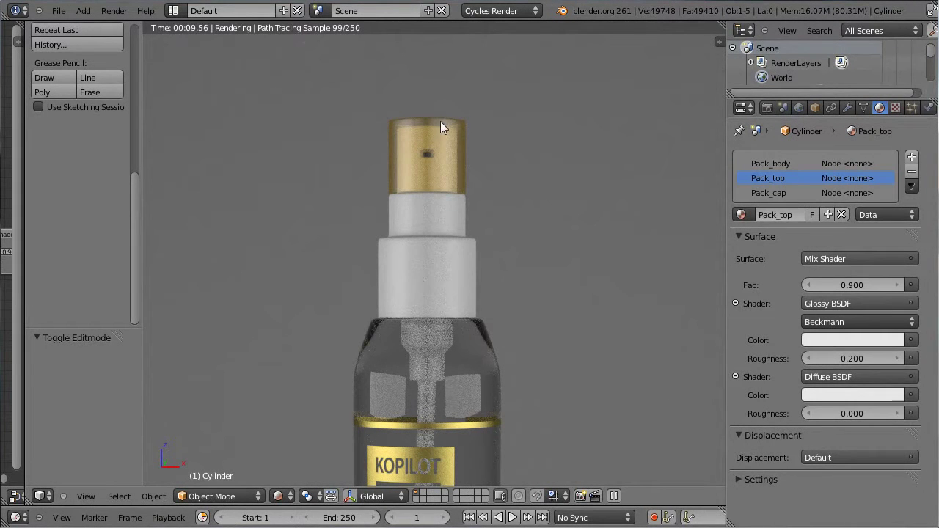
Reframe the bottle from the front and enter Edit Mode on its mesh.
{"action": "scroll", "scroll_direction": "down", "scroll_amount": 3}
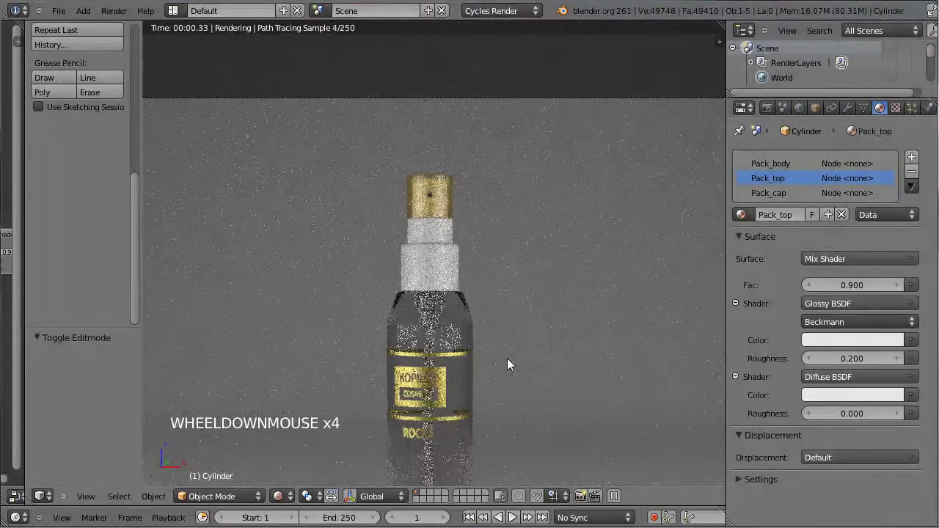
{"action": "scroll", "scroll_direction": "down", "scroll_amount": 3}
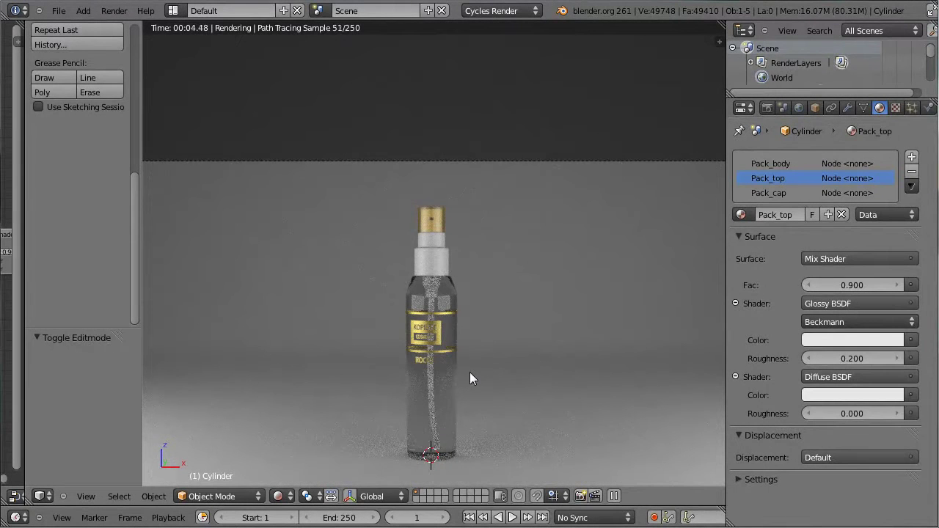
{"action": "key", "text": "KP_1"}
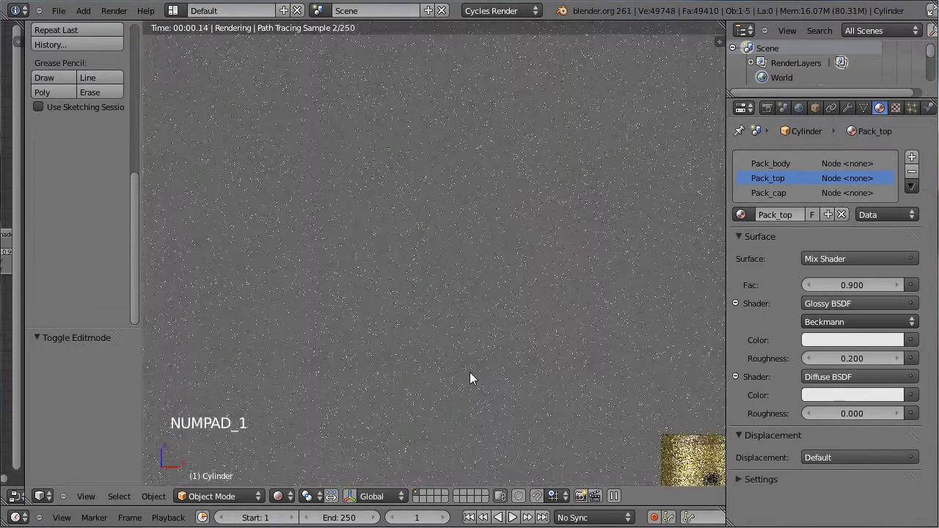
{"action": "left_click", "coordinate": [290, 454]}
{"action": "scroll", "scroll_direction": "down", "scroll_amount": 3}
{"action": "middle_click", "coordinate": [466, 378]}
{"action": "scroll", "scroll_direction": "up", "scroll_amount": 3}
{"action": "middle_click", "coordinate": [416, 206]}
{"action": "key", "text": "Tab"}
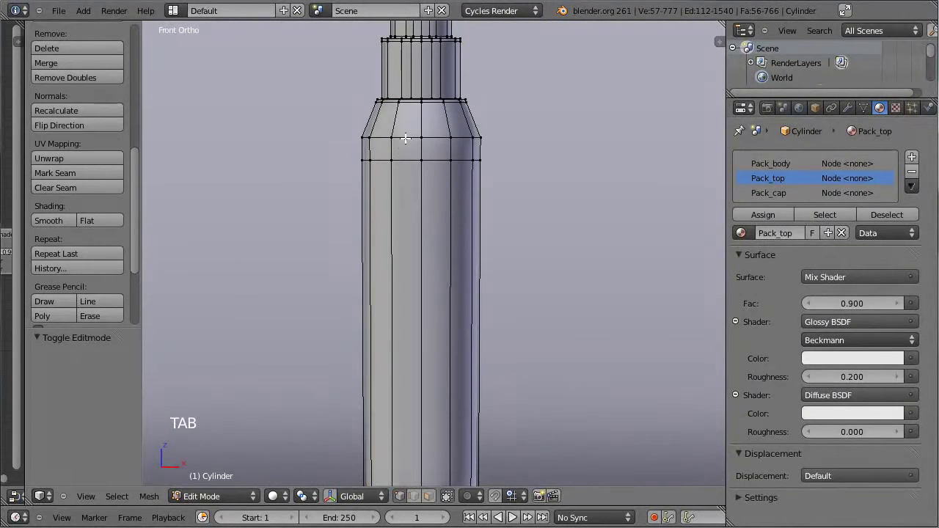
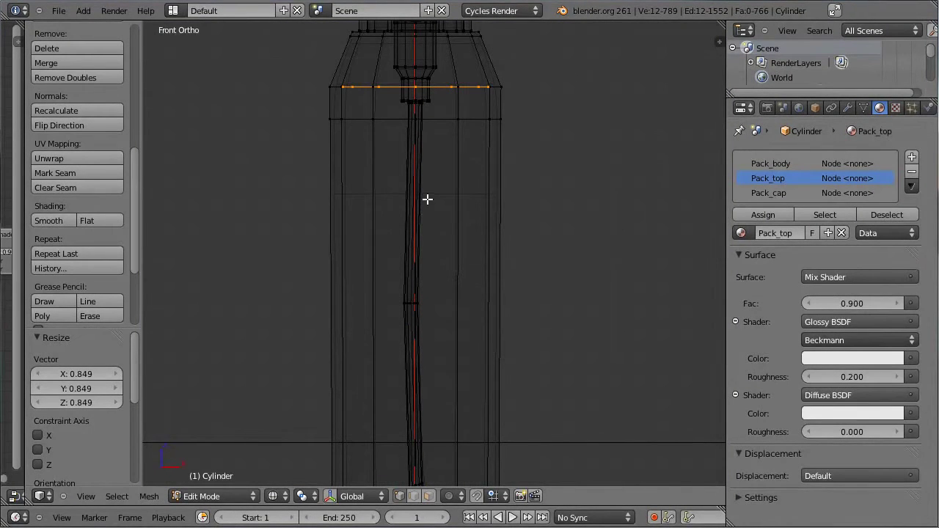
Extrude a bottle ring downward as the liquid volume, select it and add an empty fourth material slot.
{"action": "key", "text": "e"}
{"action": "left_click", "coordinate": [524, 415]}
{"action": "middle_click", "coordinate": [531, 358]}
{"action": "key", "text": "g"}
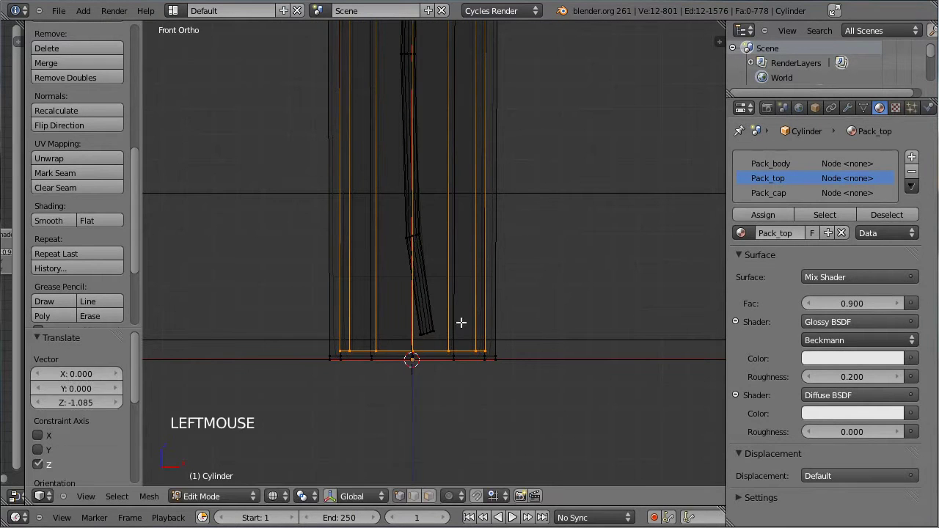
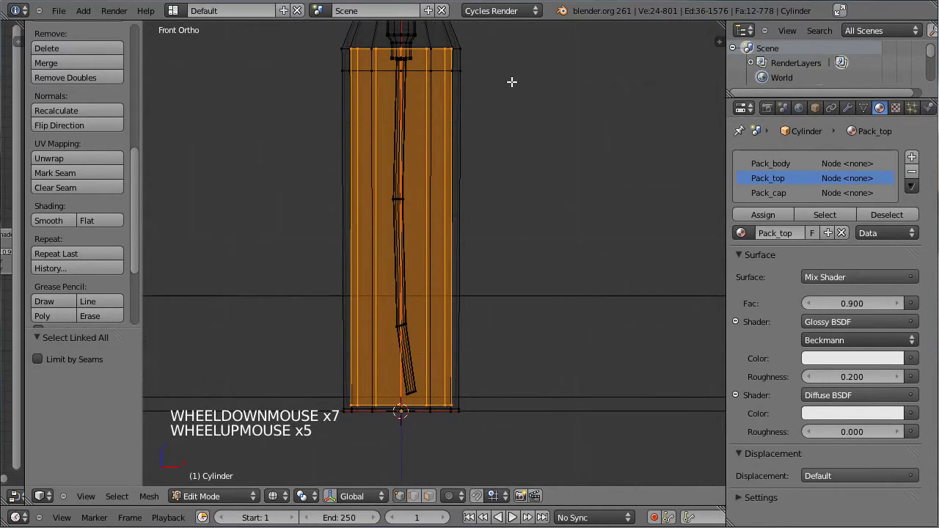
{"action": "scroll", "scroll_direction": "down", "scroll_amount": 3}
{"action": "left_click", "coordinate": [917, 156]}
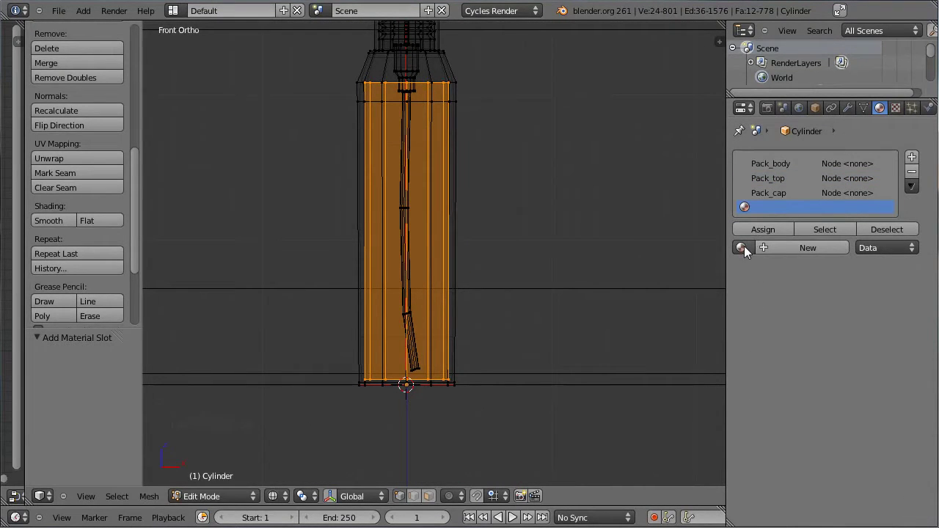
Create the Pack_liquid material, trying Glass at IOR 1.0 before settling on a Transparent BSDF.
{"action": "left_click", "coordinate": [761, 254]}
{"action": "left_click", "coordinate": [805, 254]}
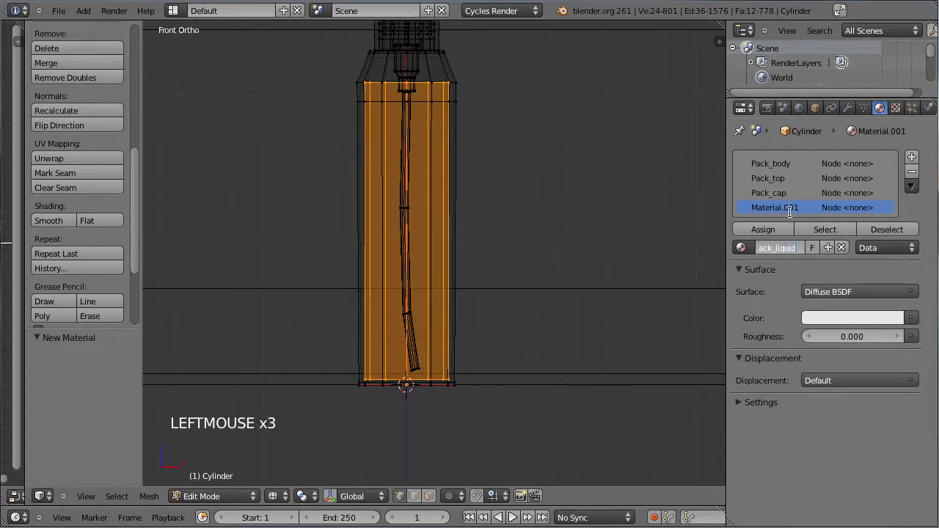
{"action": "left_click", "coordinate": [846, 302]}
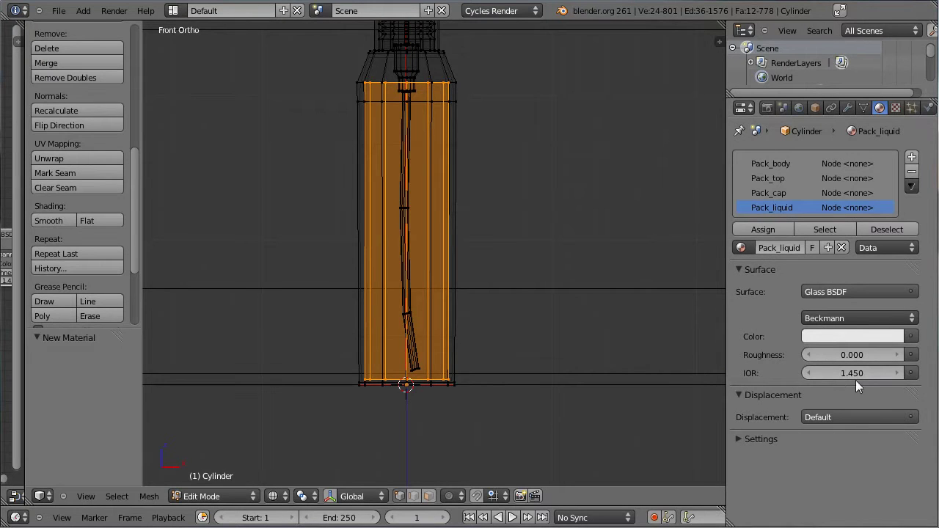
{"action": "left_click", "coordinate": [862, 381]}
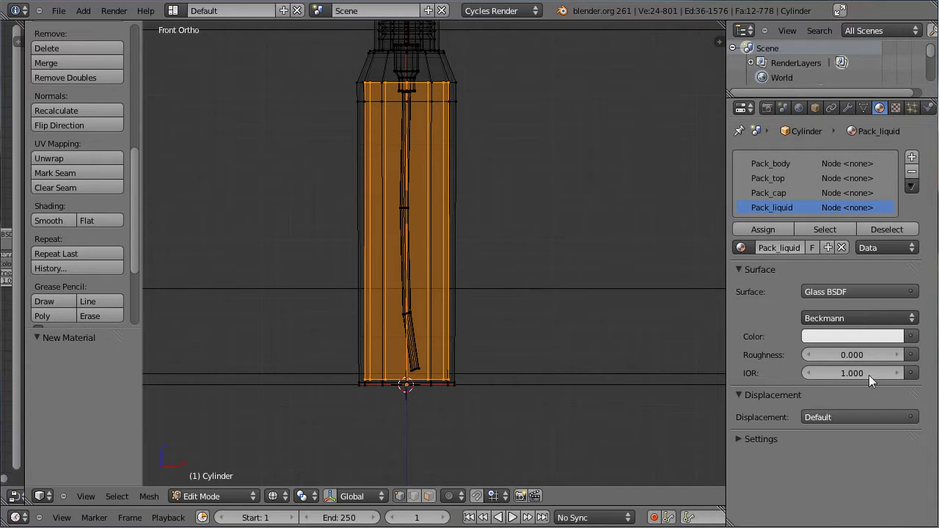
{"action": "left_click", "coordinate": [830, 296]}
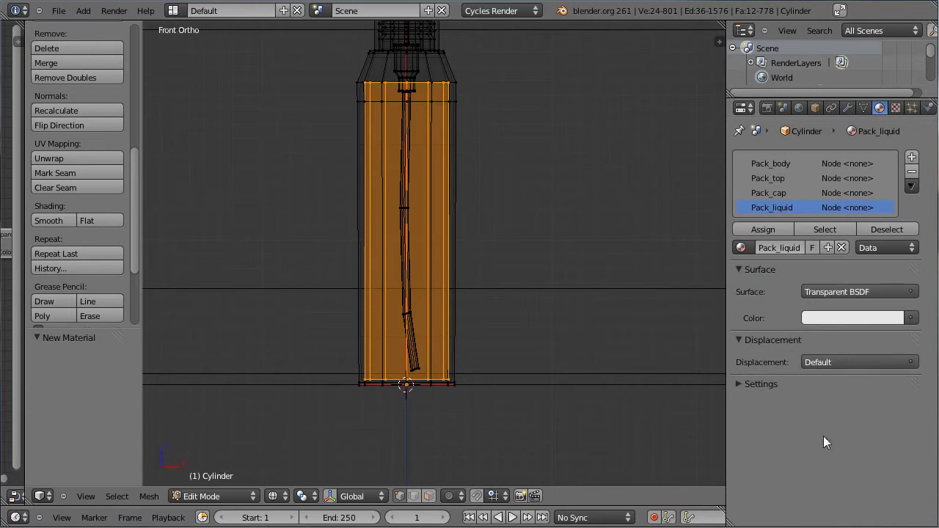
Assign Pack_liquid to the liquid, colour it green and check the rendered preview.
{"action": "left_click", "coordinate": [772, 233]}
{"action": "left_click", "coordinate": [848, 323]}
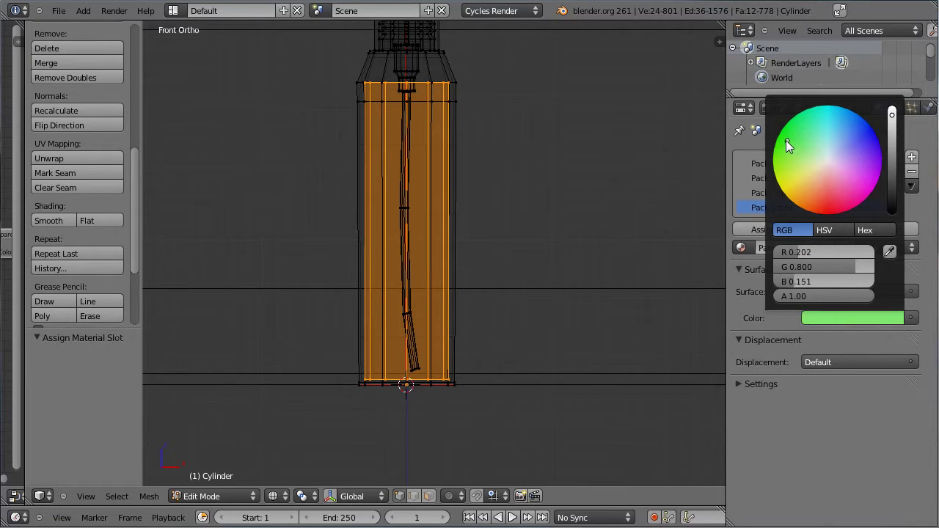
{"action": "key", "text": "Tab"}
{"action": "left_click", "coordinate": [289, 501]}
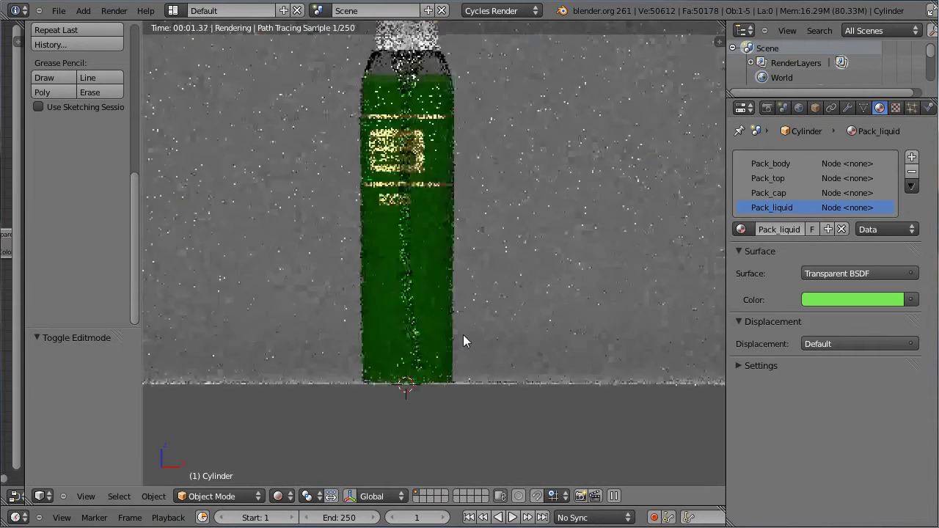
{"action": "key", "text": "KP_0"}
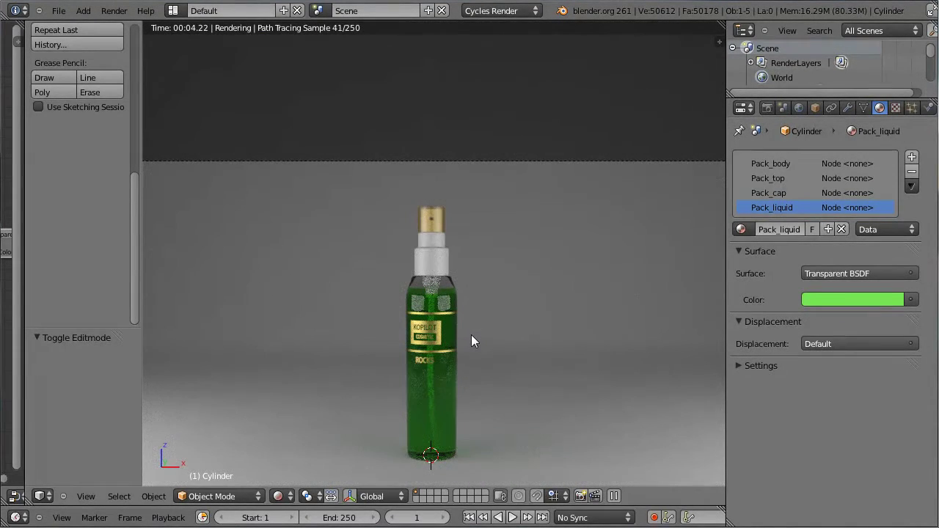
{"action": "scroll", "scroll_direction": "up", "scroll_amount": 3}
{"action": "middle_click", "coordinate": [504, 306]}
{"action": "scroll", "scroll_direction": "up", "scroll_amount": 3}
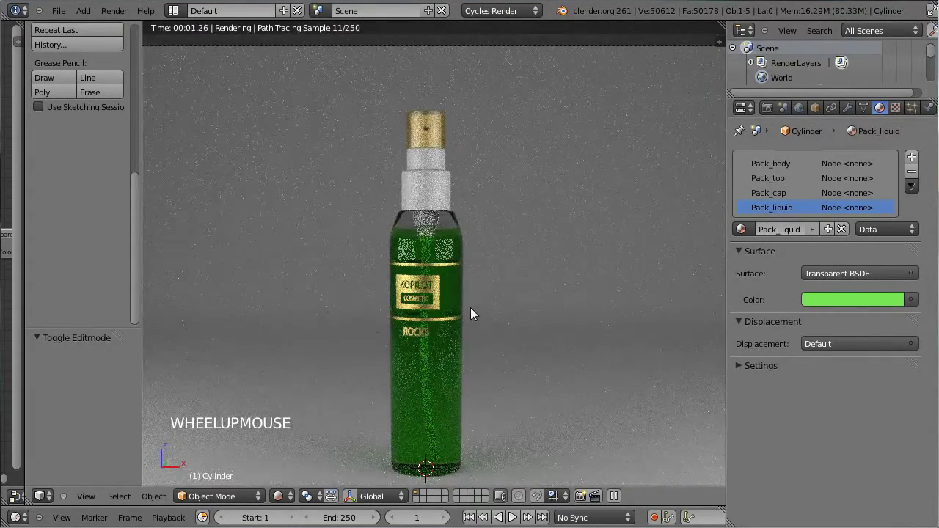
{"action": "scroll", "scroll_direction": "up", "scroll_amount": 3}
{"action": "middle_click", "coordinate": [502, 299]}
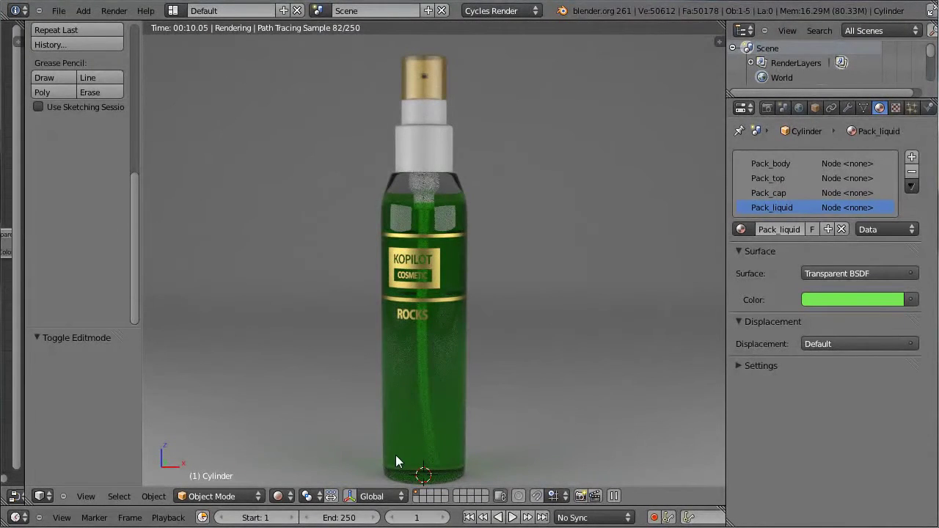
{"action": "left_click", "coordinate": [284, 457]}
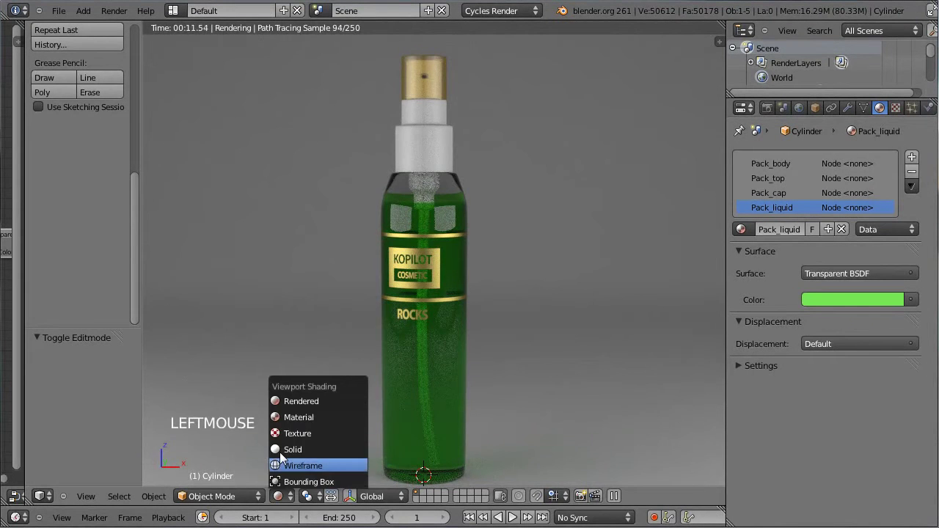
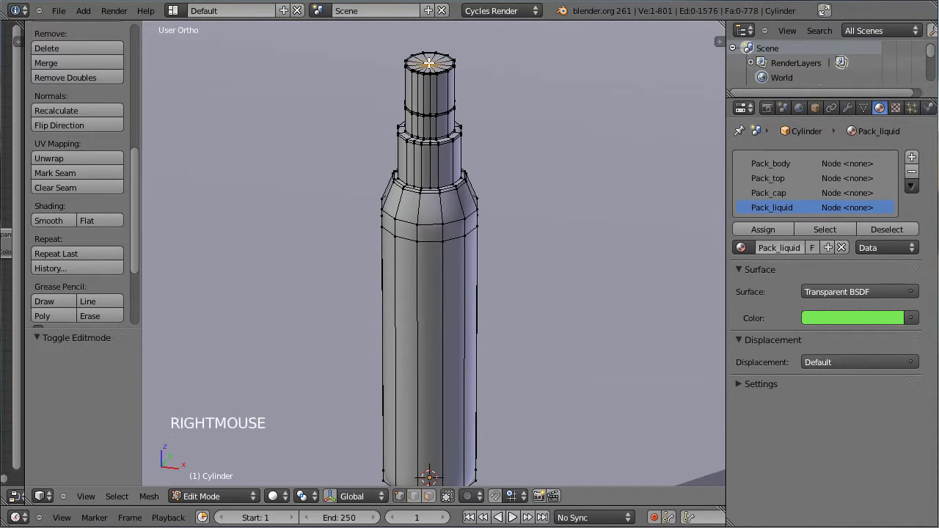
Select and hide the cap, nozzle pieces and neck ring to expose the threaded neck.
{"action": "key", "text": "ctrl+l"}
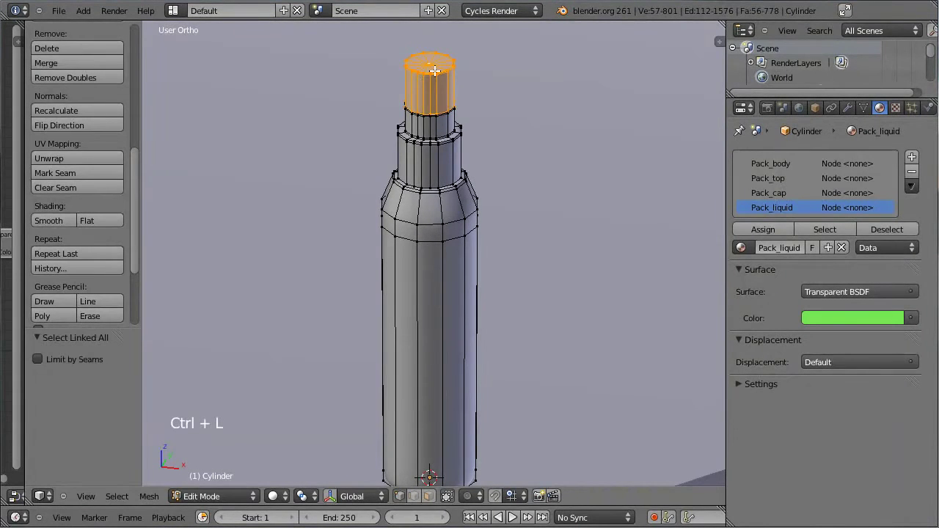
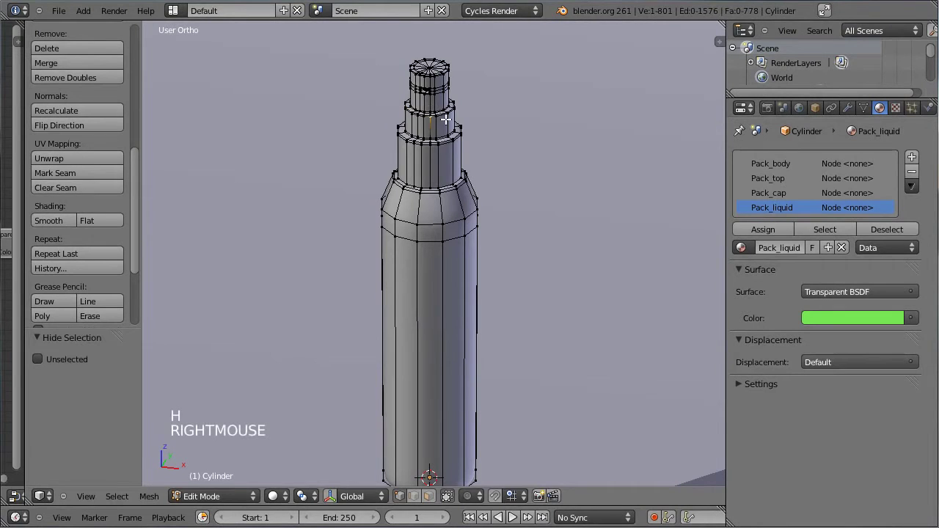
{"action": "key", "text": "h"}
{"action": "right_click", "coordinate": [432, 144]}
{"action": "right_click", "coordinate": [428, 147]}
{"action": "right_click", "coordinate": [436, 145]}
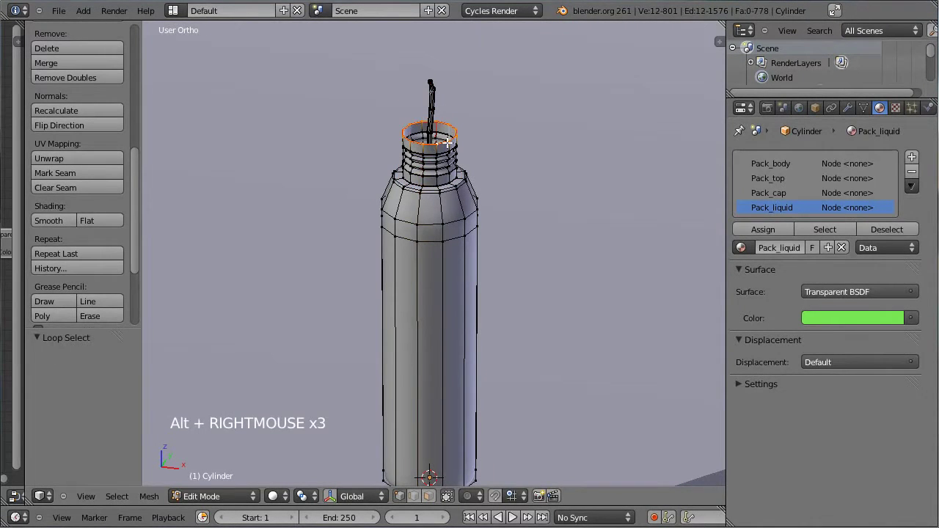
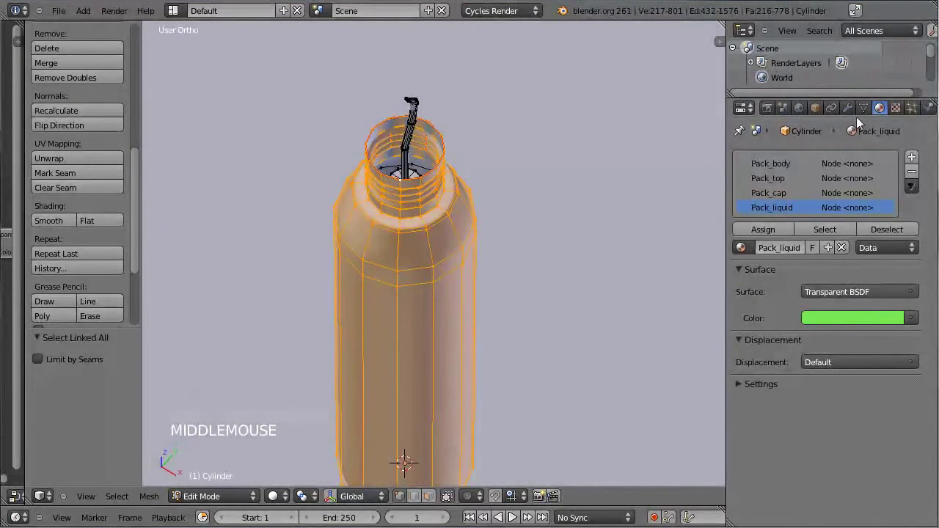
Add a Solidify modifier to the bottle from the Modifiers panel.
{"action": "left_click", "coordinate": [852, 111]}
{"action": "left_click", "coordinate": [877, 181]}
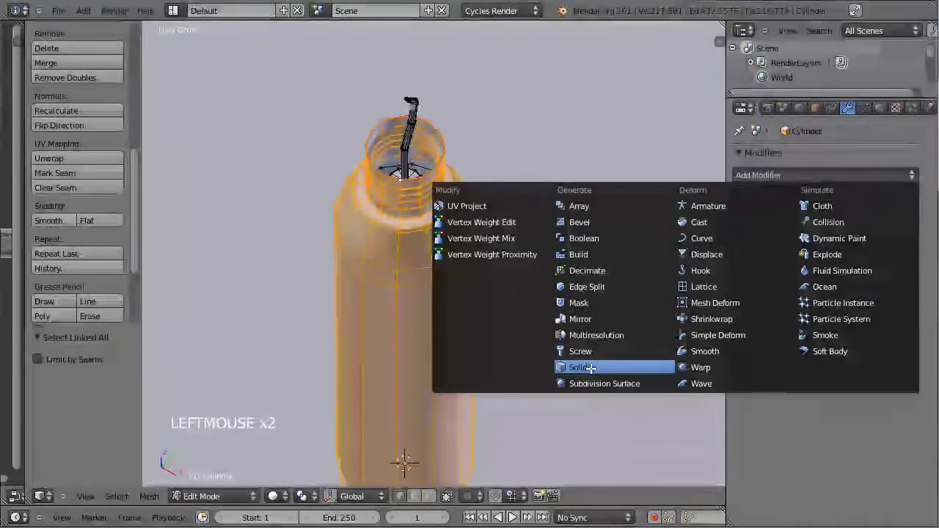
{"action": "left_click", "coordinate": [779, 376]}
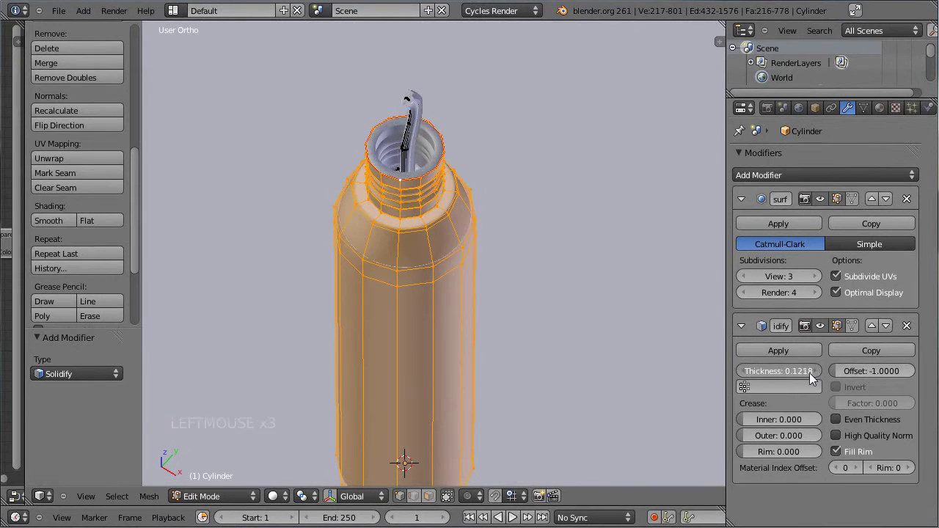
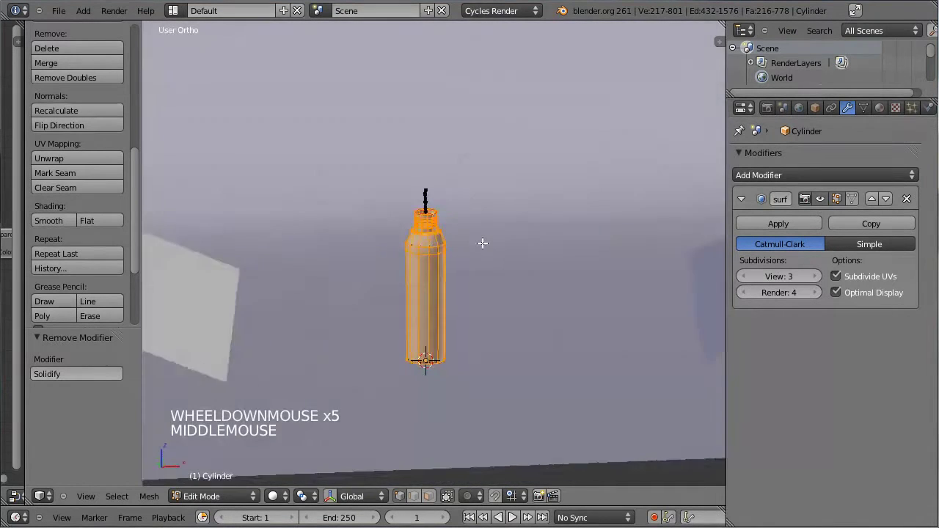
Unhide the cap pieces, leave Edit Mode and view the bottle as a rendered camera preview.
{"action": "key", "text": "alt+h"}
{"action": "key", "text": "Tab"}
{"action": "middle_click", "coordinate": [351, 368]}
{"action": "key", "text": "KP_0"}
{"action": "left_click", "coordinate": [278, 496]}
{"action": "left_click", "coordinate": [284, 502]}
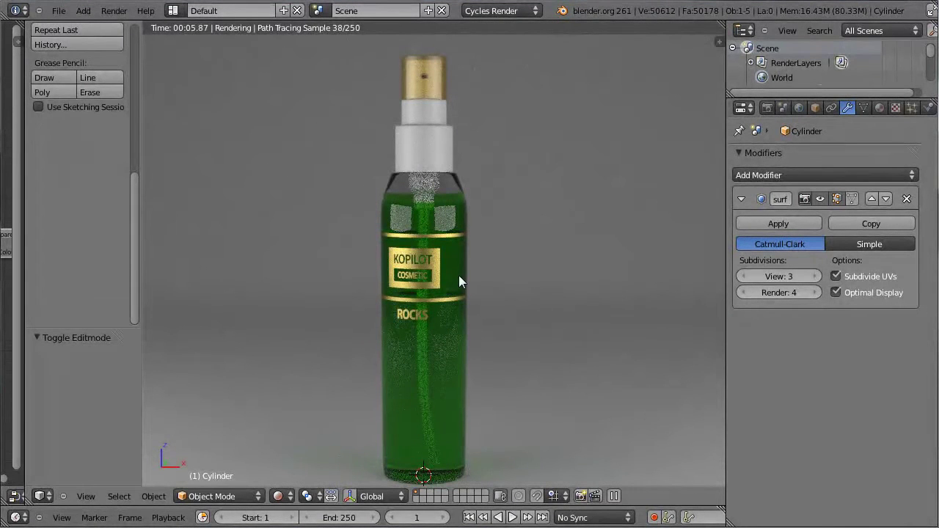
Lighten Pack_liquid to a paler green (R 0.387, G 0.8, B 0.284) and review the scene.
{"action": "left_click", "coordinate": [785, 198]}
{"action": "left_click", "coordinate": [823, 301]}
{"action": "left_click", "coordinate": [850, 307]}
{"action": "left_click", "coordinate": [773, 221]}
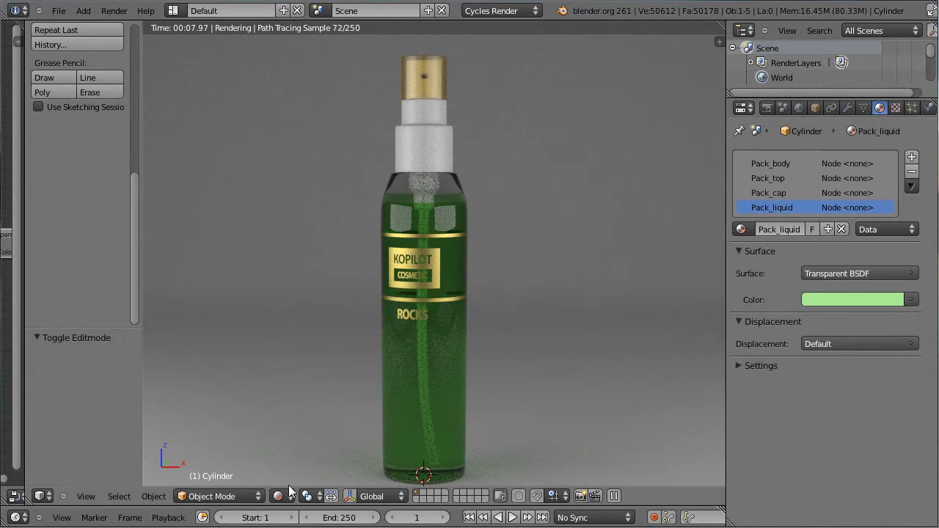
{"action": "left_click", "coordinate": [291, 484]}
{"action": "scroll", "scroll_direction": "down", "scroll_amount": 3}
{"action": "middle_click", "coordinate": [513, 292]}
{"action": "scroll", "scroll_direction": "down", "scroll_amount": 3}
Duplicate the left lamp plane and swing the copy round to the centre position in top view.
{"action": "right_click", "coordinate": [311, 192]}
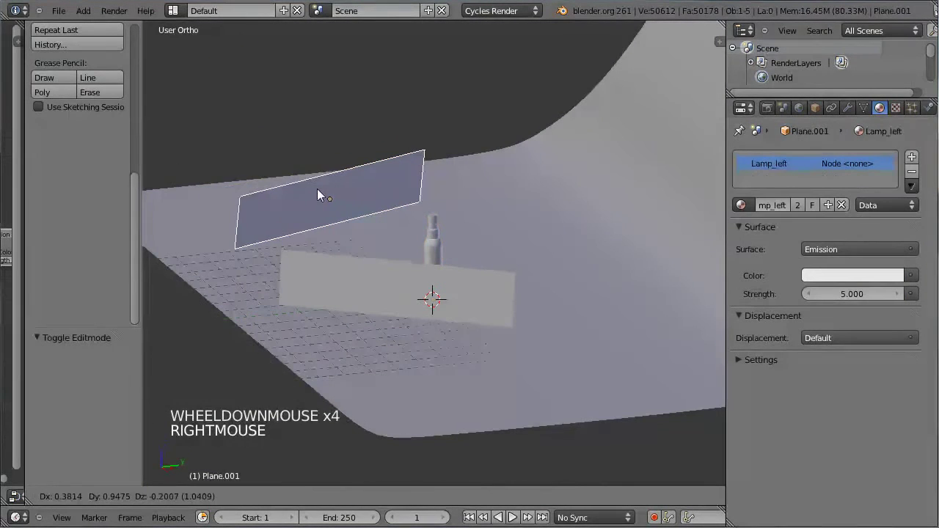
{"action": "key", "text": "KP_1"}
{"action": "key", "text": "shift+d"}
{"action": "left_click", "coordinate": [447, 89]}
{"action": "key", "text": "KP_7"}
{"action": "key", "text": "r"}
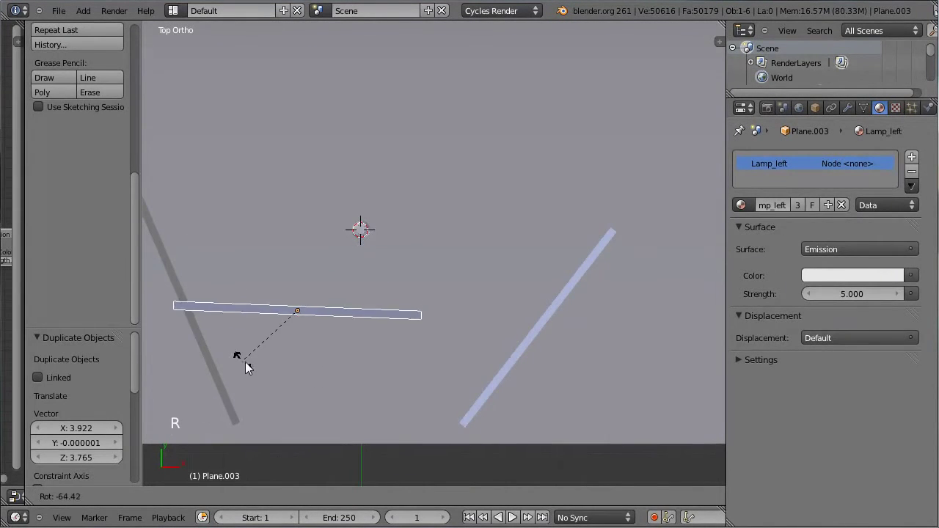
{"action": "left_click", "coordinate": [254, 366]}
In side view tilt, resize and move the centre lamp plane so it faces down at the bottle.
{"action": "key", "text": "KP_3"}
{"action": "middle_click", "coordinate": [582, 291]}
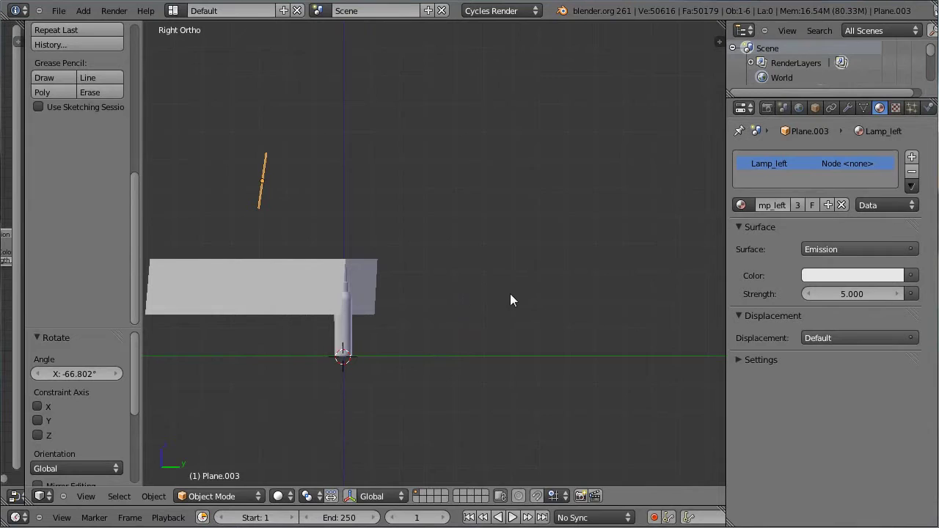
{"action": "key", "text": "r"}
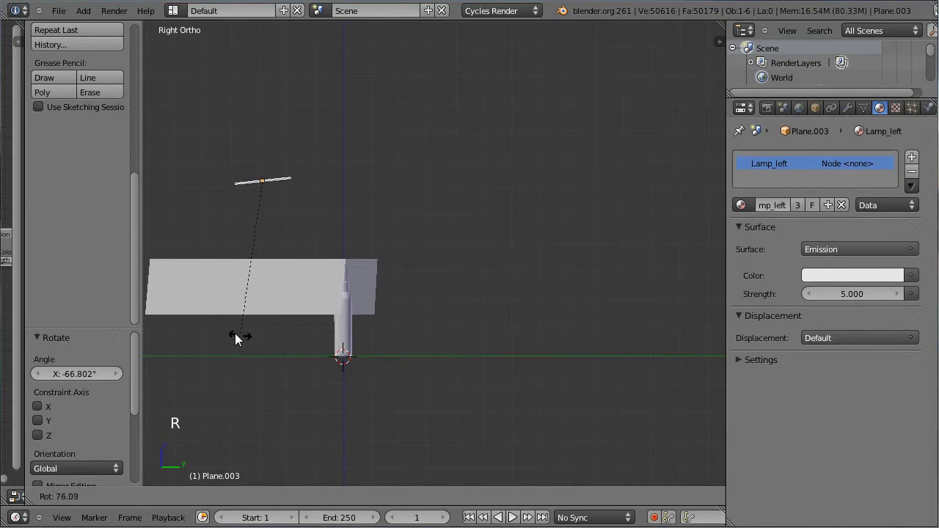
{"action": "left_click", "coordinate": [249, 341]}
{"action": "key", "text": "s"}
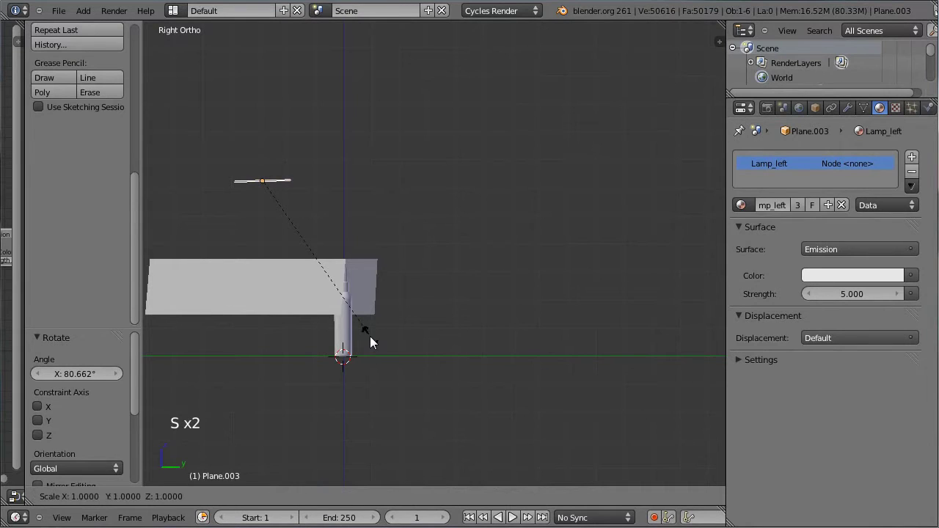
{"action": "left_click", "coordinate": [456, 351]}
{"action": "scroll", "scroll_direction": "down", "scroll_amount": 3}
{"action": "middle_click", "coordinate": [232, 265]}
{"action": "key", "text": "KP_3"}
{"action": "key", "text": "g"}
{"action": "left_click", "coordinate": [858, 132]}
Give the plane its own emission material Lamp_centre at strength 5 and switch to live Cycles rendered view.
{"action": "left_click", "coordinate": [897, 113]}
{"action": "left_click", "coordinate": [890, 113]}
{"action": "left_click", "coordinate": [804, 211]}
{"action": "left_click", "coordinate": [794, 219]}
{"action": "left_click", "coordinate": [771, 196]}
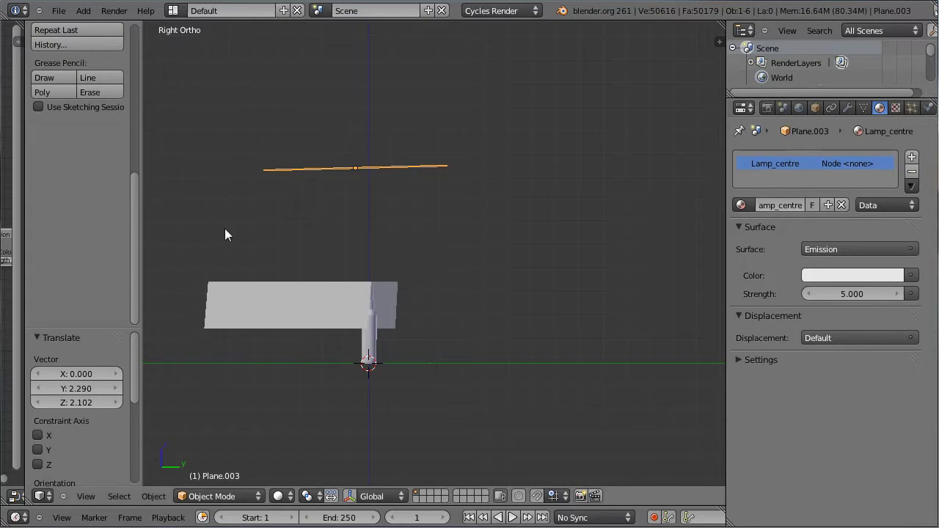
{"action": "key", "text": "KP_0"}
{"action": "left_click", "coordinate": [287, 497]}
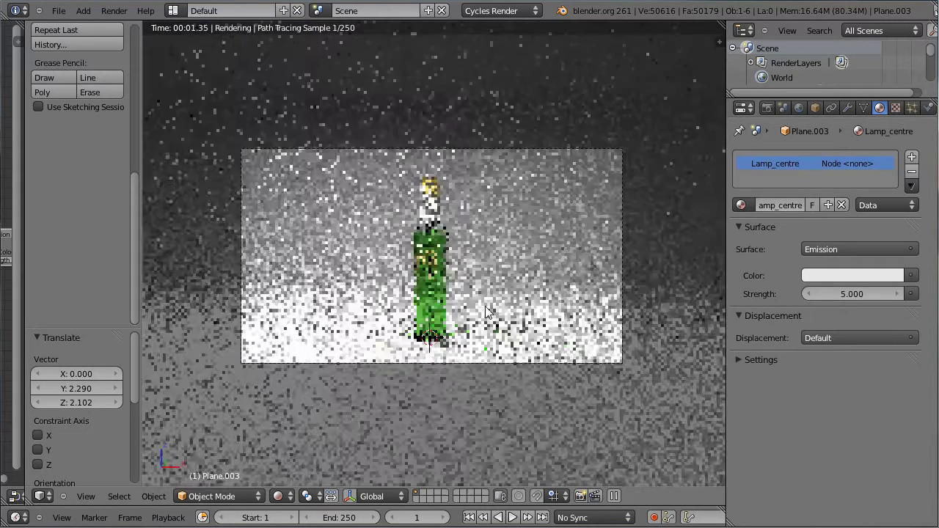
Dim the lamp planes' emission strength (Lamp_centre 4, Lamp_left 3) in Material properties.
{"action": "scroll", "scroll_direction": "up", "scroll_amount": 3}
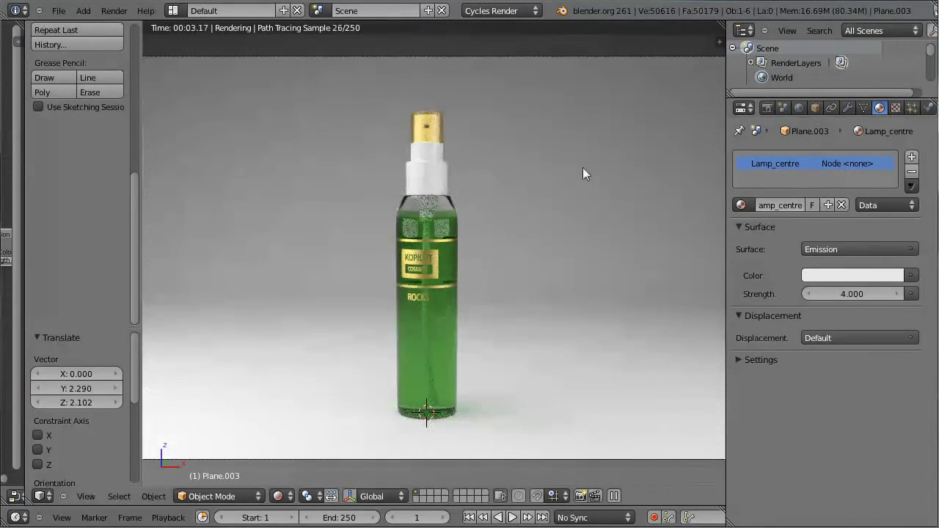
{"action": "scroll", "scroll_direction": "down", "scroll_amount": 3}
{"action": "right_click", "coordinate": [713, 223]}
{"action": "left_click", "coordinate": [856, 296]}
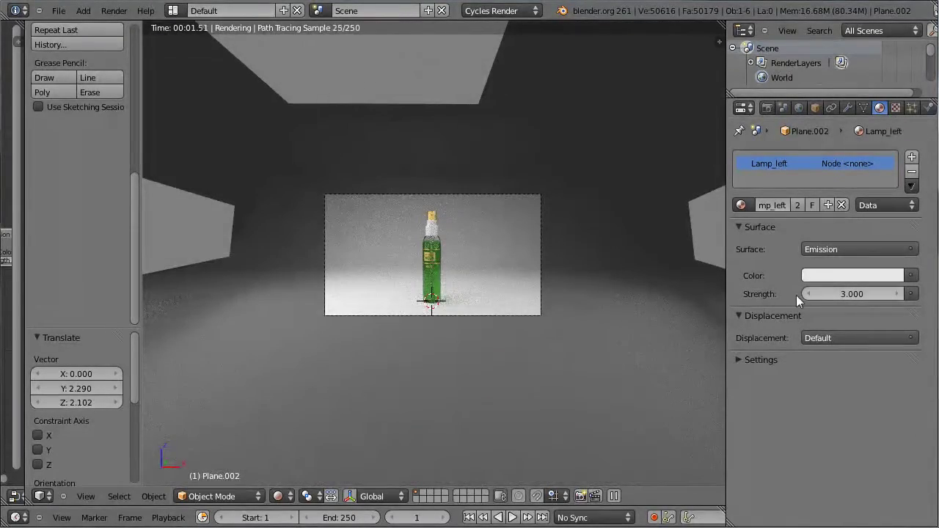
Orbit the rendered preview around the bottle and let Cycles finish its 250 samples.
{"action": "scroll", "scroll_direction": "up", "scroll_amount": 3}
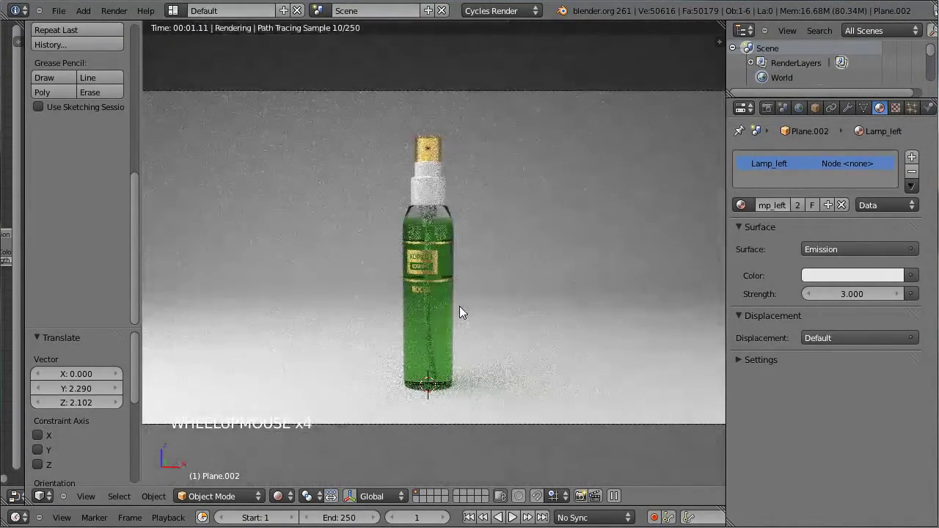
{"action": "scroll", "scroll_direction": "up", "scroll_amount": 3}
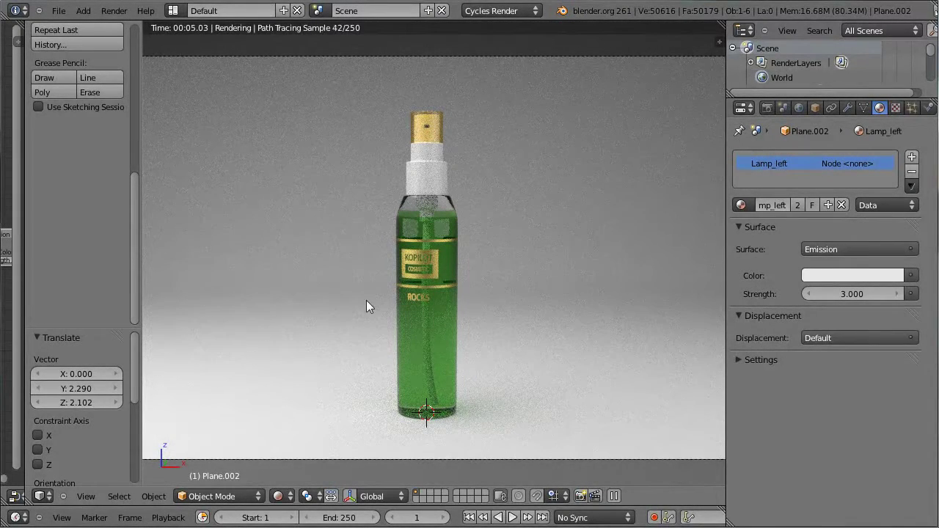
{"action": "middle_click", "coordinate": [409, 314]}
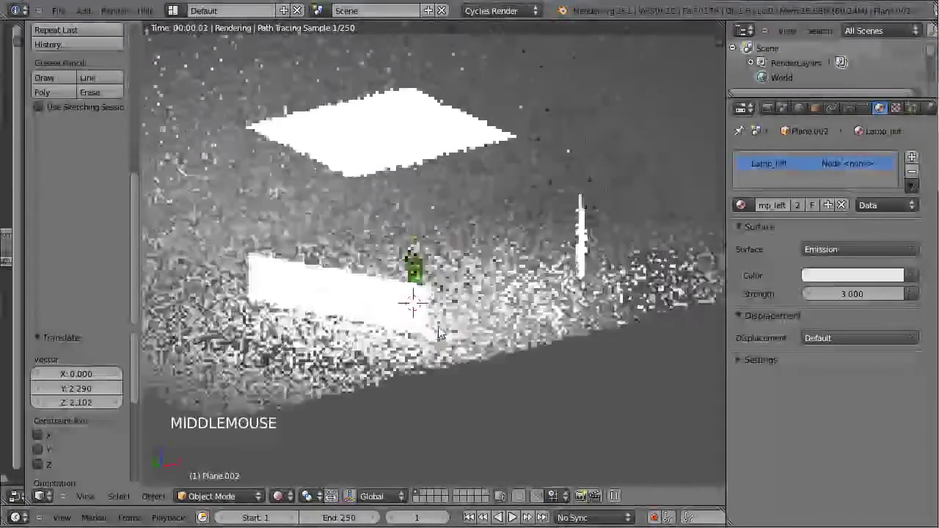
{"action": "scroll", "scroll_direction": "up", "scroll_amount": 3}
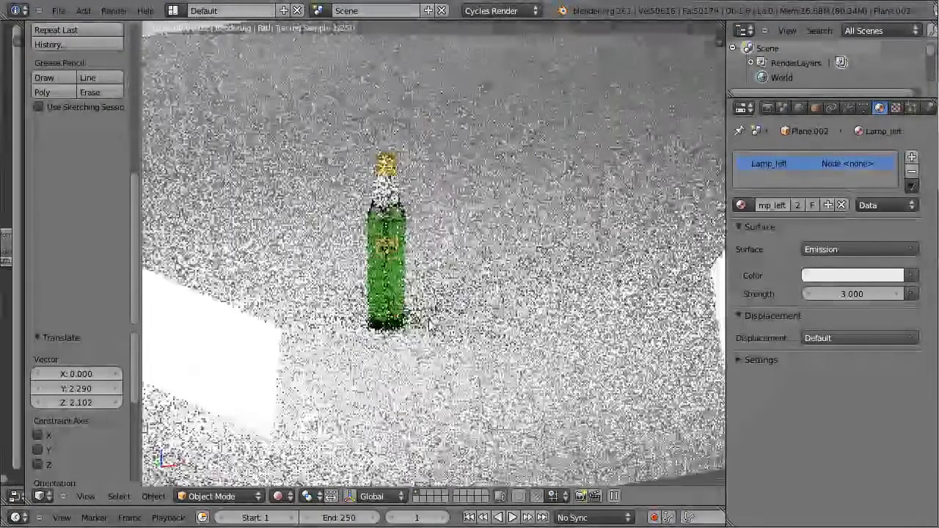
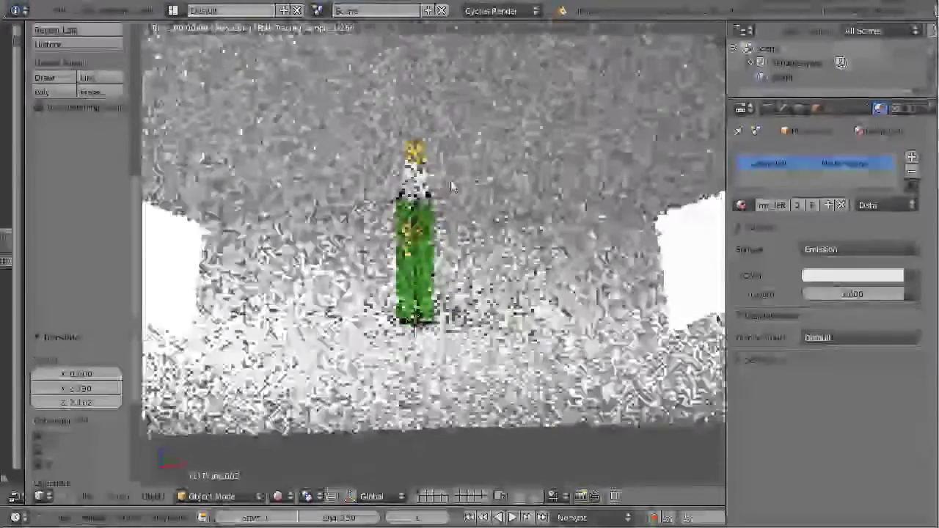
{"action": "middle_click", "coordinate": [475, 173]}
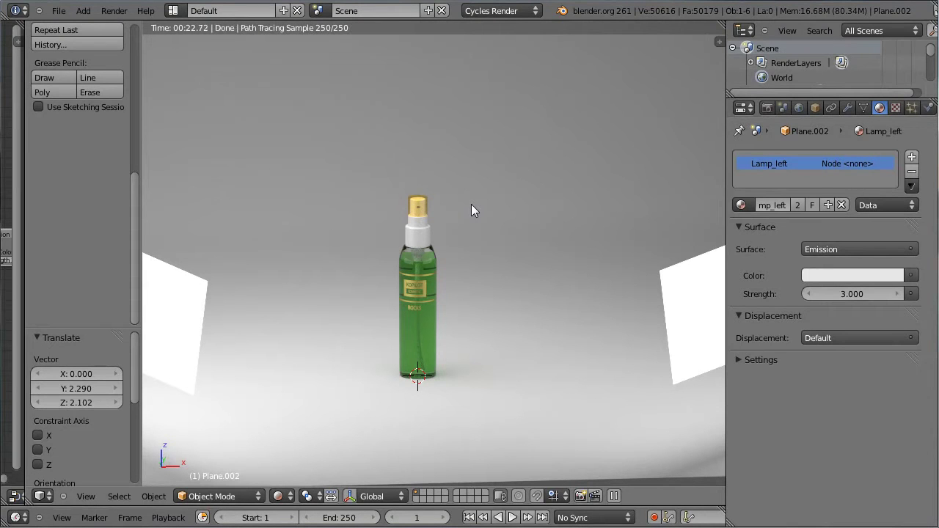
Switch the viewport from rendered preview back to solid shading.
{"action": "left_click", "coordinate": [298, 502]}
{"action": "left_click", "coordinate": [327, 446]}
{"action": "scroll", "scroll_direction": "down", "scroll_amount": 3}
{"action": "scroll", "scroll_direction": "up", "scroll_amount": 3}
Duplicate the bottle, slide the copy to the left and turn it 90 degrees onto its side.
{"action": "right_click", "coordinate": [436, 283]}
{"action": "key", "text": "KP_1"}
{"action": "key", "text": "shift+d"}
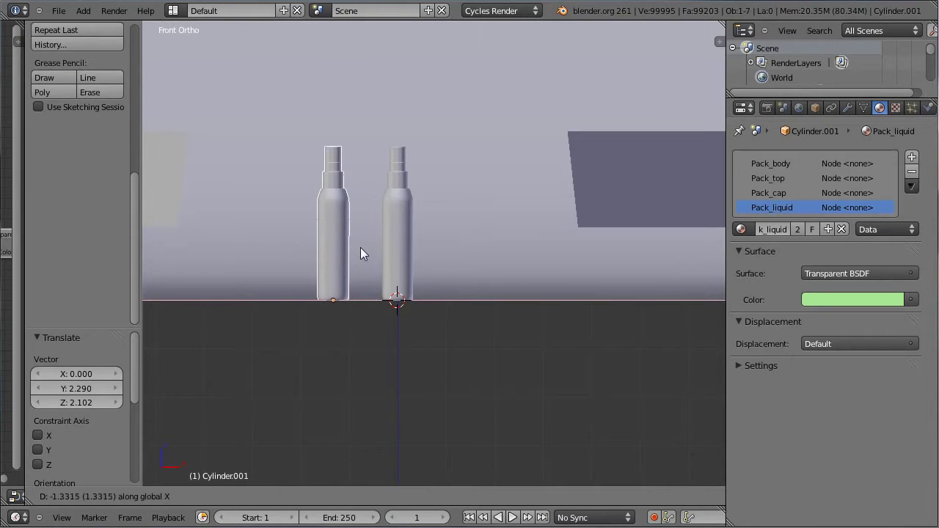
{"action": "key", "text": "r"}
{"action": "left_click", "coordinate": [313, 248]}
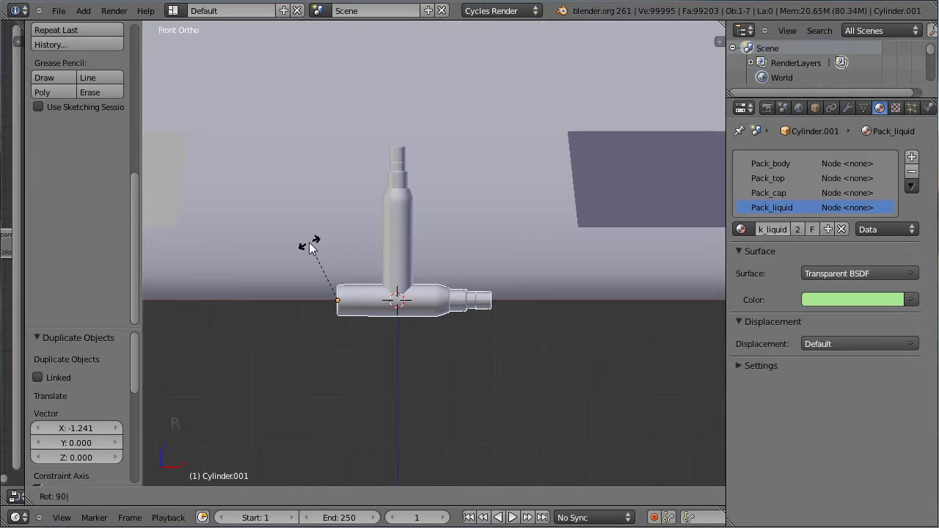
{"action": "key", "text": "r"}
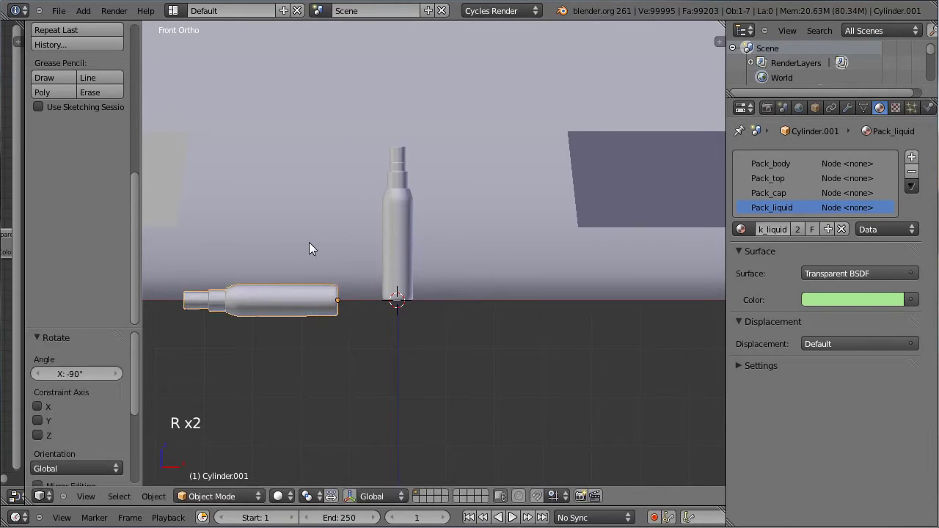
{"action": "key", "text": "g"}
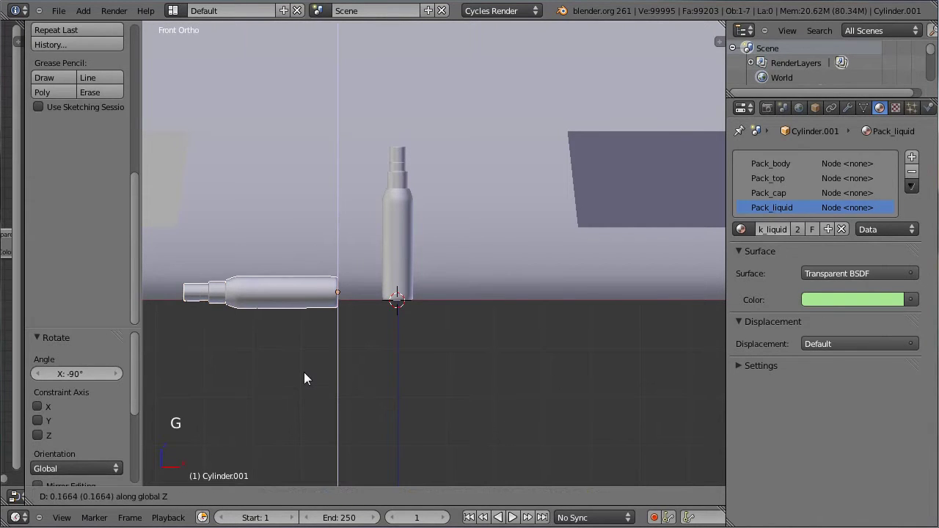
{"action": "left_click", "coordinate": [311, 369]}
Lower the lying copy until it rests on the floor, then from top view select the centre lamp plane.
{"action": "scroll", "scroll_direction": "up", "scroll_amount": 3}
{"action": "middle_click", "coordinate": [330, 362]}
{"action": "scroll", "scroll_direction": "up", "scroll_amount": 3}
{"action": "scroll", "scroll_direction": "up", "scroll_amount": 3}
{"action": "key", "text": "g"}
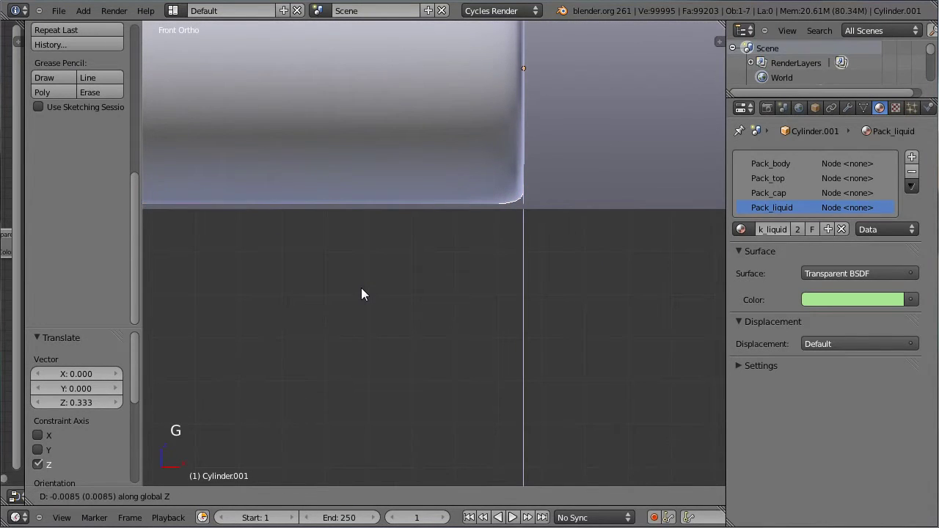
{"action": "left_click", "coordinate": [366, 283]}
{"action": "scroll", "scroll_direction": "down", "scroll_amount": 3}
{"action": "key", "text": "KP_7"}
{"action": "scroll", "scroll_direction": "down", "scroll_amount": 3}
{"action": "scroll", "scroll_direction": "down", "scroll_amount": 3}
{"action": "right_click", "coordinate": [413, 332]}
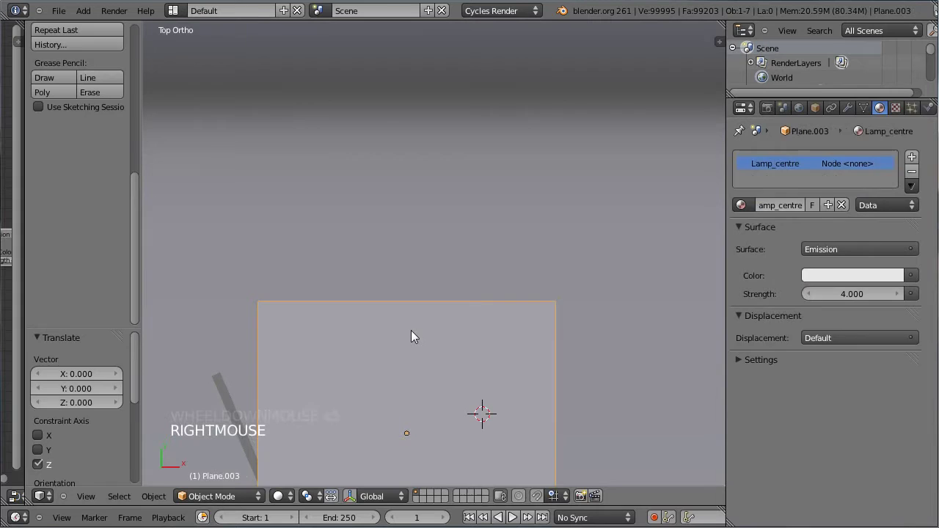
Hide the lamp planes and move the Lamp_left plane to another layer.
{"action": "key", "text": "h"}
{"action": "middle_click", "coordinate": [449, 293]}
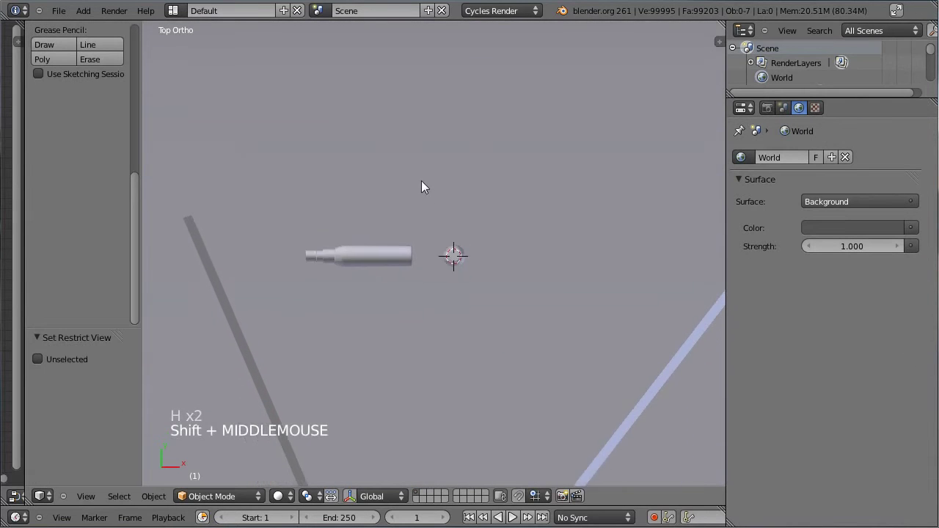
{"action": "key", "text": "ctrl+z"}
{"action": "scroll", "scroll_direction": "down", "scroll_amount": 3}
{"action": "right_click", "coordinate": [324, 248]}
{"action": "right_click", "coordinate": [378, 228]}
{"action": "right_click", "coordinate": [557, 290]}
{"action": "key", "text": "h"}
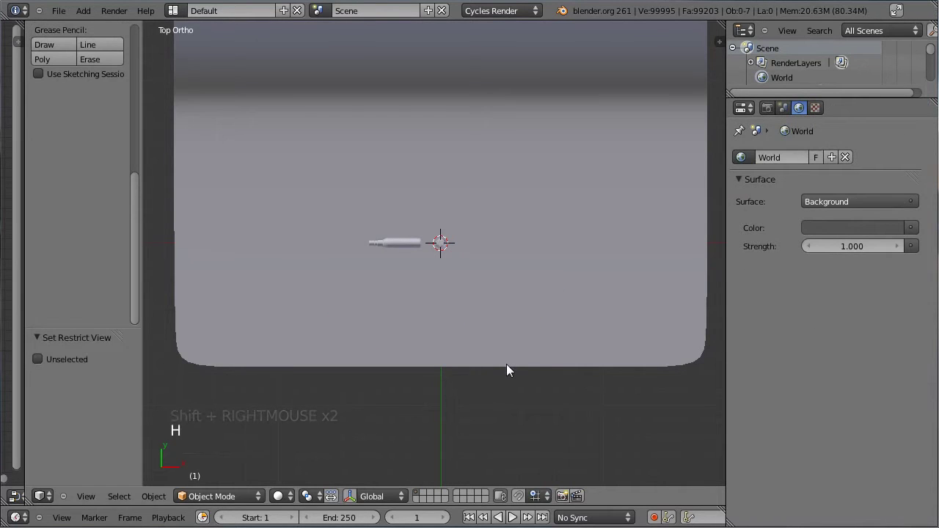
{"action": "key", "text": "ctrl+z"}
{"action": "key", "text": "m"}
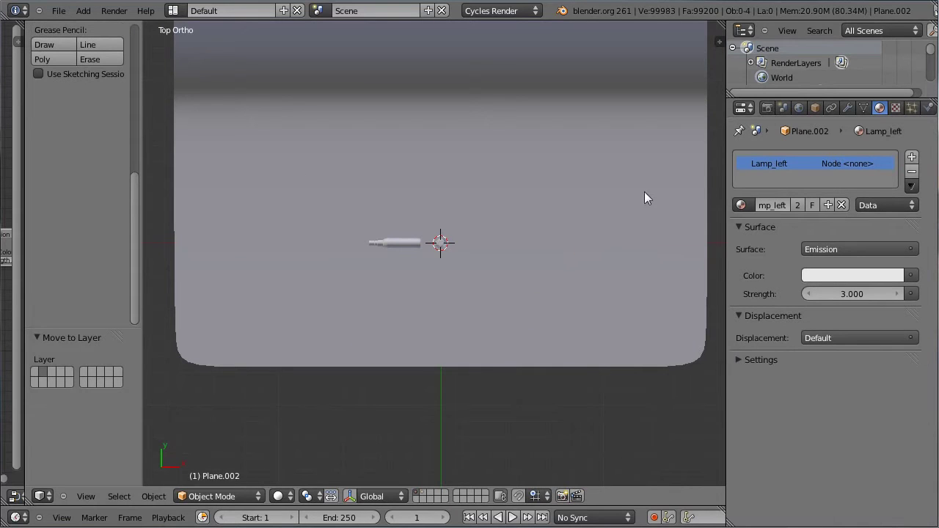
Unhide everything and rotate the lying bottle about Z to roughly 31 degrees diagonal on the floor.
{"action": "scroll", "scroll_direction": "up", "scroll_amount": 3}
{"action": "middle_click", "coordinate": [413, 329]}
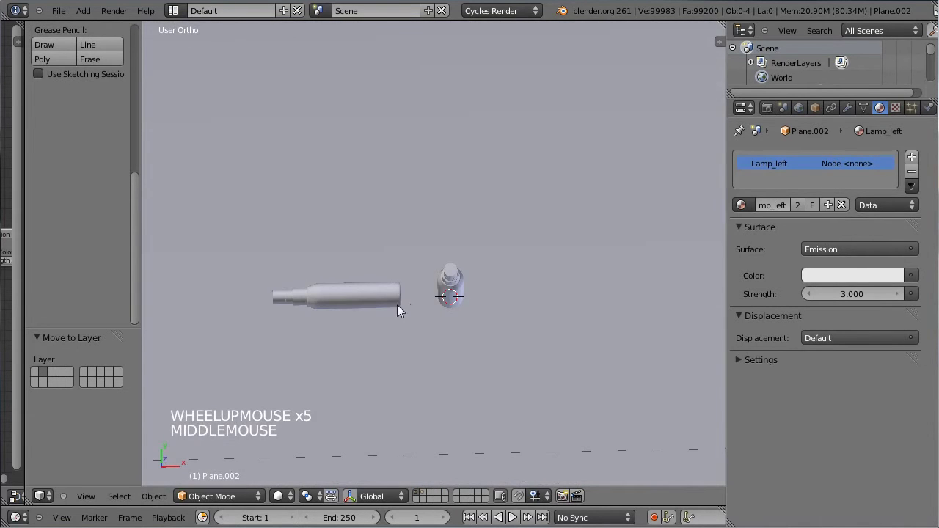
{"action": "right_click", "coordinate": [379, 301]}
{"action": "scroll", "scroll_direction": "down", "scroll_amount": 3}
{"action": "key", "text": "alt+h"}
{"action": "middle_click", "coordinate": [359, 355]}
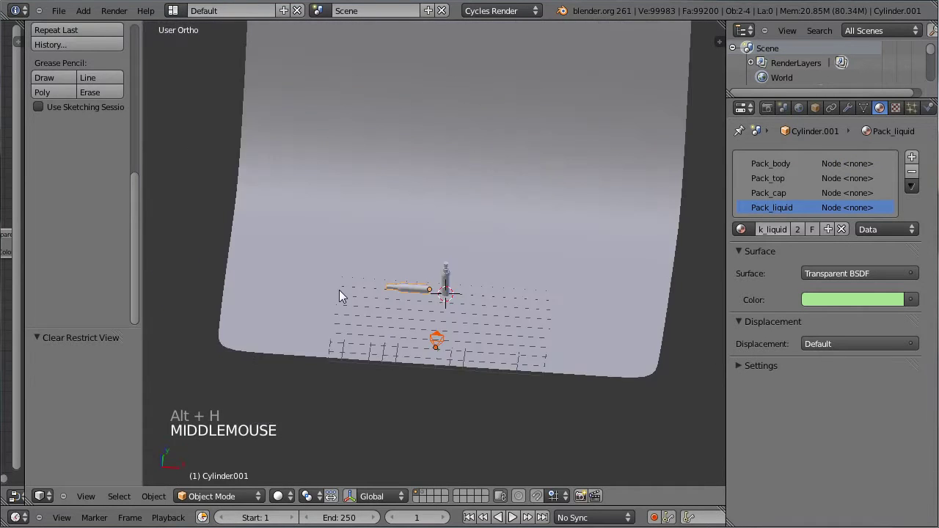
{"action": "scroll", "scroll_direction": "up", "scroll_amount": 3}
{"action": "middle_click", "coordinate": [497, 349]}
{"action": "key", "text": "r"}
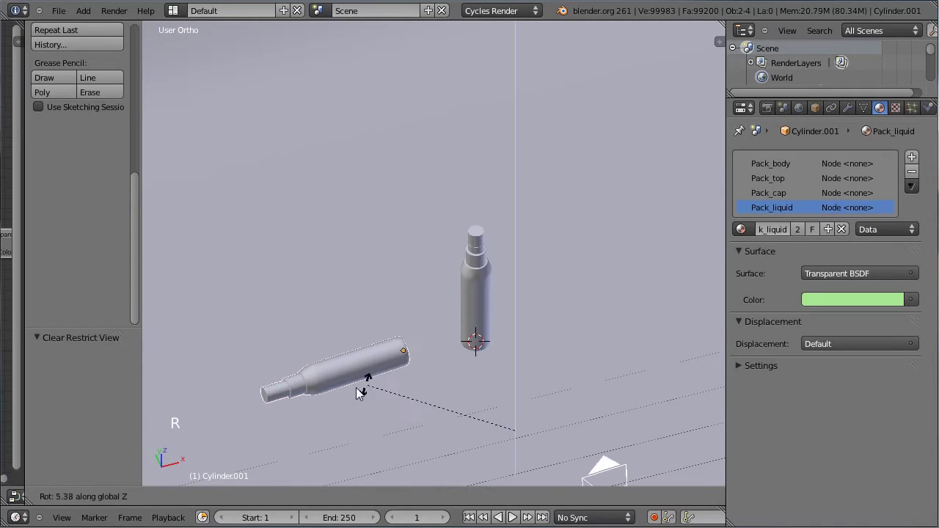
{"action": "right_click", "coordinate": [382, 366]}
{"action": "right_click", "coordinate": [383, 359]}
{"action": "key", "text": "r"}
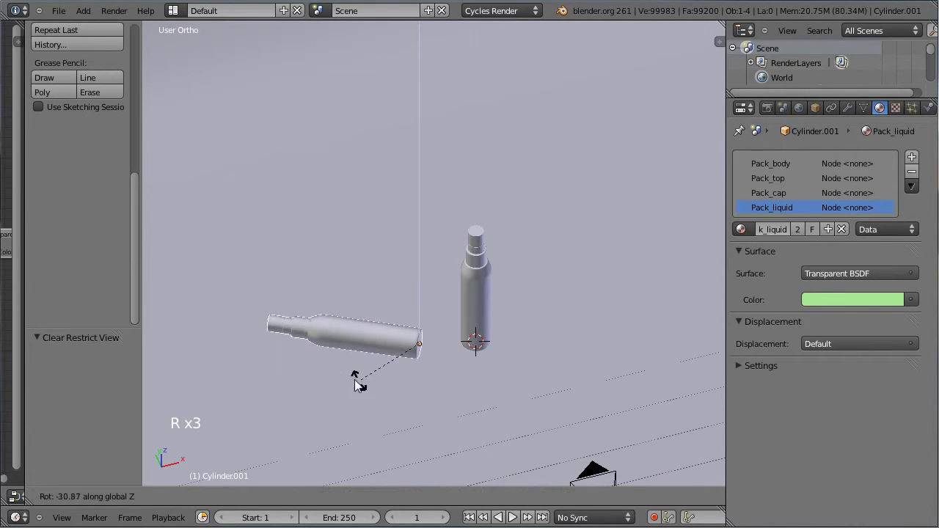
{"action": "left_click", "coordinate": [360, 382]}
Check the labelled bottles through the camera in rendered view, then reselect the lying bottle.
{"action": "key", "text": "KP_0"}
{"action": "scroll", "scroll_direction": "down", "scroll_amount": 3}
{"action": "key", "text": "t"}
{"action": "right_click", "coordinate": [379, 260]}
{"action": "left_click", "coordinate": [294, 502]}
{"action": "scroll", "scroll_direction": "up", "scroll_amount": 3}
{"action": "right_click", "coordinate": [371, 275]}
{"action": "right_click", "coordinate": [372, 277]}
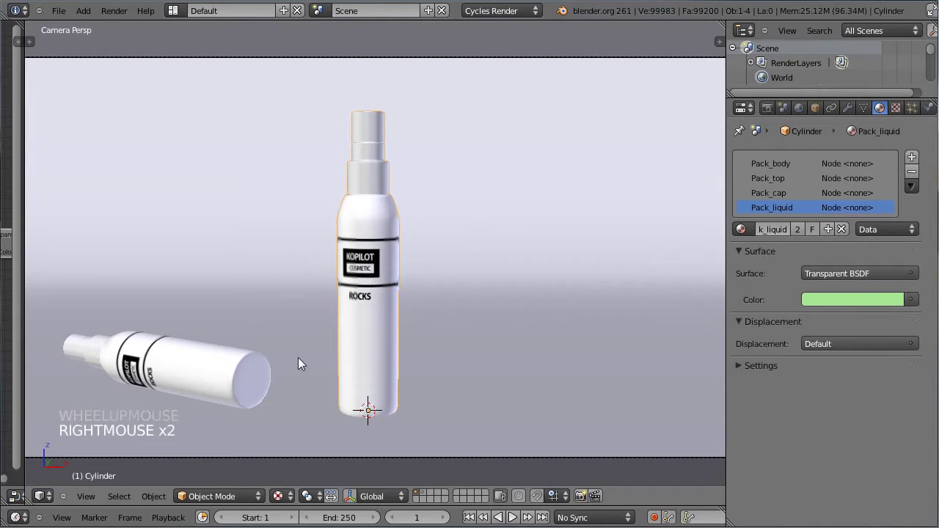
Turn the bottle about Z, then roll the lying bottle around its local length so the label faces up.
{"action": "key", "text": "r"}
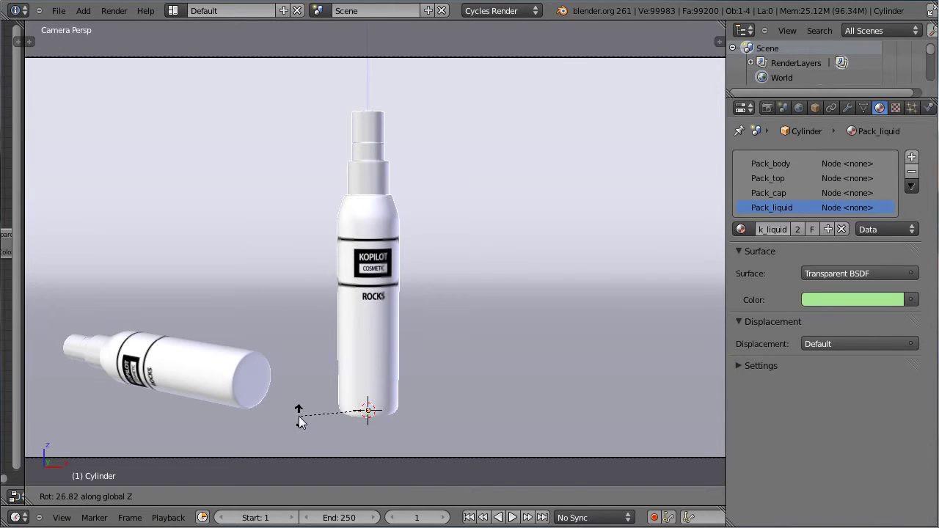
{"action": "left_click", "coordinate": [210, 365]}
{"action": "right_click", "coordinate": [210, 365]}
{"action": "key", "text": "r"}
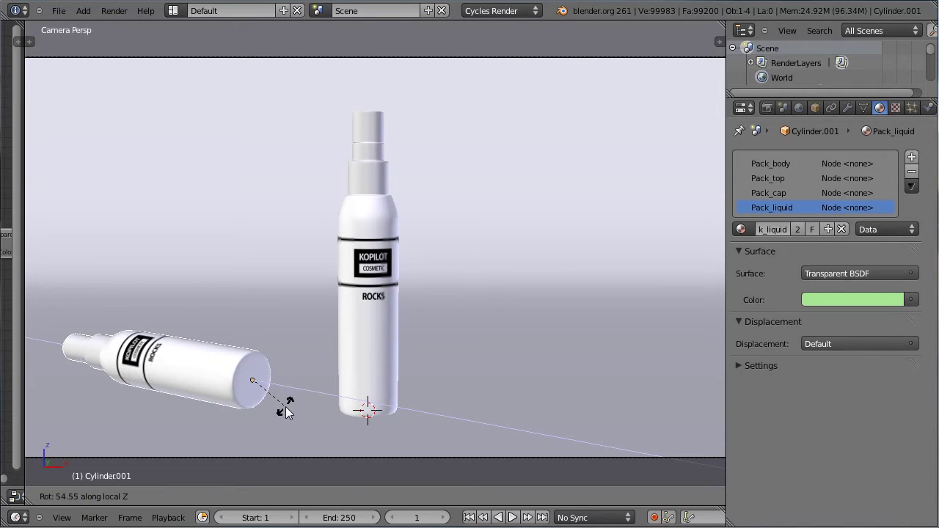
{"action": "left_click", "coordinate": [291, 411]}
{"action": "key", "text": "KP_7"}
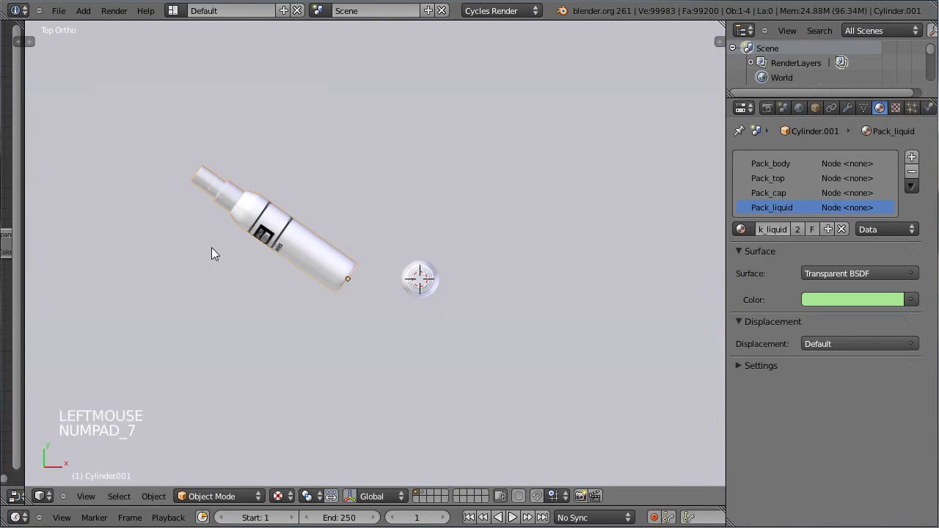
Duplicate the lying bottle, place the copy above it and turn it to a steeper diagonal.
{"action": "key", "text": "shift+d"}
{"action": "left_click", "coordinate": [273, 220]}
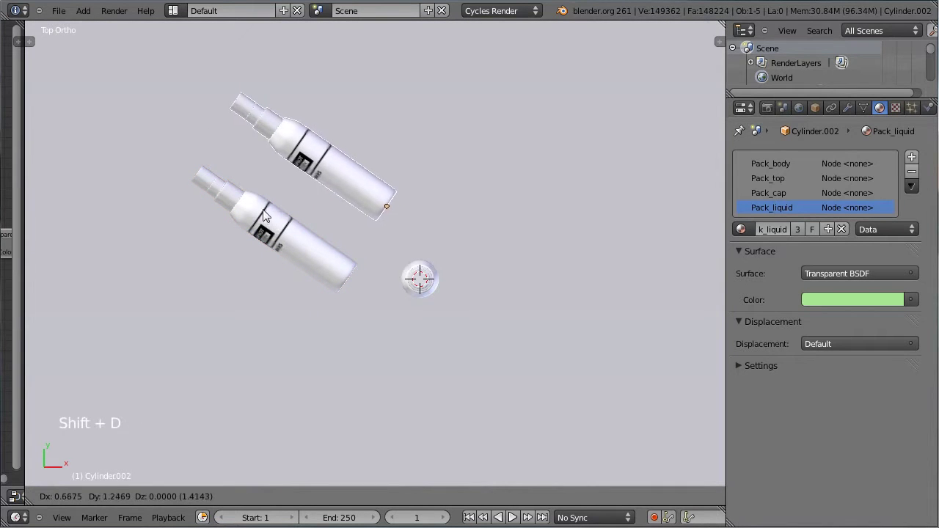
{"action": "left_click", "coordinate": [358, 220]}
{"action": "key", "text": "r"}
{"action": "left_click", "coordinate": [261, 278]}
{"action": "right_click", "coordinate": [315, 264]}
{"action": "key", "text": "g"}
{"action": "left_click", "coordinate": [376, 217]}
Roll the new copy around its own length and view the three-bottle arrangement through the camera.
{"action": "right_click", "coordinate": [375, 179]}
{"action": "middle_click", "coordinate": [356, 245]}
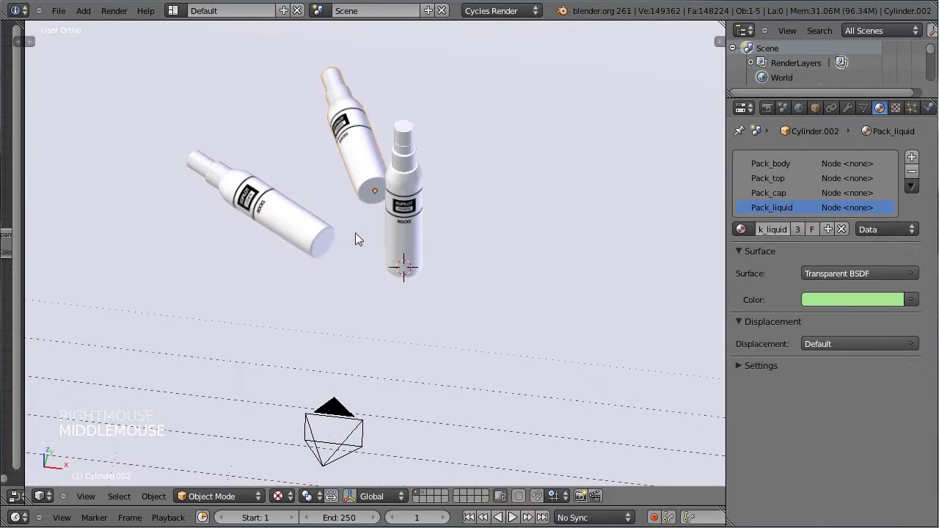
{"action": "key", "text": "r"}
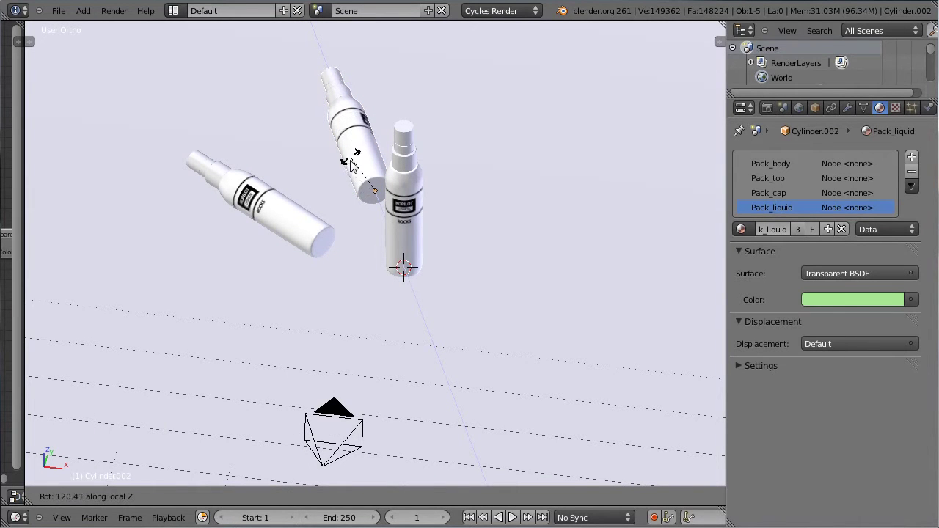
{"action": "left_click", "coordinate": [357, 168]}
{"action": "key", "text": "KP_0"}
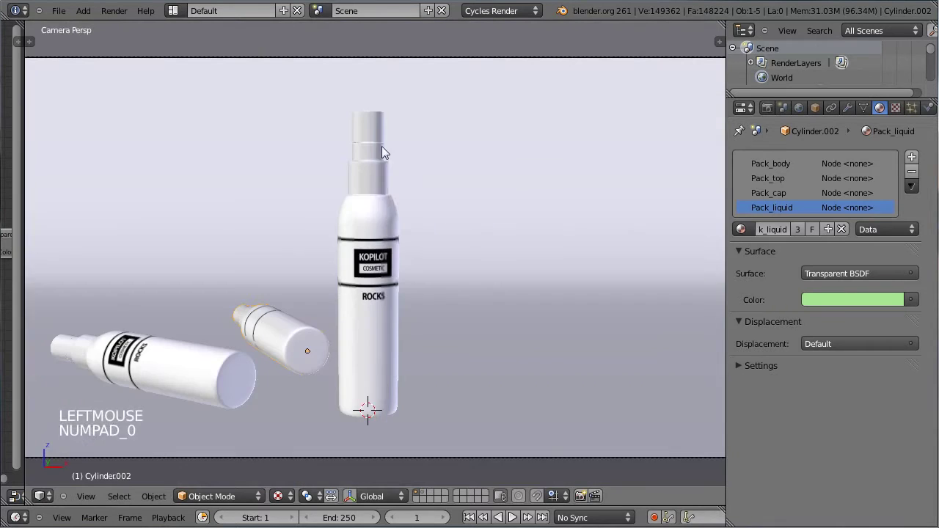
Attempt the rendered camera preview, get a CUDA out-of-memory error, and return to solid shading.
{"action": "scroll", "scroll_direction": "down", "scroll_amount": 3}
{"action": "left_click", "coordinate": [255, 503]}
{"action": "left_click", "coordinate": [286, 504]}
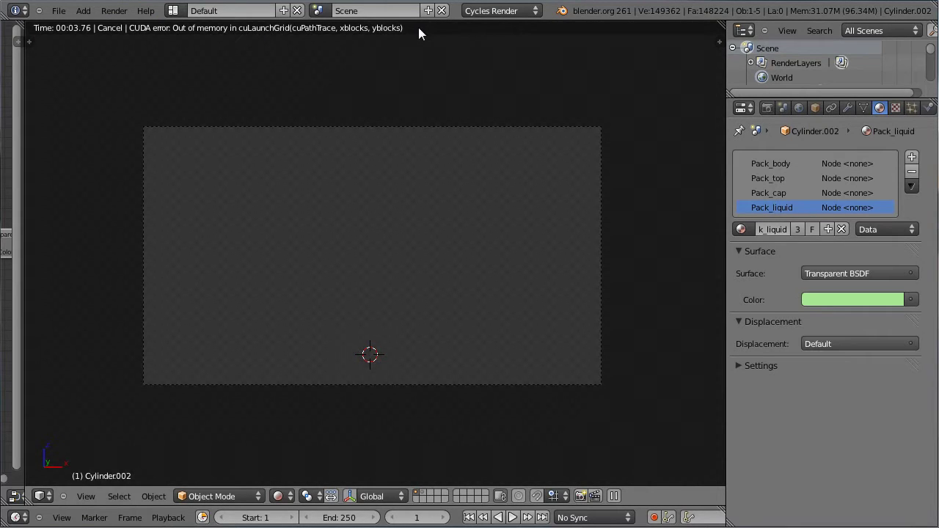
{"action": "left_click", "coordinate": [286, 502]}
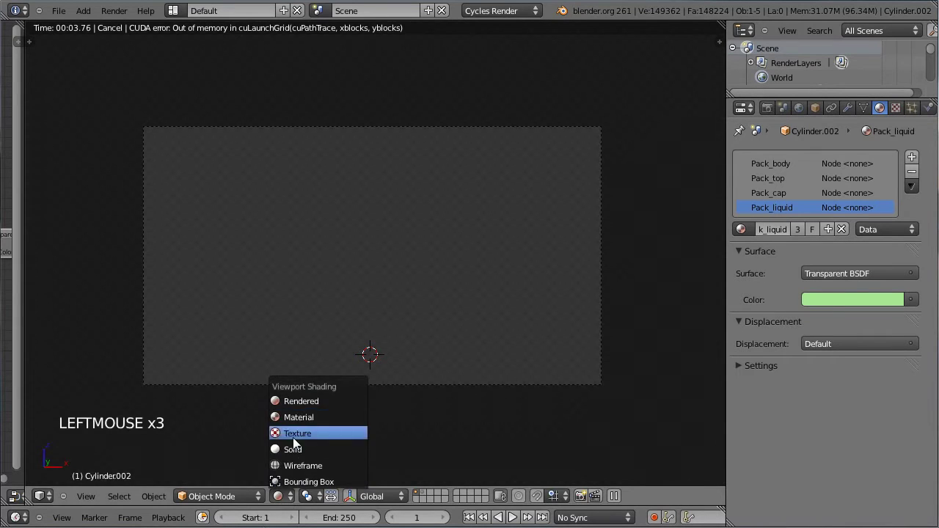
{"action": "left_click", "coordinate": [287, 499]}
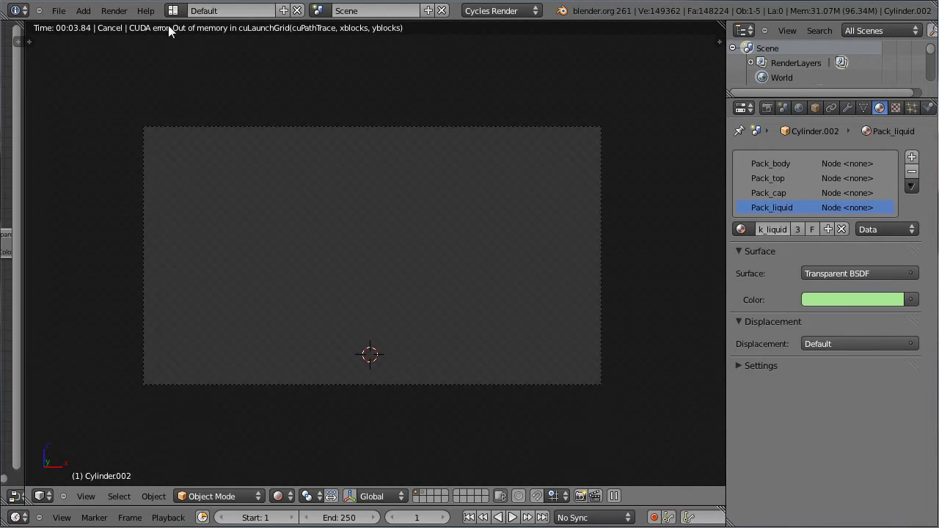
{"action": "left_click", "coordinate": [284, 499]}
Set the backdrop plane's Subdivision Surface to level 2 for viewport and render.
{"action": "right_click", "coordinate": [337, 308]}
{"action": "right_click", "coordinate": [328, 314]}
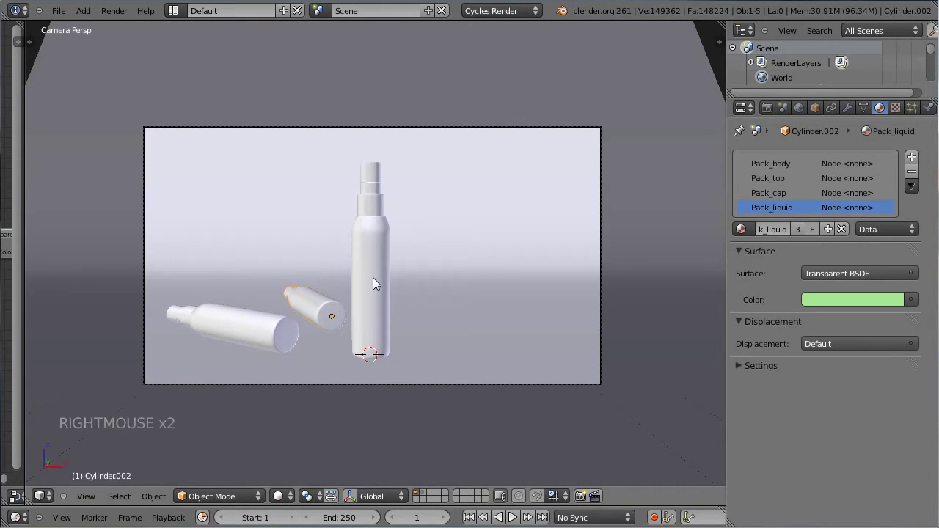
{"action": "right_click", "coordinate": [450, 265]}
{"action": "left_click", "coordinate": [851, 114]}
{"action": "left_click", "coordinate": [744, 298]}
{"action": "left_click", "coordinate": [745, 297]}
{"action": "left_click", "coordinate": [745, 283]}
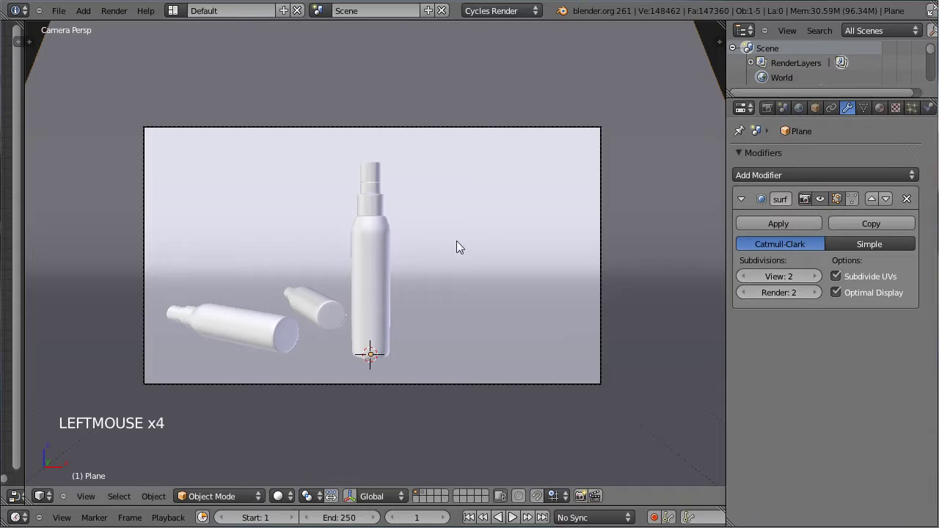
Check that the three bottles still use subdivision level 3 in their modifiers.
{"action": "right_click", "coordinate": [389, 261]}
{"action": "left_click", "coordinate": [743, 296]}
{"action": "right_click", "coordinate": [345, 321]}
{"action": "left_click", "coordinate": [744, 298]}
{"action": "right_click", "coordinate": [245, 333]}
{"action": "left_click", "coordinate": [745, 303]}
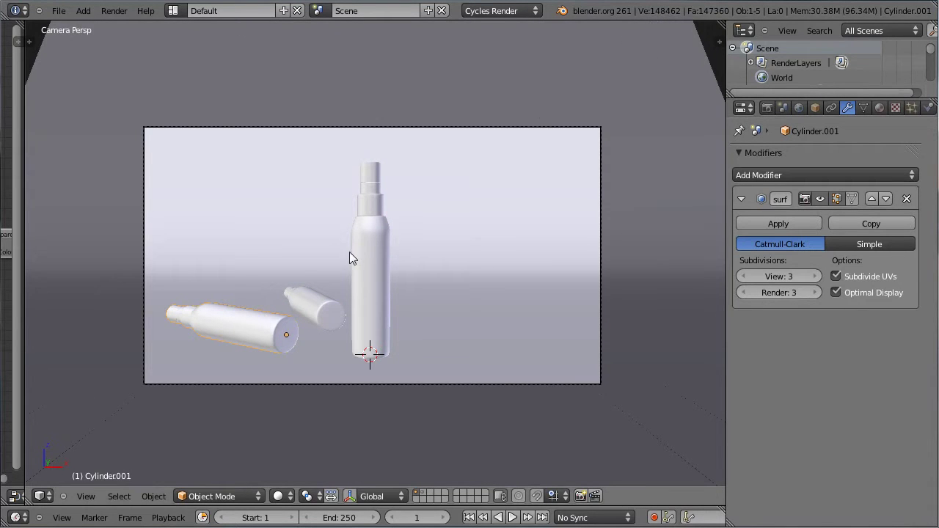
Render the three bottles in the viewport to sample 146 without memory errors, then return to solid shading.
{"action": "left_click", "coordinate": [293, 497]}
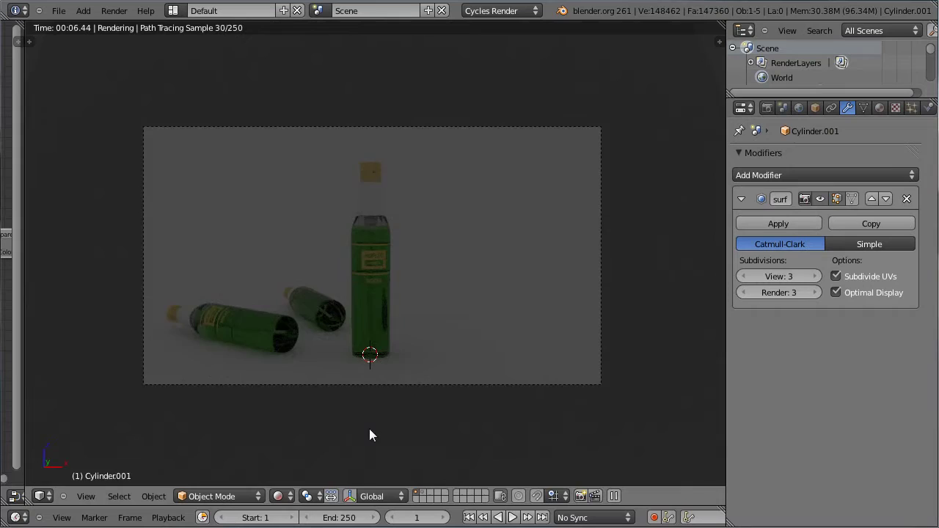
{"action": "left_click", "coordinate": [265, 388]}
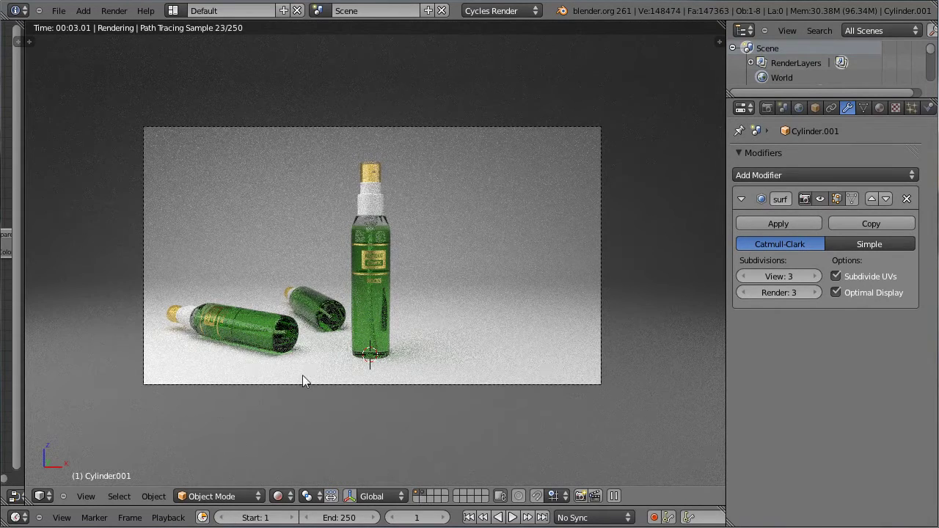
{"action": "scroll", "scroll_direction": "up", "scroll_amount": 3}
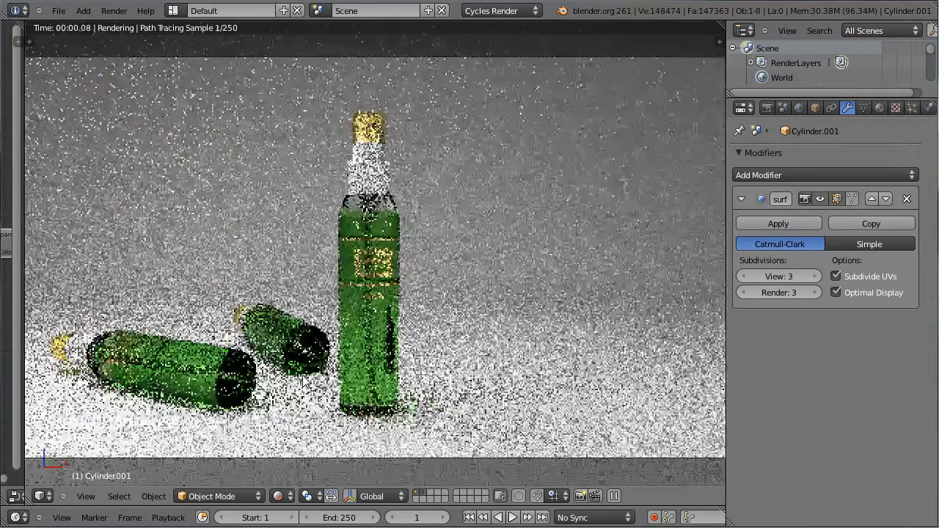
{"action": "scroll", "scroll_direction": "up", "scroll_amount": 3}
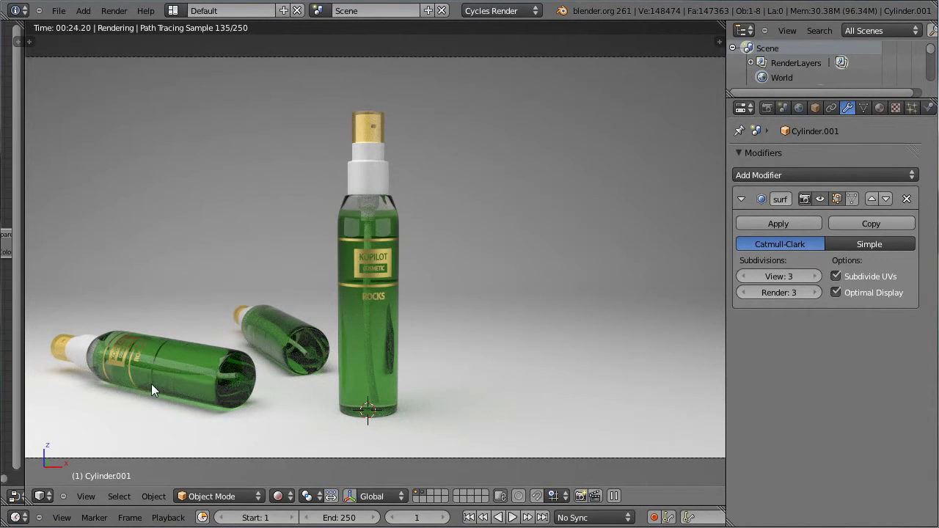
{"action": "left_click", "coordinate": [290, 492]}
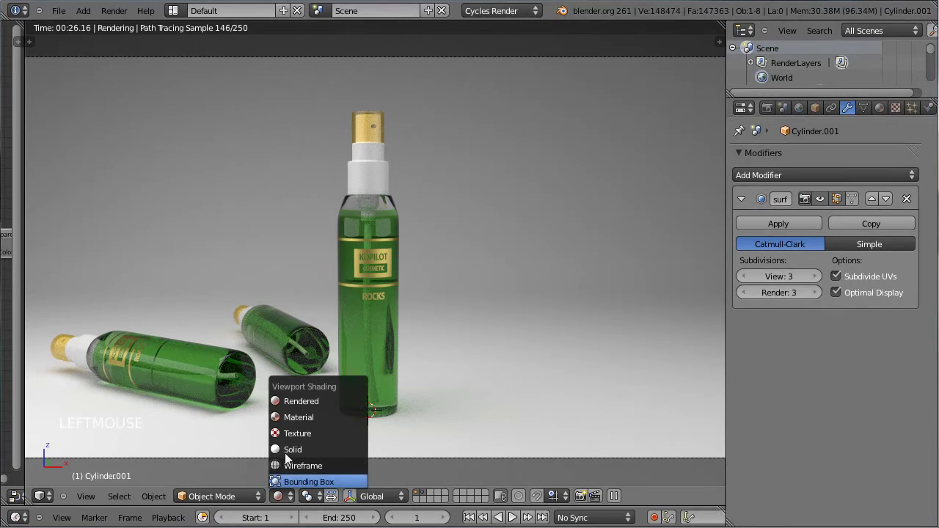
{"action": "scroll", "scroll_direction": "down", "scroll_amount": 3}
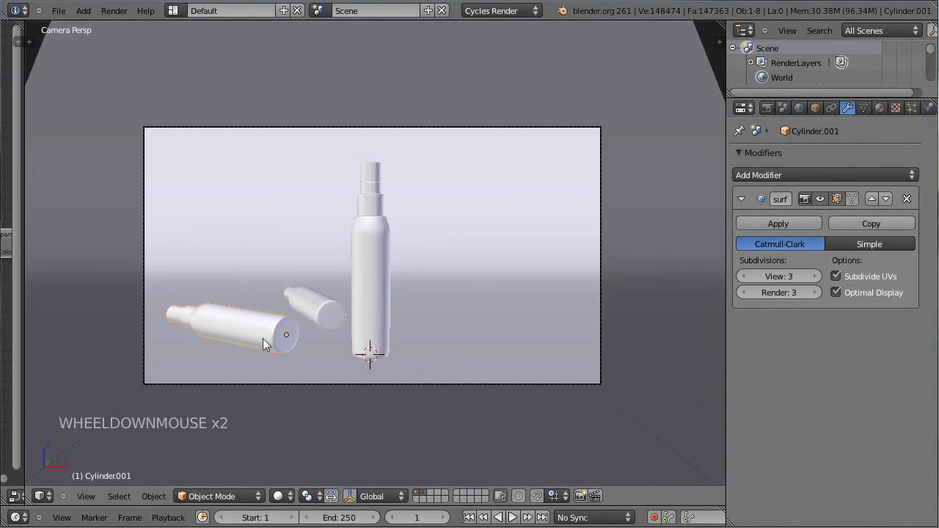
Re-aim the camera with repeated rotate and grab nudges so it sits closer and tilts lower on the bottles.
{"action": "right_click", "coordinate": [276, 396]}
{"action": "key", "text": "r"}
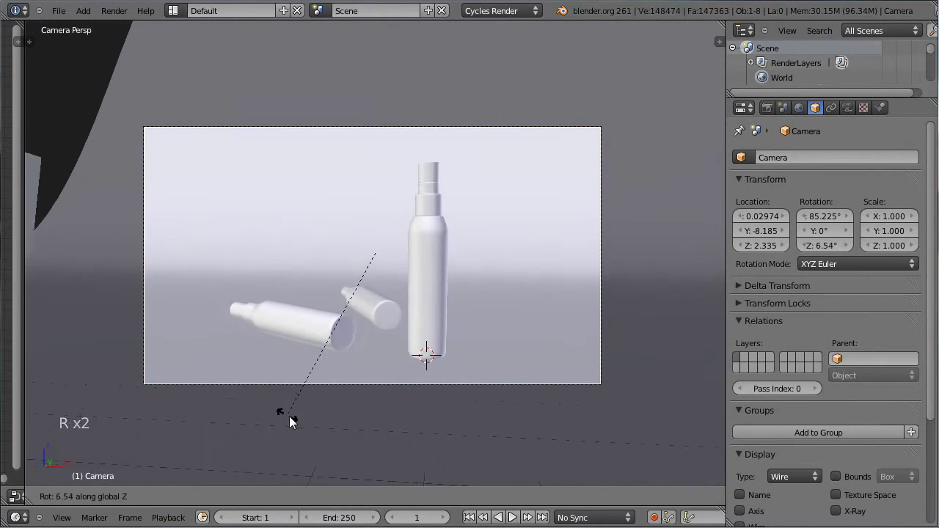
{"action": "left_click", "coordinate": [309, 422]}
{"action": "key", "text": "g"}
{"action": "left_click", "coordinate": [407, 422]}
{"action": "key", "text": "g"}
{"action": "left_click", "coordinate": [418, 422]}
{"action": "key", "text": "g"}
{"action": "left_click", "coordinate": [556, 454]}
{"action": "key", "text": "r"}
{"action": "left_click", "coordinate": [560, 439]}
{"action": "key", "text": "g"}
{"action": "left_click", "coordinate": [495, 406]}
Swing the lower lying bottle about 32 degrees, then select the upper lying bottle.
{"action": "right_click", "coordinate": [315, 336]}
{"action": "key", "text": "r"}
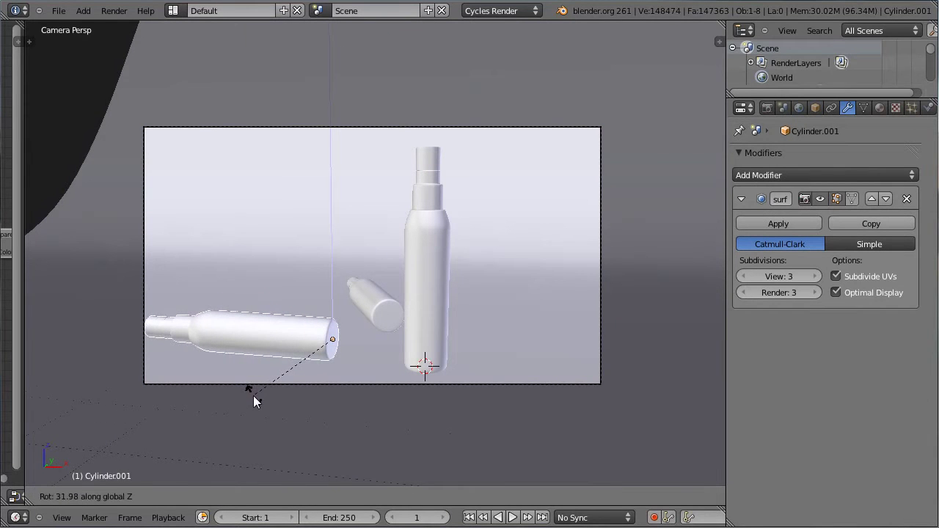
{"action": "left_click", "coordinate": [343, 330]}
{"action": "right_click", "coordinate": [376, 313]}
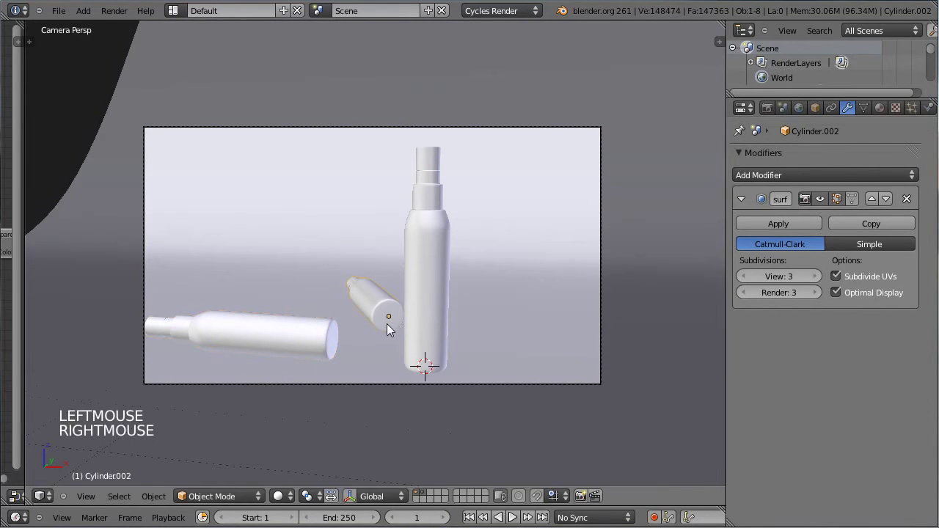